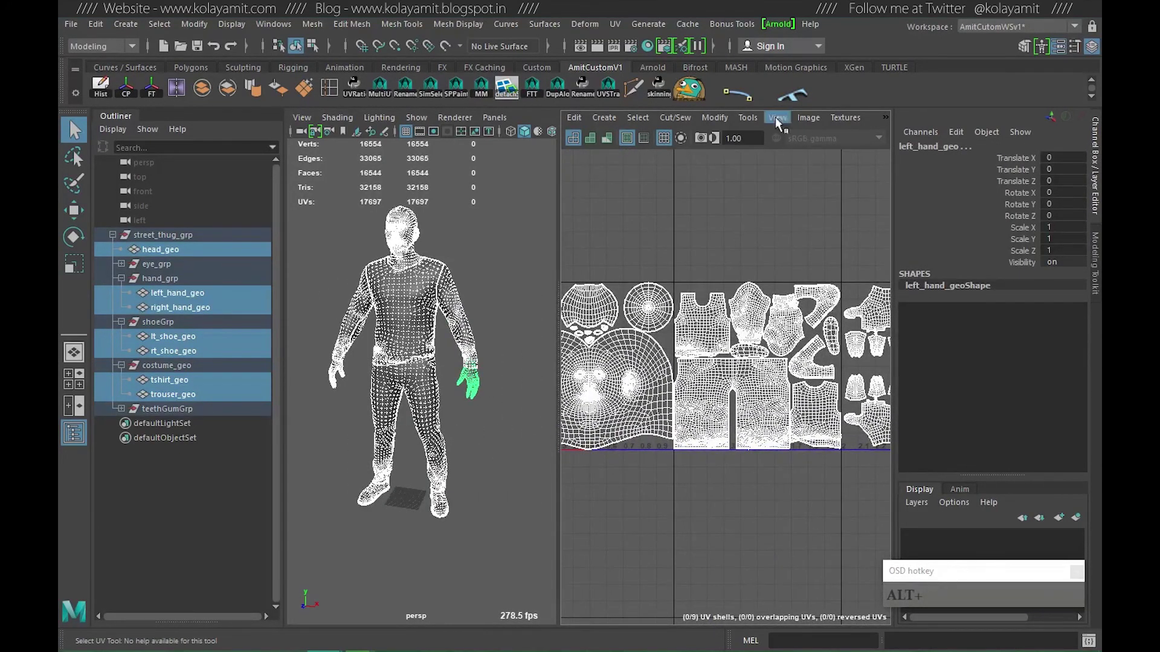
Show the UV Toolkit and clear the selection so no UV shells remain highlighted.
left_click_drag(774, 123, 836, 122)
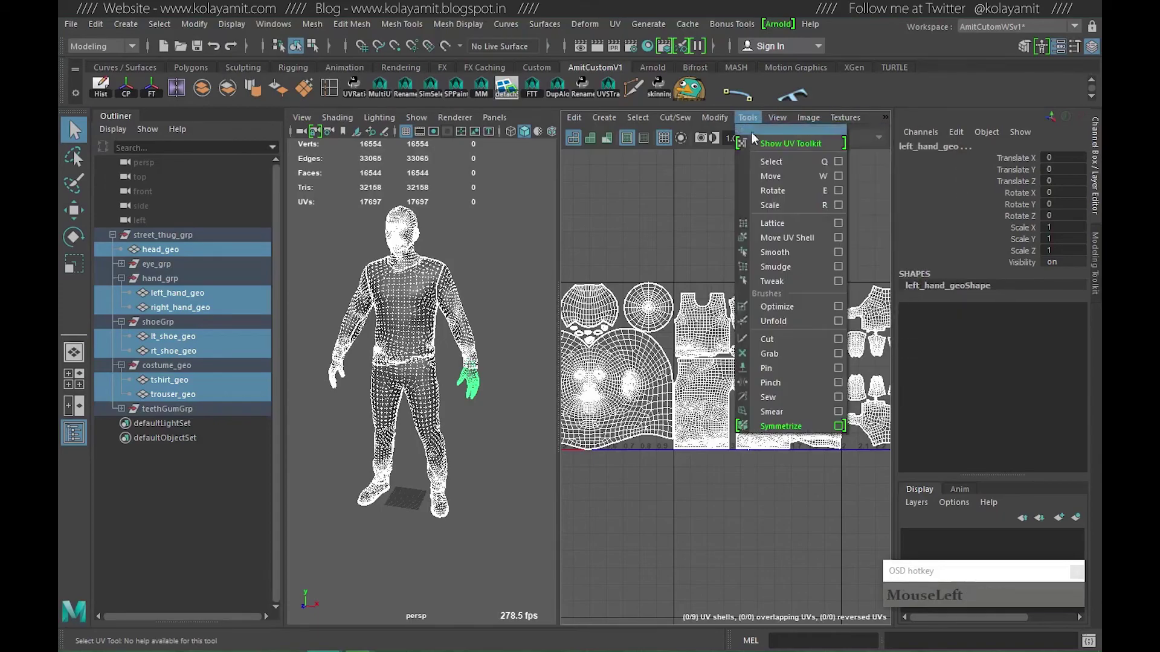
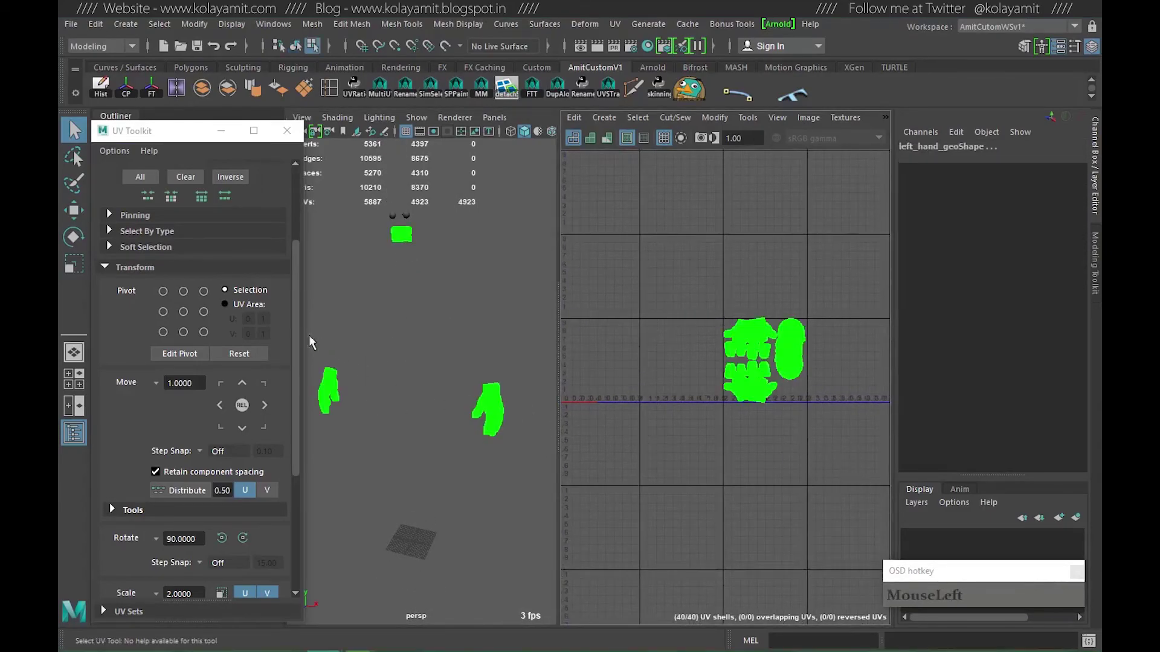
right_click(484, 366)
left_click(456, 319)
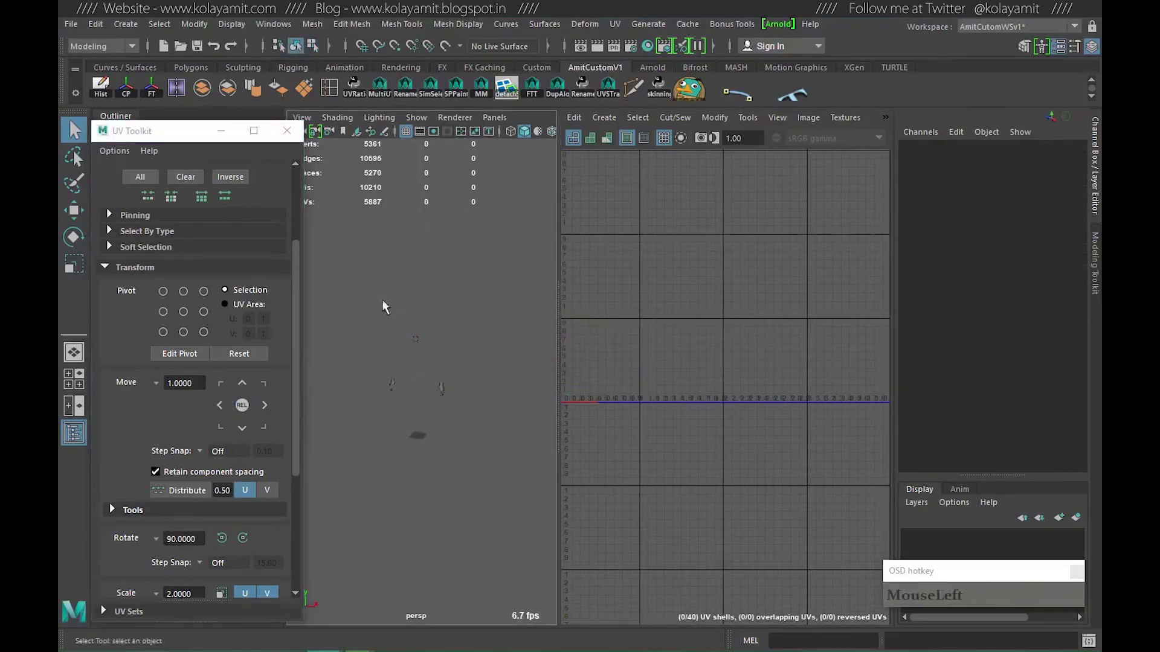
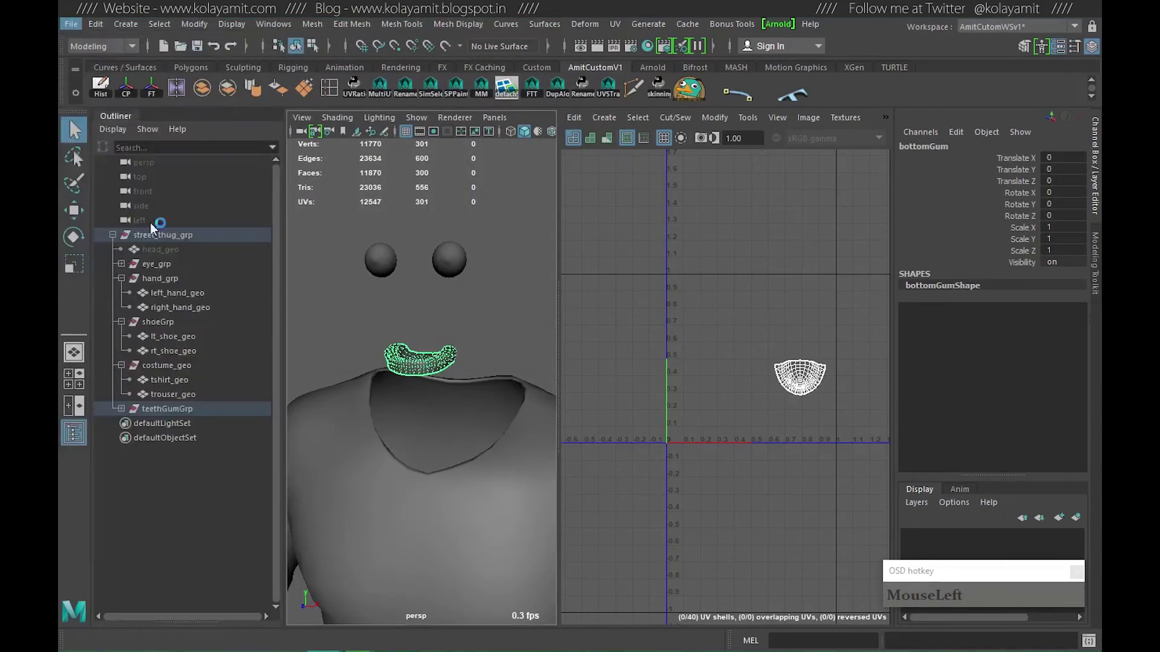
Group the bottomGum geometry into its own group.
key("b")
type("bottom")
key("Return")
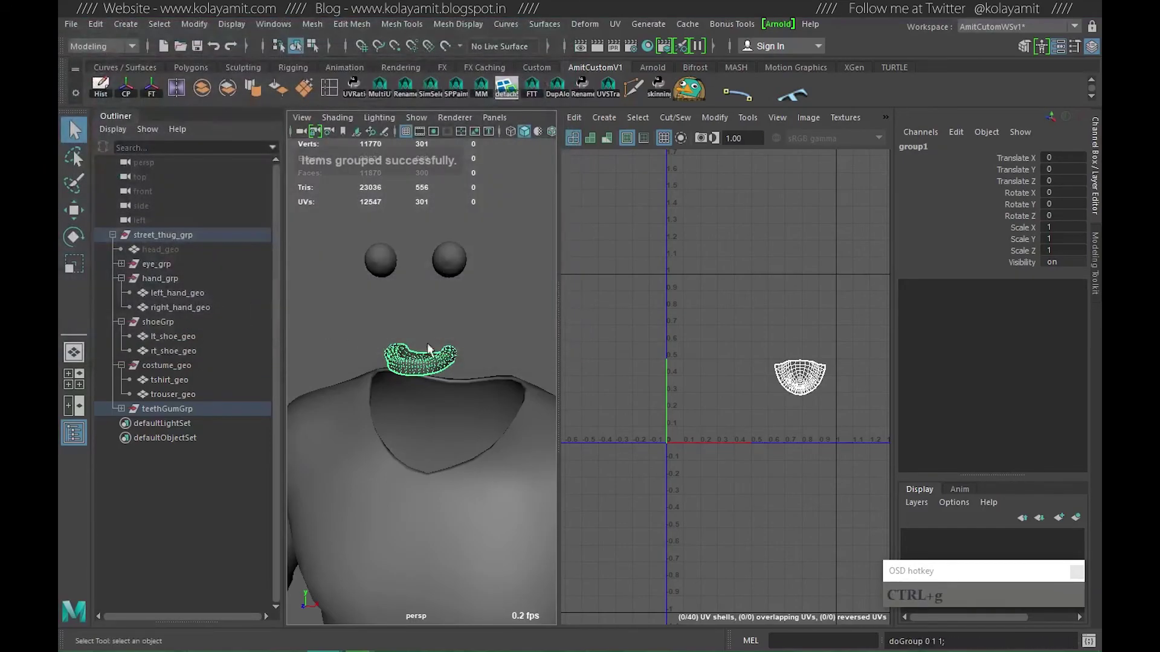
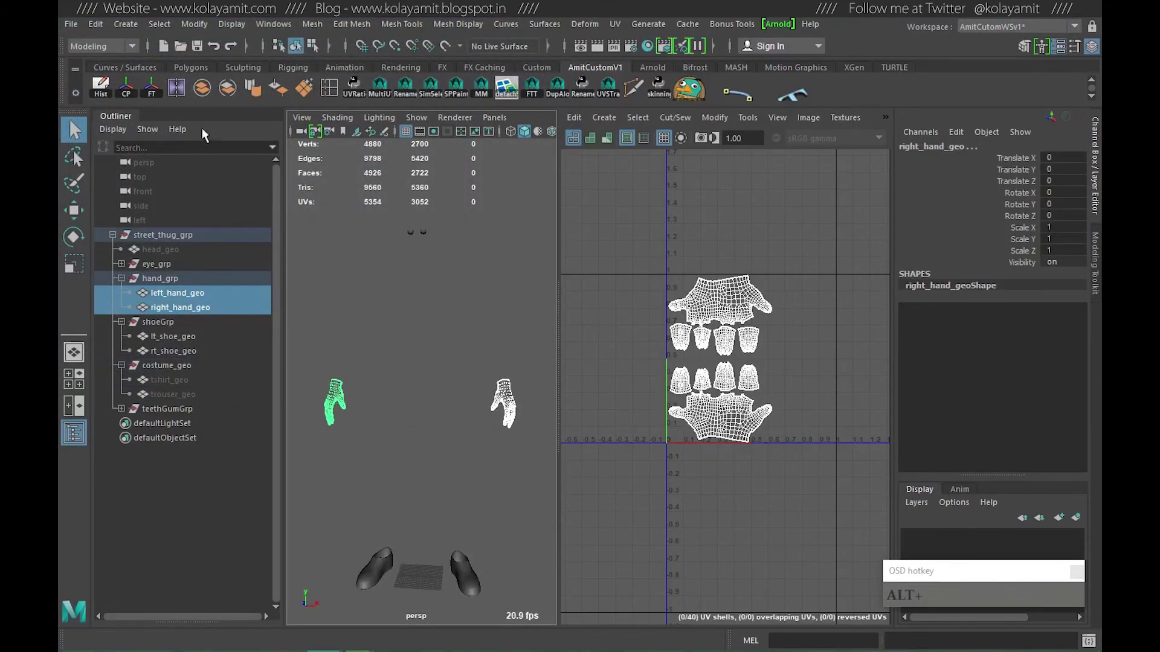
Export the selected hand meshes as OBJ files into the tempLow folder.
left_click(76, 24)
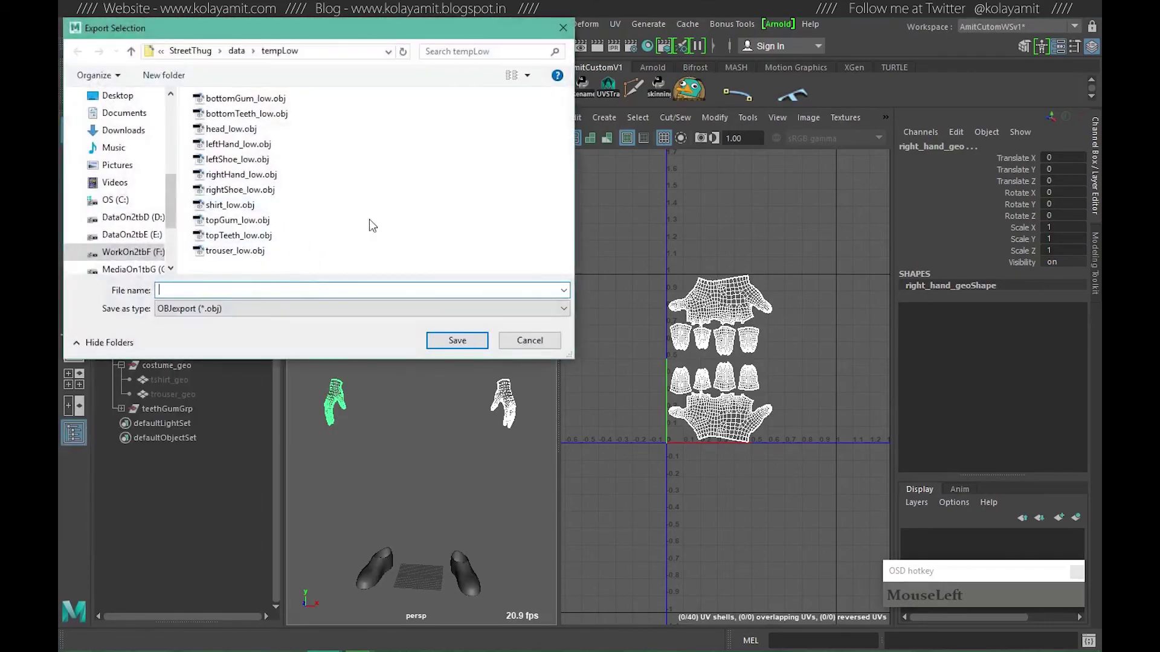
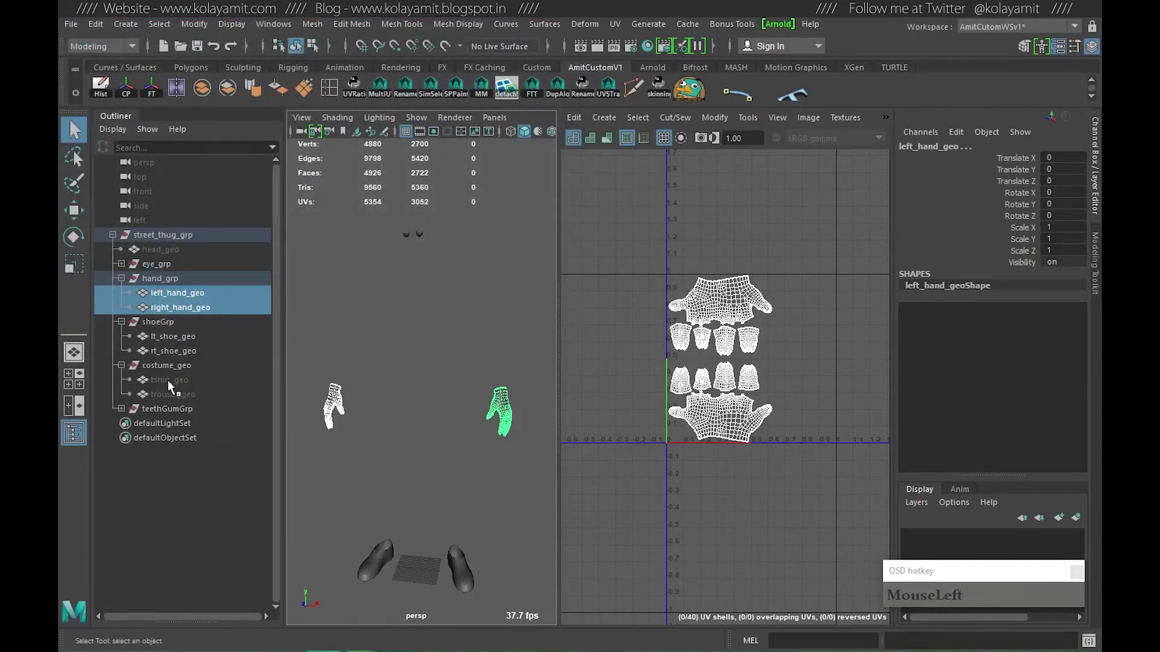
key("shift+h")
key("ctrl+h")
left_click(397, 369)
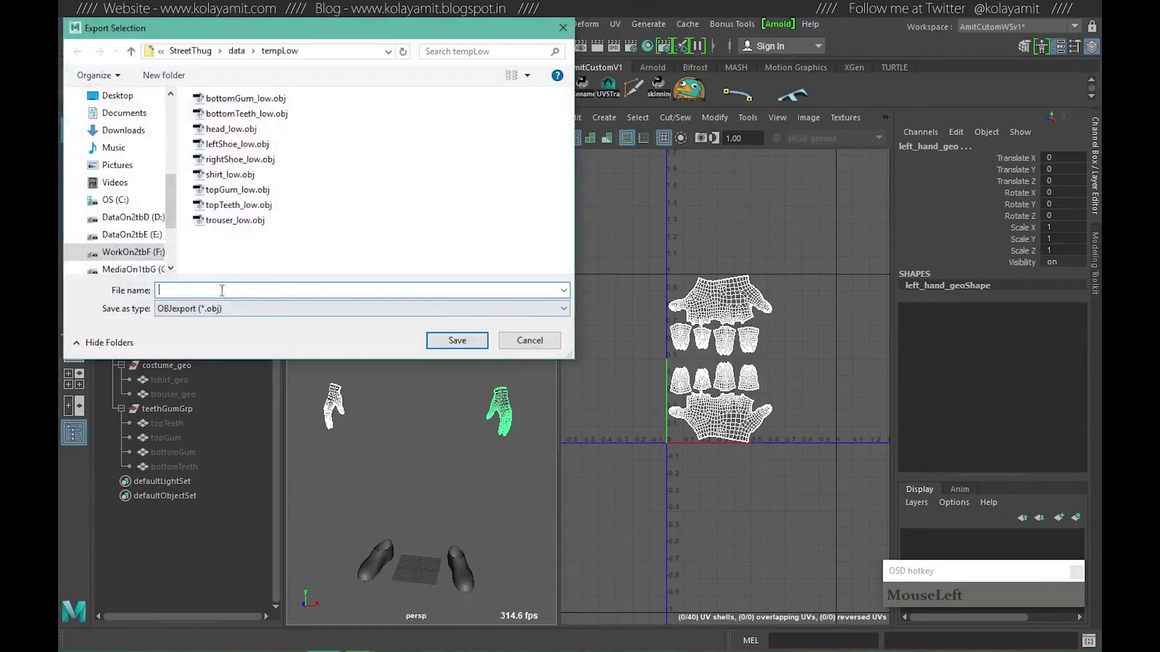
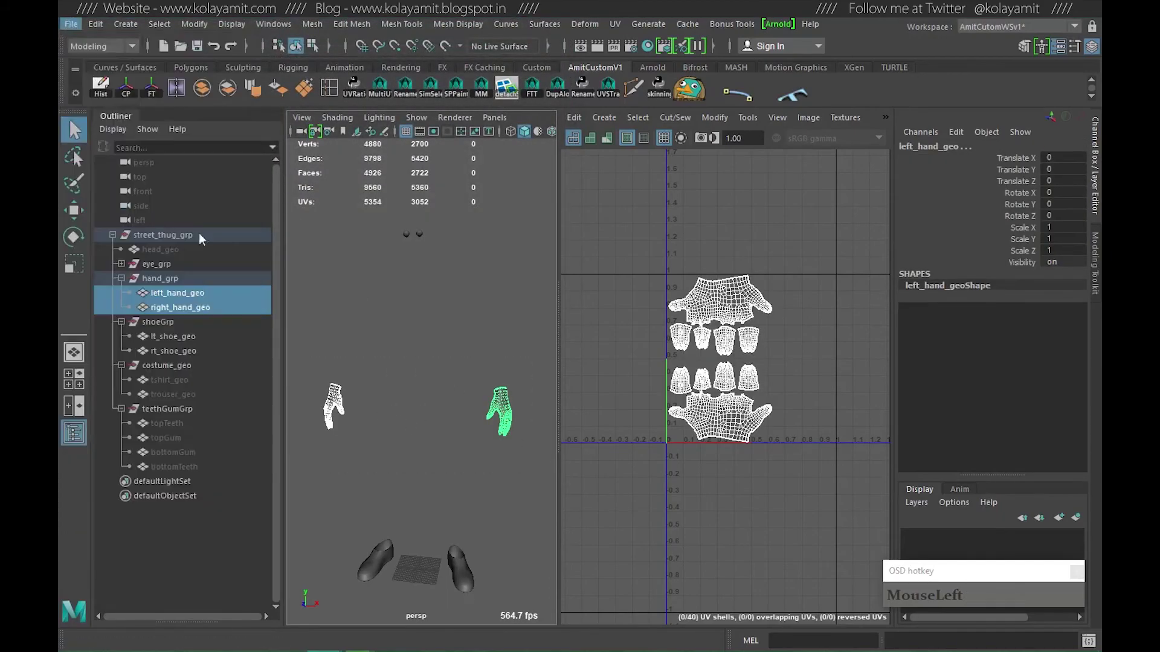
type("MouseLeftha")
key("Return")
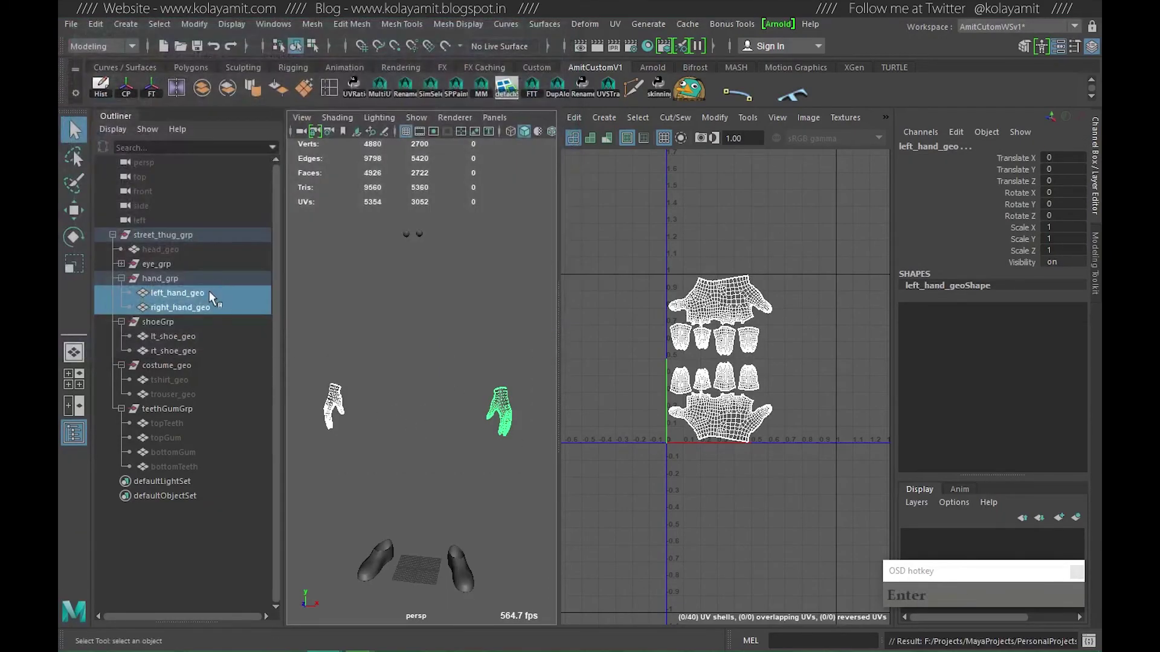
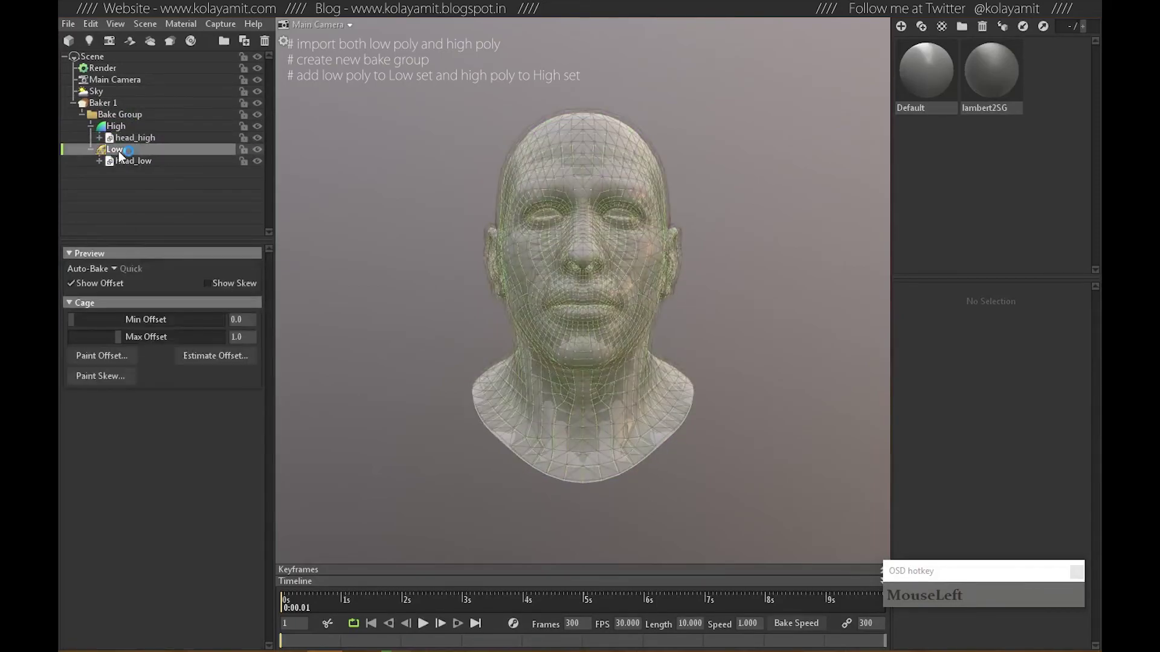
Set the Low set's cage Max Offset to 0.25 and check the head without the cage.
left_click(706, 381)
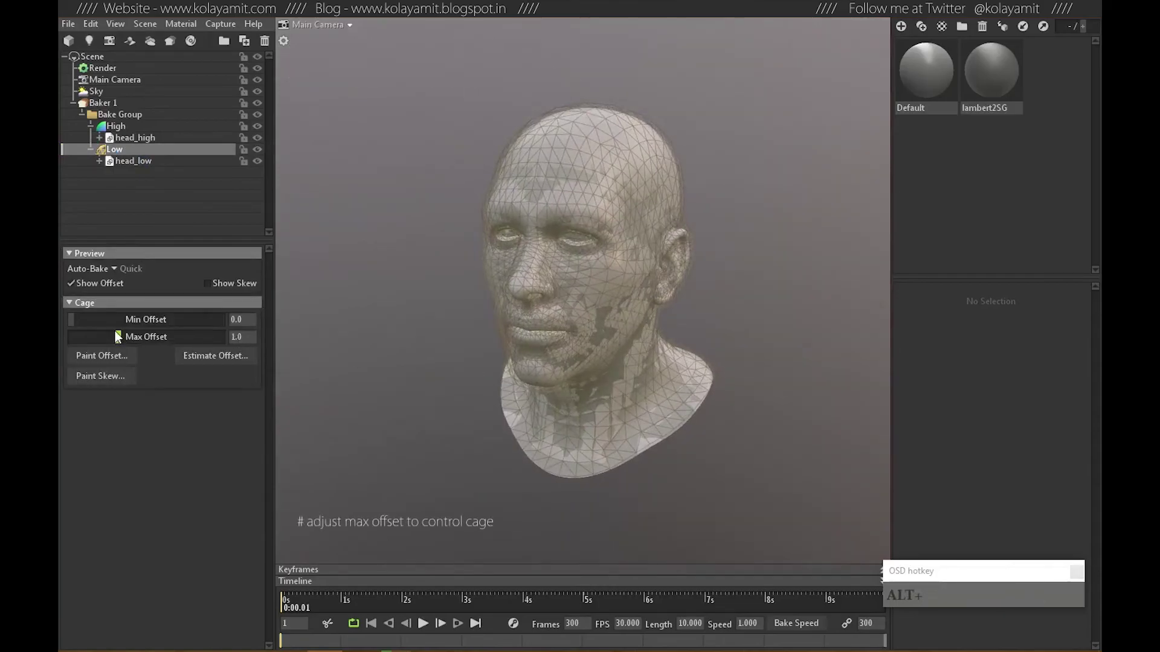
left_click(120, 337)
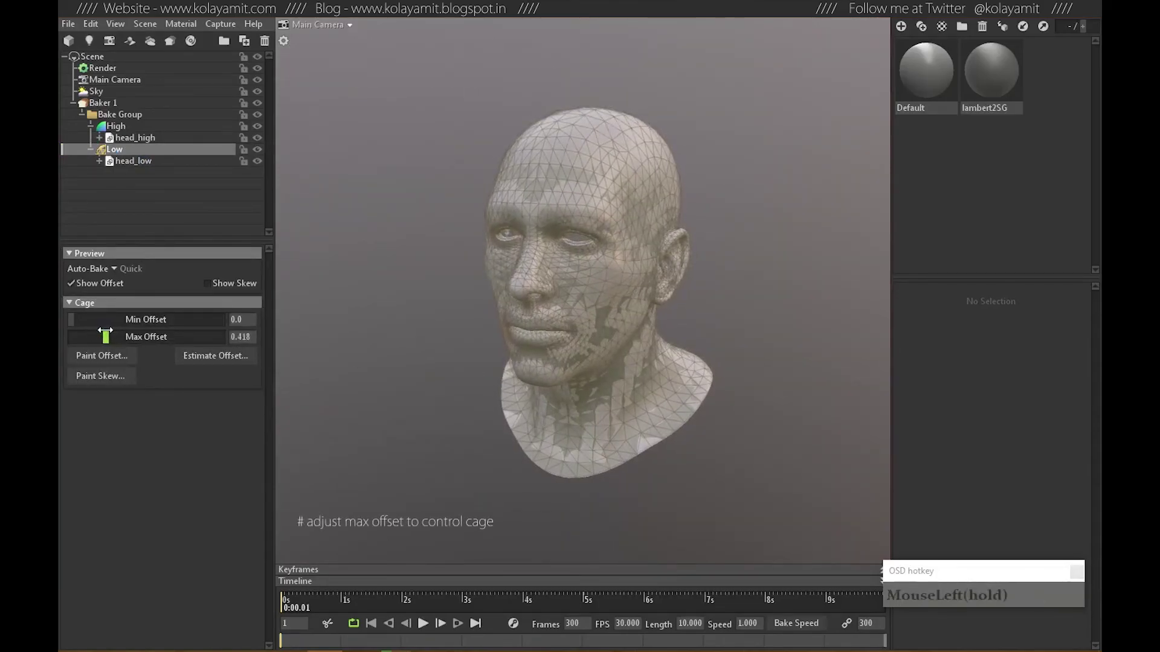
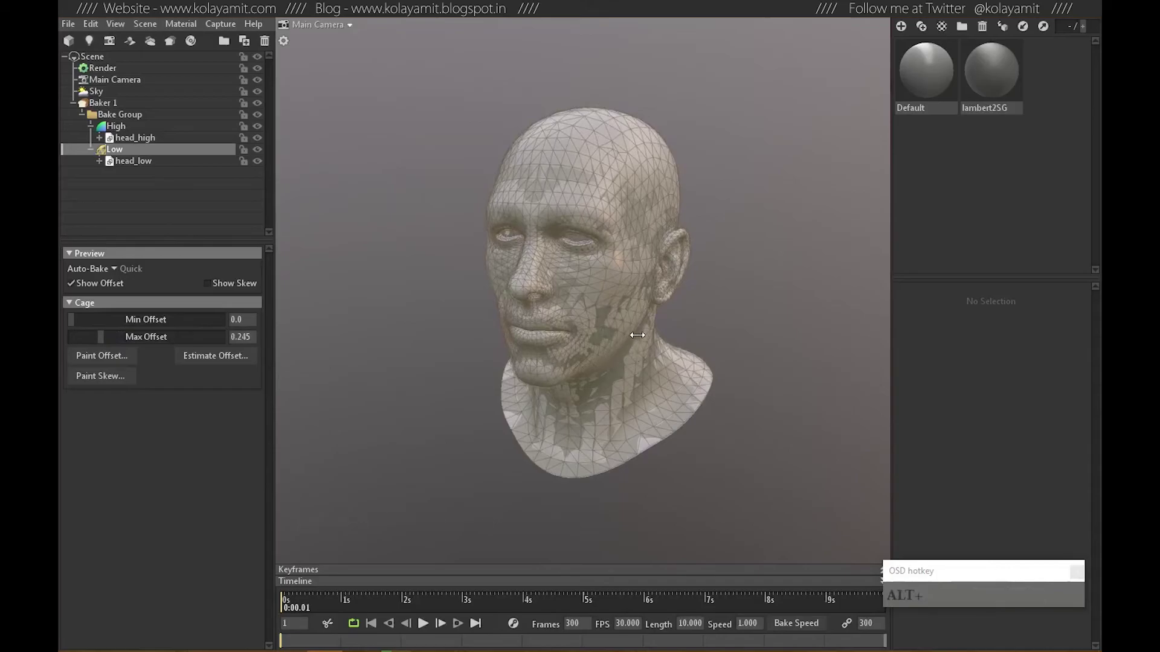
left_click(660, 352)
left_click(628, 350)
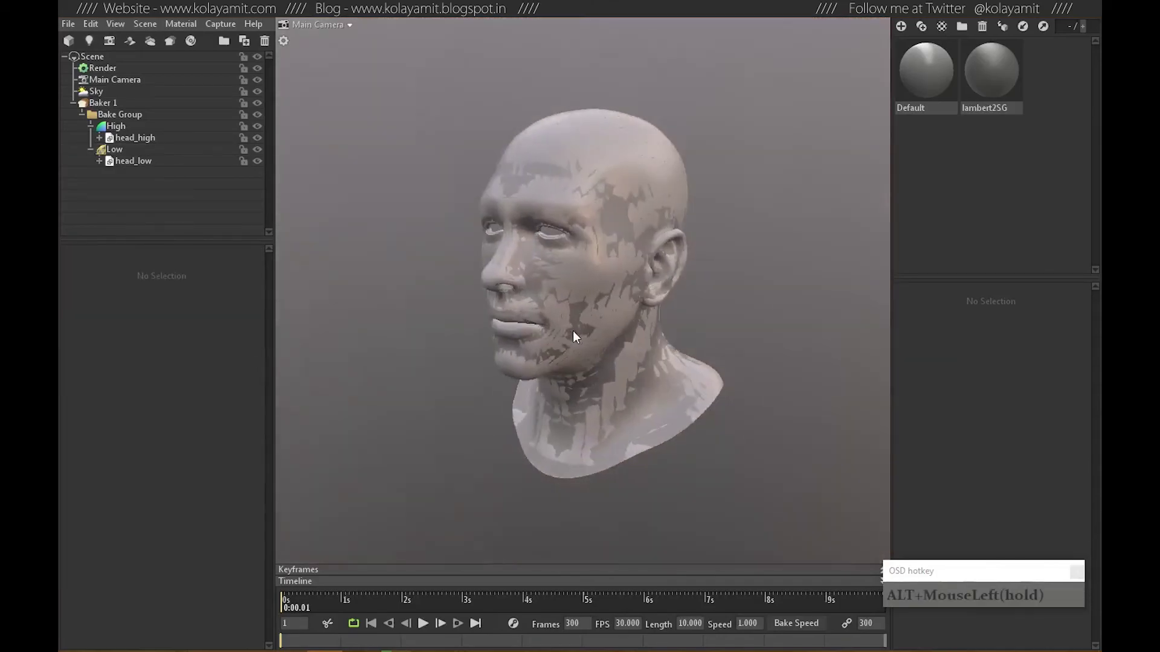
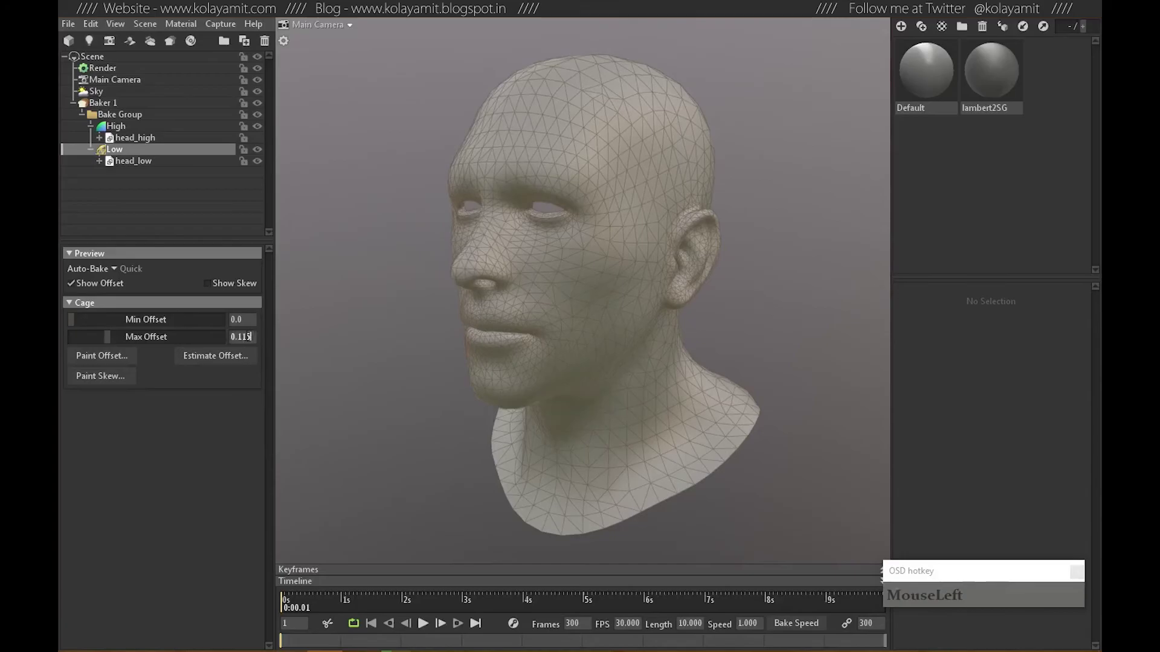
key("KP_Decimal")
key("KP_2")
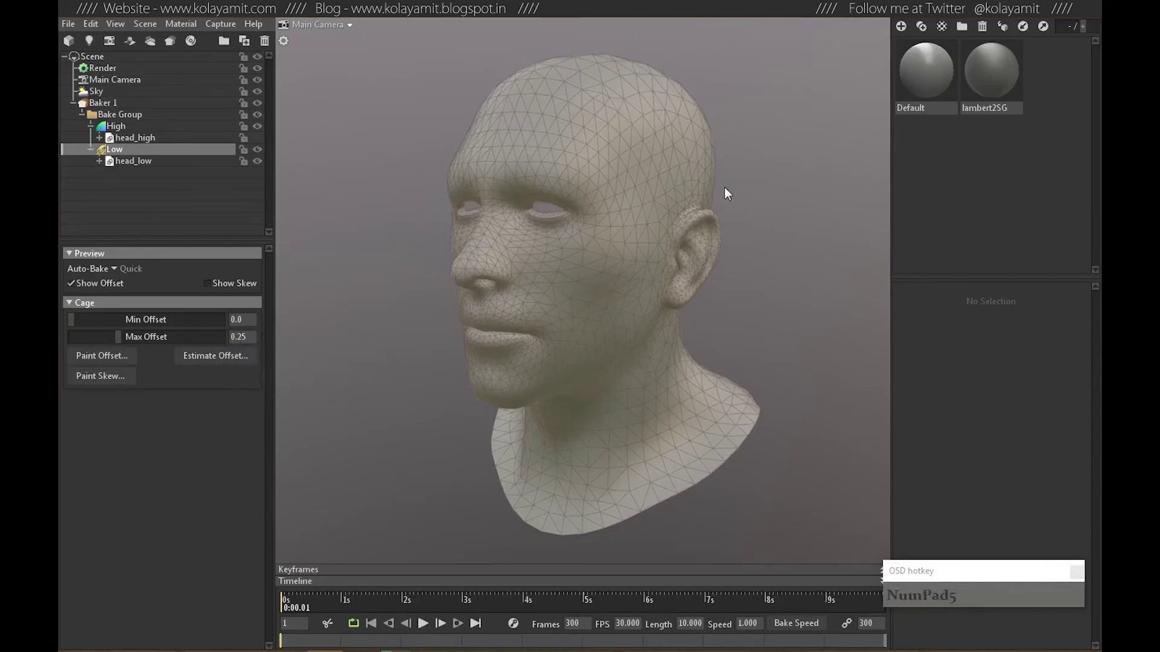
Inspect the head from several angles, then select Baker 1 to show its output settings.
left_click(716, 317)
left_click(555, 302)
left_click(521, 316)
left_click(587, 296)
left_click(644, 329)
left_click(652, 356)
left_click(548, 368)
right_click(506, 366)
left_click(99, 105)
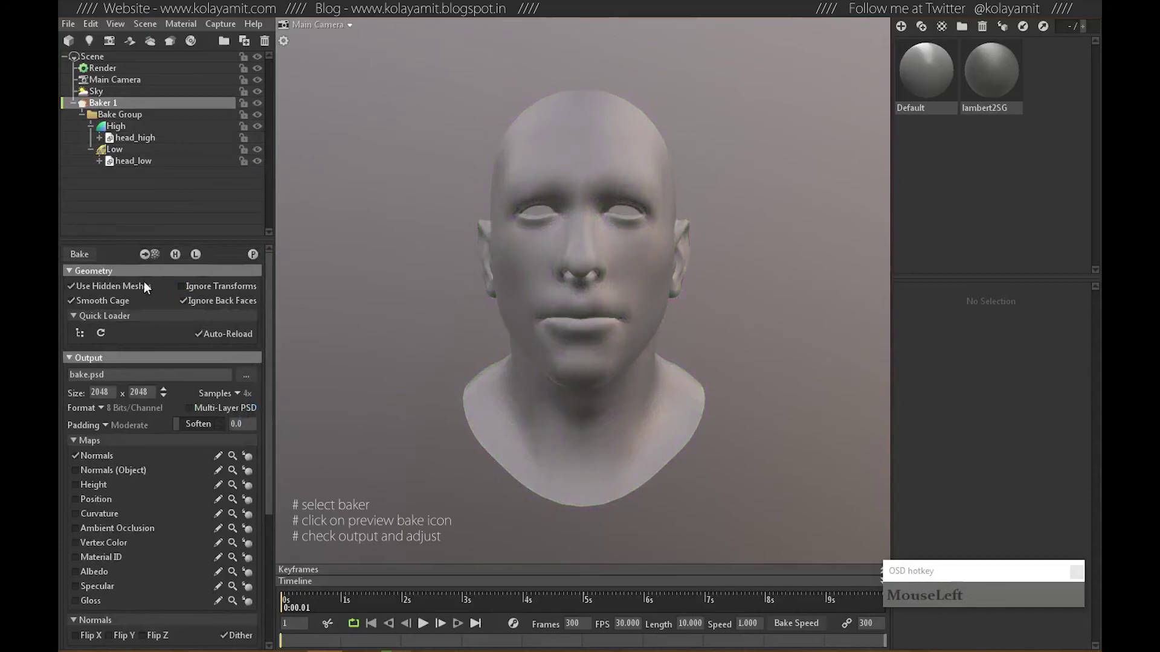
Preview the bake on the low-poly head and orbit it to find the missing areas.
scroll("up", 3)
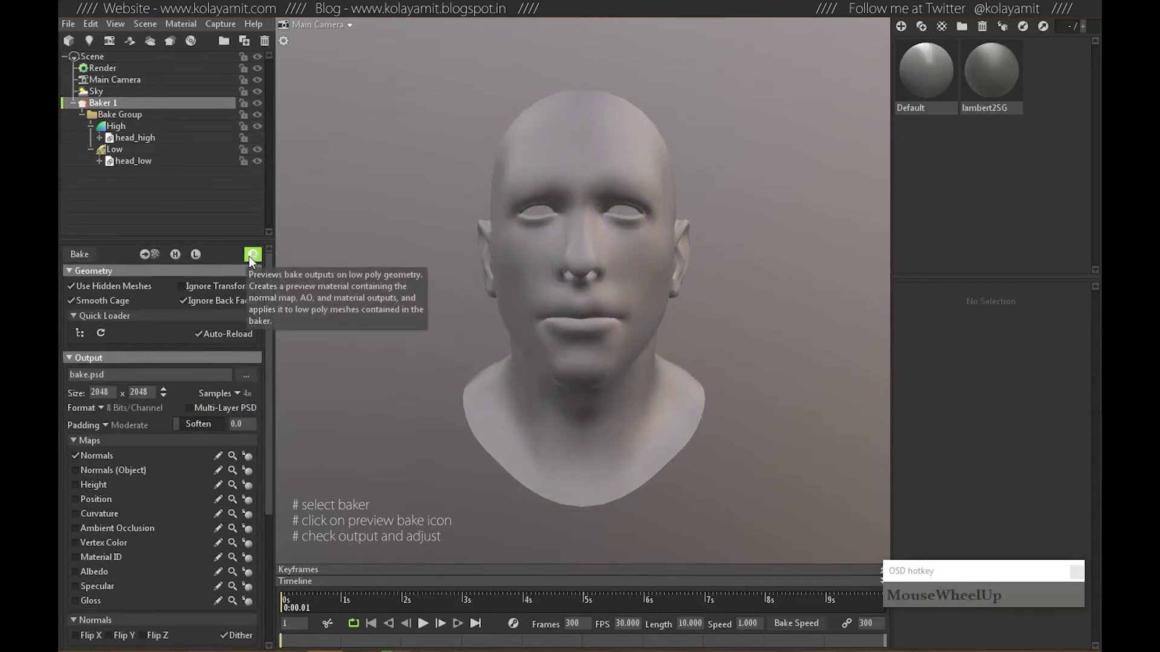
left_click(253, 262)
left_click(682, 325)
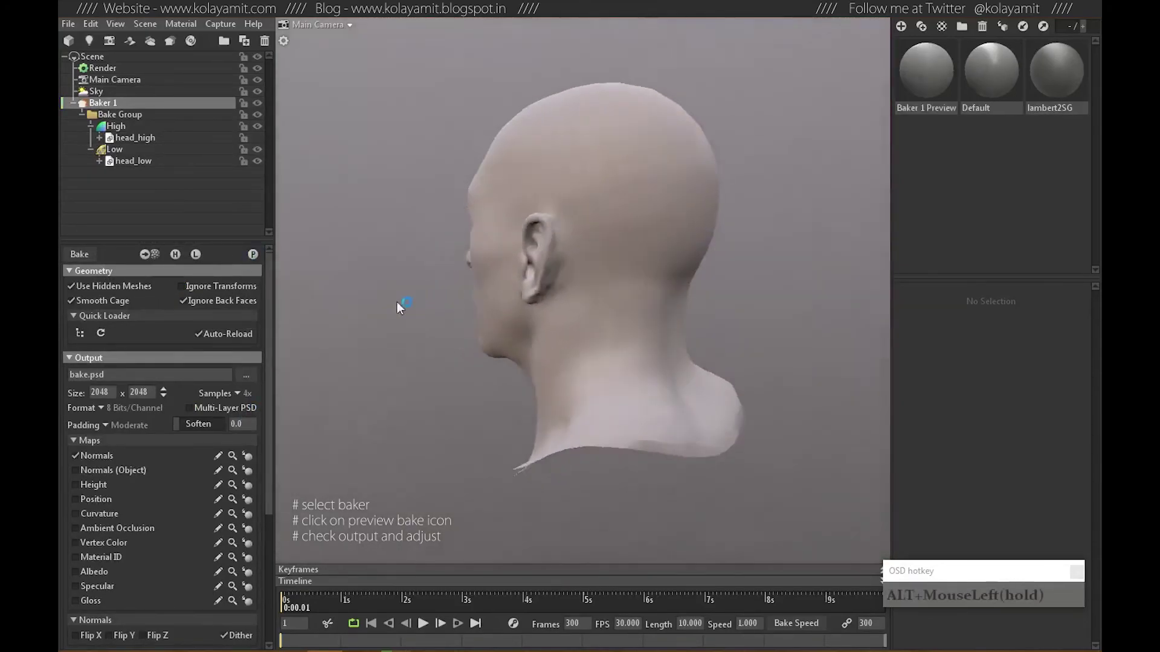
left_click(590, 323)
left_click(653, 347)
middle_click(607, 311)
right_click(611, 336)
left_click(566, 344)
left_click(573, 324)
left_click(554, 295)
middle_click(573, 270)
right_click(562, 308)
left_click(584, 338)
right_click(574, 276)
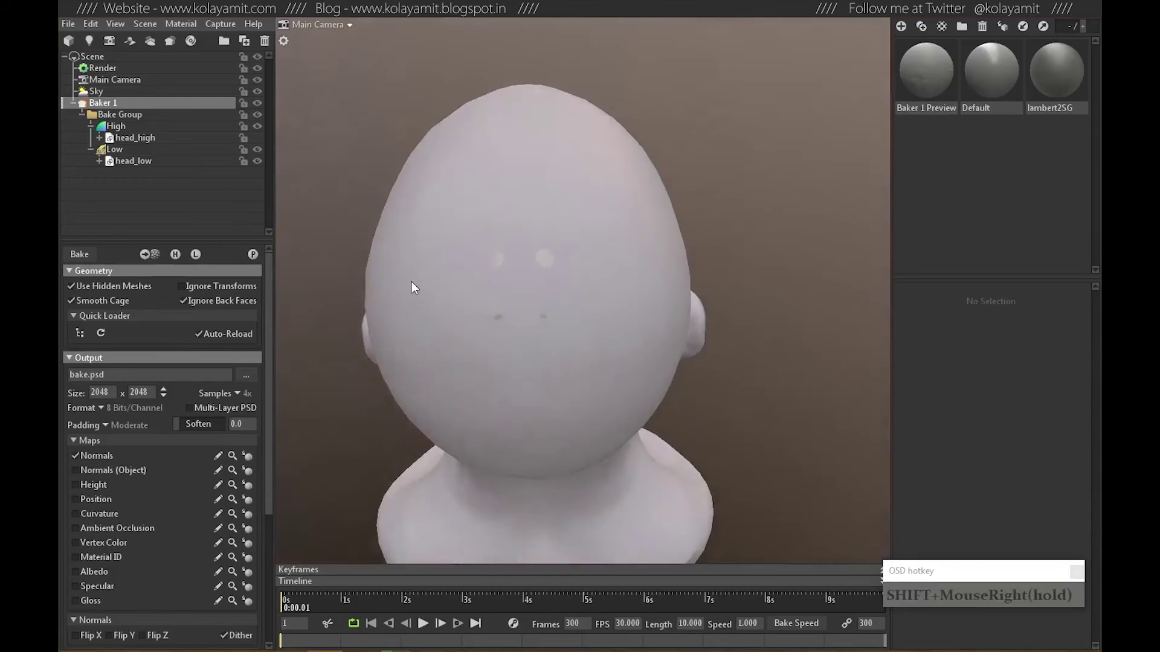
Paint cage offset onto the forehead and upper skull of the Low set, adjusting brush sharpness.
left_click(121, 155)
middle_click(508, 321)
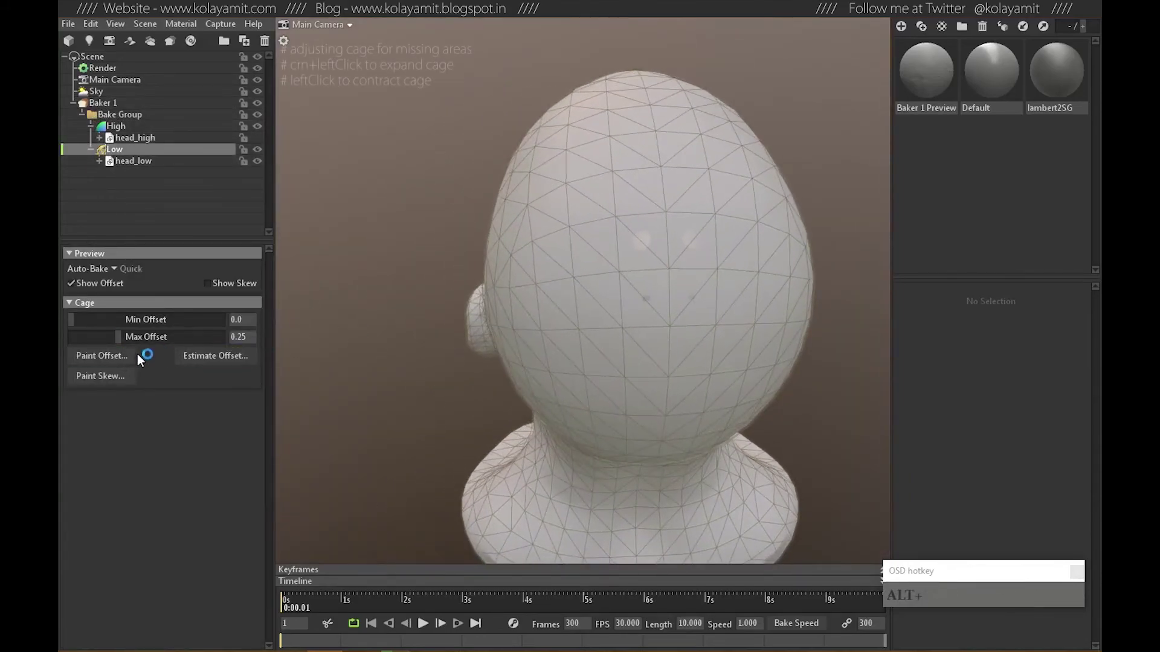
left_click(121, 359)
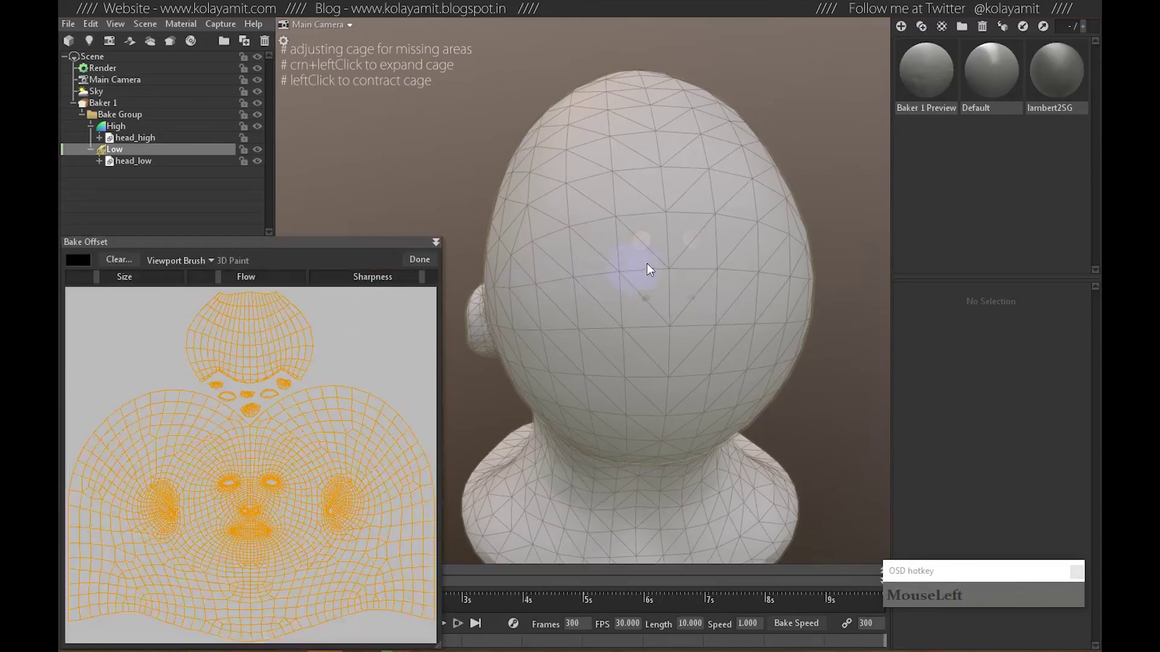
left_click(642, 237)
left_click(641, 234)
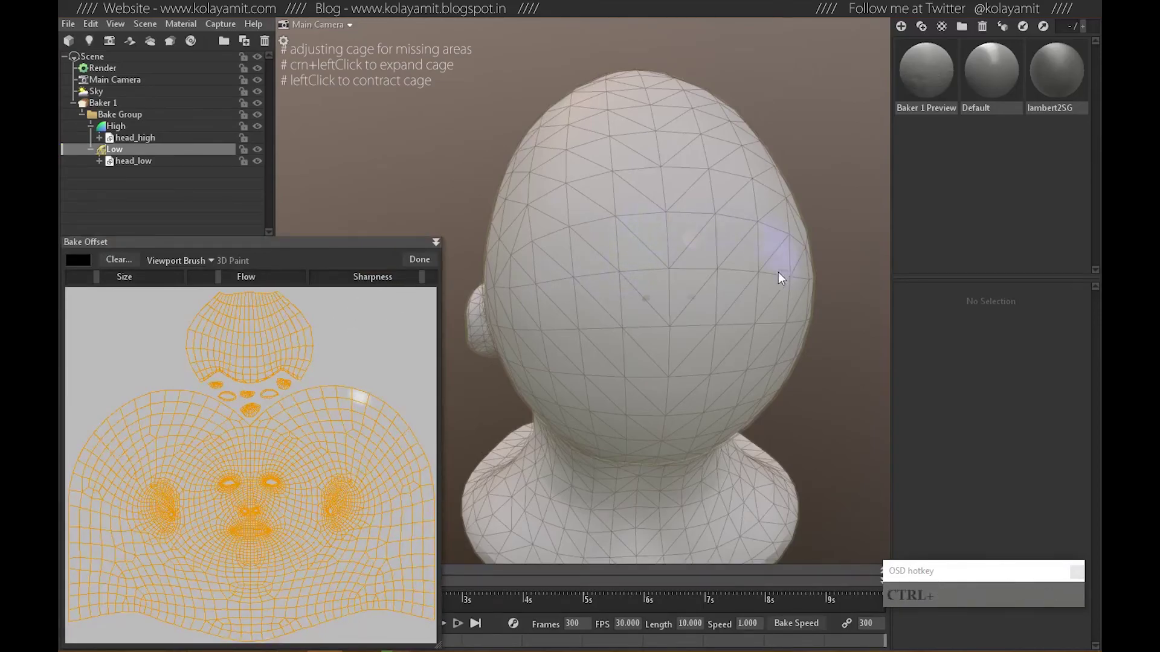
double_click(696, 229)
left_click(639, 282)
left_click(647, 292)
double_click(698, 286)
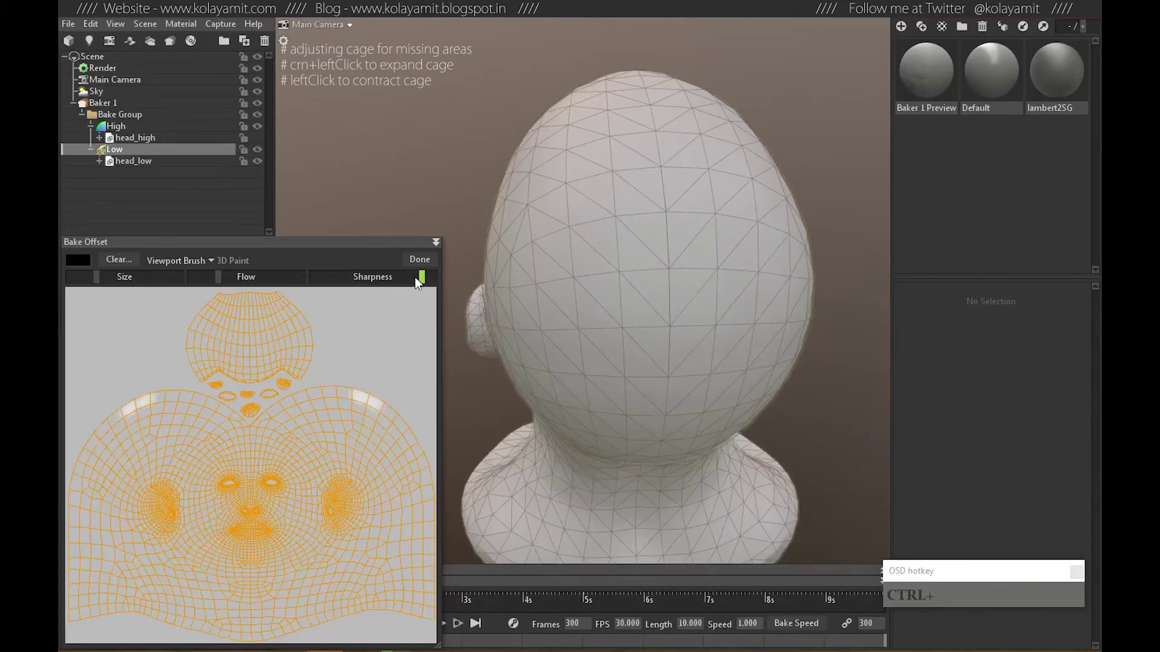
Paint the remaining spots and finish the cage offset with Done.
left_click(424, 264)
left_click(618, 296)
right_click(729, 274)
right_click(657, 327)
left_click(582, 349)
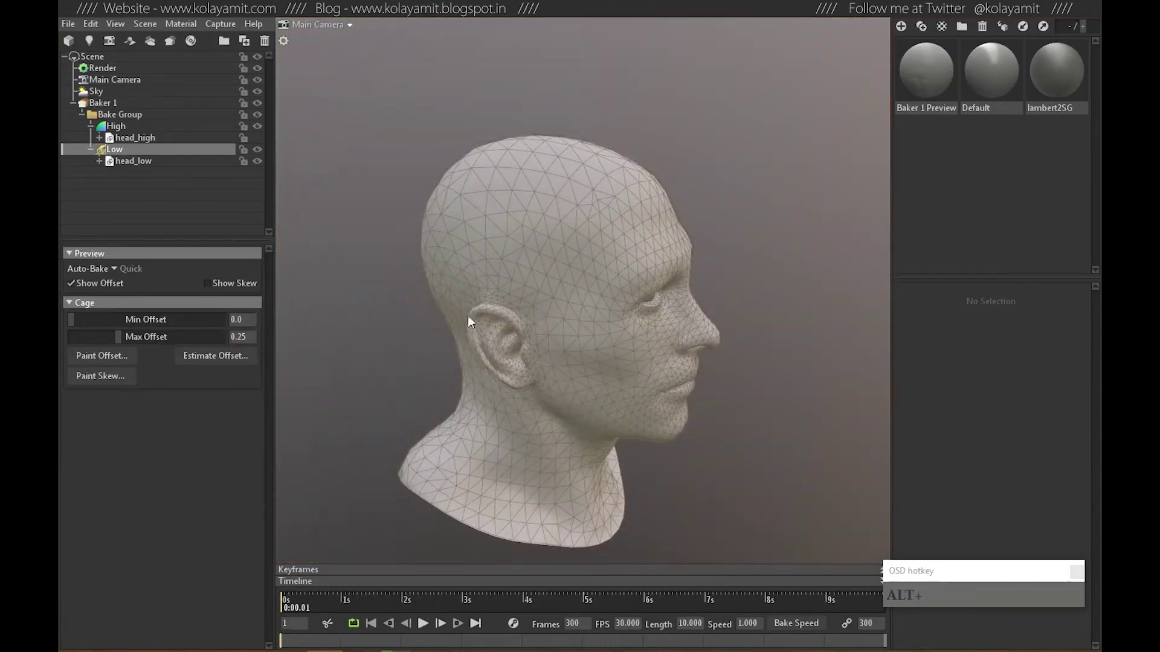
Inspect the head's painted cage from various angles in the viewport.
left_click(636, 329)
left_click(77, 286)
left_click(673, 342)
left_click(669, 335)
left_click(631, 364)
middle_click(597, 304)
right_click(613, 344)
left_click(609, 399)
left_click(681, 365)
left_click(699, 367)
Face the head from the front and enable the Curvature map in Baker 1's output.
left_click(607, 362)
left_click(558, 371)
left_click_drag(585, 367, 471, 353)
left_click(642, 377)
right_click(665, 385)
middle_click(635, 401)
right_click(663, 268)
right_click(607, 342)
left_click(121, 108)
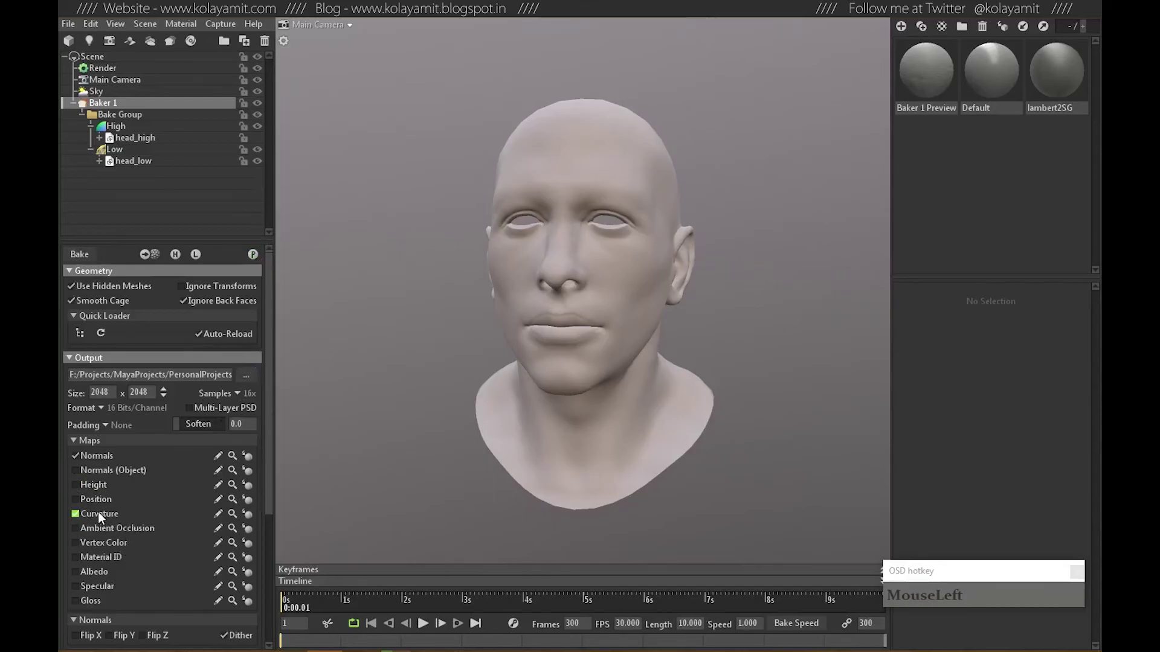
Enable Ambient Occlusion, Material ID and Multi-Layer PSD, then bake the head maps.
scroll("down", 3)
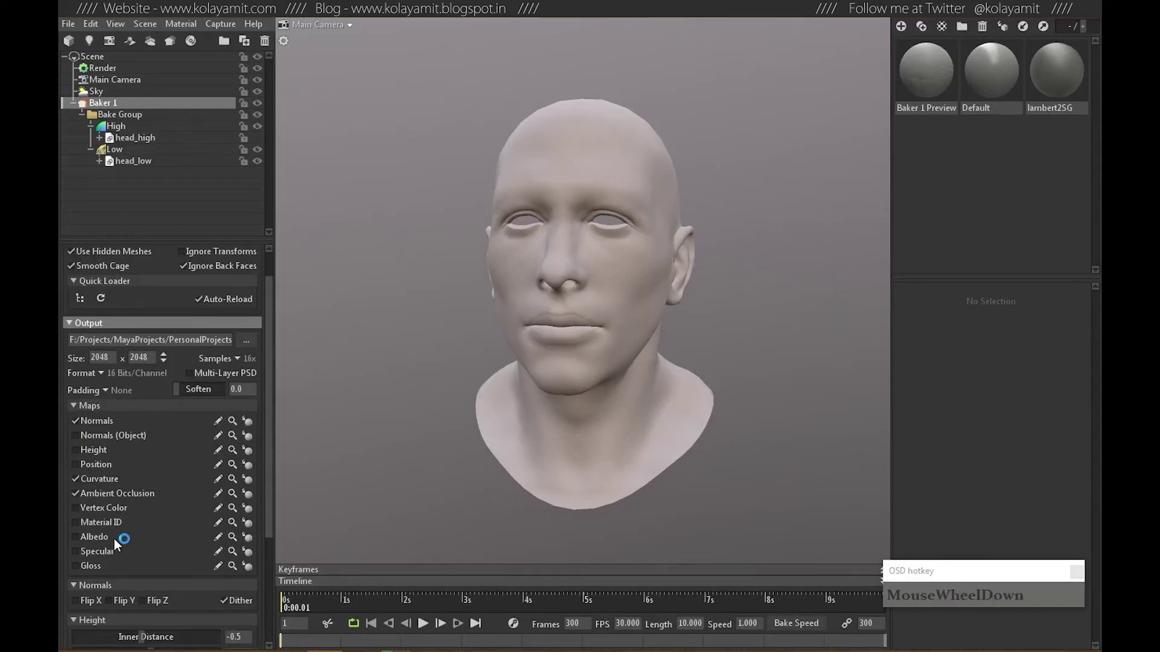
left_click_drag(102, 527, 285, 339)
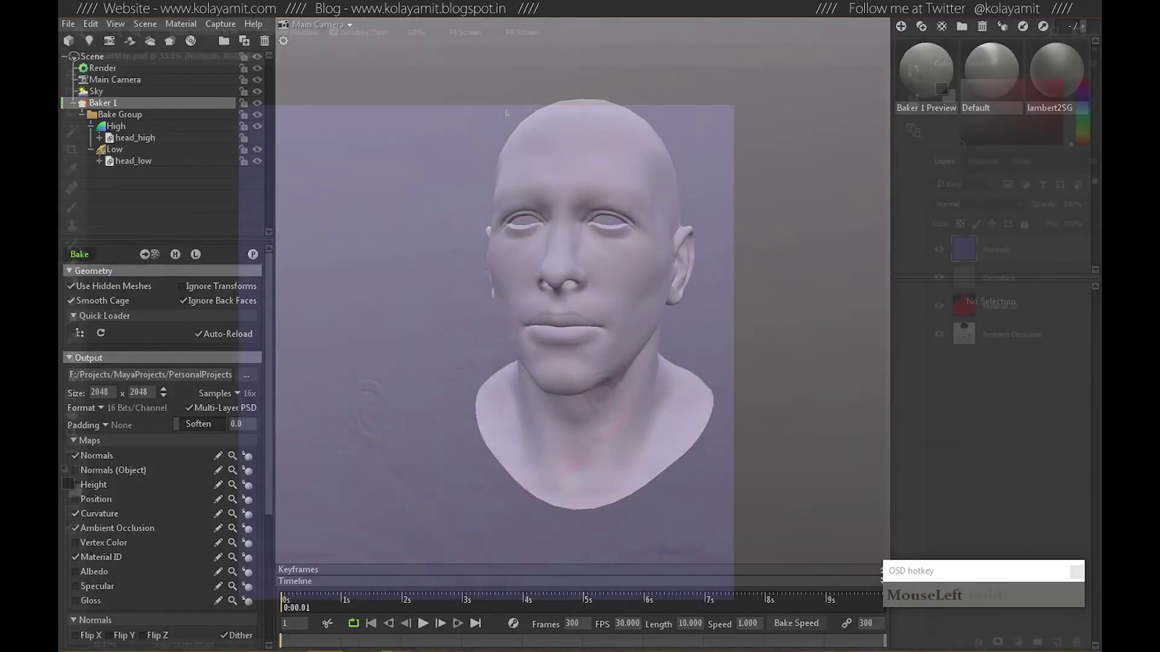
Hide the Curvature layer so the Material ID map shows.
left_click(938, 265)
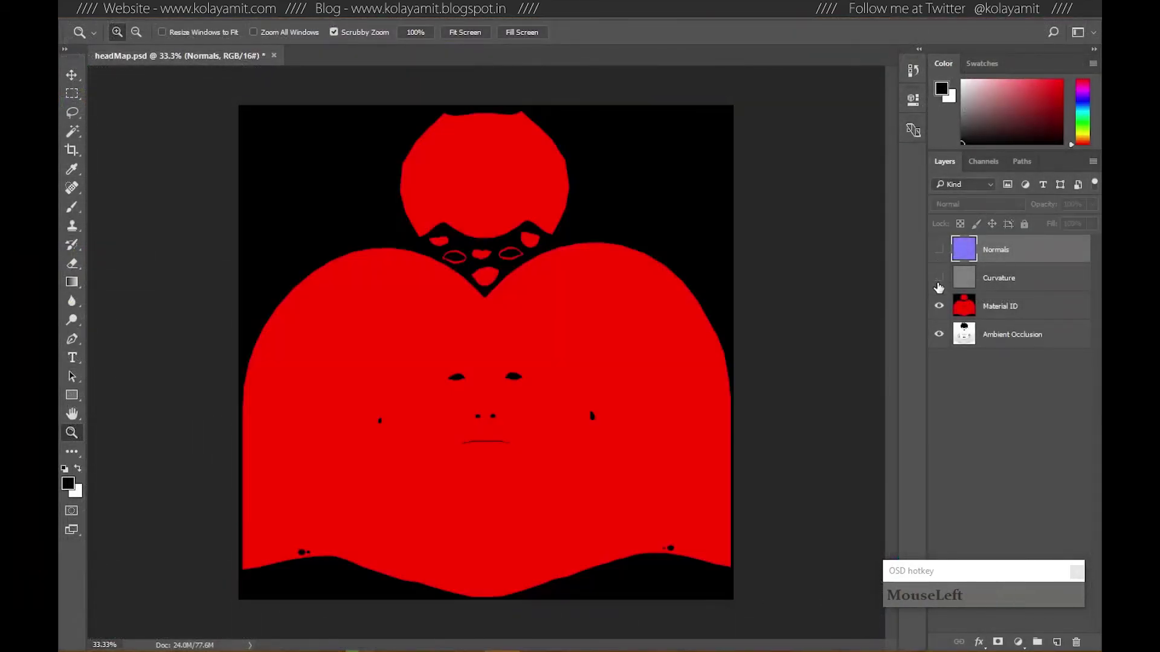
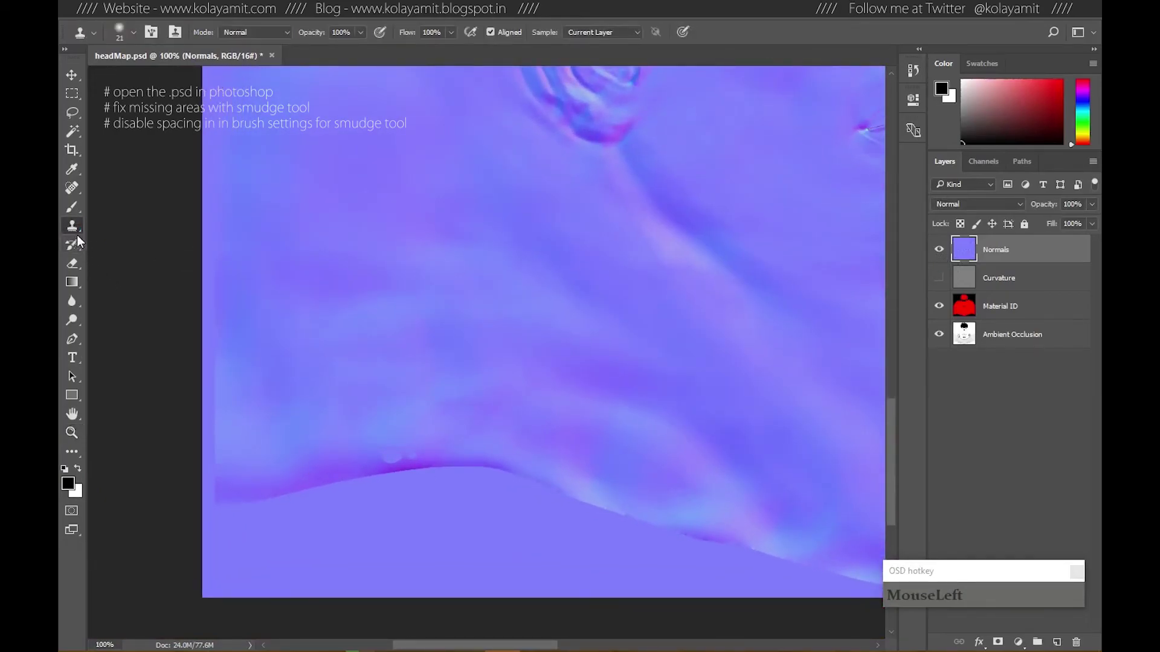
Switch to the Smudge tool with brush Spacing turned off for fixing gaps.
right_click(74, 306)
left_click(124, 333)
key("F5")
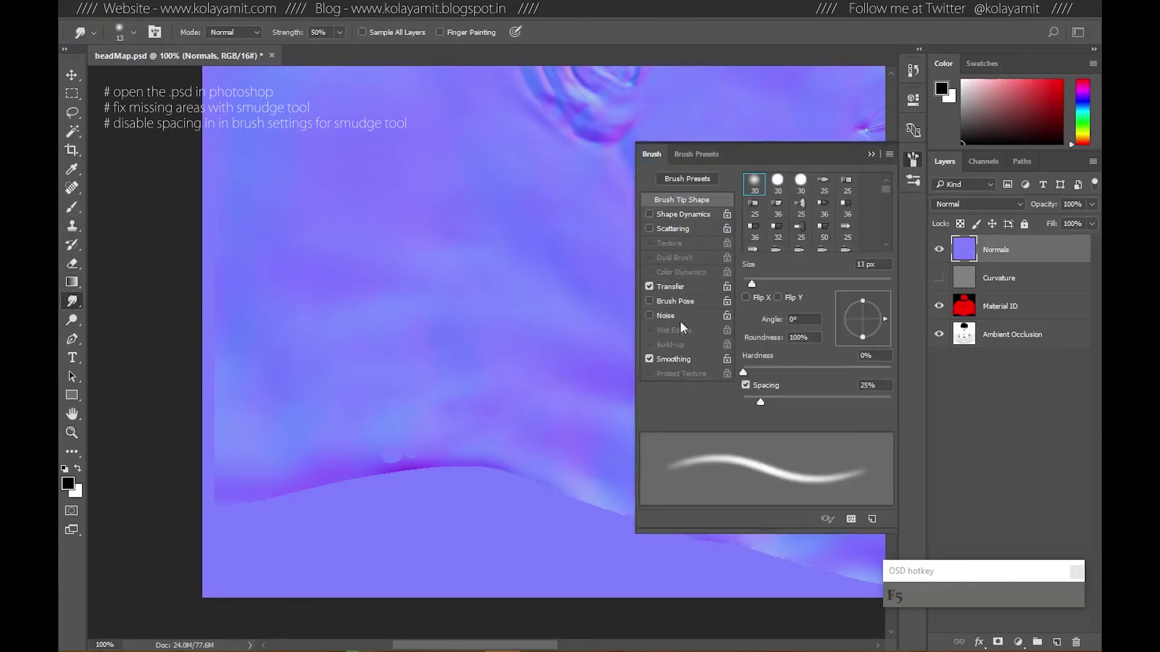
left_click(751, 388)
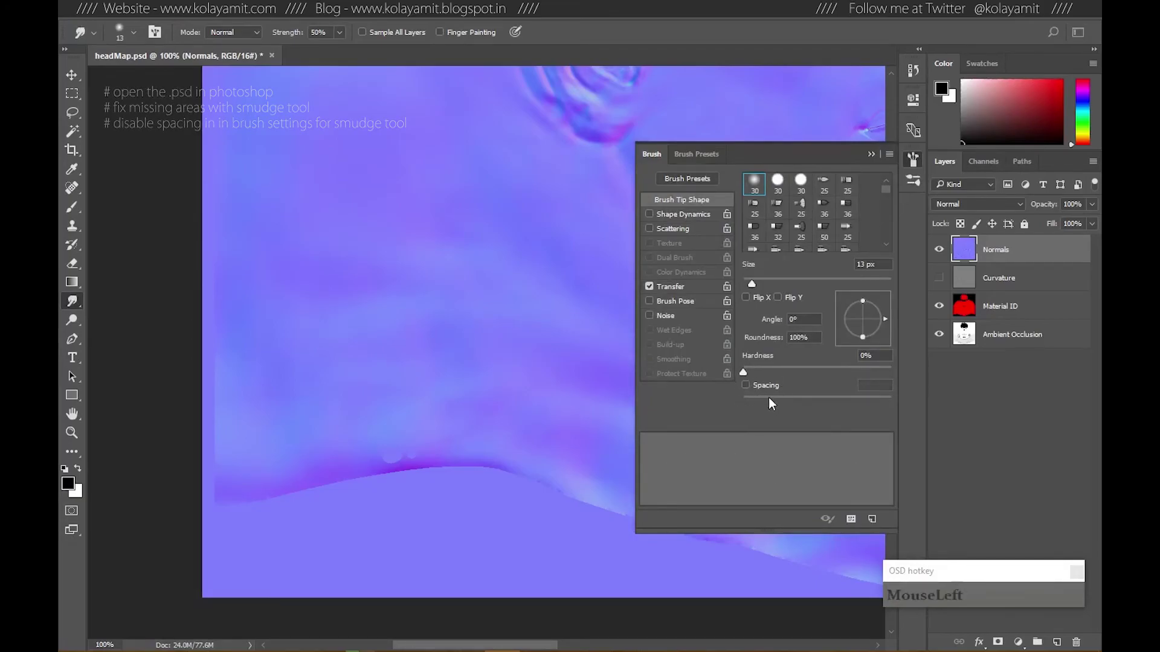
key("F5")
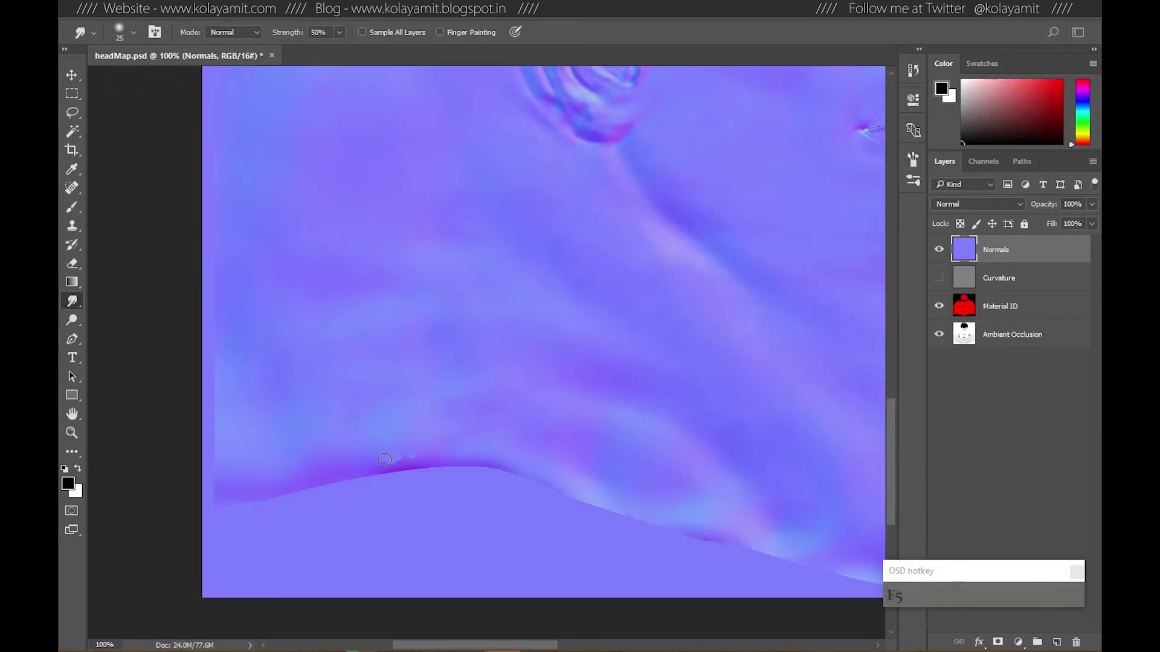
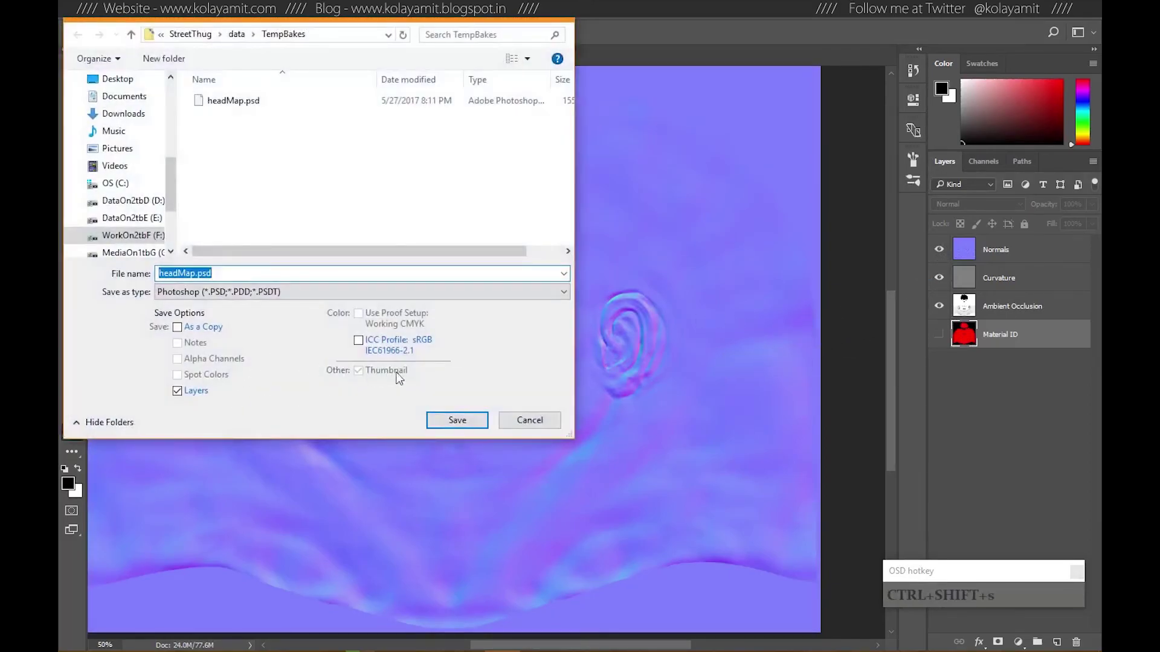
Save the file as TIFF named head_normal.tif in the TempBakes folder.
left_click_drag(251, 297, 200, 412)
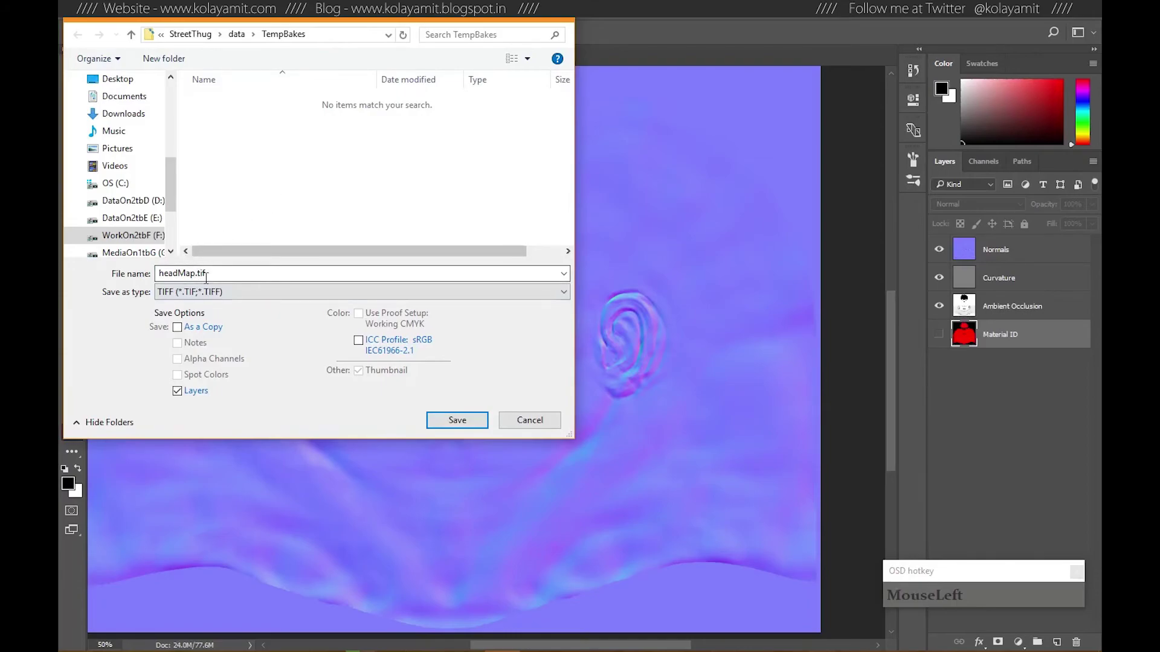
key("BackSpace")
type("Backspacenorm")
key("BackSpace")
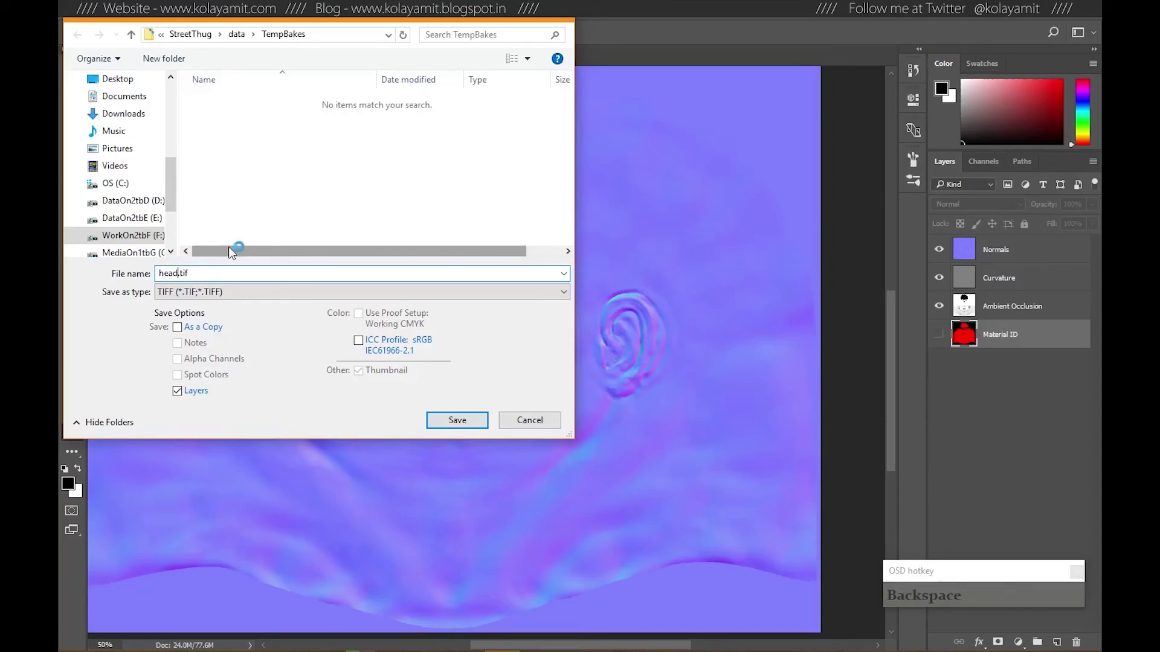
key("BackSpace")
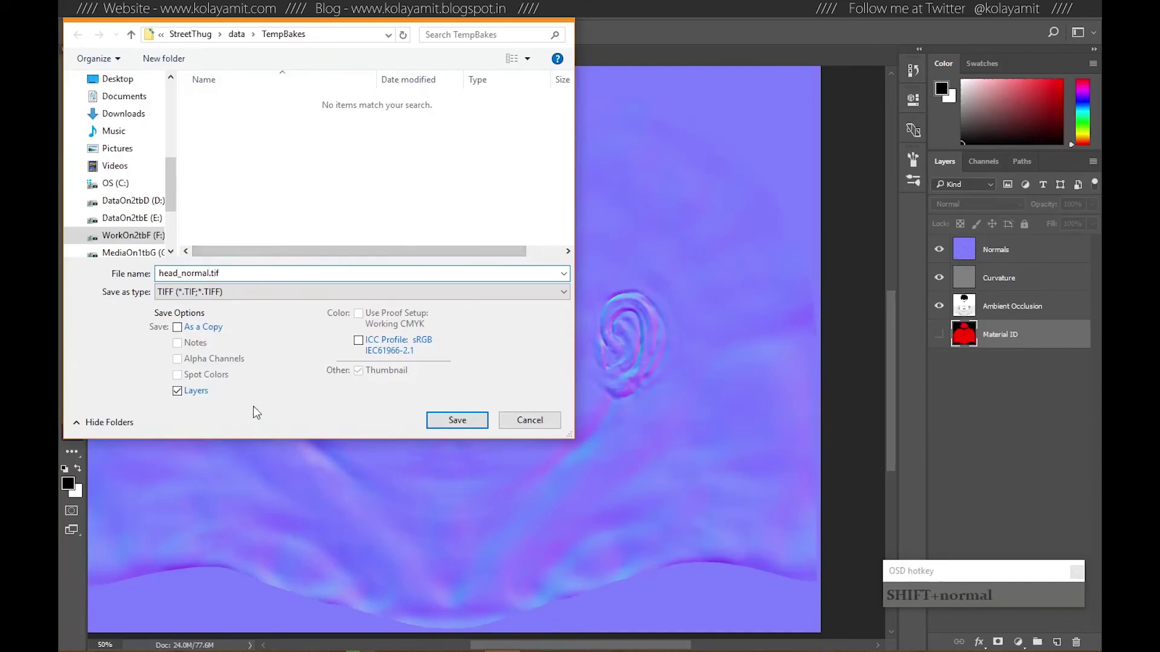
type("al")
left_click(180, 399)
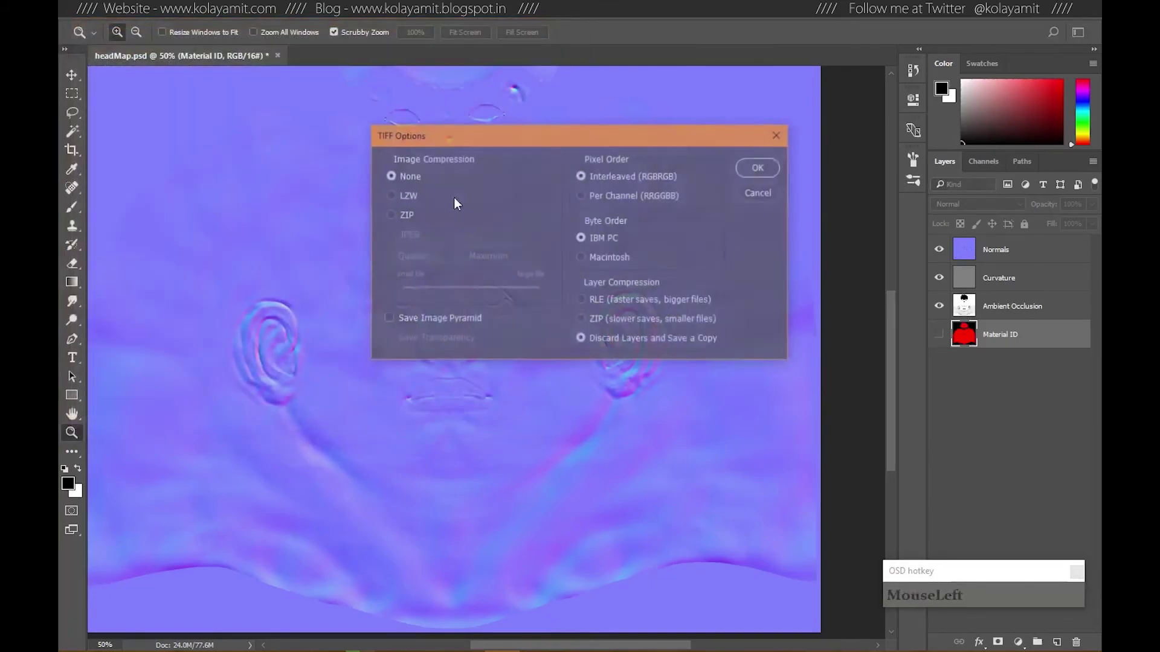
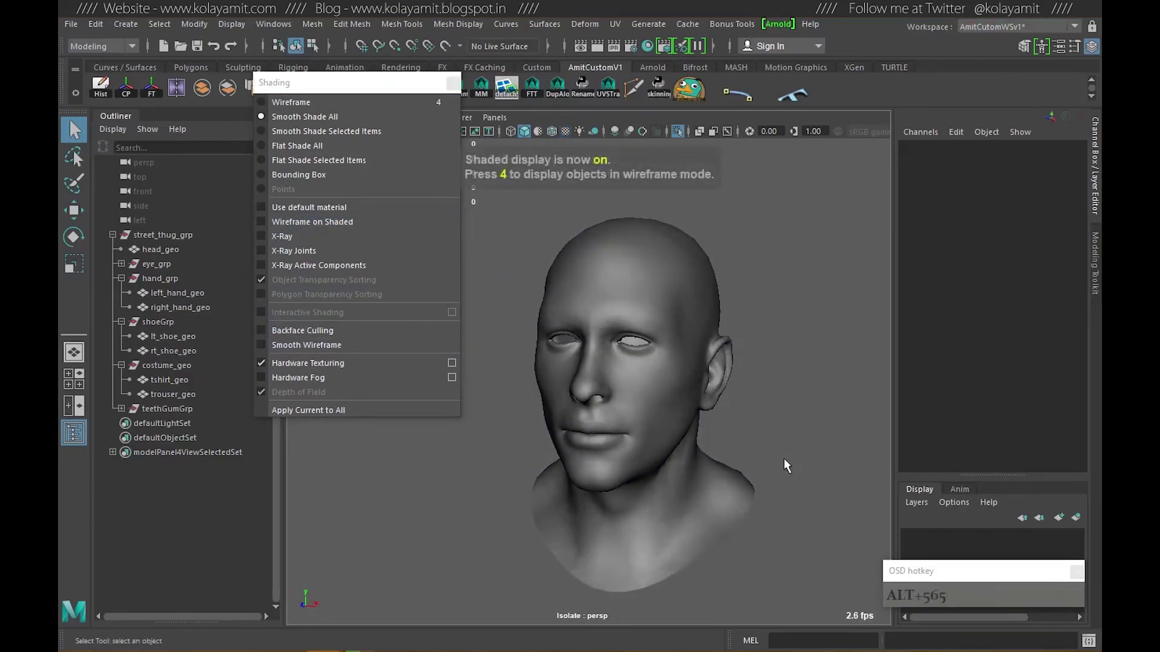
Switch the Maya viewport to textured smooth shading with the 6 key.
key("6")
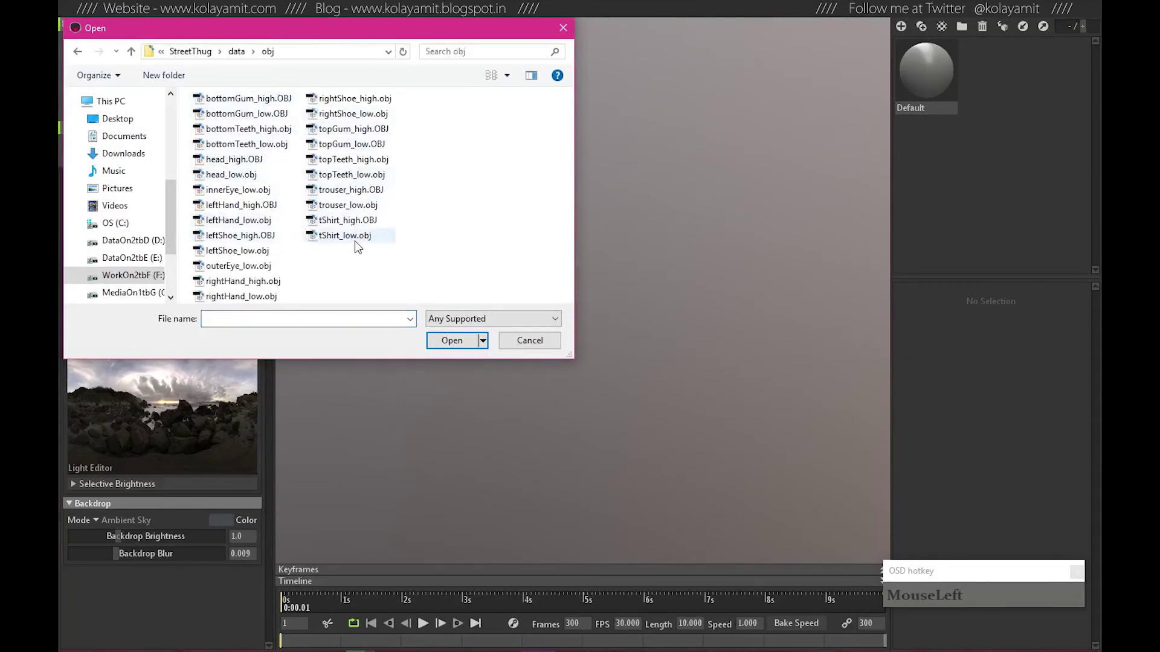
Load tShirt_high into the High group and tShirt_low into the Low group of the baker.
left_click(352, 229)
left_click_drag(460, 348, 130, 145)
left_click(537, 283)
right_click(487, 302)
left_click(556, 336)
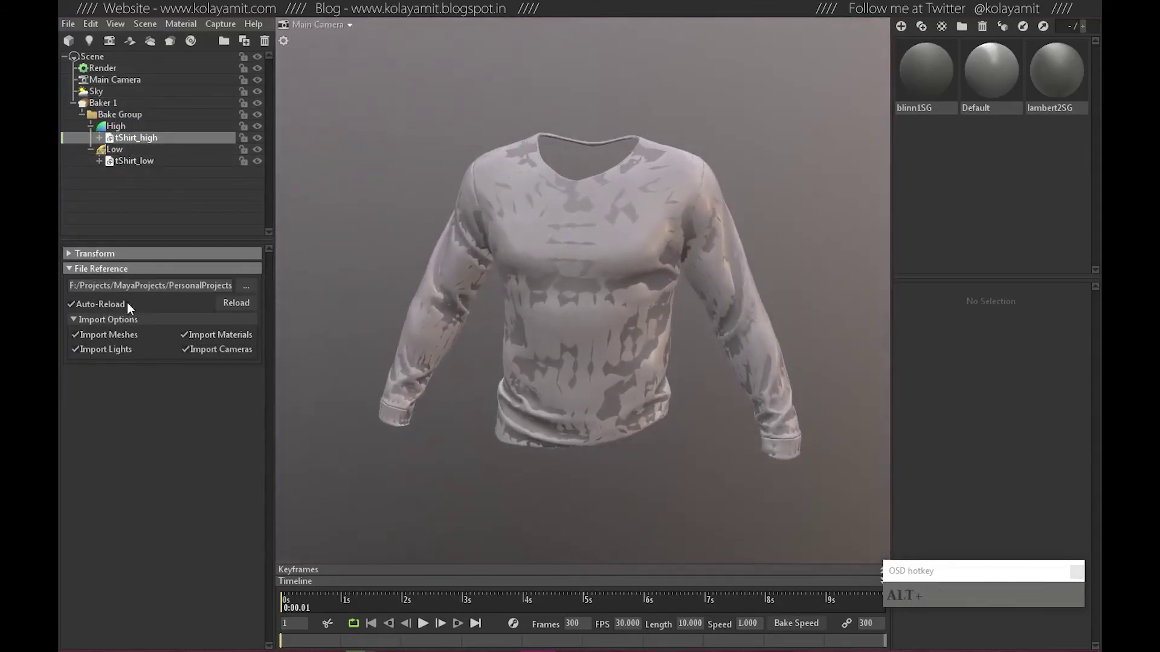
Select the Low group to show the cage around the shirt, then select Baker 1.
left_click(124, 150)
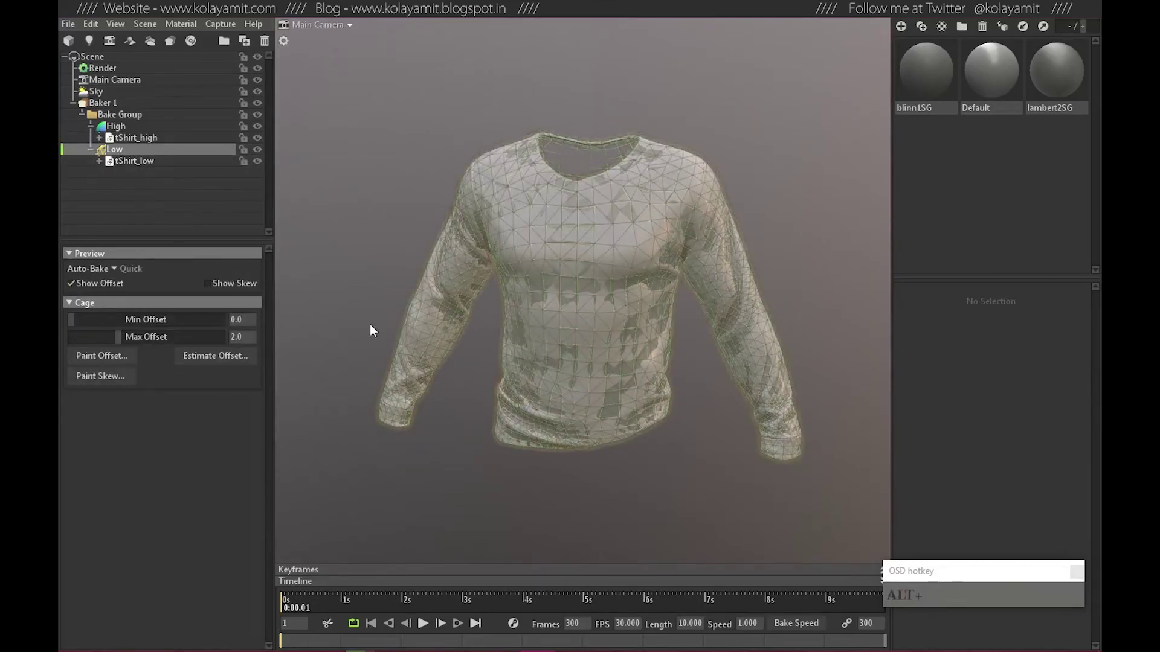
left_click(501, 326)
left_click(265, 144)
left_click(556, 386)
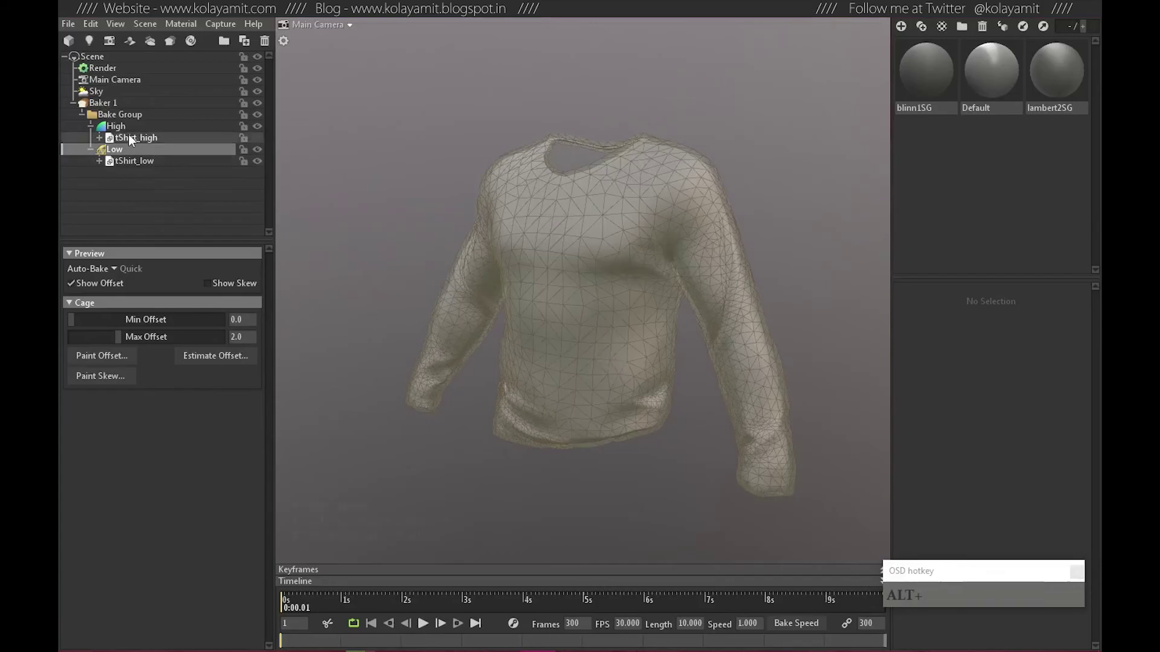
left_click(105, 110)
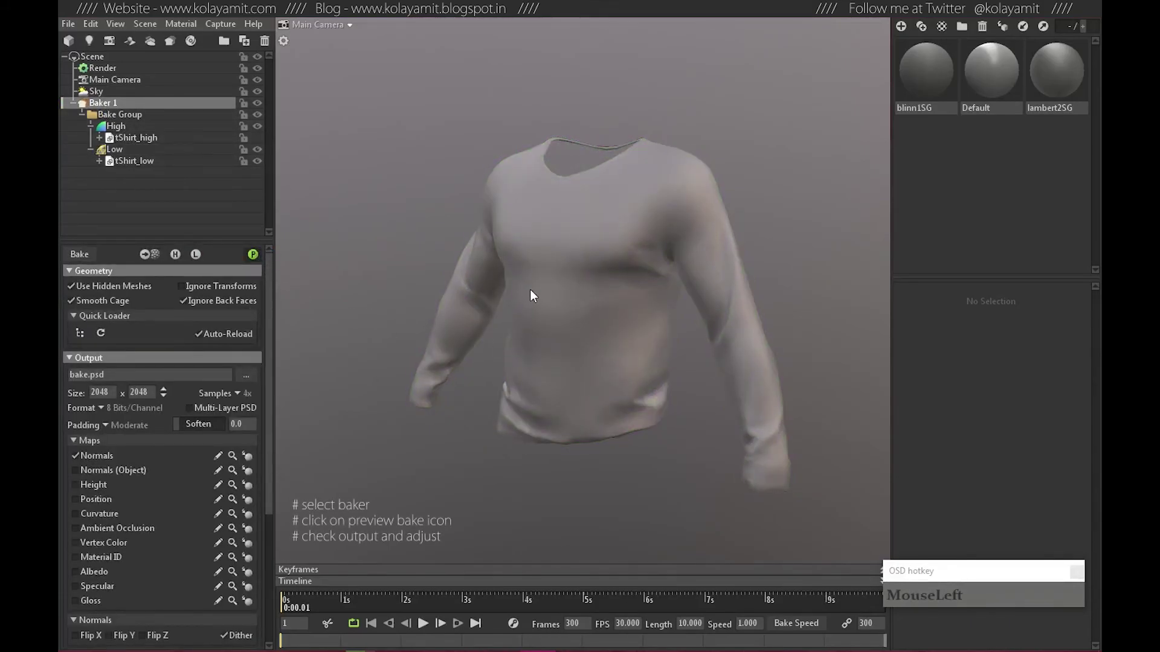
Reduce the shirt low mesh's cage maximum offset to 1.2.
left_click(435, 239)
left_click(439, 331)
left_click(570, 322)
right_click(544, 288)
left_click_drag(563, 312, 243, 315)
left_click(512, 354)
right_click(604, 373)
left_click_drag(119, 156, 660, 331)
left_click(653, 336)
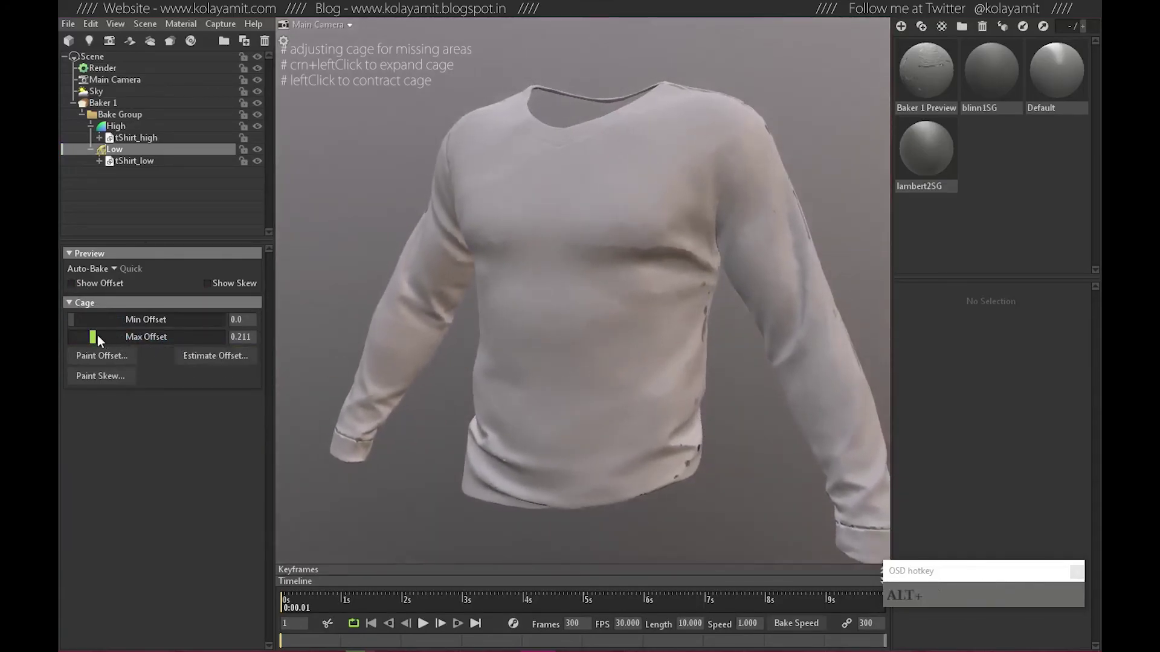
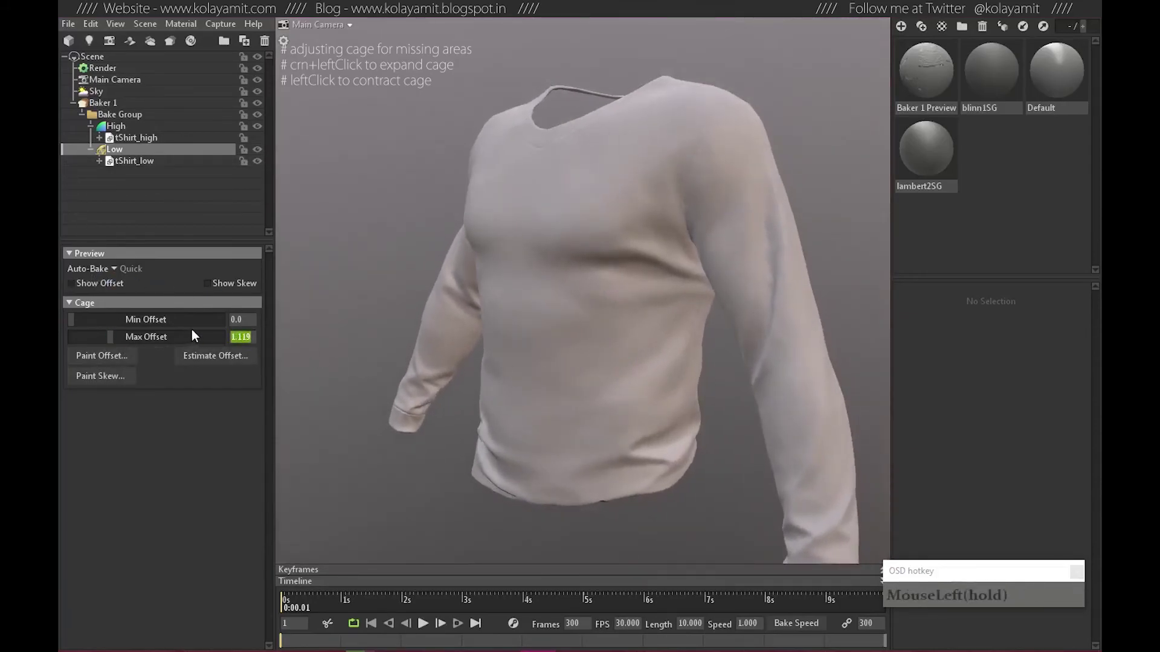
key("KP_Decimal")
key("KP_2")
Orbit and zoom around the shirt to check the cage offset, bringing the underarm into close view.
left_click(638, 298)
left_click(544, 300)
right_click(503, 275)
left_click(559, 328)
right_click(636, 317)
left_click_drag(623, 294, 789, 217)
left_click(555, 245)
right_click(687, 281)
left_click(626, 327)
right_click(668, 364)
left_click(574, 398)
left_click(609, 377)
right_click(544, 308)
middle_click(590, 406)
right_click(658, 192)
left_click(578, 318)
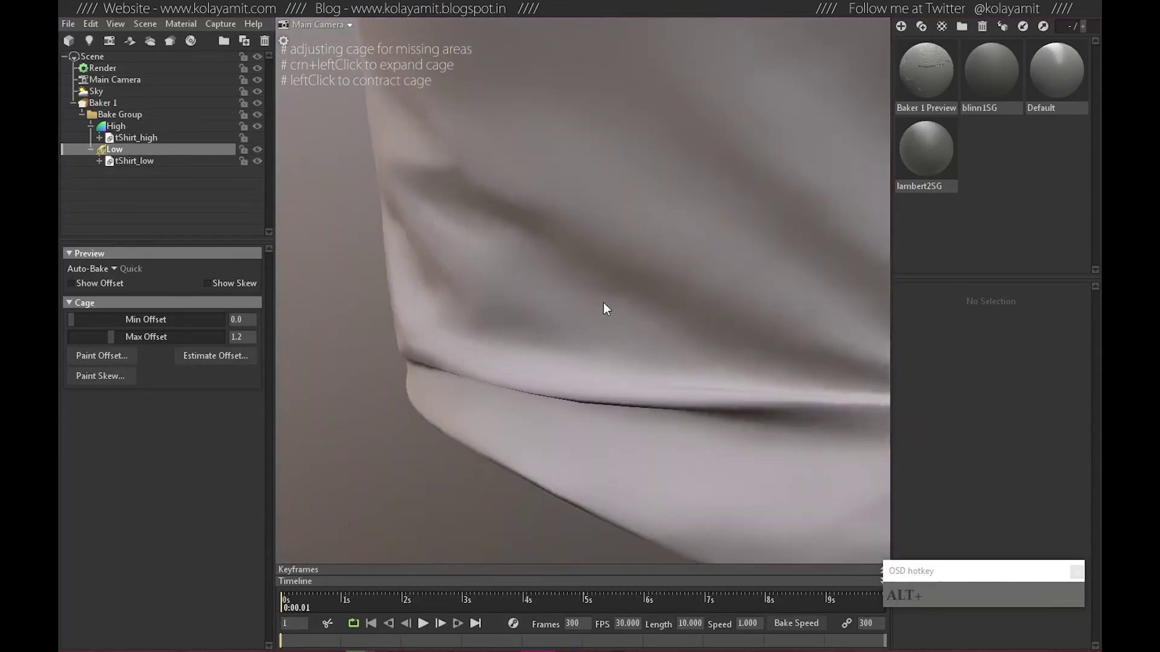
scroll("down", 3)
left_click_drag(656, 394, 544, 371)
scroll("down", 3)
scroll("down", 3)
left_click(679, 328)
scroll("up", 3)
left_click_drag(734, 324, 405, 360)
scroll("down", 3)
left_click(623, 221)
middle_click(613, 261)
left_click(575, 335)
left_click(580, 327)
left_click(596, 306)
middle_click(547, 343)
left_click(663, 285)
middle_click(675, 267)
right_click(537, 276)
left_click(743, 304)
middle_click(764, 281)
right_click(537, 321)
left_click(596, 302)
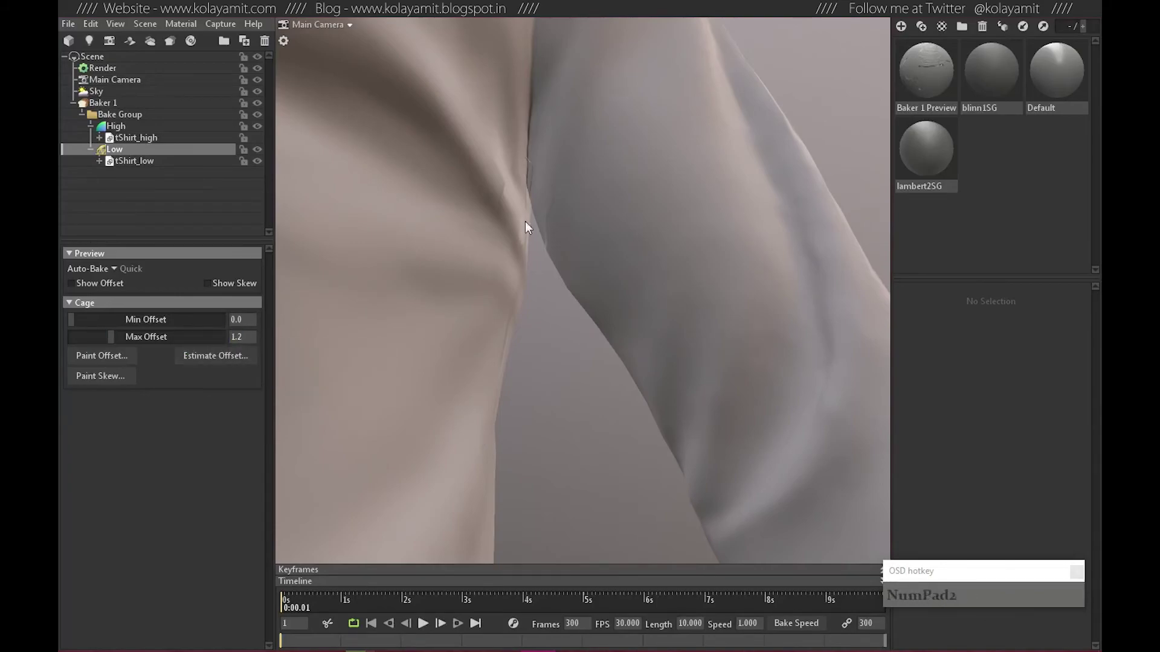
Turn off Show Offset so the cage preview is hidden around the shirt.
left_click(642, 346)
right_click(707, 342)
middle_click(428, 278)
left_click(81, 288)
left_click(578, 332)
left_click(575, 324)
left_click(534, 305)
left_click(511, 310)
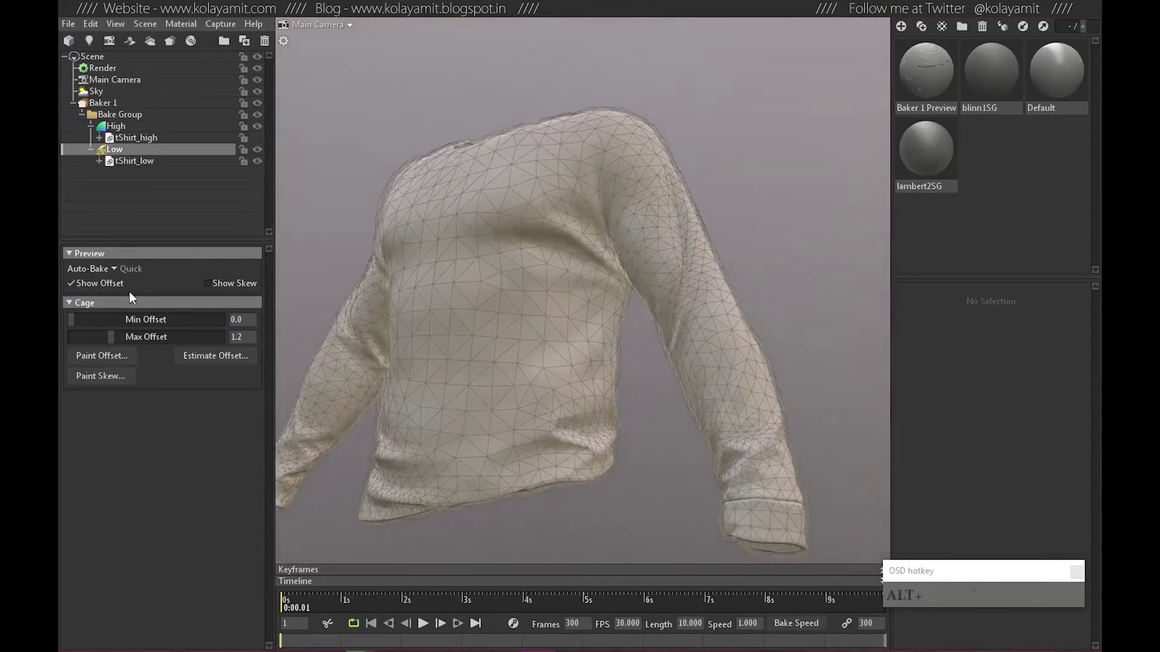
left_click(87, 287)
left_click(577, 364)
Zoom and frame the viewport tightly on the t-shirt's armpit.
right_click(598, 279)
middle_click(660, 295)
right_click(534, 311)
left_click(486, 274)
middle_click(522, 259)
right_click(555, 295)
left_click(582, 352)
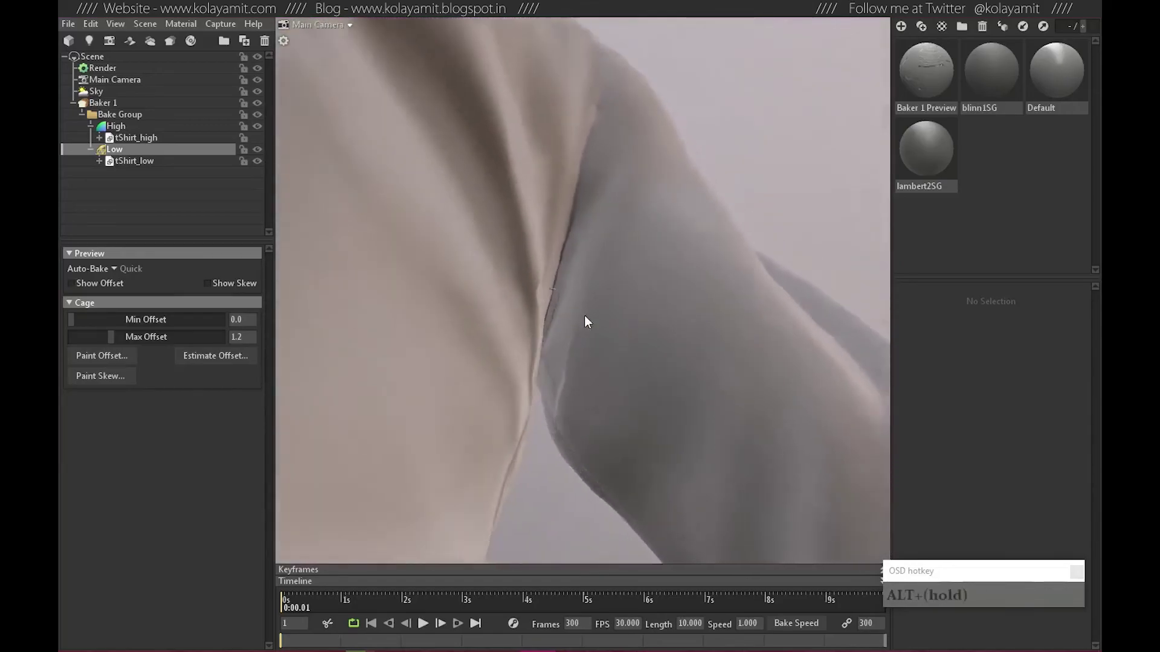
Start Paint Offset and brush extra cage offset into the armpit with the Viewport Brush.
left_click(127, 357)
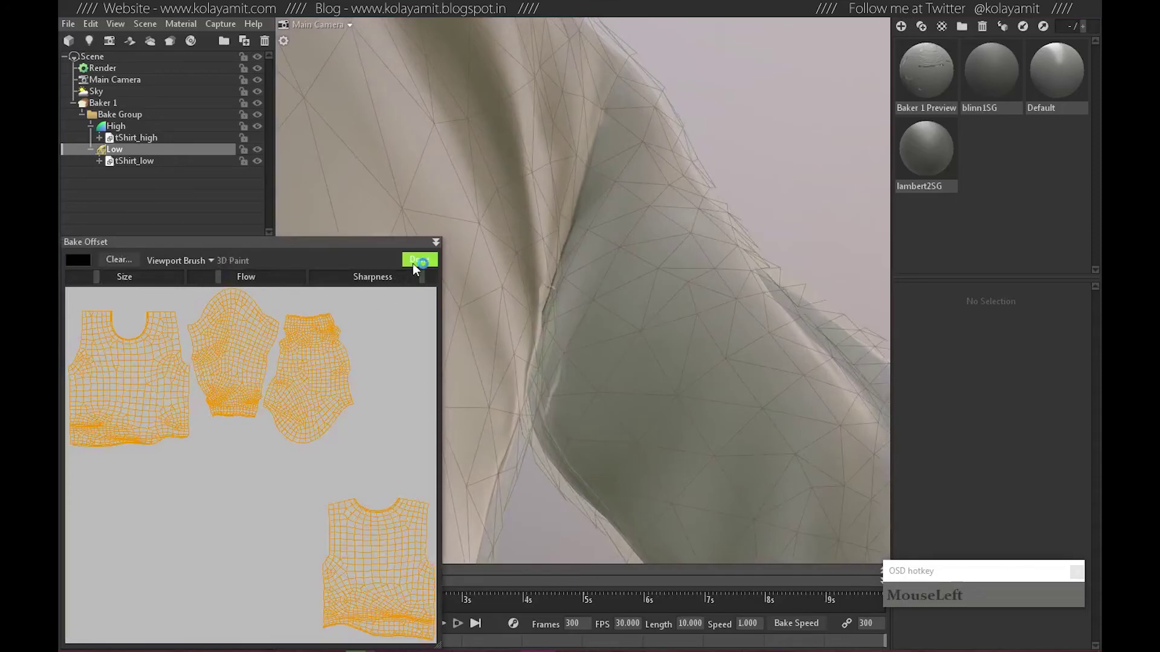
left_click(567, 373)
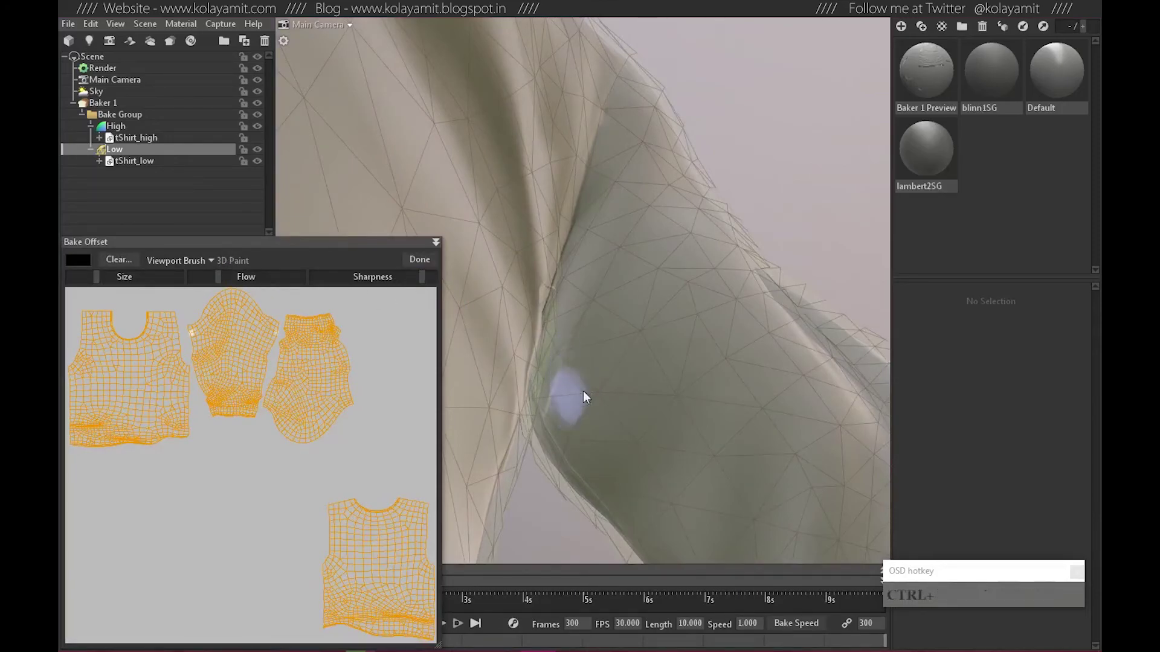
left_click_drag(644, 423, 566, 363)
left_click(570, 413)
left_click(592, 389)
left_click(612, 429)
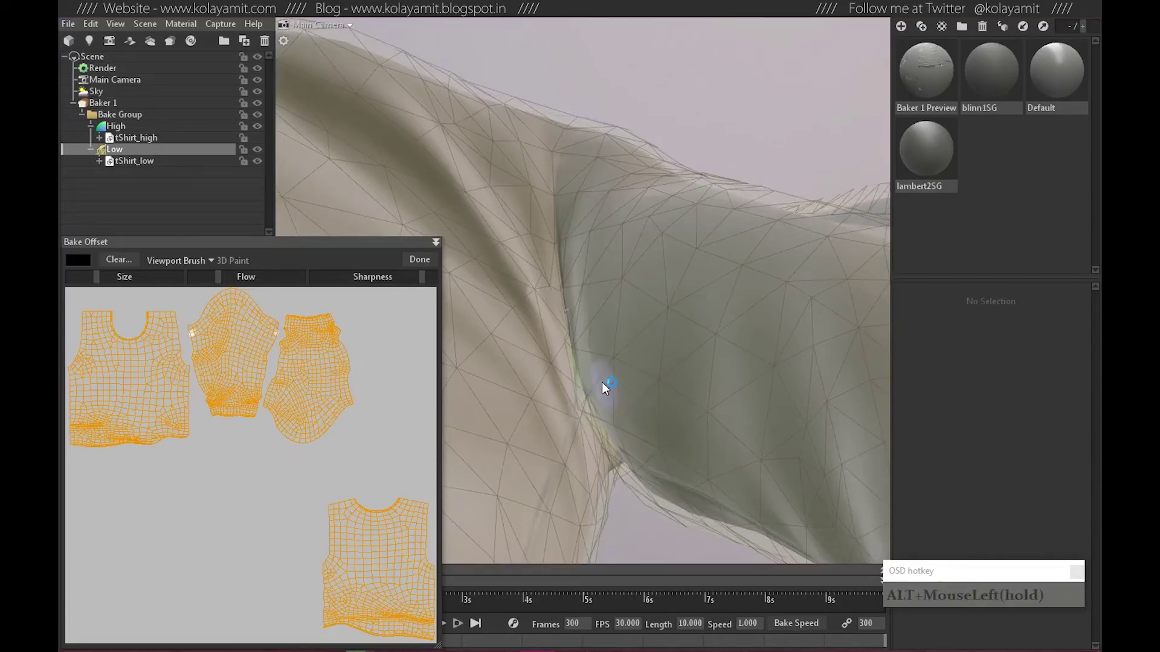
left_click(593, 356)
left_click(547, 397)
left_click(638, 388)
left_click(562, 298)
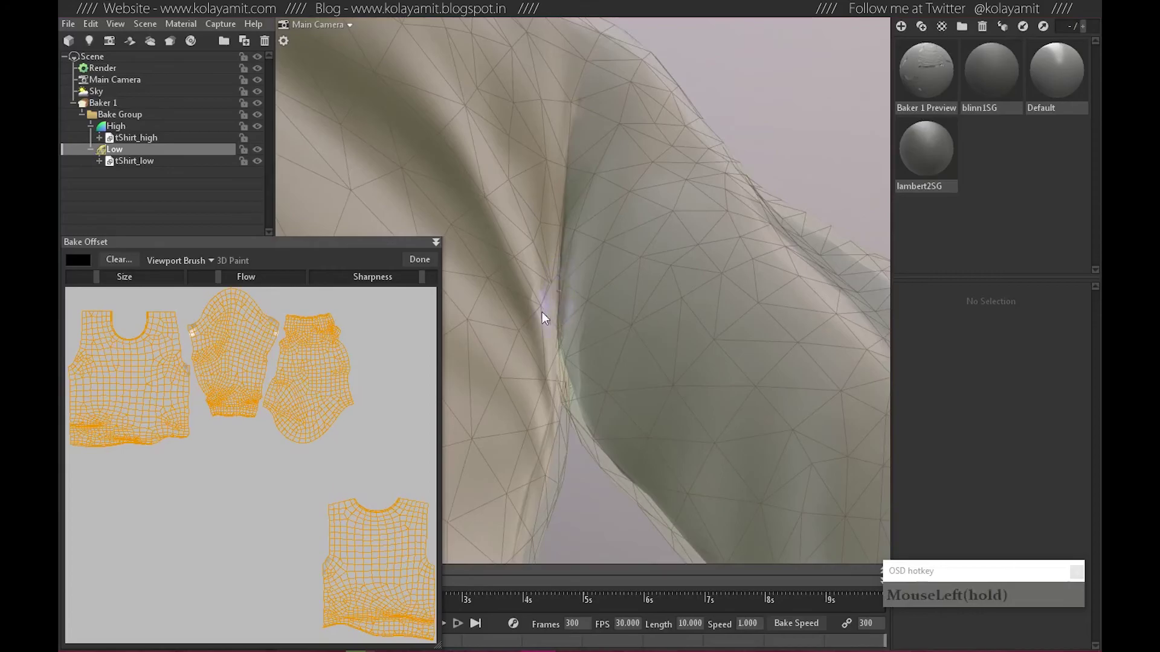
left_click(542, 291)
left_click(642, 351)
Zoom out to check the whole shirt, then finish offset painting with Done.
right_click(670, 385)
right_click(723, 378)
middle_click(552, 337)
right_click(685, 363)
middle_click(612, 362)
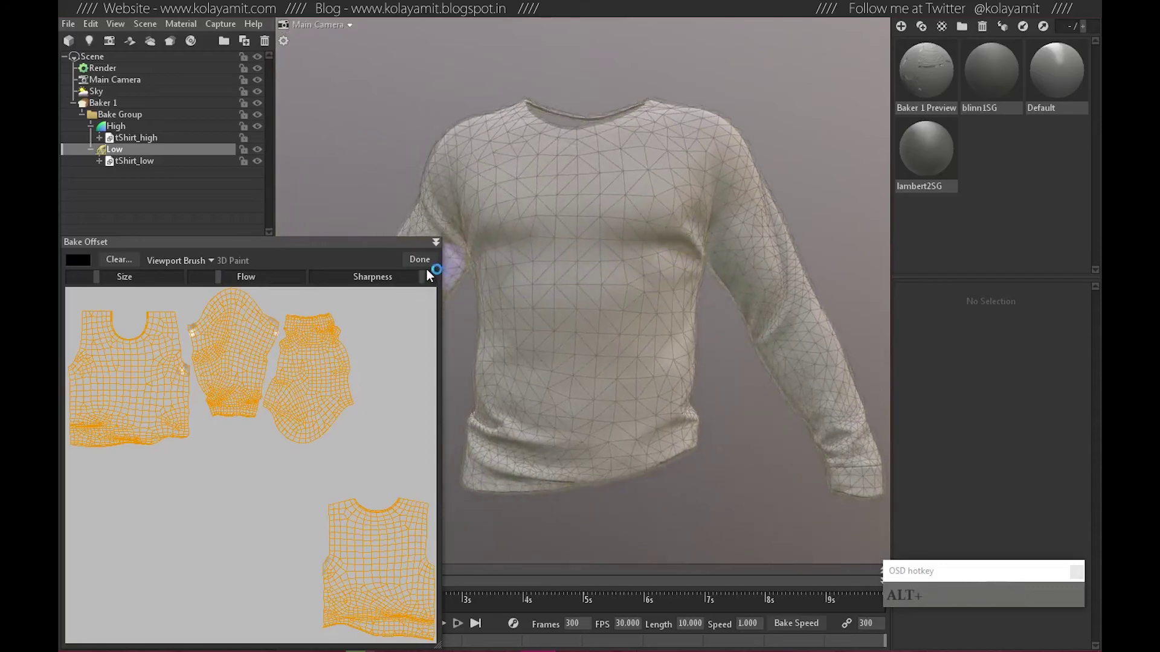
left_click(422, 261)
Orbit and zoom around the t-shirt to inspect the bake preview without the cage overlay.
left_click(651, 388)
left_click(93, 286)
left_click(686, 348)
right_click(662, 282)
middle_click(686, 304)
right_click(529, 335)
left_click_drag(630, 341, 619, 435)
right_click(607, 424)
middle_click(488, 393)
right_click(562, 335)
left_click(496, 384)
right_click(640, 357)
left_click_drag(565, 338, 616, 287)
right_click(628, 293)
left_click(466, 340)
left_click(642, 339)
right_click(666, 370)
middle_click(566, 317)
left_click(572, 390)
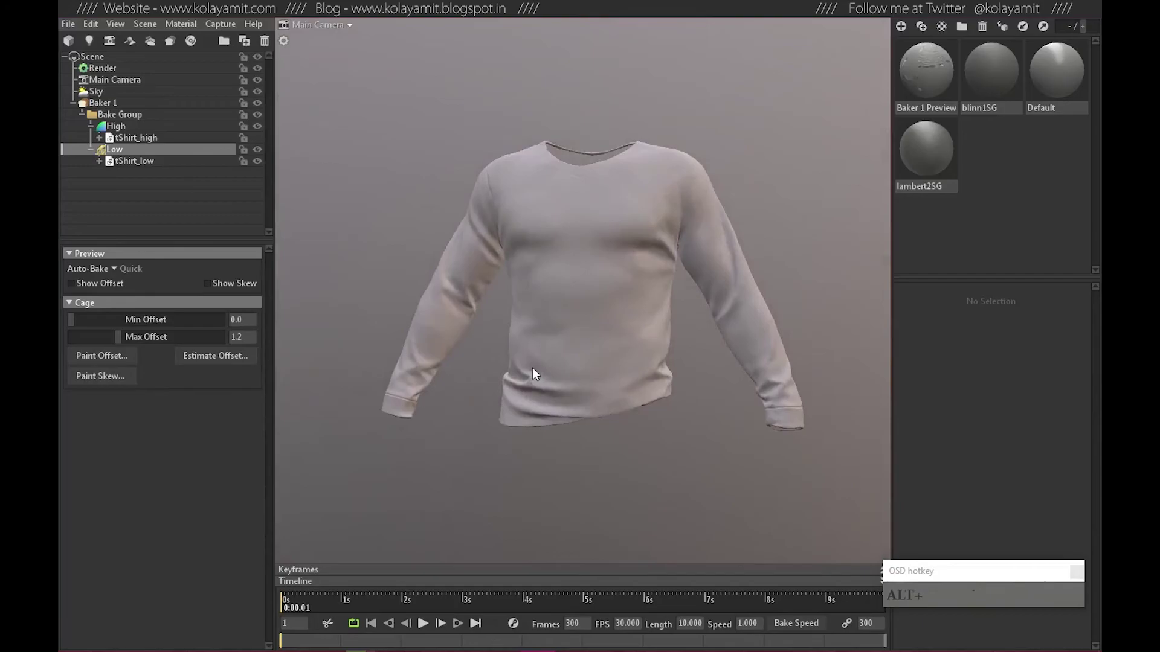
Set Baker 1 output to 16 Bits/Channel, 16x samples and padding None.
left_click(108, 106)
scroll("down", 3)
left_click(78, 526)
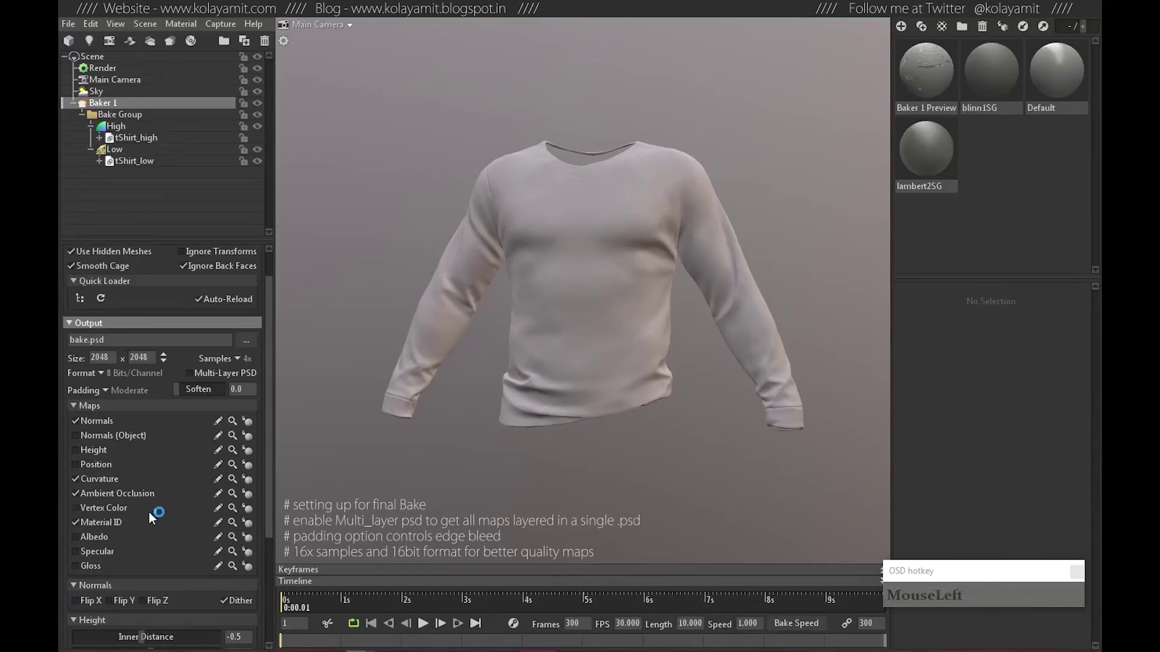
scroll("up", 3)
Save the output as tshirt.psd in TempBakes with Multi-Layer PSD enabled and bake.
left_click(239, 400)
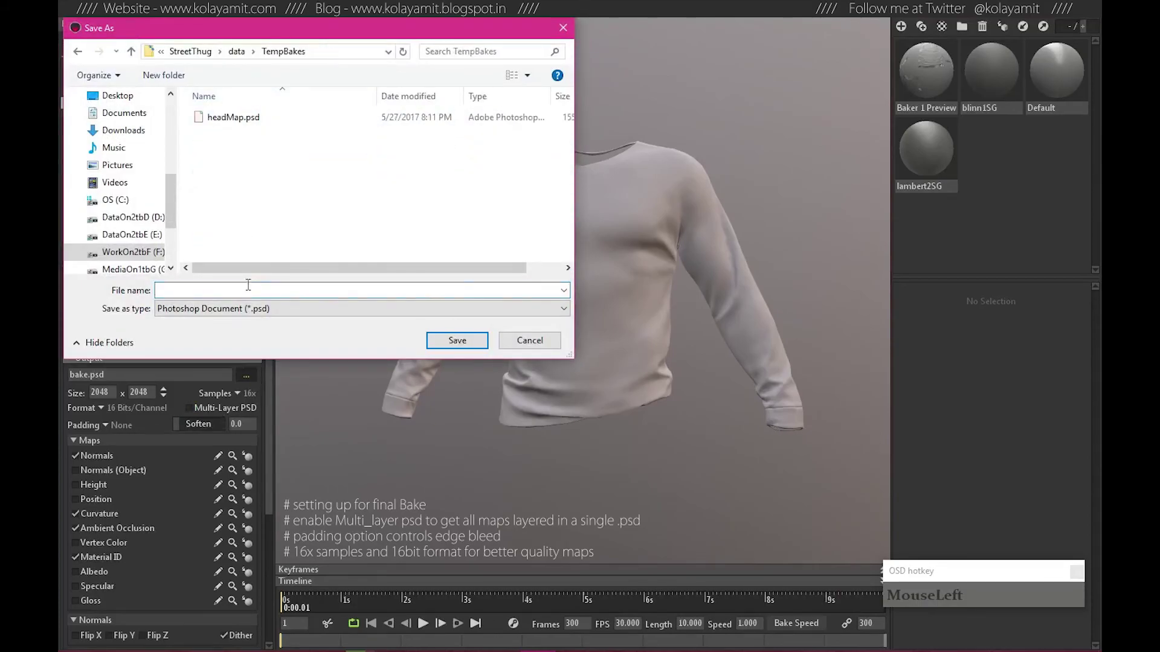
type("ttsh")
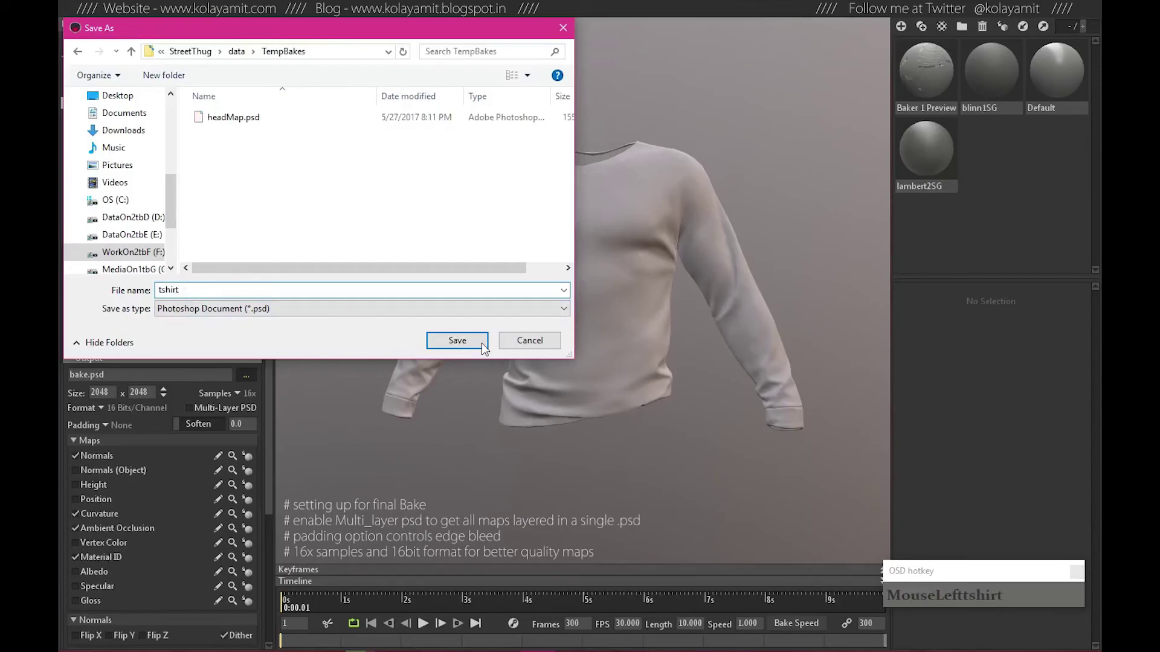
scroll("down", 3)
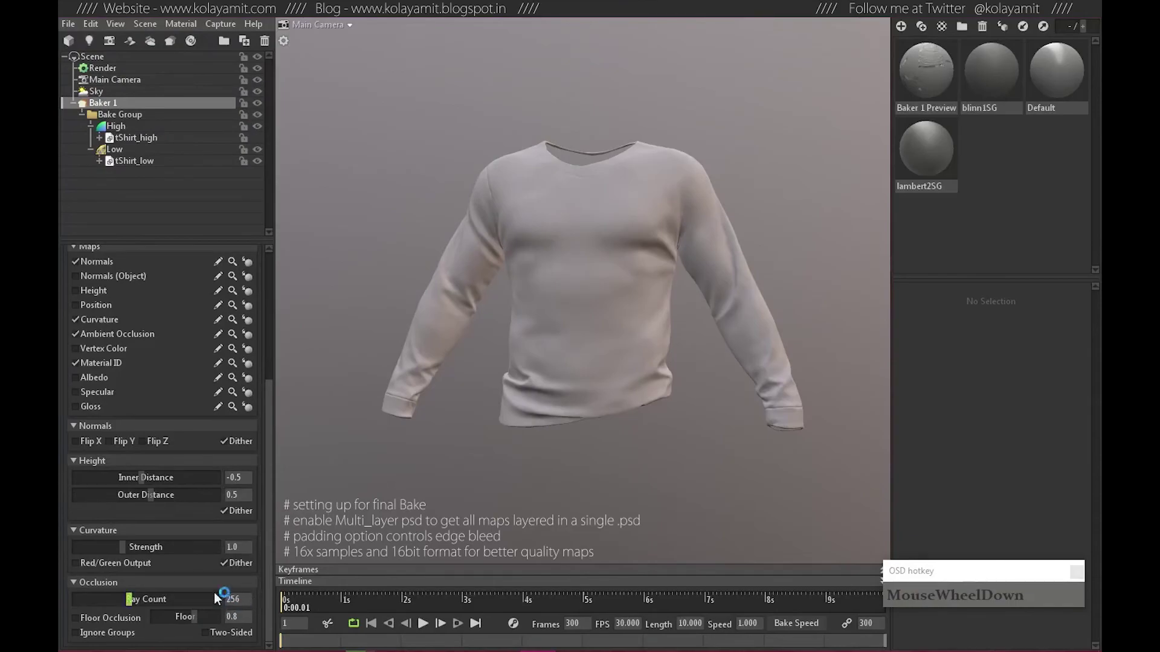
scroll("up", 3)
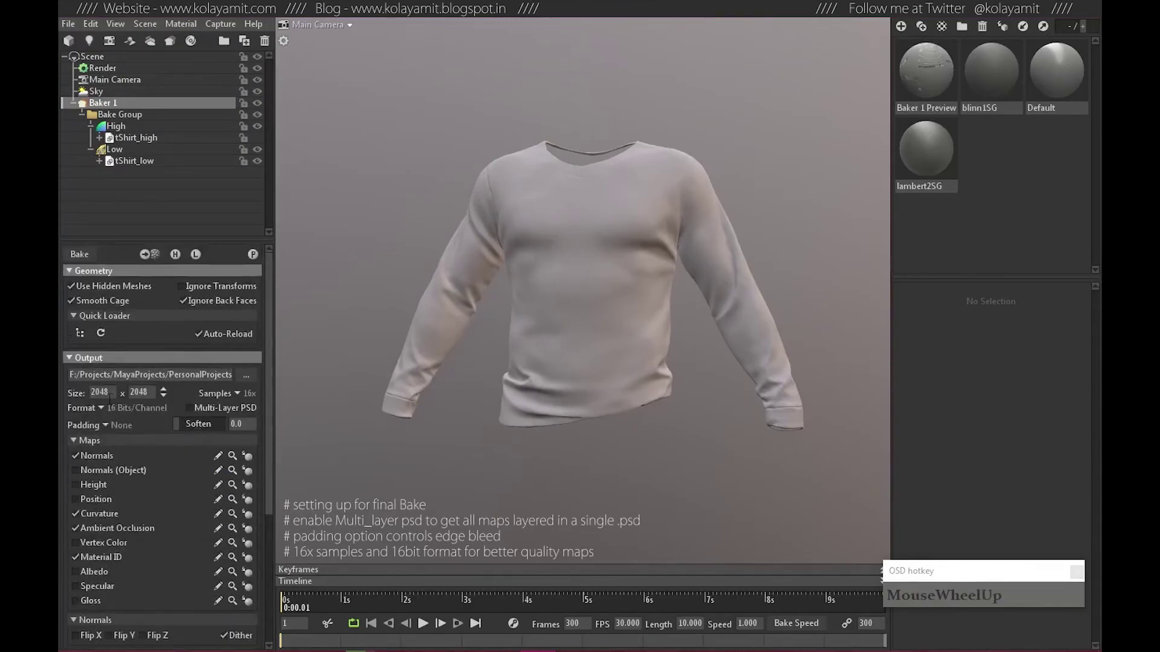
left_click(196, 411)
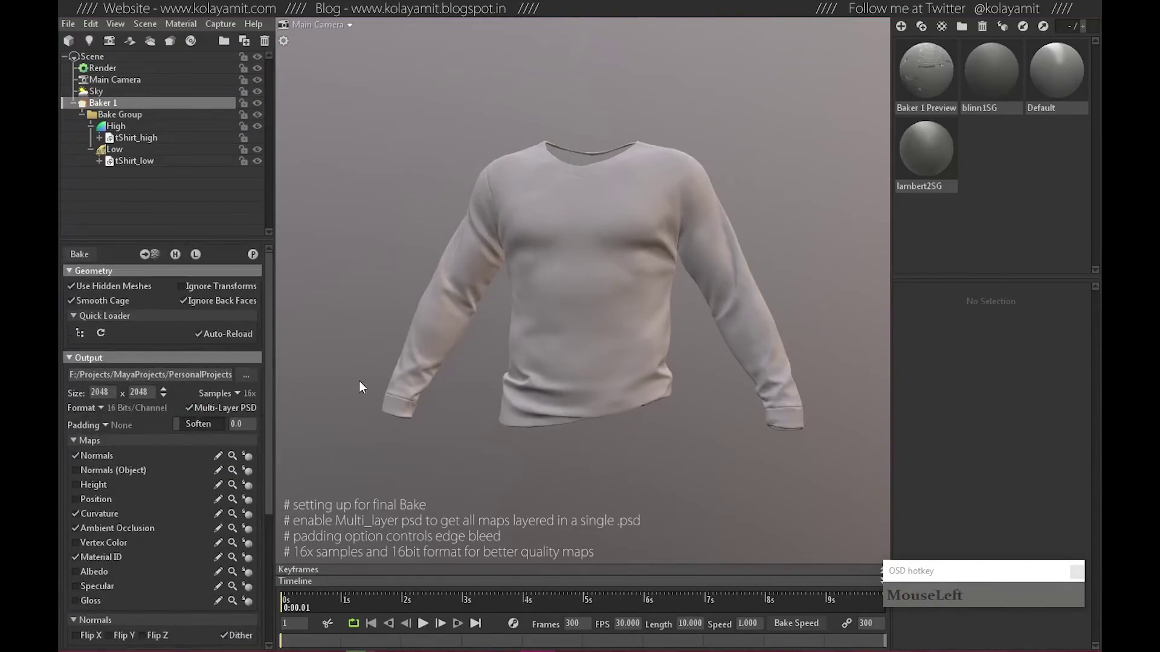
left_click(598, 371)
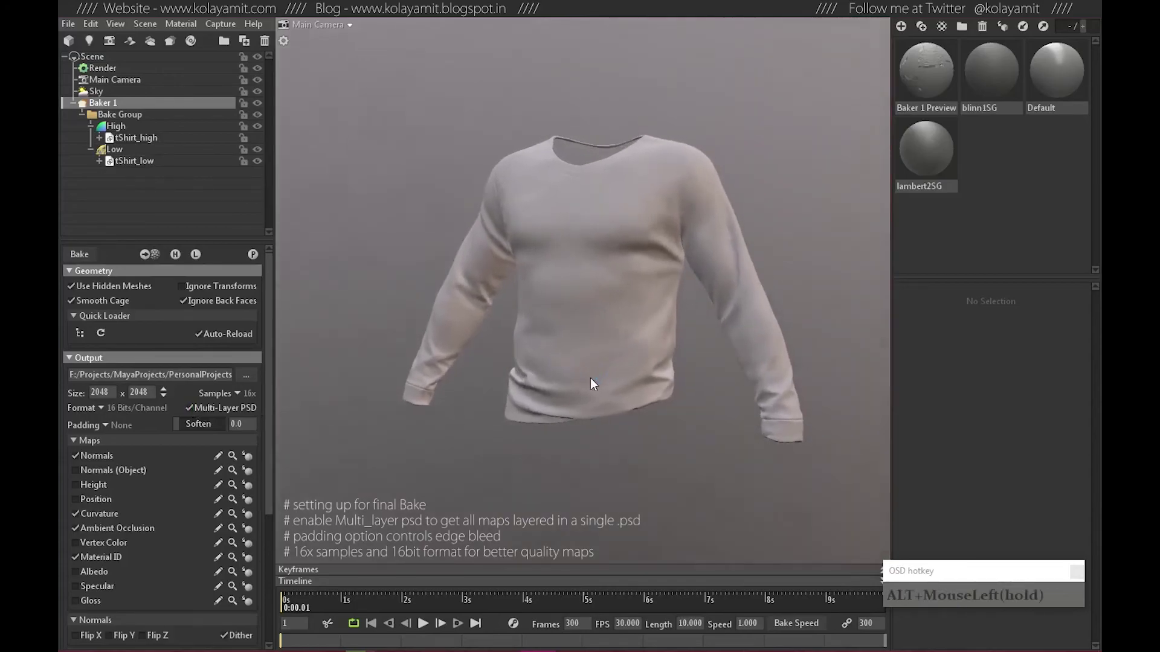
middle_click(644, 354)
left_click(669, 368)
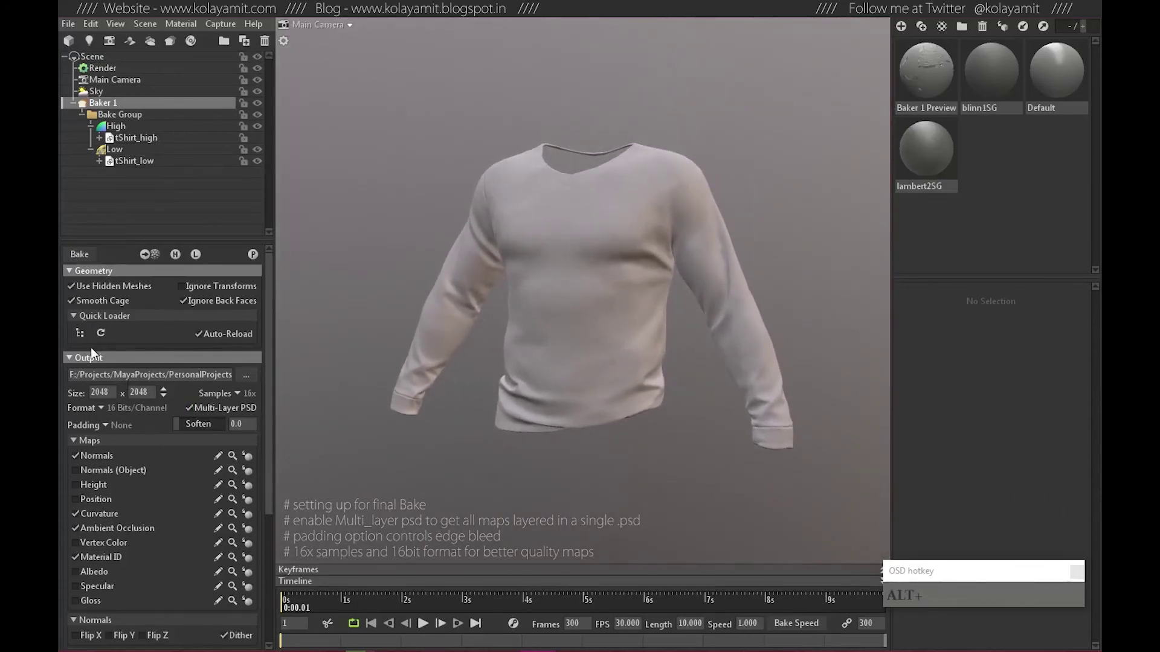
Add an empty Layer 1 above Ambient Occlusion and hide the Material ID layer.
left_click_drag(84, 262, 774, 269)
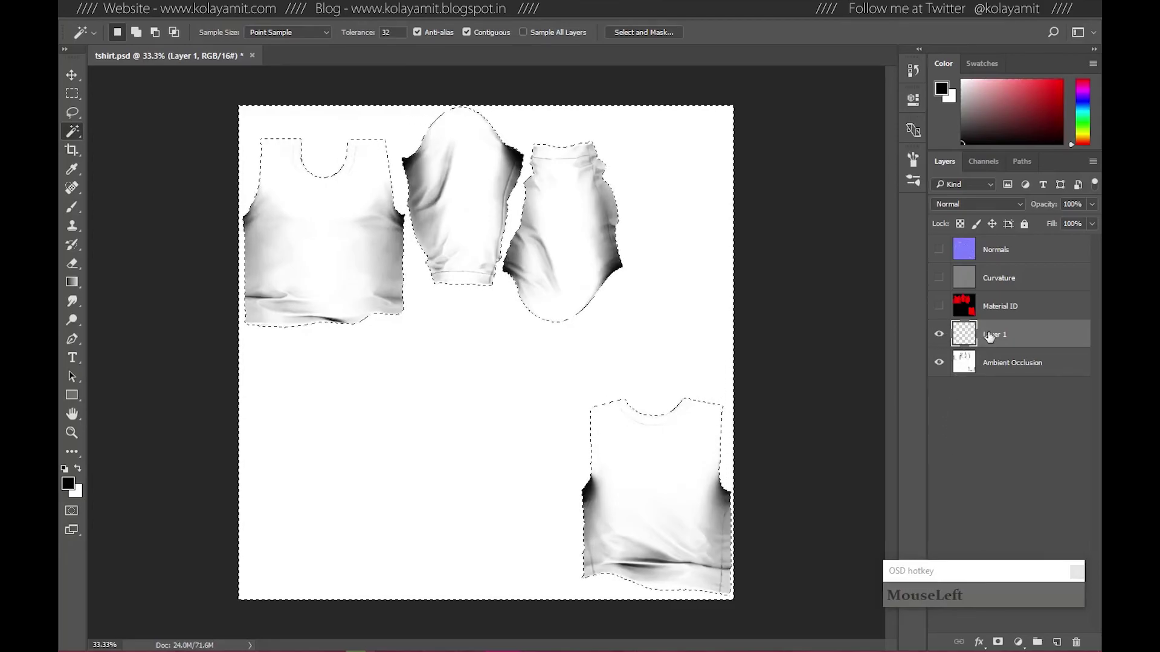
Delete the current selection in tshirt.psd.
key("Delete")
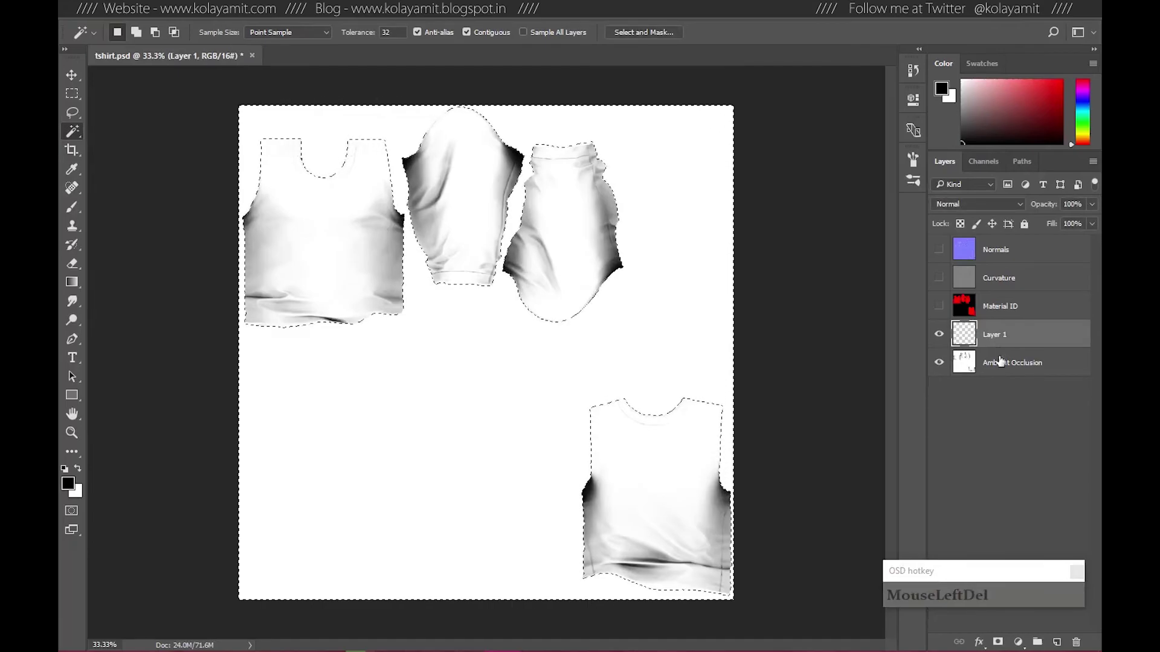
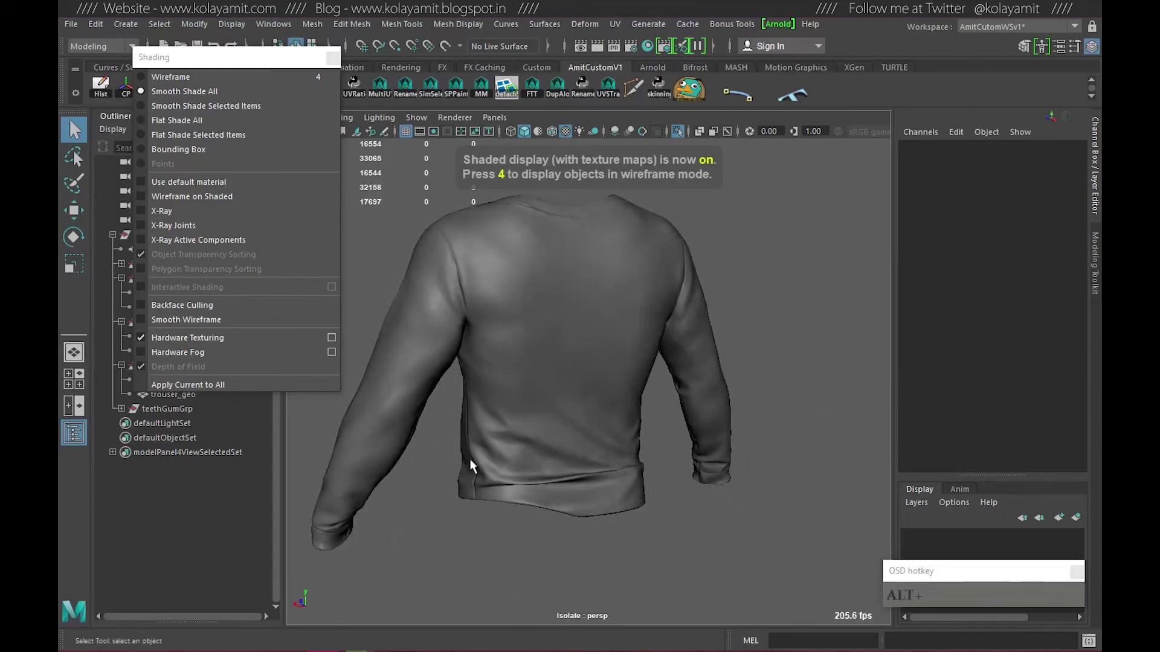
Show the t-shirt in plain smooth shading (5) instead of textured display.
key("5")
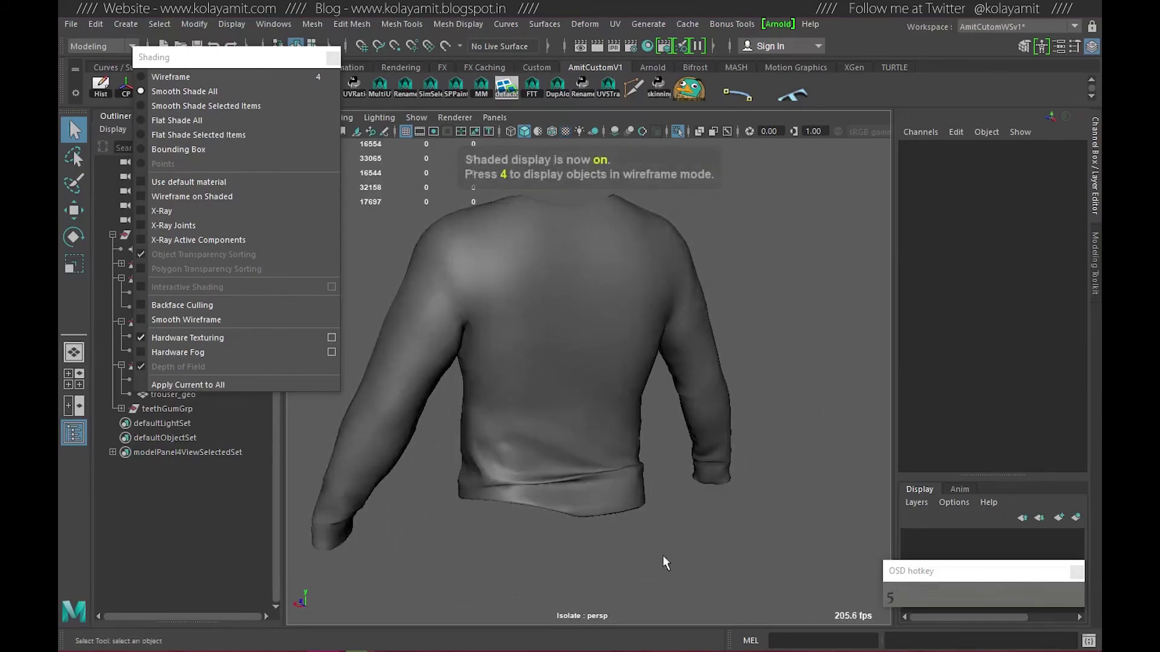
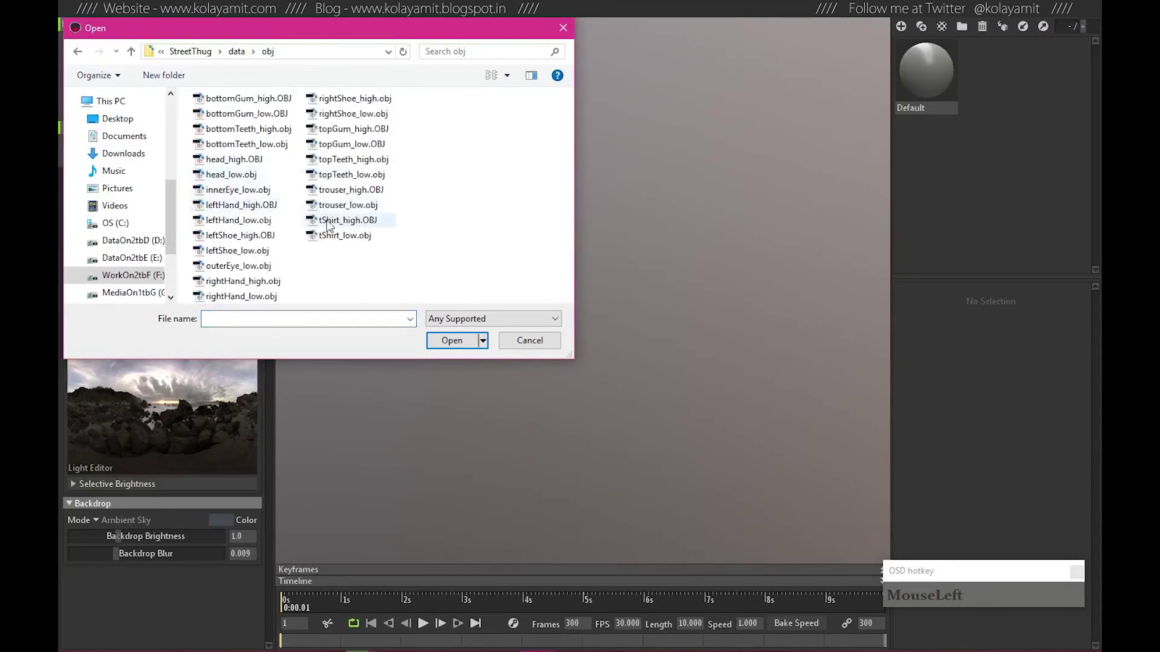
Load trouser_high.OBJ and trouser_low.obj from the obj folder through the baker's quick loader.
left_click_drag(346, 195, 167, 184)
left_click(599, 331)
left_click(261, 140)
left_click(375, 244)
left_click(123, 154)
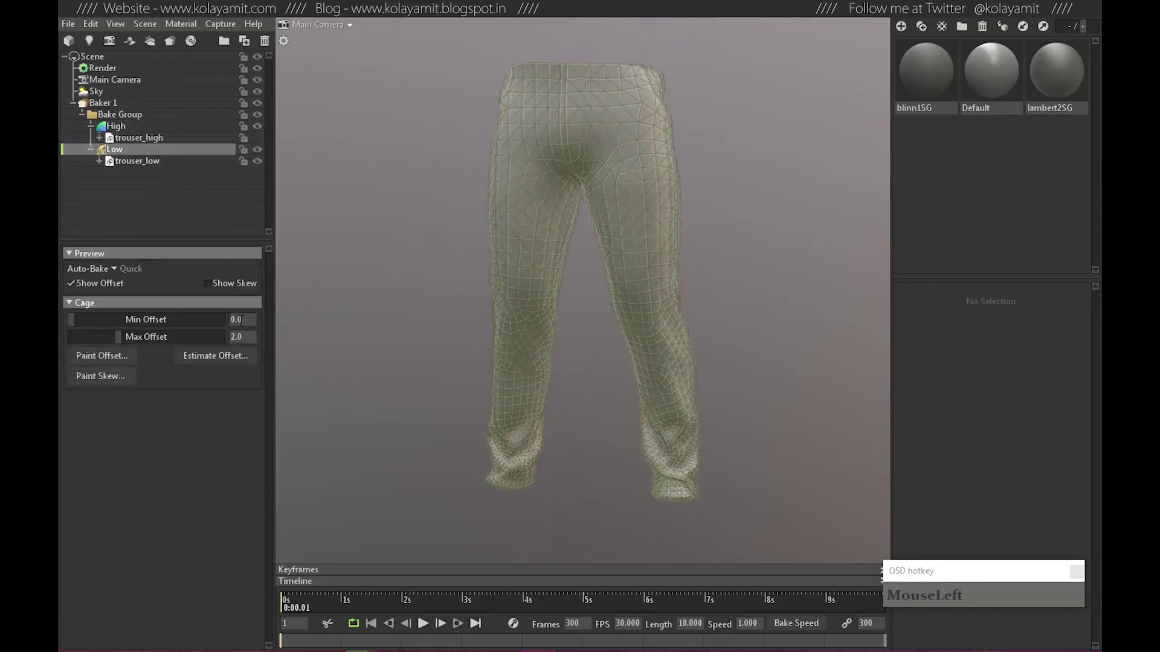
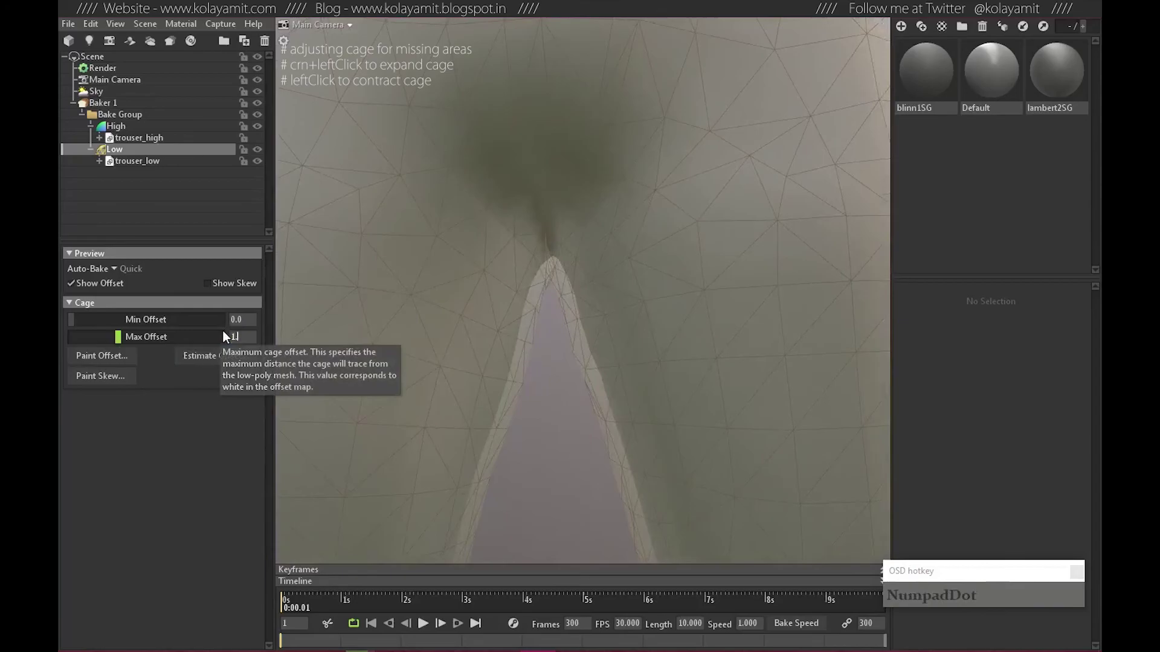
Lower the trousers' Cage Max Offset to 1.5 and start touching up the cage with Paint Offset.
key("KP_5")
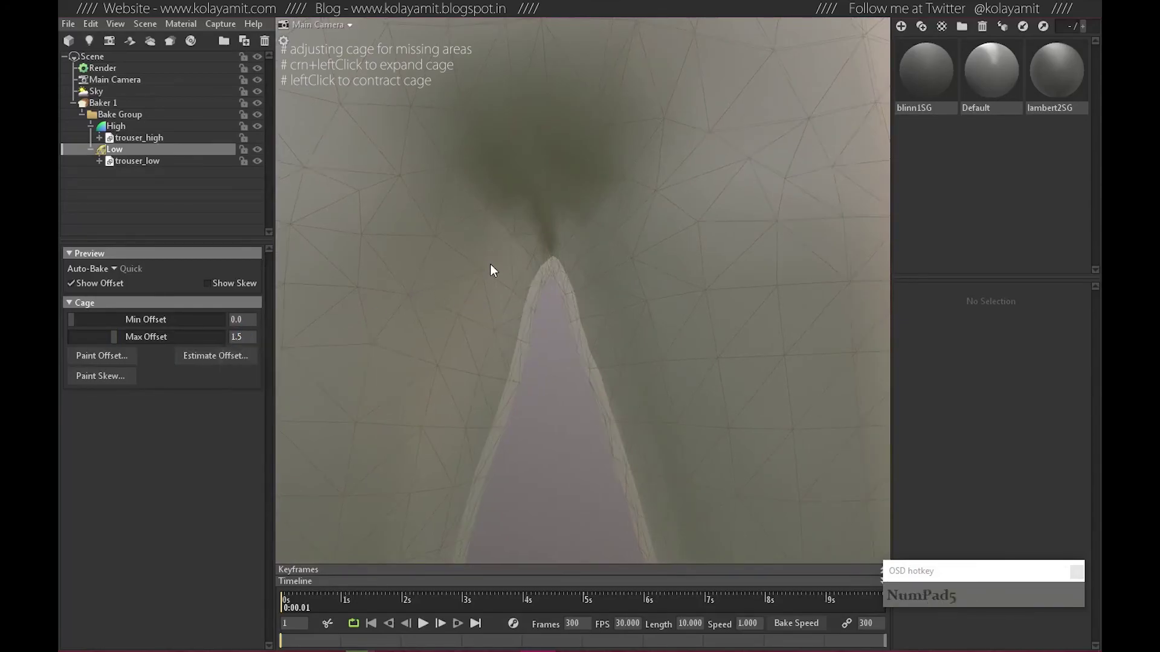
left_click(609, 322)
right_click(679, 331)
right_click(569, 327)
left_click(573, 347)
middle_click(576, 367)
middle_click(579, 393)
left_click(630, 430)
left_click(431, 371)
Finish the cage touch-up, select Baker 1 and run a quick preview bake of the trousers.
left_click(588, 383)
middle_click(613, 347)
right_click(628, 434)
middle_click(549, 322)
right_click(571, 361)
left_click(576, 382)
left_click(106, 107)
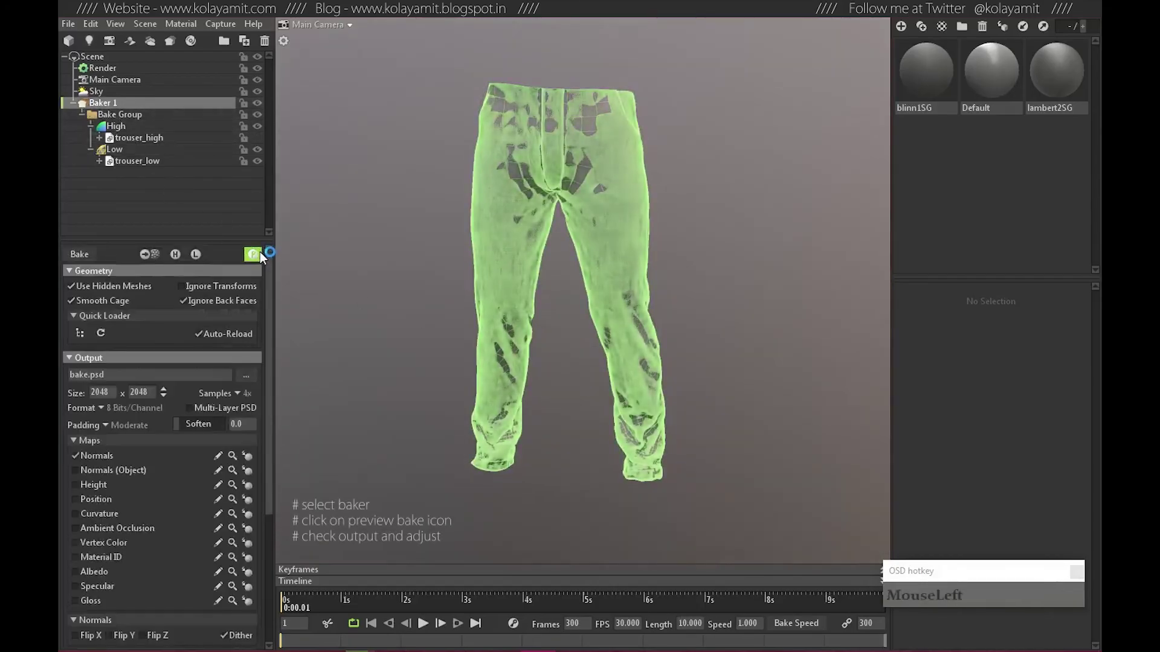
left_click(669, 388)
right_click(509, 363)
middle_click(520, 402)
left_click(526, 354)
left_click(534, 379)
left_click(656, 385)
middle_click(628, 383)
right_click(568, 350)
left_click(548, 240)
middle_click(582, 214)
right_click(522, 281)
left_click(614, 311)
right_click(647, 295)
middle_click(567, 203)
right_click(557, 326)
left_click(619, 380)
right_click(605, 355)
middle_click(574, 287)
left_click_drag(641, 396, 404, 398)
left_click(554, 339)
right_click(721, 319)
middle_click(617, 308)
right_click(552, 286)
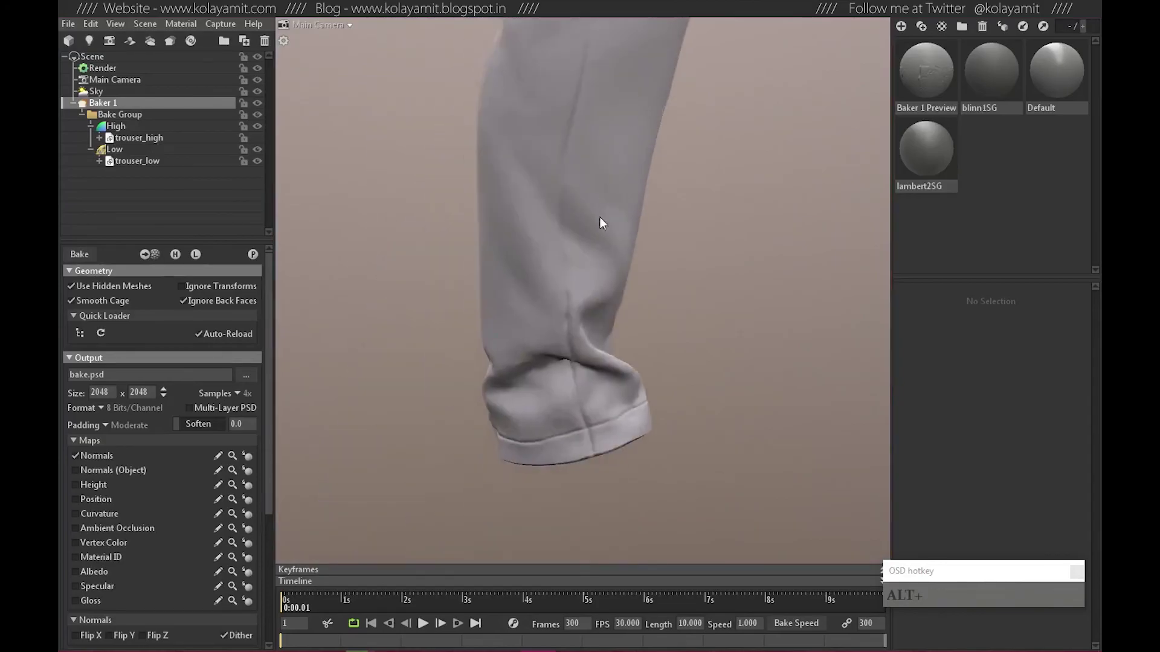
middle_click(607, 276)
left_click(620, 363)
right_click(558, 325)
left_click(669, 367)
middle_click(702, 347)
right_click(614, 329)
left_click(579, 325)
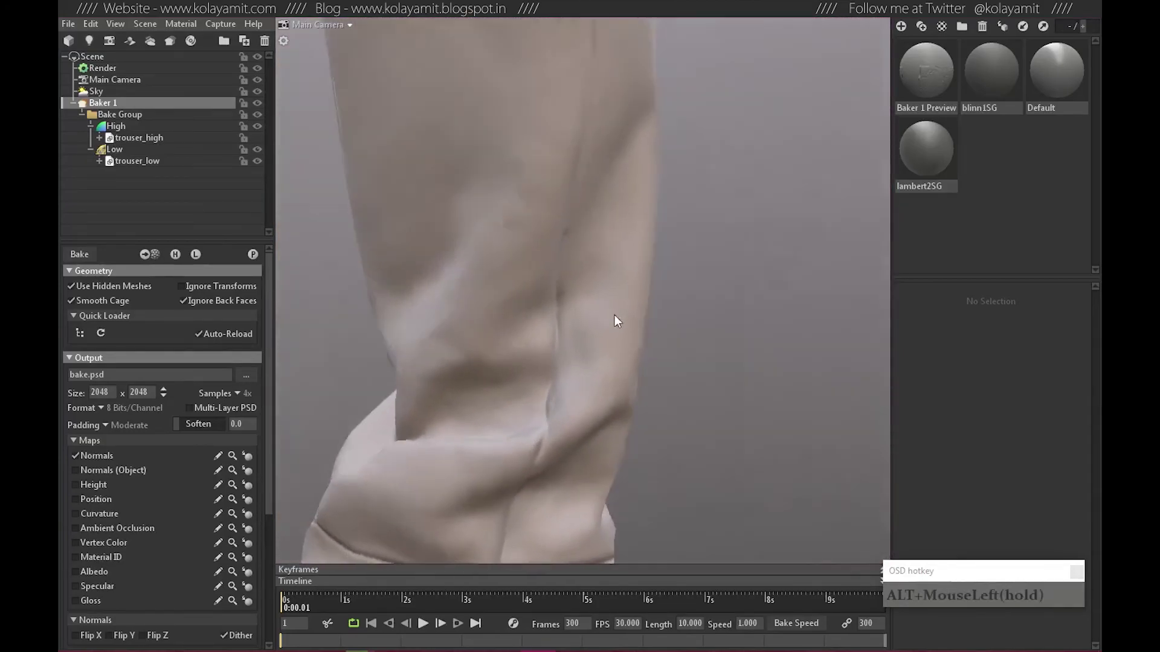
right_click(450, 253)
middle_click(510, 312)
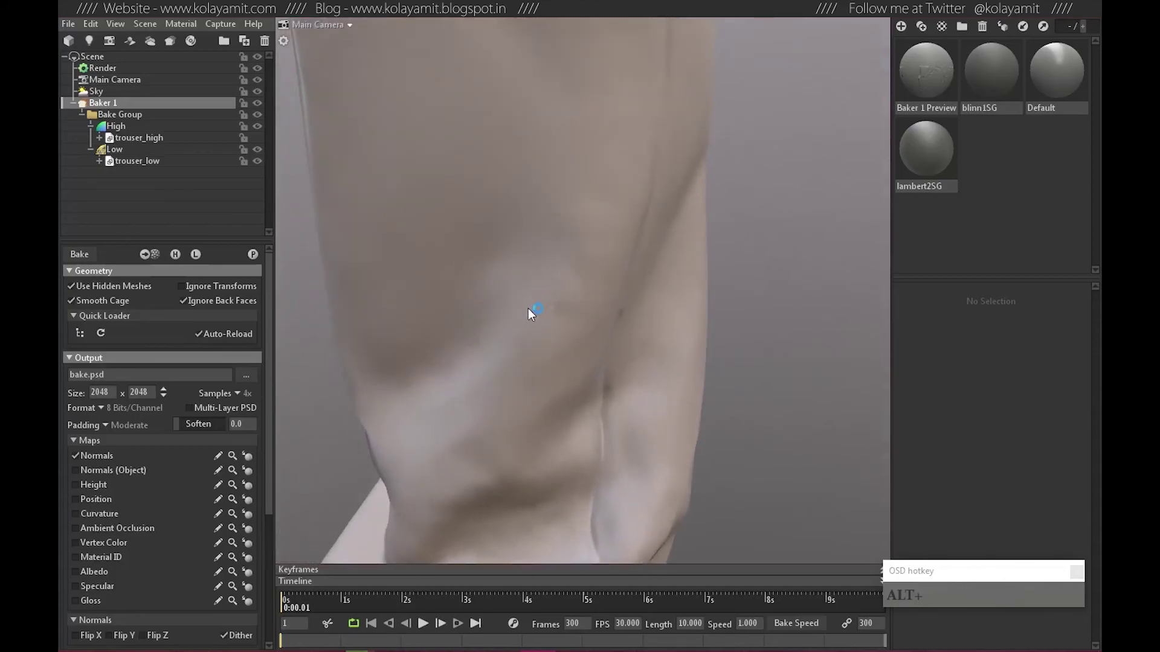
left_click(560, 320)
right_click(548, 332)
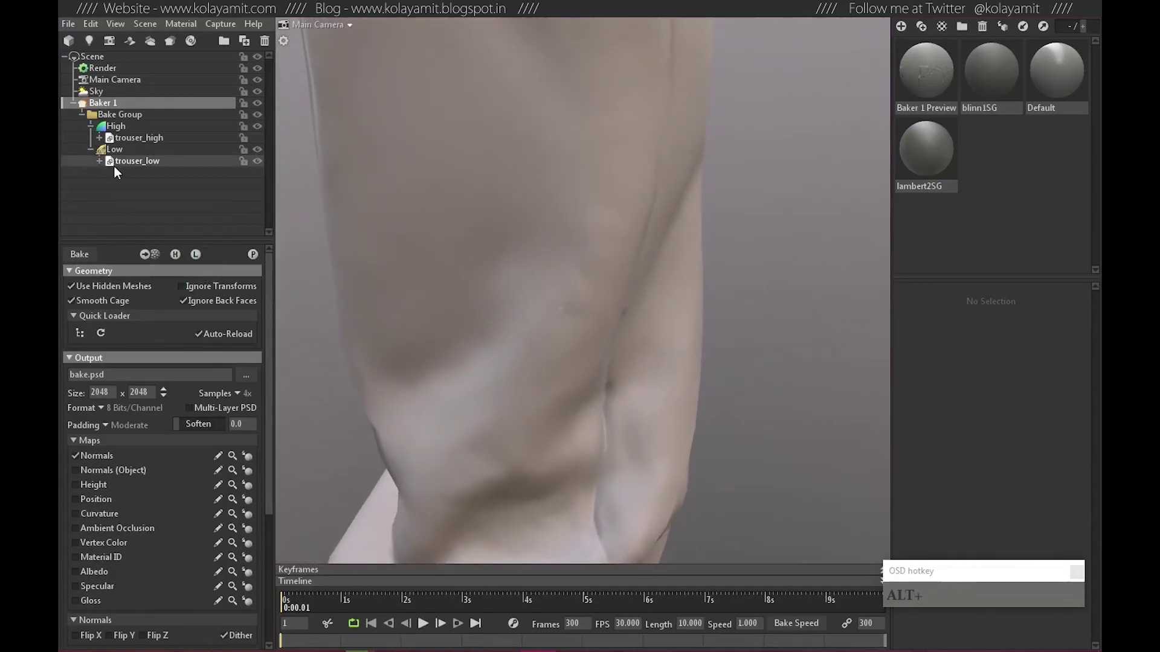
Paint extra cage offset onto the low-poly trousers, then enable Show Offset to display the shell.
left_click(125, 152)
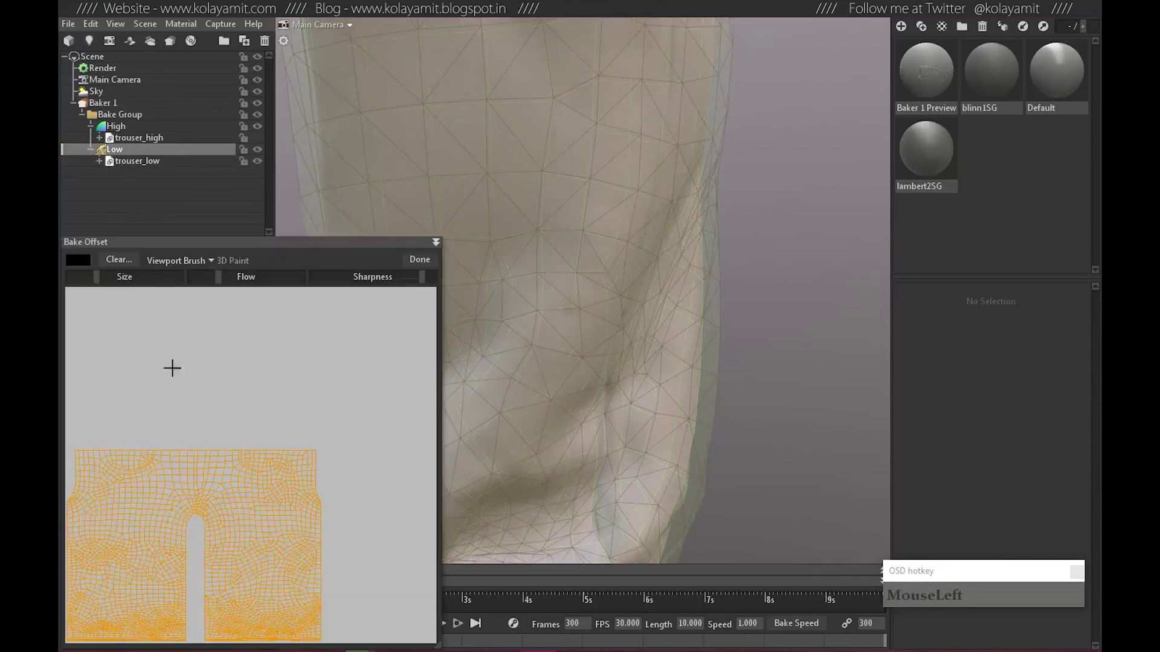
left_click(561, 291)
left_click(740, 310)
left_click(610, 298)
left_click(697, 374)
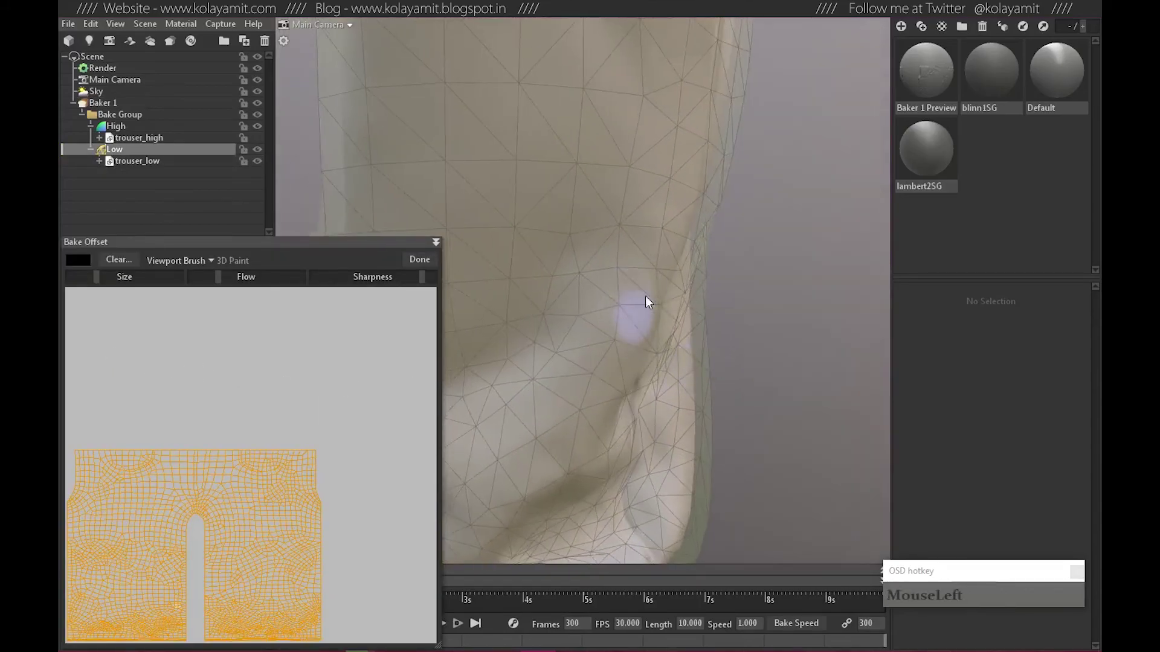
left_click(679, 390)
right_click(618, 356)
right_click(633, 350)
left_click(602, 361)
left_click(109, 264)
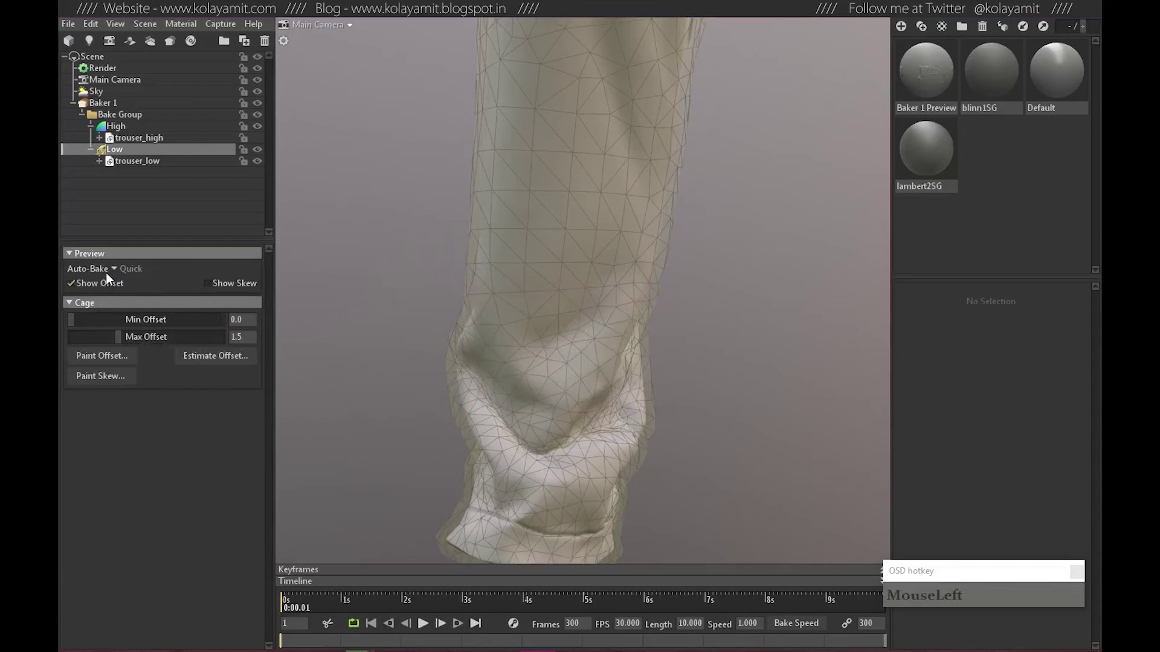
Hide the cage offset preview and orbit around the trouser leg to inspect it.
left_click(647, 391)
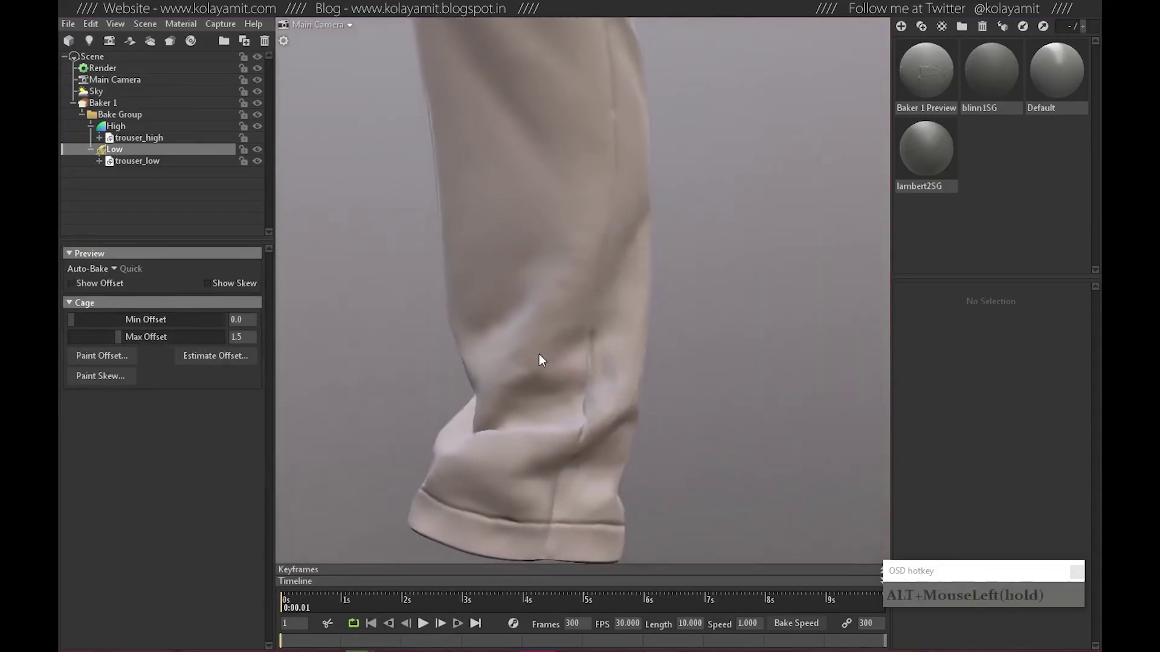
middle_click(679, 369)
left_click(638, 371)
right_click(555, 350)
middle_click(510, 391)
middle_click(691, 209)
right_click(487, 342)
left_click(522, 361)
right_click(564, 338)
right_click(532, 347)
left_click(541, 333)
right_click(475, 333)
middle_click(489, 324)
left_click(634, 375)
right_click(729, 357)
right_click(665, 334)
left_click(710, 370)
left_click(530, 381)
middle_click(570, 420)
middle_click(528, 362)
middle_click(528, 301)
right_click(541, 366)
left_click(605, 374)
left_click(687, 300)
middle_click(665, 267)
right_click(528, 295)
left_click(669, 396)
right_click(670, 389)
left_click(546, 348)
left_click(606, 343)
right_click(686, 324)
left_click(540, 353)
left_click_drag(678, 351, 421, 357)
Select Baker 1 for its output settings while inspecting the trousers from several angles.
left_click(621, 345)
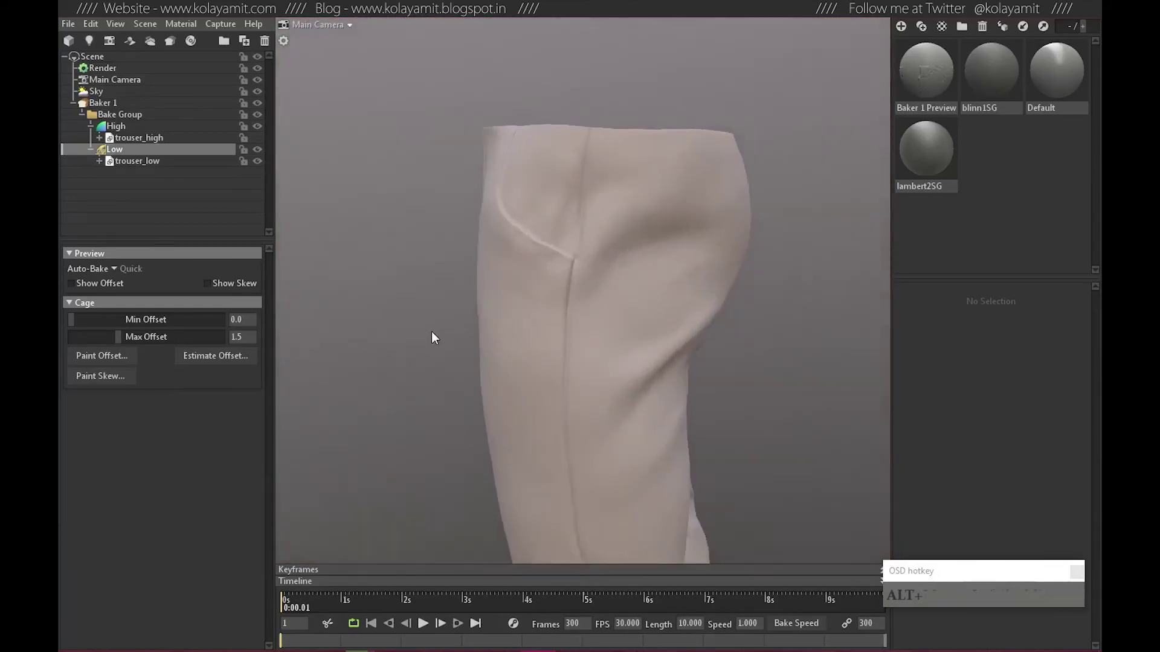
right_click(583, 347)
middle_click(616, 428)
middle_click(594, 351)
right_click(544, 258)
left_click(567, 374)
right_click(707, 344)
middle_click(651, 405)
right_click(696, 314)
right_click(705, 418)
left_click(650, 429)
right_click(517, 429)
middle_click(556, 432)
right_click(529, 308)
left_click_drag(584, 410, 794, 393)
right_click(740, 370)
right_click(637, 357)
middle_click(532, 349)
right_click(504, 364)
left_click(506, 415)
left_click(612, 421)
middle_click(619, 411)
right_click(487, 381)
left_click_drag(632, 445, 810, 433)
middle_click(502, 373)
right_click(622, 325)
left_click(610, 353)
right_click(726, 342)
right_click(632, 380)
Set the bake to 16x samples, 16 Bits/Channel, Multi-Layer PSD format with no padding.
left_click(578, 370)
left_click(601, 384)
right_click(490, 398)
middle_click(540, 445)
left_click(584, 361)
left_click(614, 361)
right_click(755, 327)
right_click(667, 329)
middle_click(542, 275)
Include curvature and ambient occlusion maps in the bake and choose the output file location.
left_click(503, 324)
left_click(586, 331)
right_click(650, 314)
middle_click(593, 284)
right_click(571, 339)
left_click(606, 338)
middle_click(579, 326)
left_click_drag(119, 109, 292, 181)
Name the bake output file 'trouser' in the TempBakes folder and save it.
key("BackSpace")
left_click(245, 211)
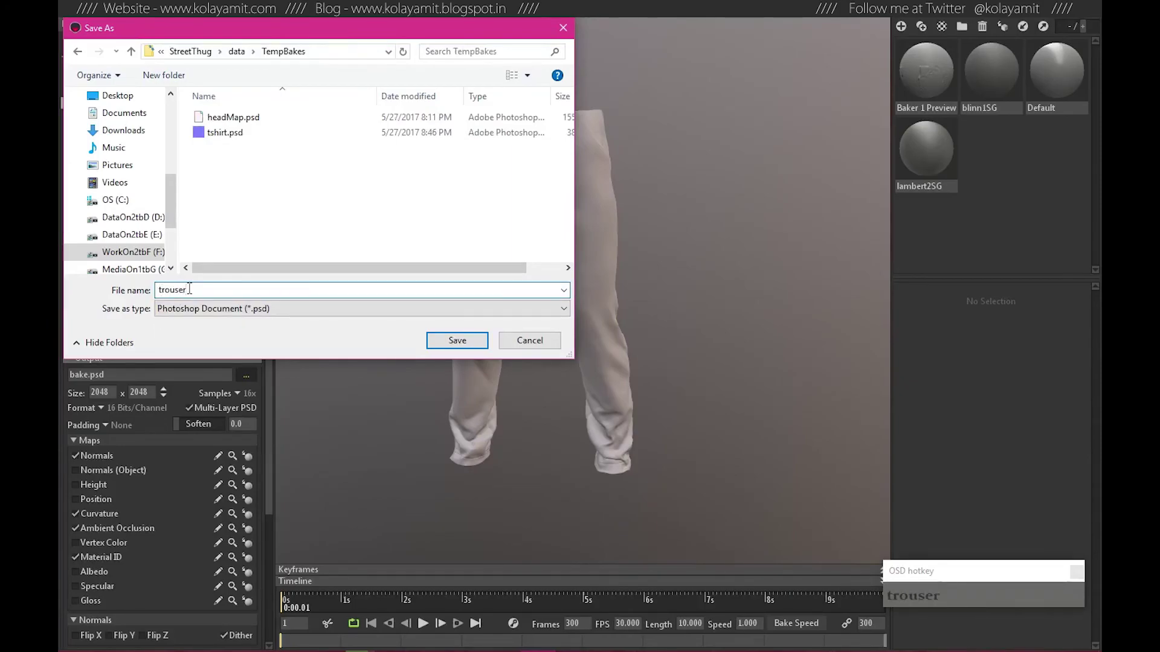
left_click_drag(459, 345, 259, 371)
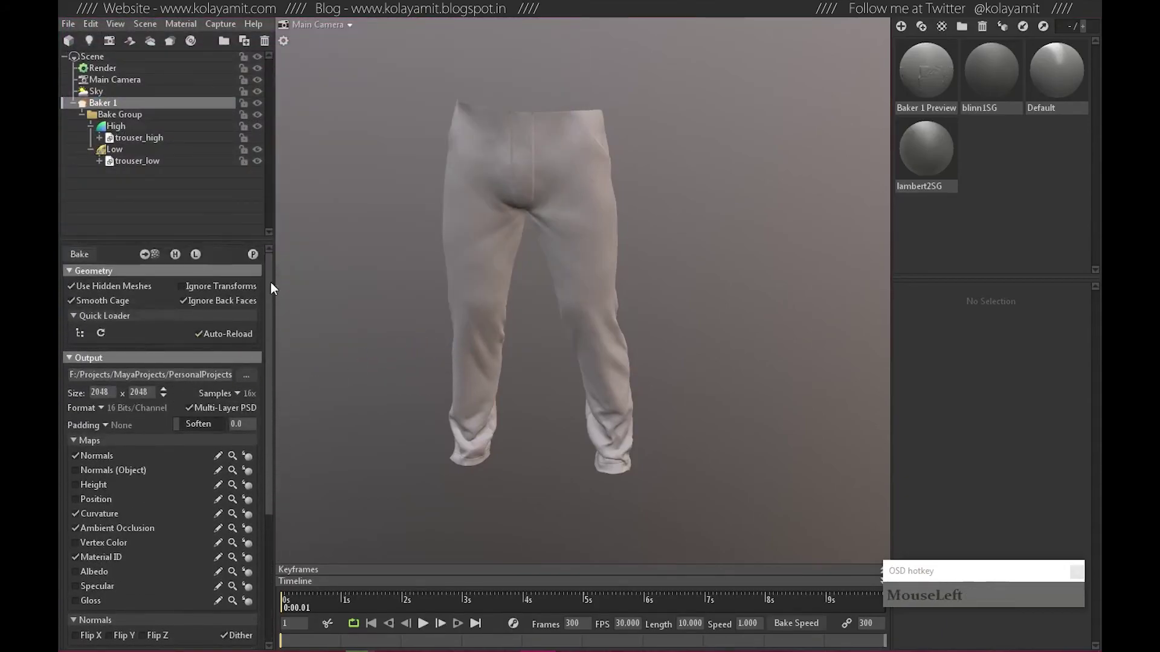
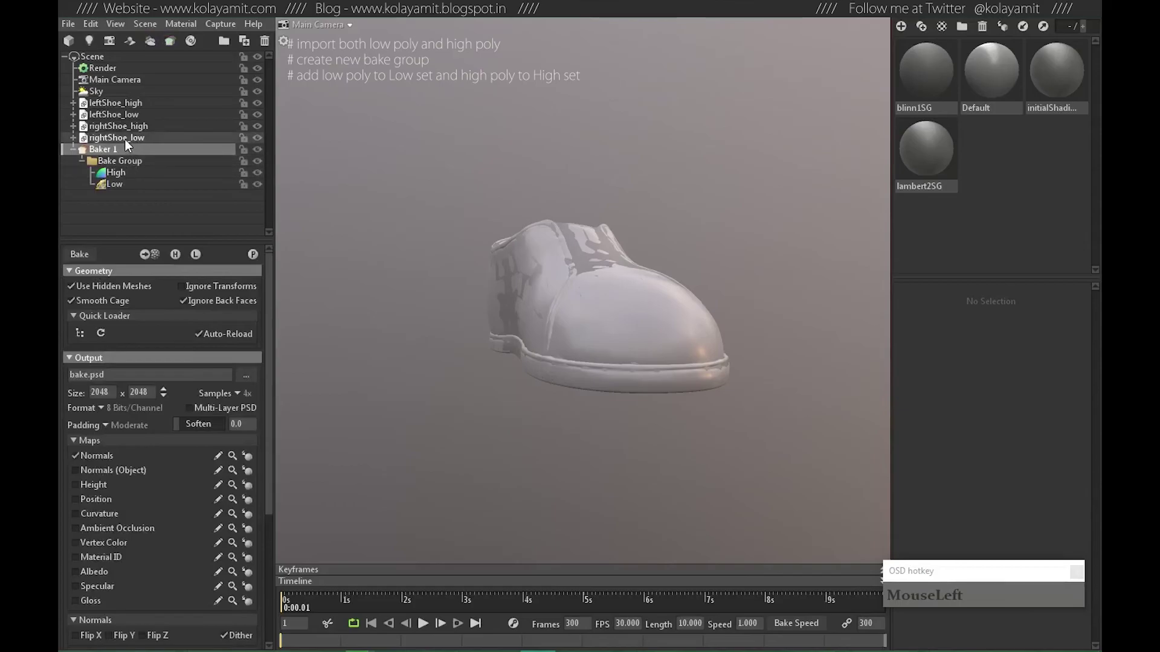
Put both high-poly shoe meshes under High and both low-poly shoes under Low in a new Baker.
left_click(138, 115)
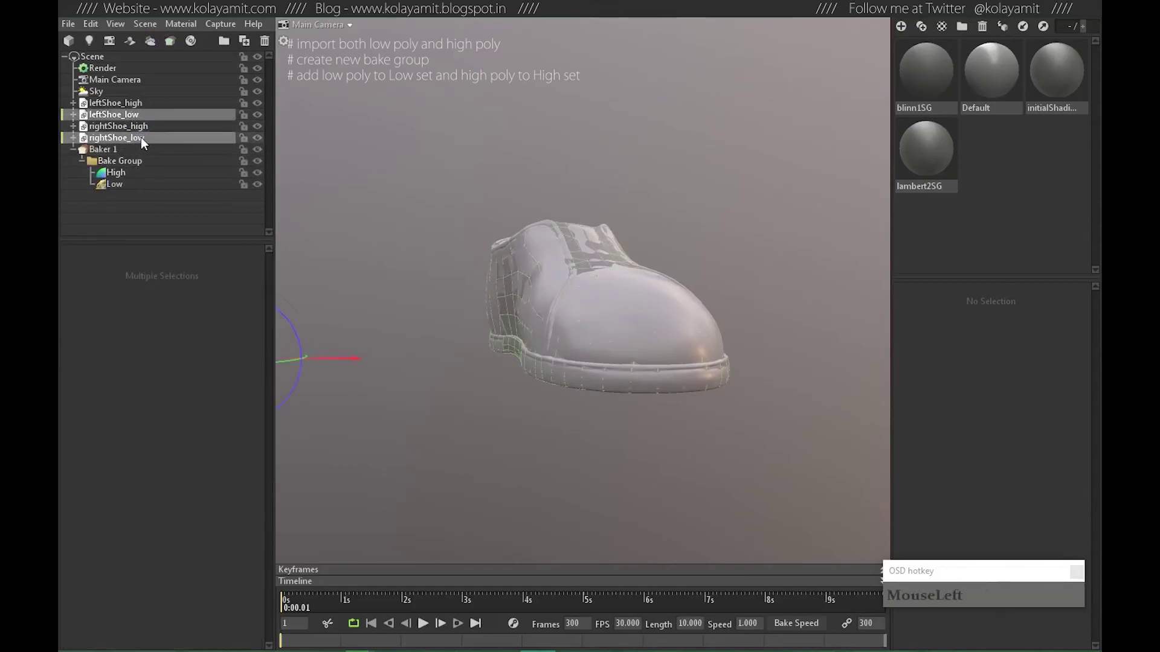
left_click(138, 106)
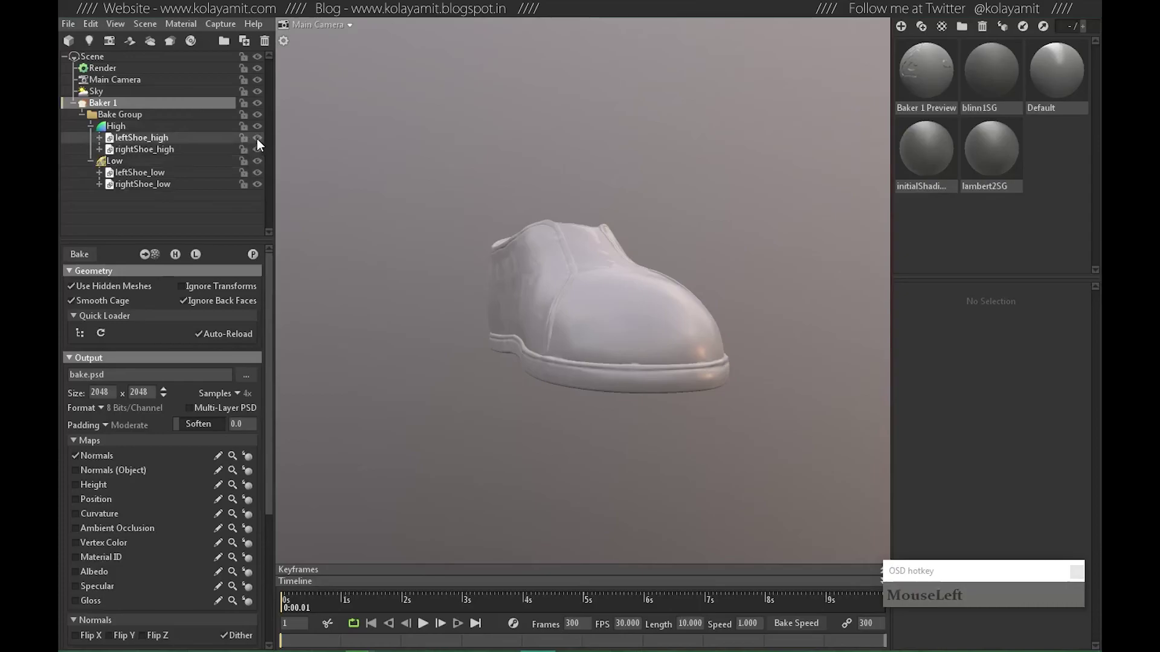
Orbit and zoom the view around the shoes to inspect them.
left_click(563, 285)
right_click(666, 302)
middle_click(526, 301)
right_click(638, 309)
left_click(499, 333)
middle_click(464, 339)
middle_click(622, 323)
left_click(751, 419)
right_click(638, 378)
Turn the view toward the right shoe and select the low-poly shoe group for its cage settings.
middle_click(668, 374)
right_click(598, 334)
left_click(617, 371)
right_click(577, 350)
left_click(497, 345)
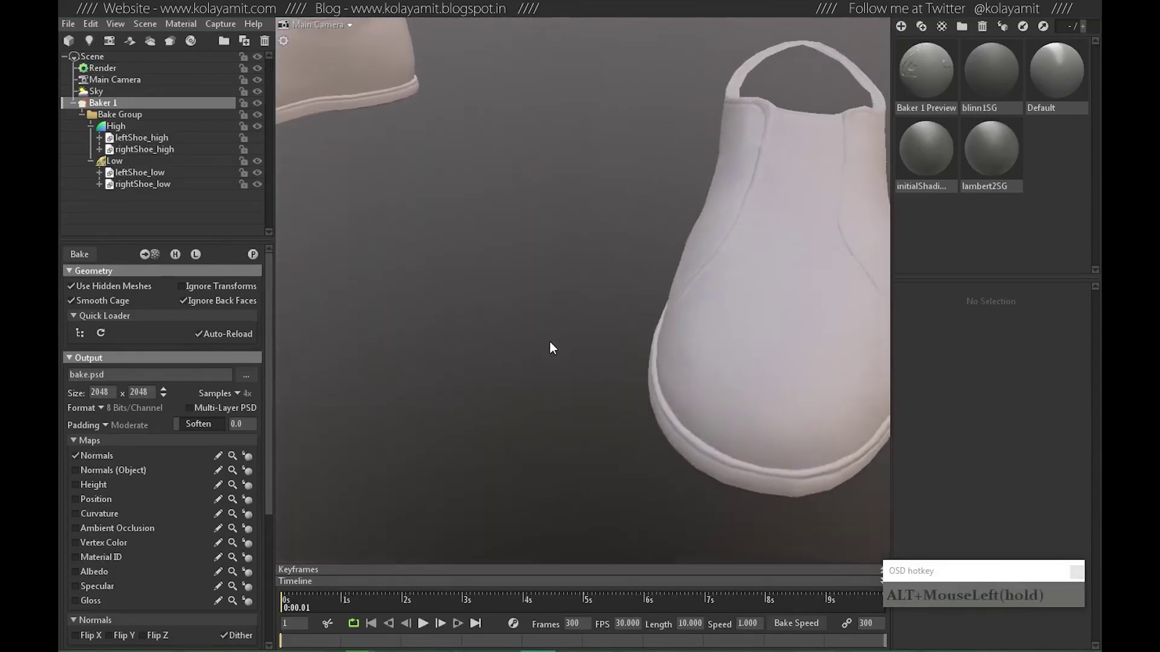
right_click(503, 332)
left_click_drag(121, 167, 78, 285)
left_click(689, 354)
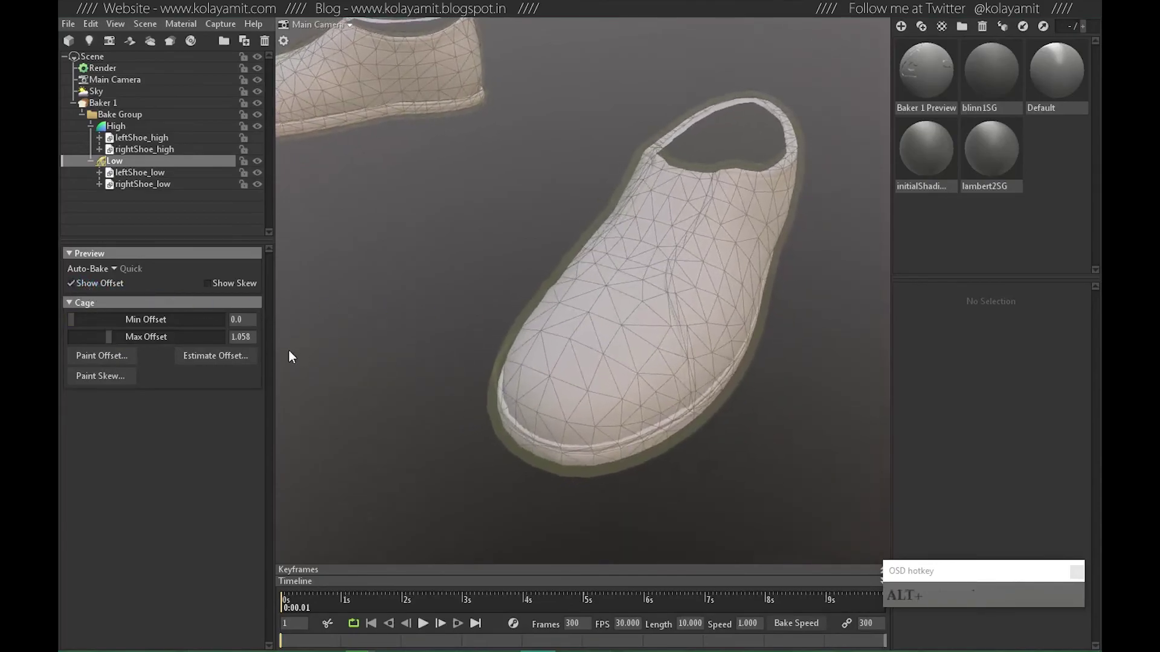
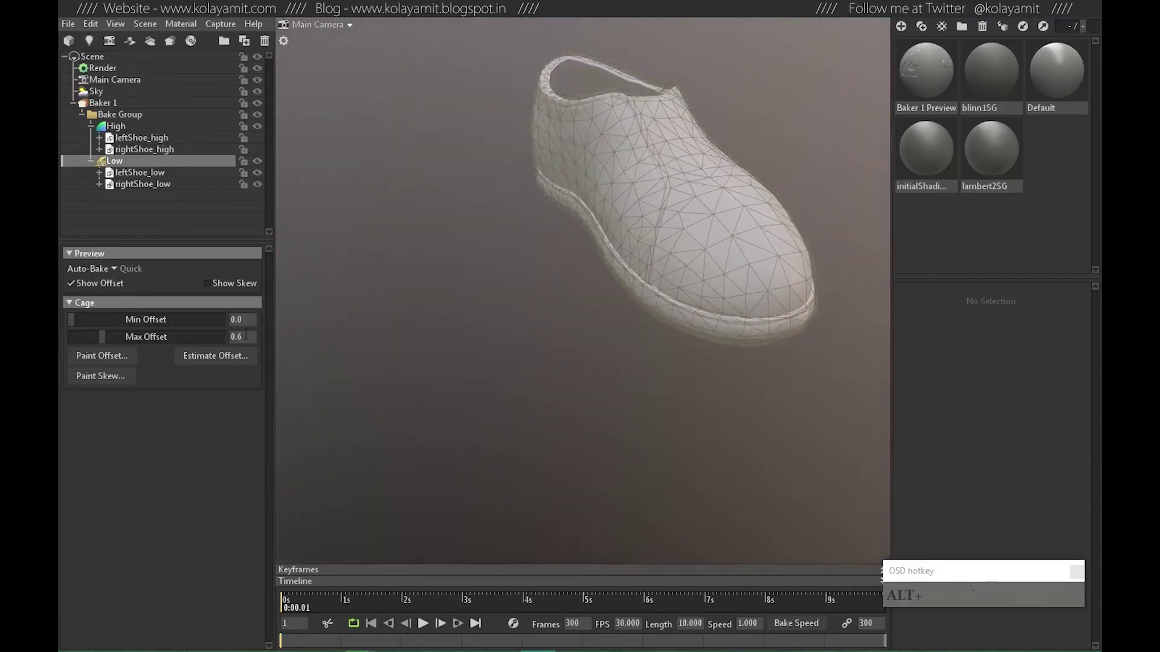
Use Paint Offset to brush extra cage offset onto the low-poly shoe, including along its seam.
left_click(704, 218)
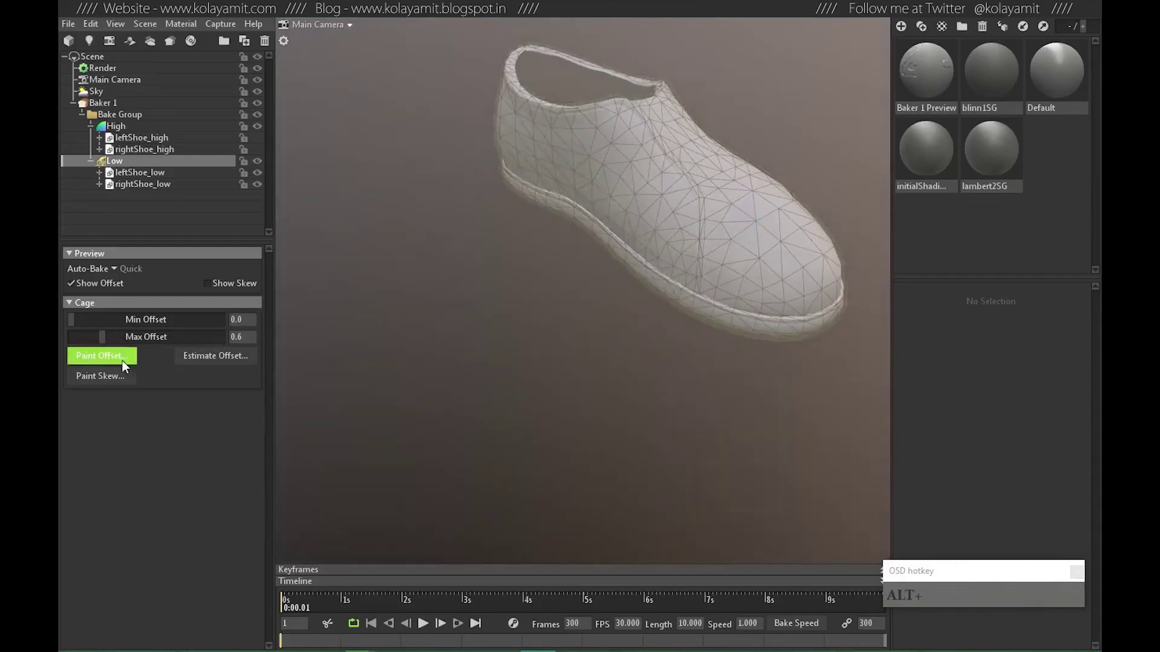
left_click(74, 285)
left_click(700, 263)
right_click(631, 236)
middle_click(681, 252)
right_click(588, 304)
left_click(638, 327)
right_click(695, 304)
middle_click(534, 283)
left_click(544, 317)
left_click(505, 286)
middle_click(535, 290)
right_click(677, 257)
left_click(581, 305)
right_click(693, 317)
left_click(717, 313)
right_click(626, 295)
left_click_drag(694, 335, 812, 306)
right_click(805, 307)
middle_click(527, 293)
left_click(543, 294)
middle_click(479, 298)
right_click(574, 244)
left_click(579, 328)
right_click(596, 322)
left_click(648, 354)
middle_click(565, 349)
right_click(532, 312)
left_click(585, 358)
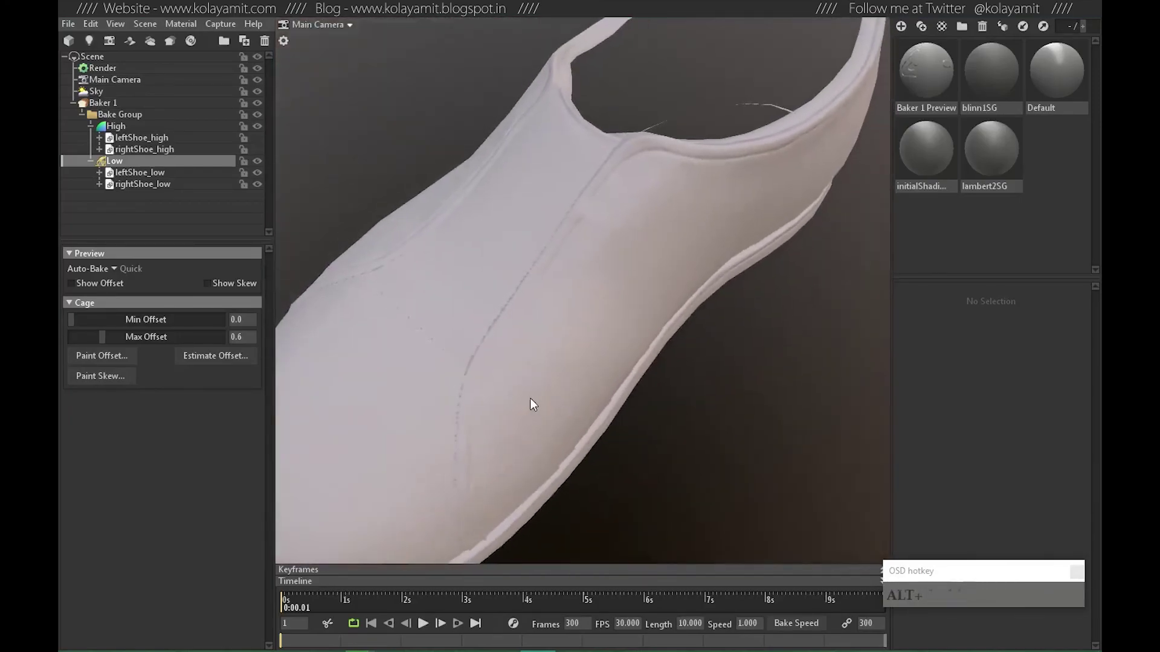
Toggle the low- and high-poly shoe visibility and inspect the cage against the high-poly from all sides.
left_click(265, 144)
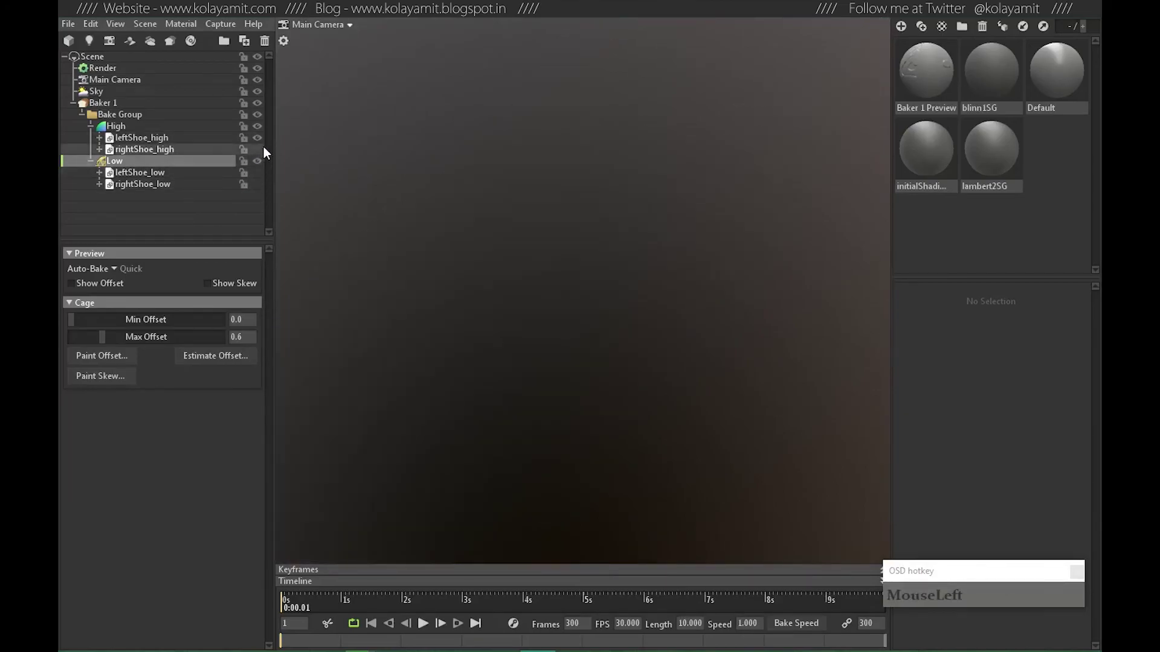
right_click(604, 244)
left_click_drag(575, 276, 538, 241)
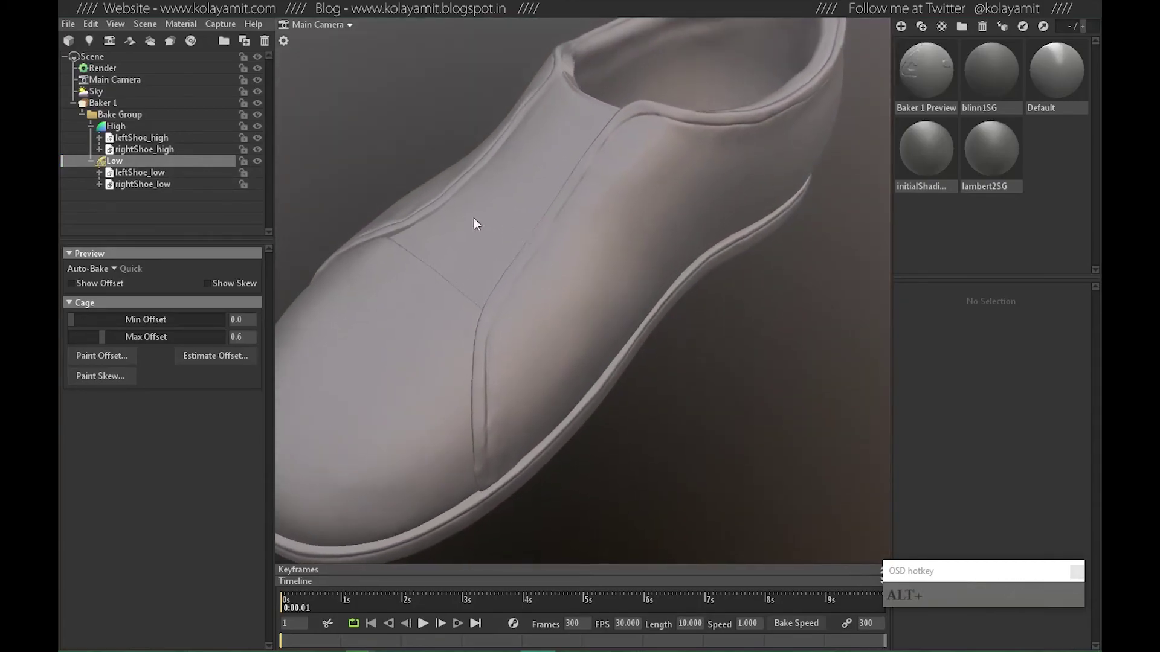
left_click(258, 179)
left_click(646, 226)
right_click(671, 200)
left_click(739, 228)
right_click(652, 255)
left_click(545, 273)
left_click(700, 242)
right_click(666, 244)
middle_click(769, 299)
right_click(730, 305)
middle_click(660, 409)
right_click(635, 263)
left_click(593, 351)
right_click(650, 323)
middle_click(590, 296)
right_click(598, 278)
left_click(609, 322)
left_click_drag(700, 275, 406, 265)
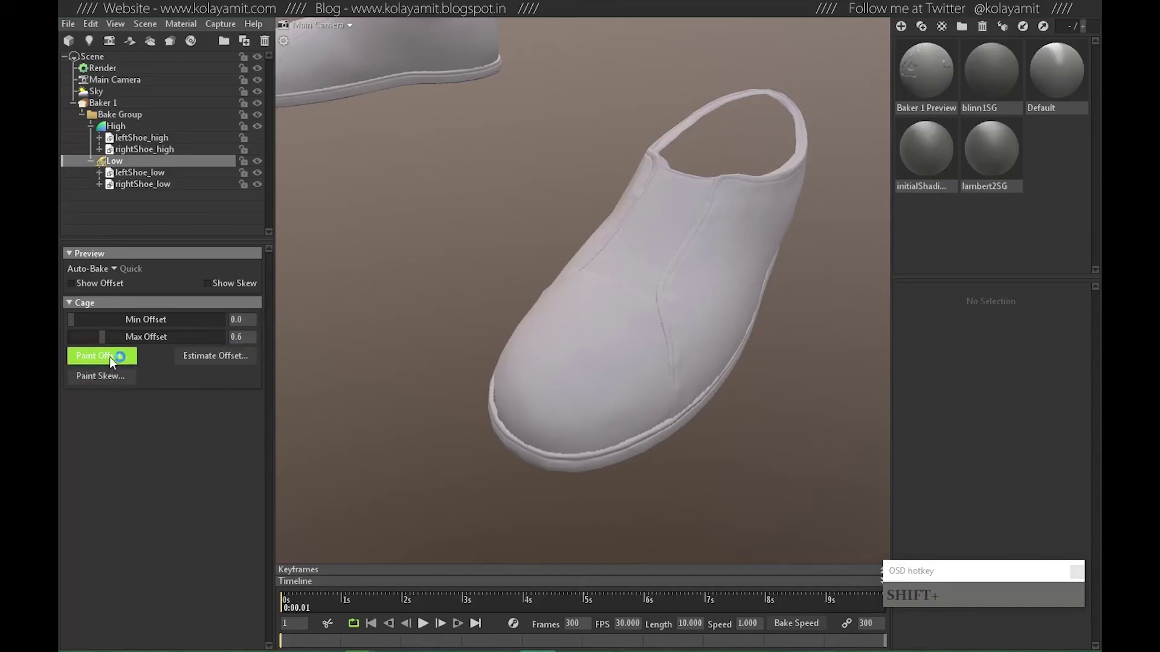
Finish offset painting at max offset 0.6 and turn off Show Offset so the plain shoes display.
left_click(746, 252)
right_click(752, 251)
left_click(528, 278)
left_click(550, 252)
left_click(587, 288)
right_click(615, 280)
middle_click(496, 251)
right_click(510, 300)
left_click(539, 313)
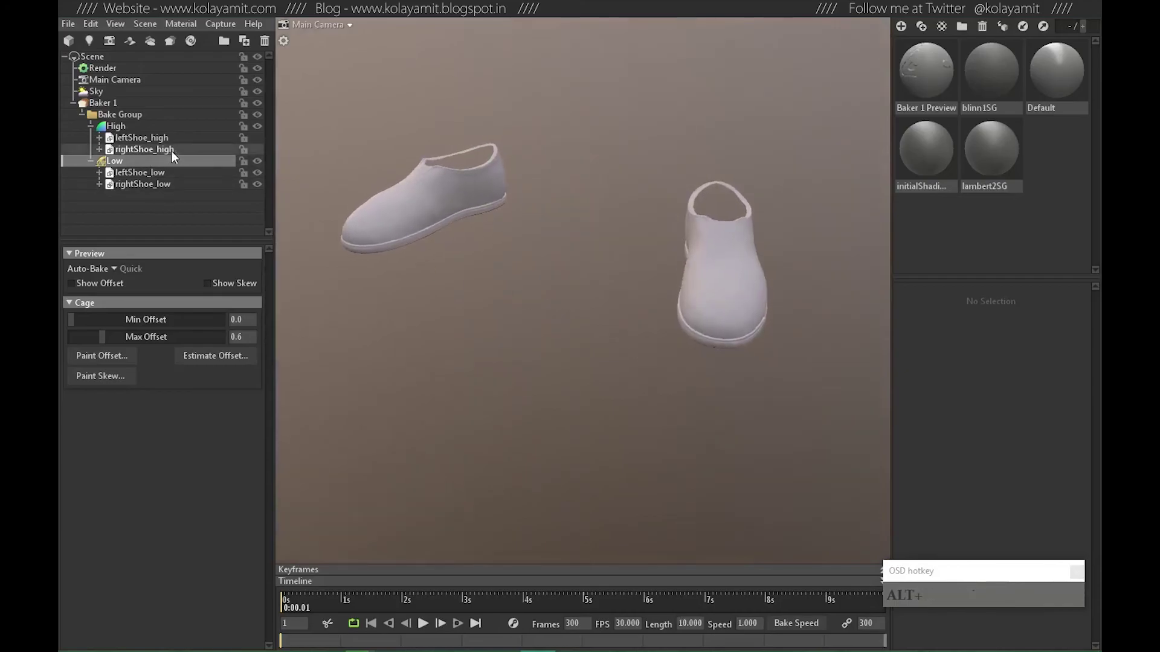
Enable the Ambient Occlusion, Curvature and Material ID maps for the shoe bake.
left_click(105, 107)
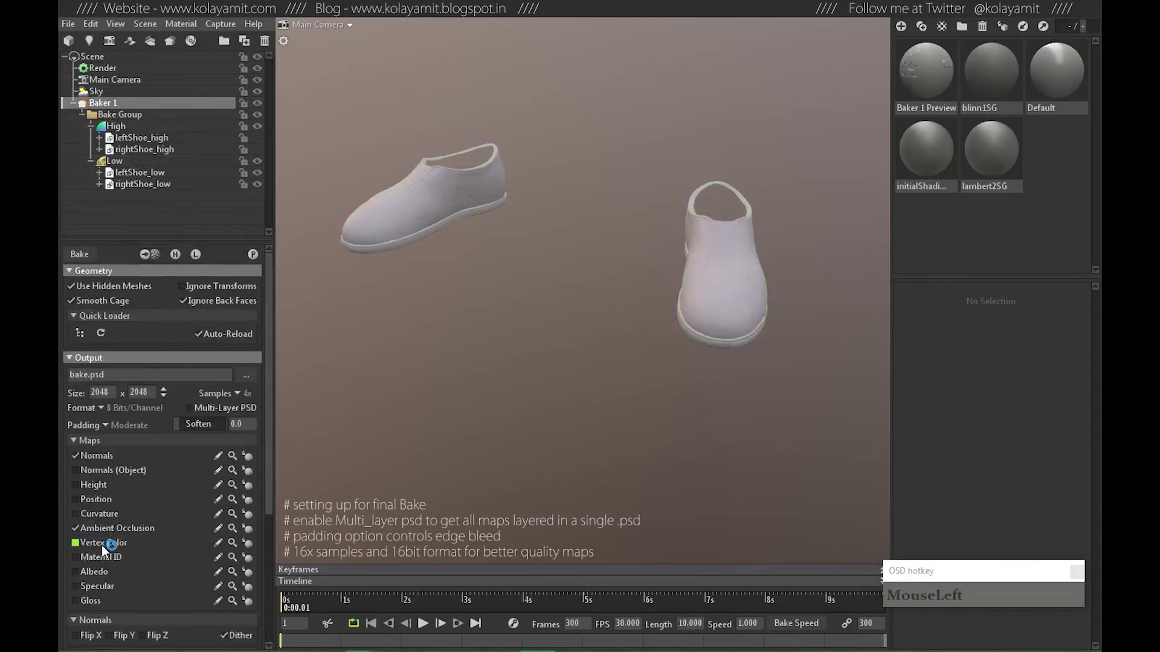
scroll("down", 3)
left_click(84, 485)
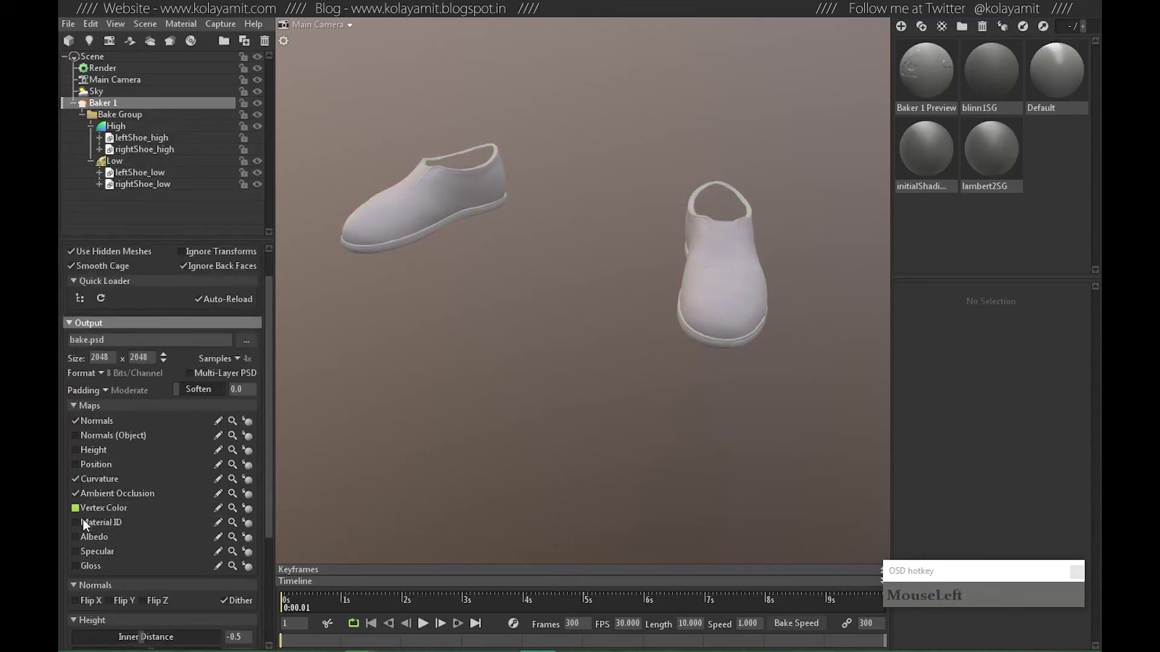
scroll("down", 3)
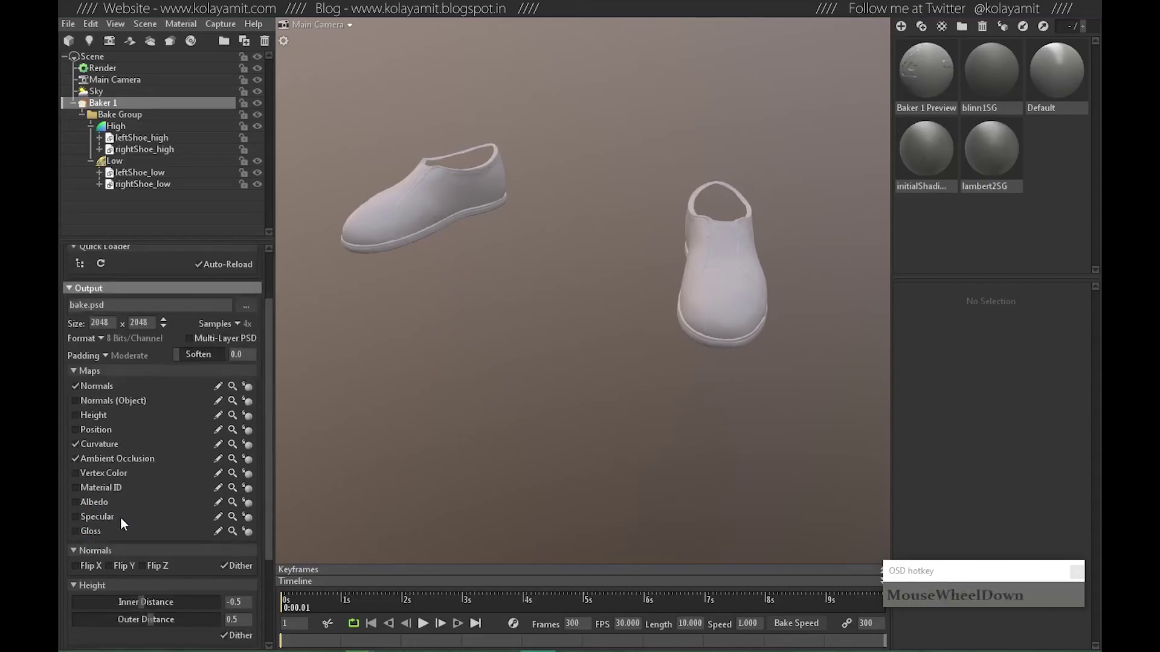
left_click(83, 494)
scroll("up", 3)
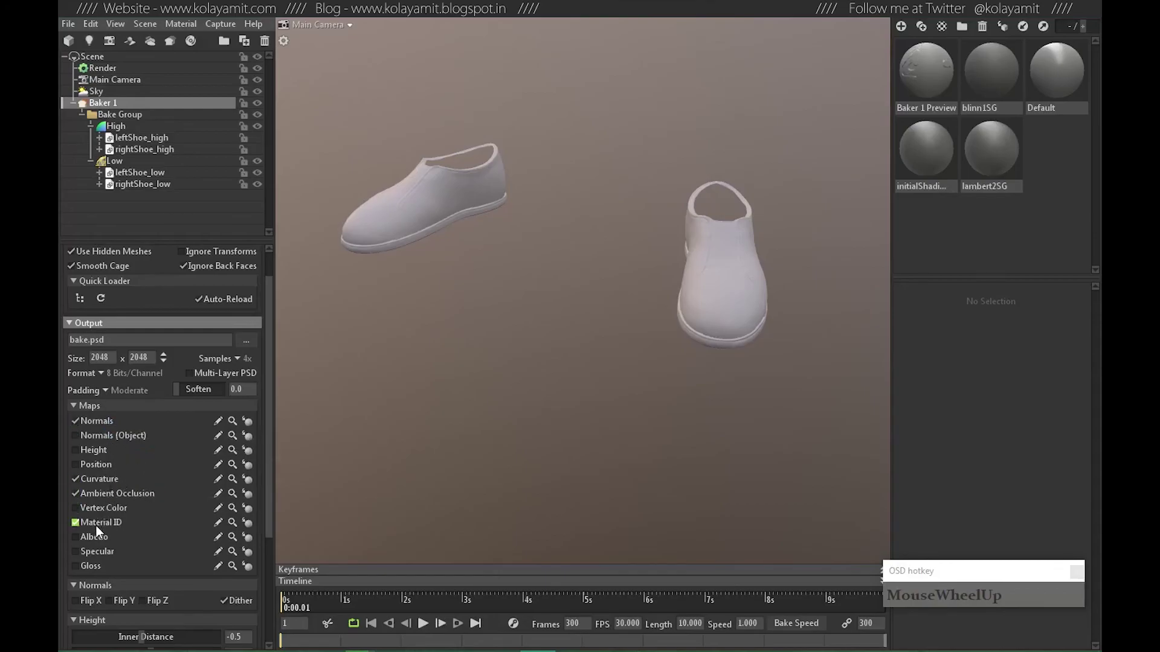
Point the bake output to a file named shoe in the TempBakes folder and start the bake.
left_click(102, 378)
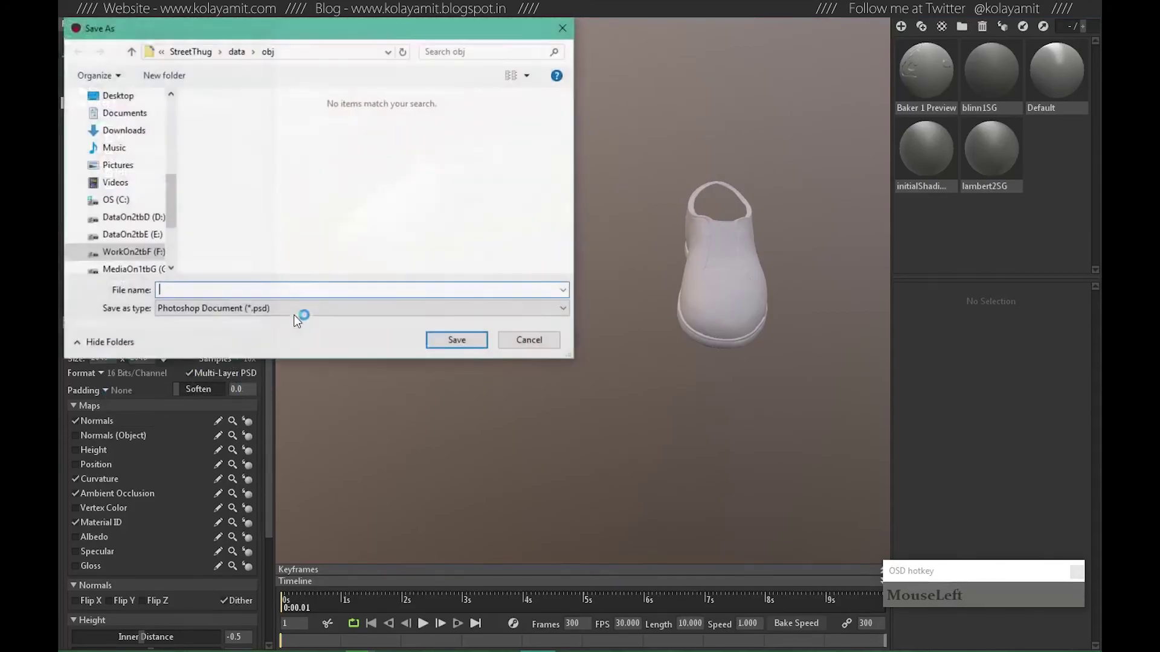
key("BackSpace")
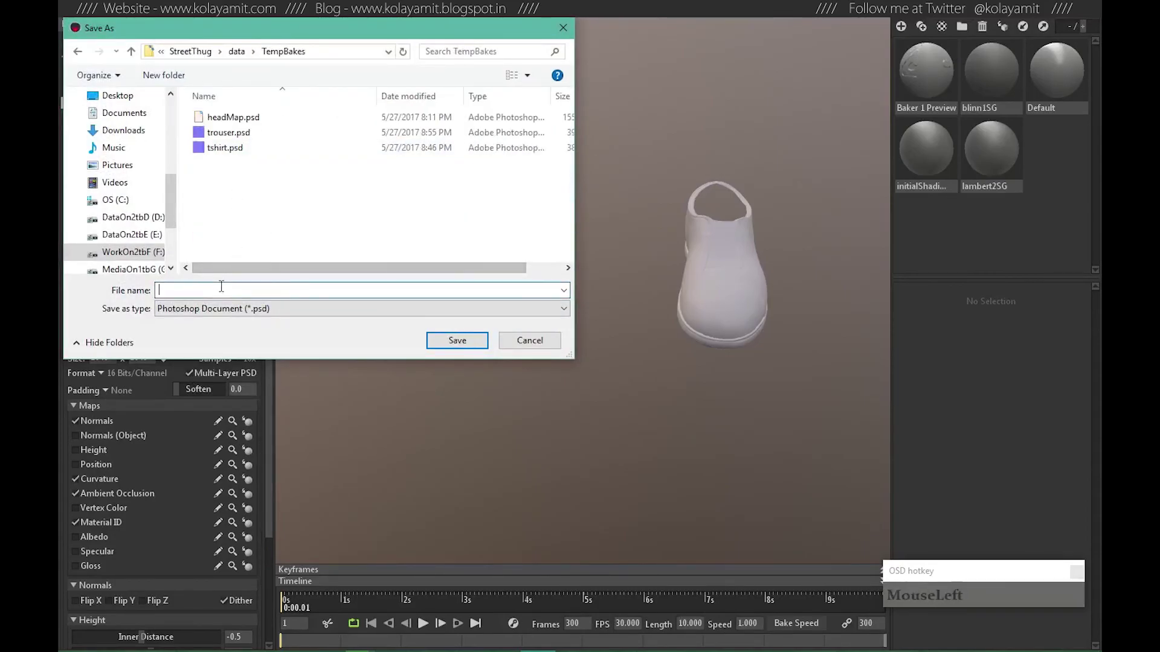
type("MouseLeftsho")
key("Return")
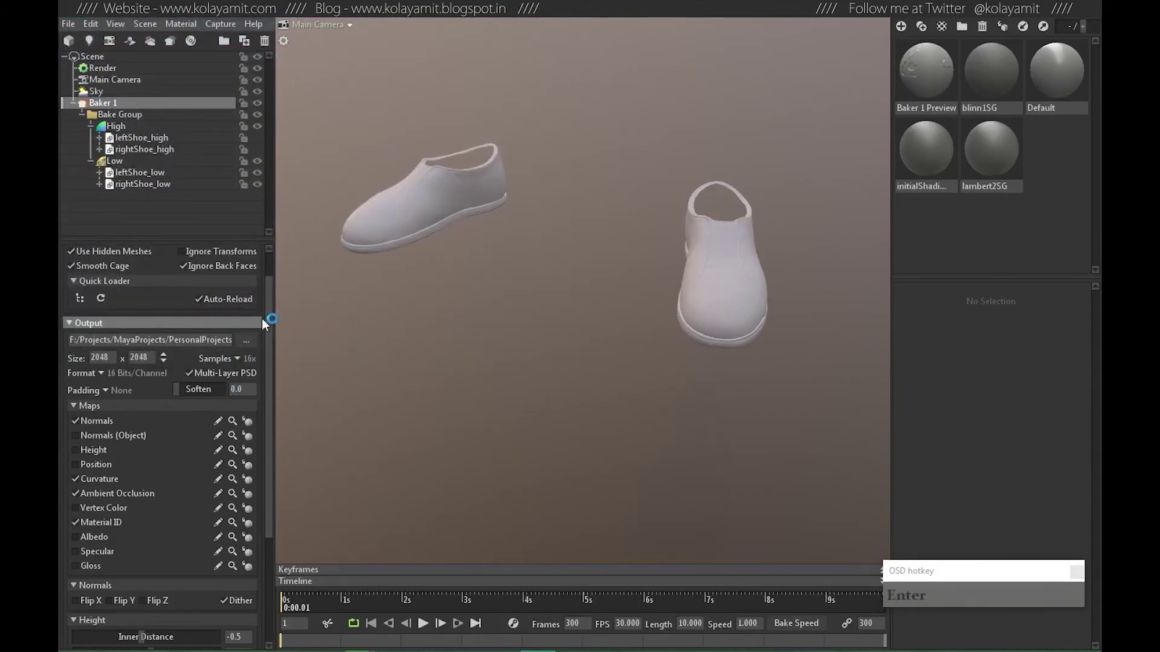
scroll("up", 3)
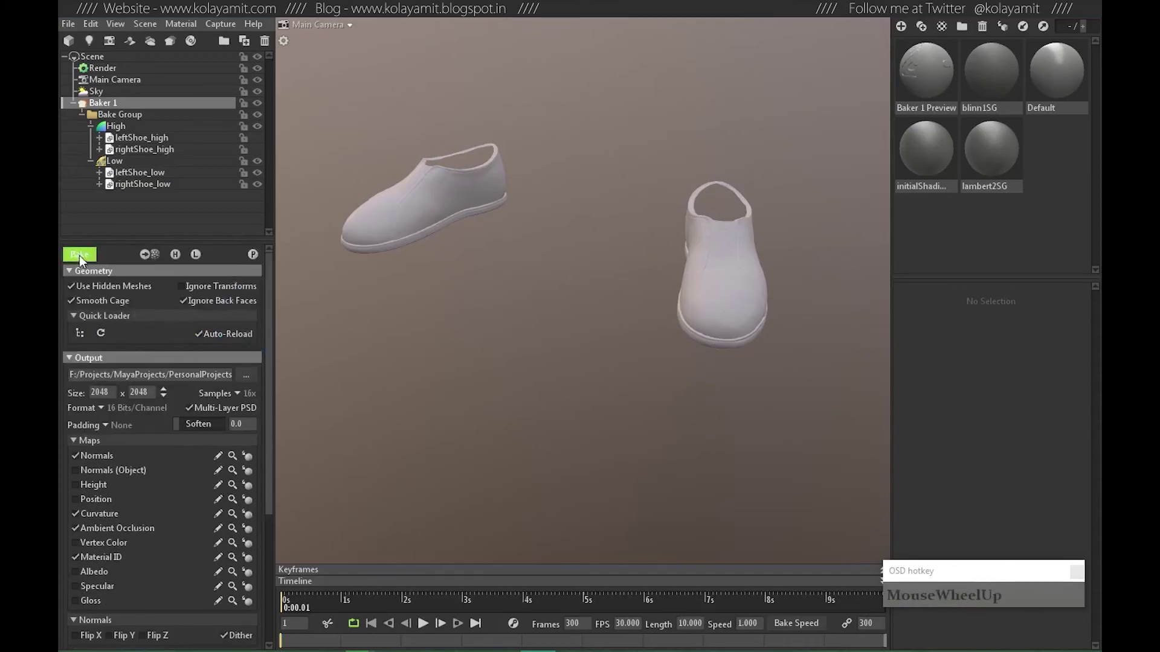
Bring the tshirt.psd and trouser.psd bakes into Photoshop alongside the shoe bake.
left_click_drag(81, 257, 609, 314)
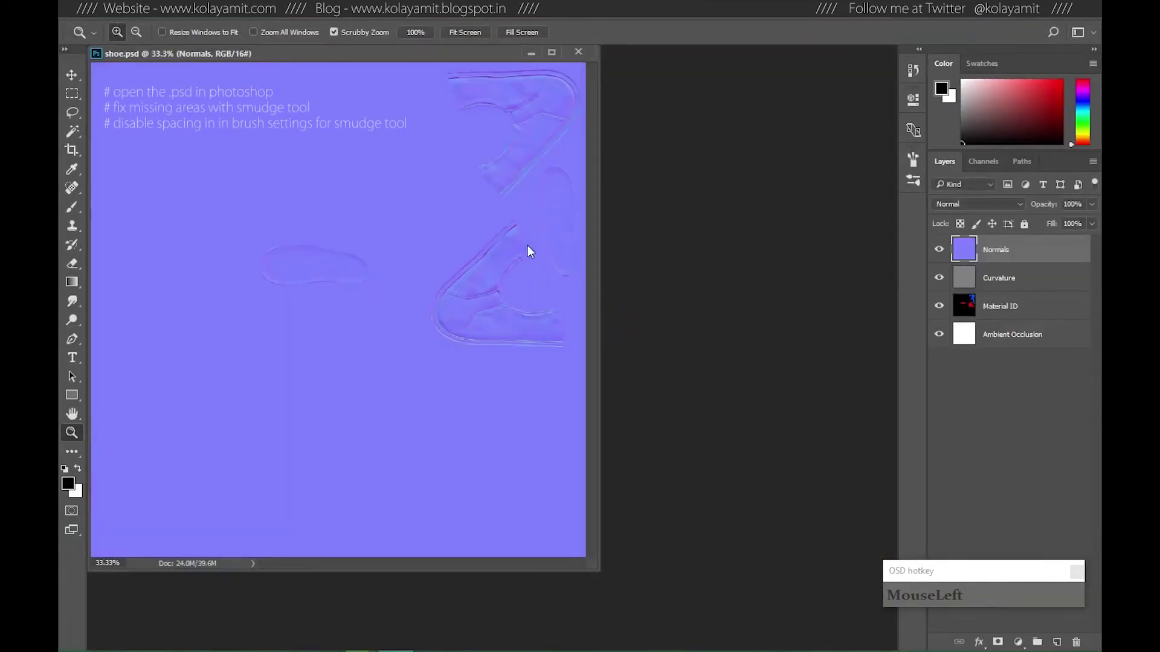
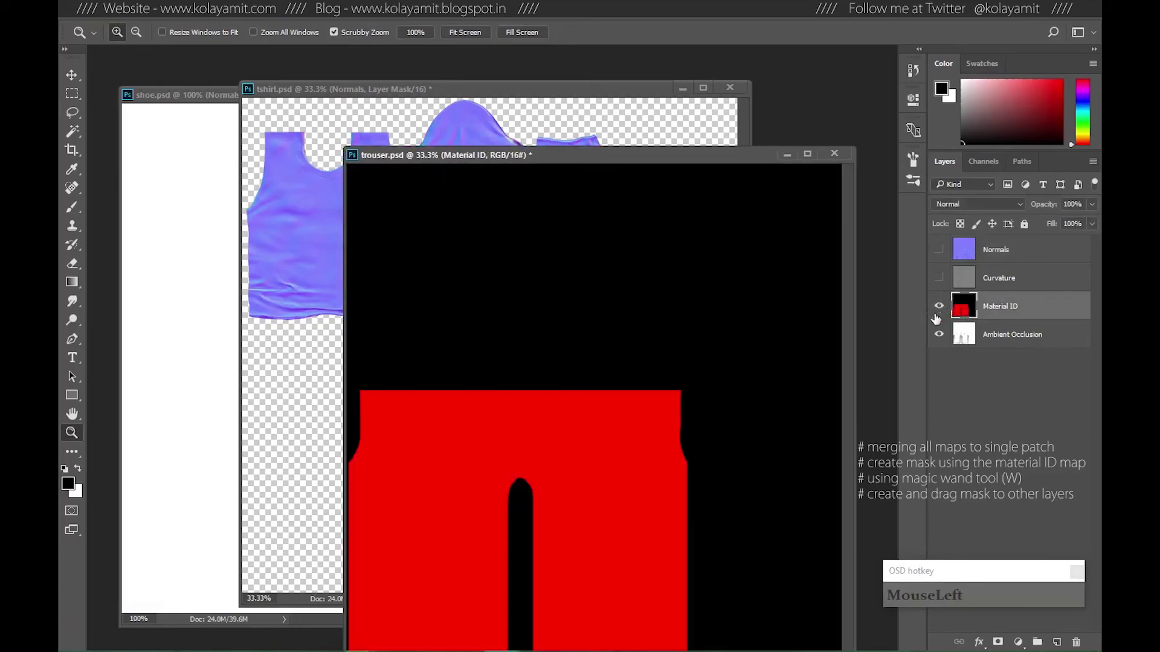
Magic Wand the trouser shapes and mask Material ID, Curvature, Normals and Ambient Occlusion to them.
key("w")
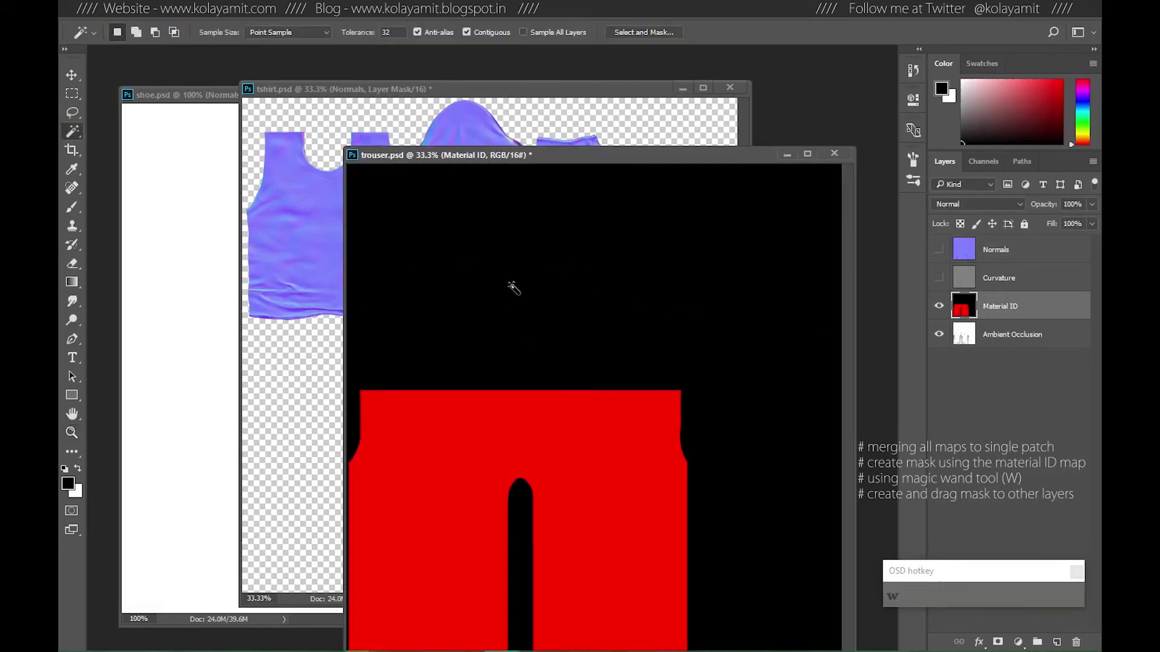
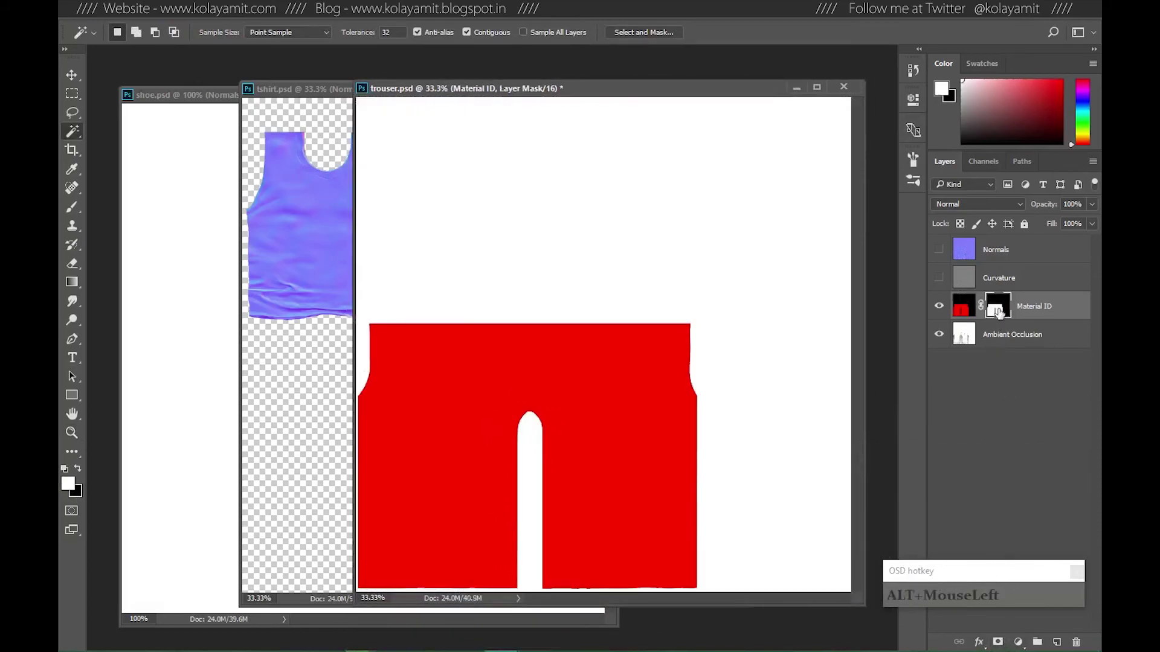
left_click(1001, 309)
left_click(1008, 277)
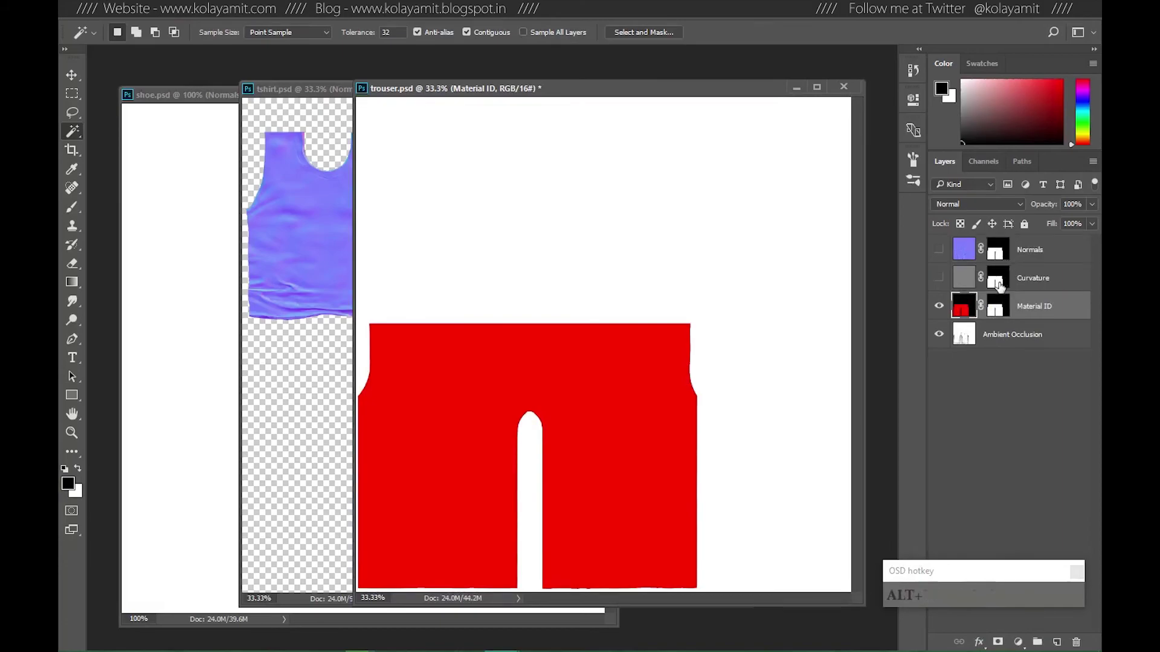
left_click(997, 311)
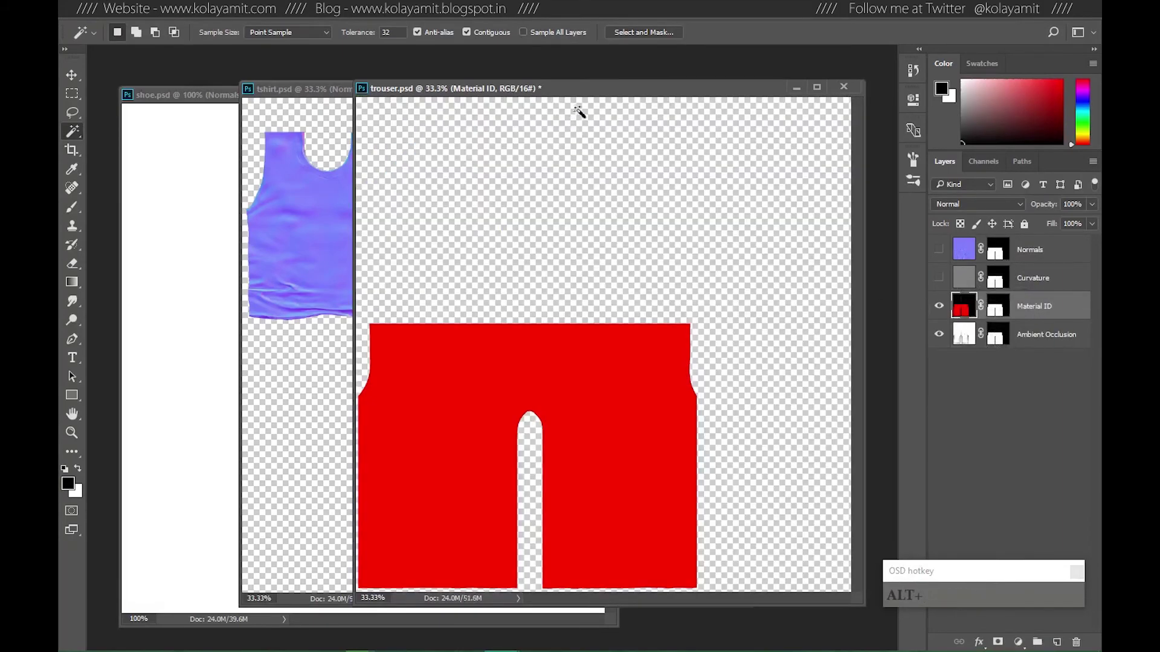
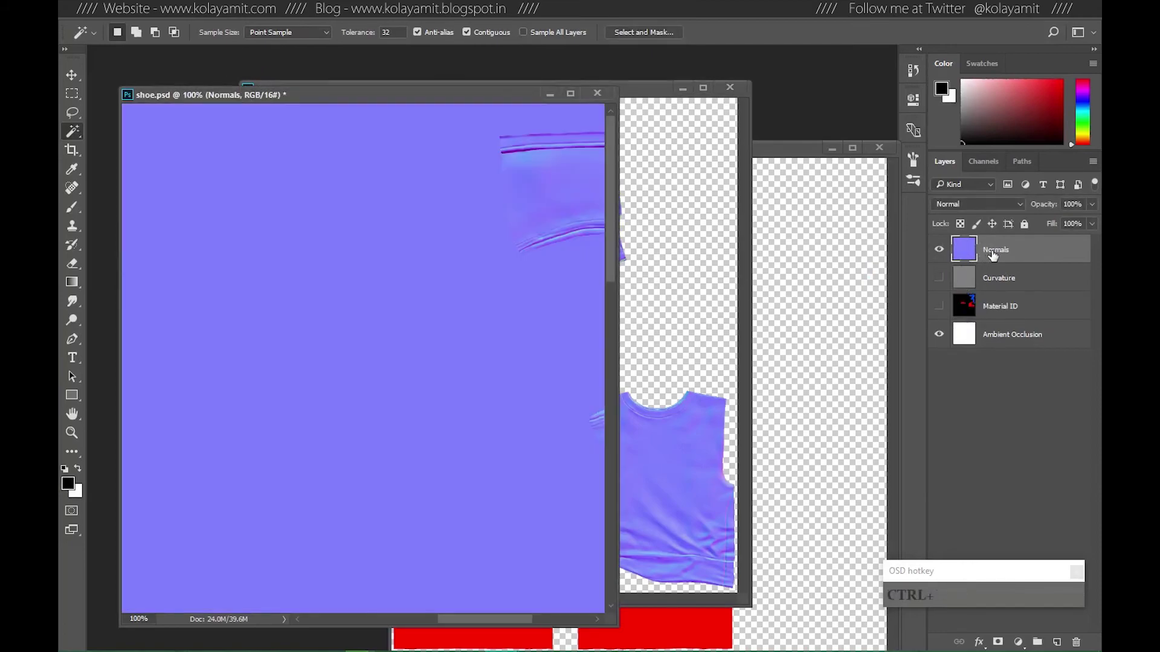
Name the shoe Normals group 'normal' and save the file as patch1002 in TempBakes.
left_click(1007, 247)
type("MouseLeftnorm")
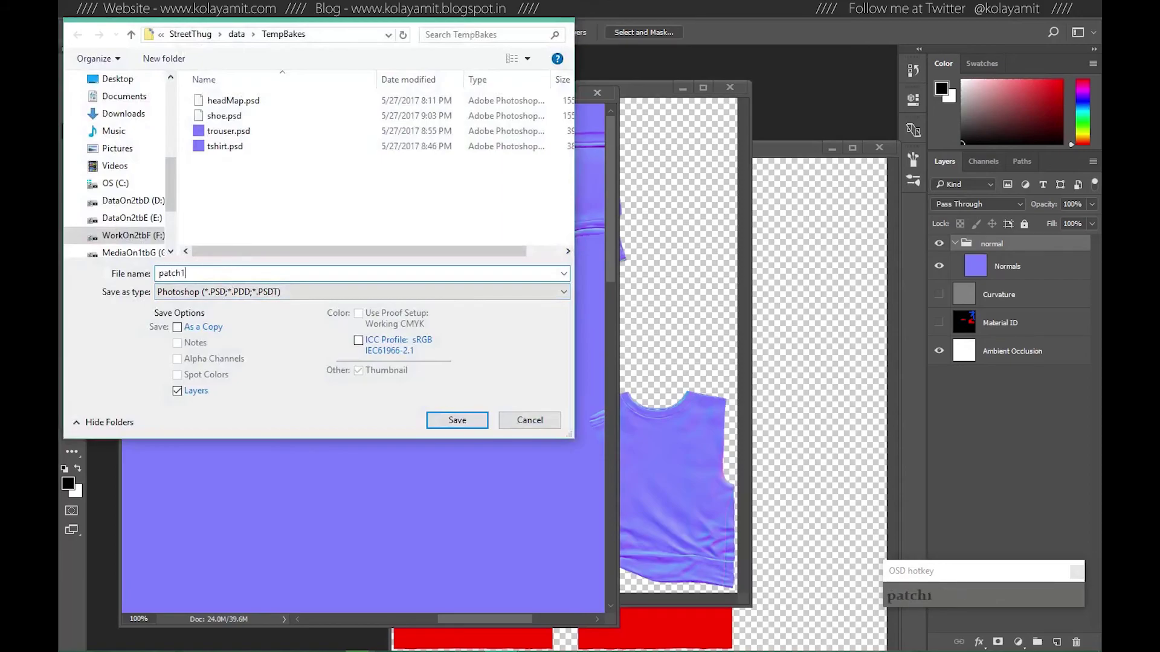
type("patch10")
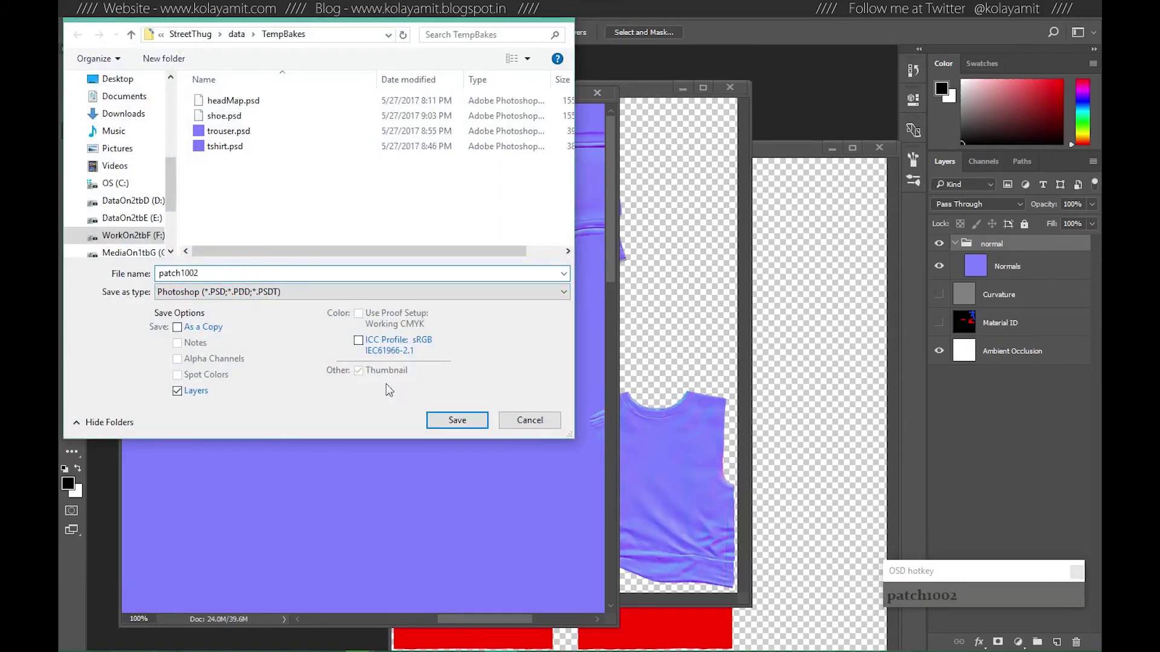
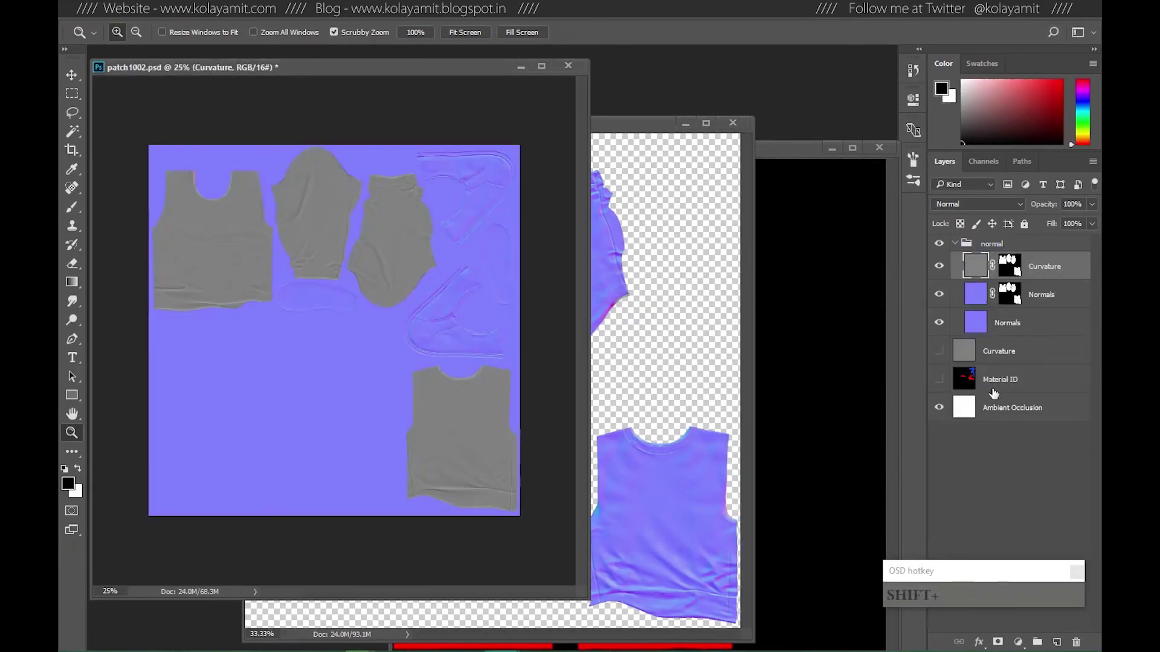
Move masked Curvature below the Normals layers and group it as 'curvature'.
left_click(982, 270)
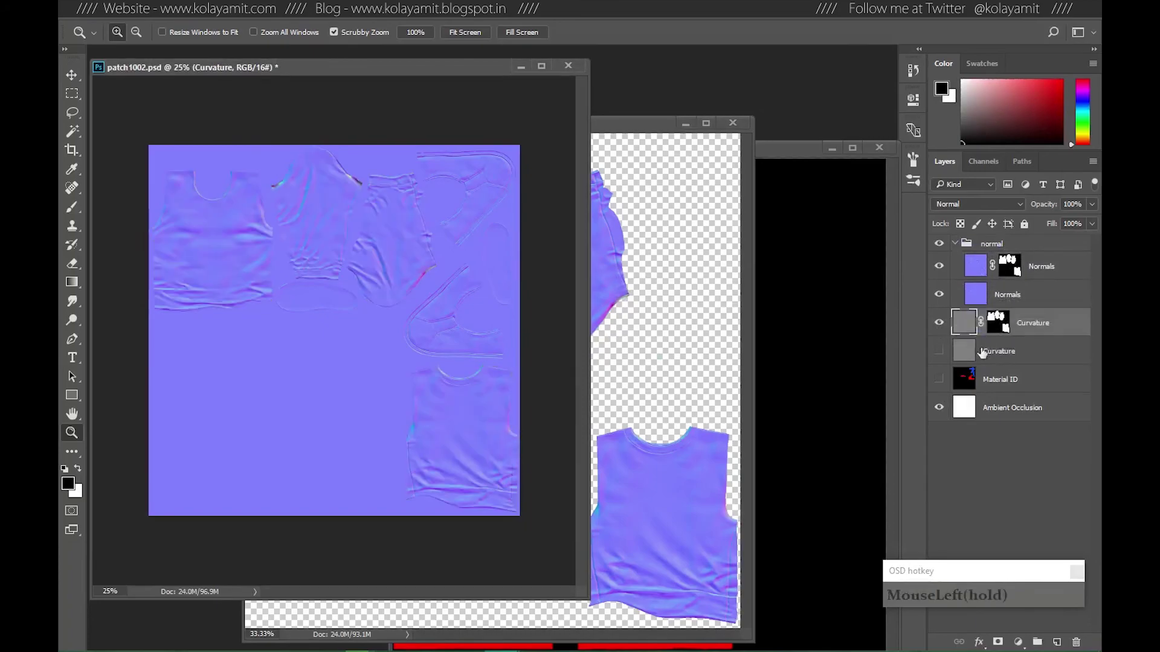
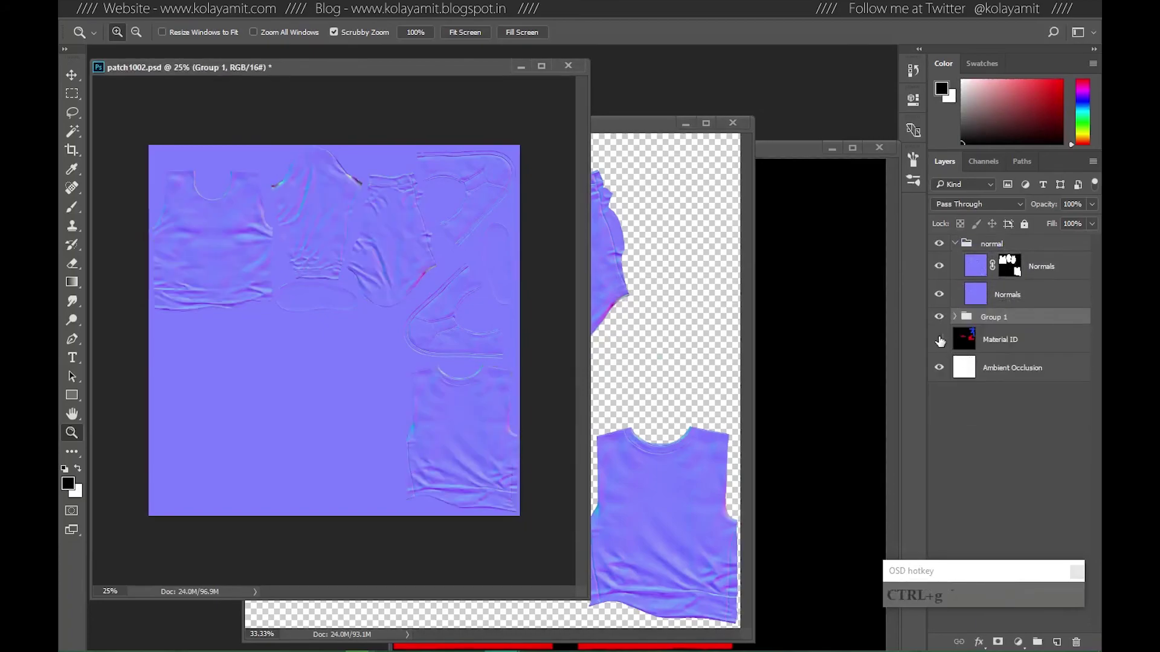
left_click(956, 322)
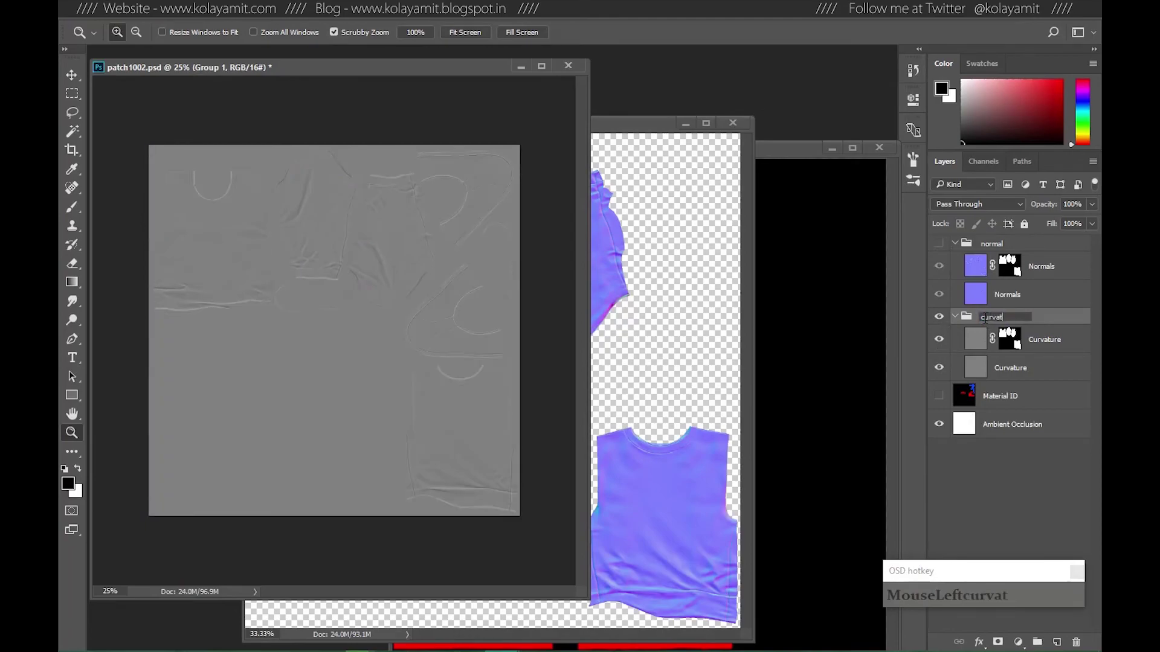
key("Return")
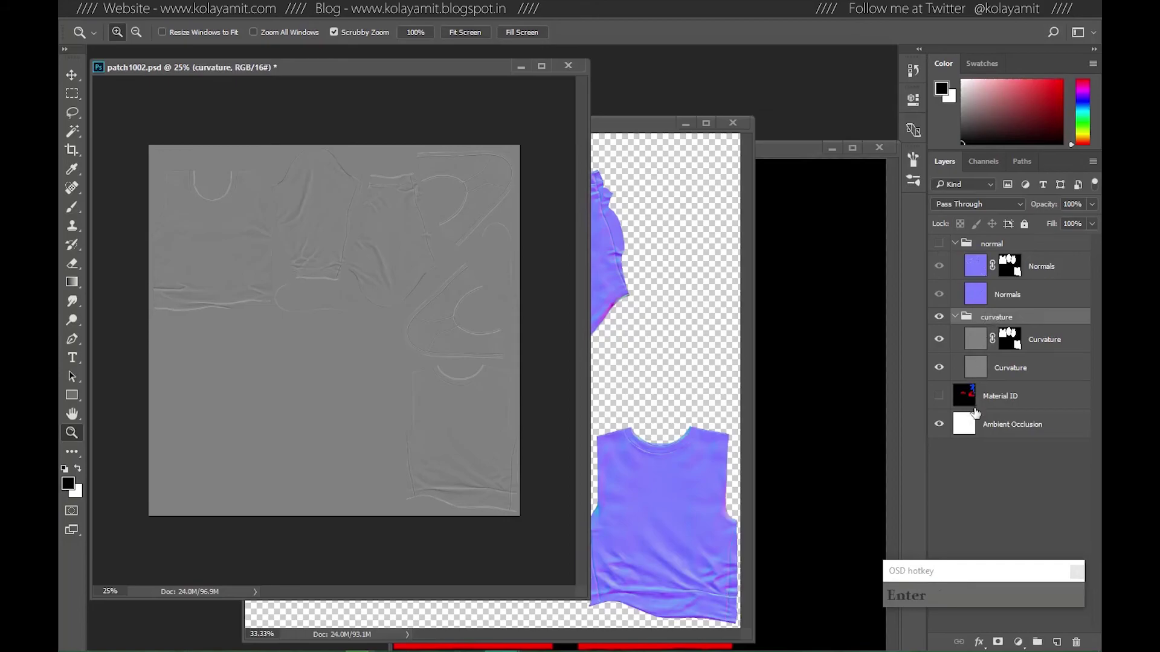
Remove the Material ID layer and put Ambient Occlusion into its own 'AO' group.
left_click(1026, 400)
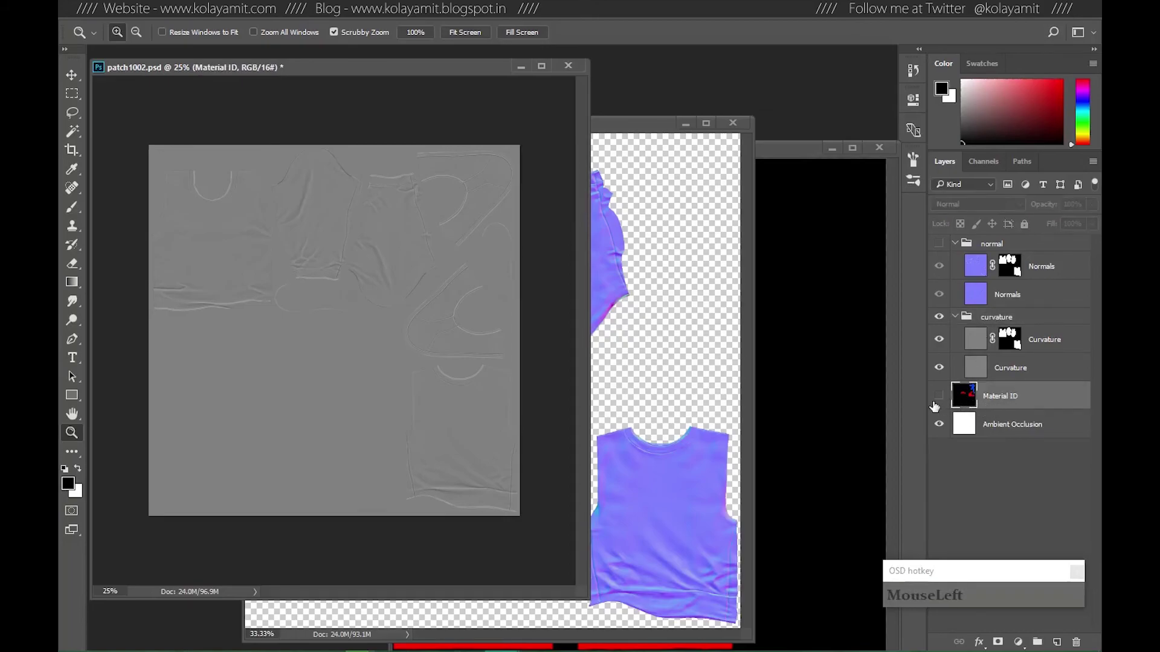
left_click(999, 398)
type("e11")
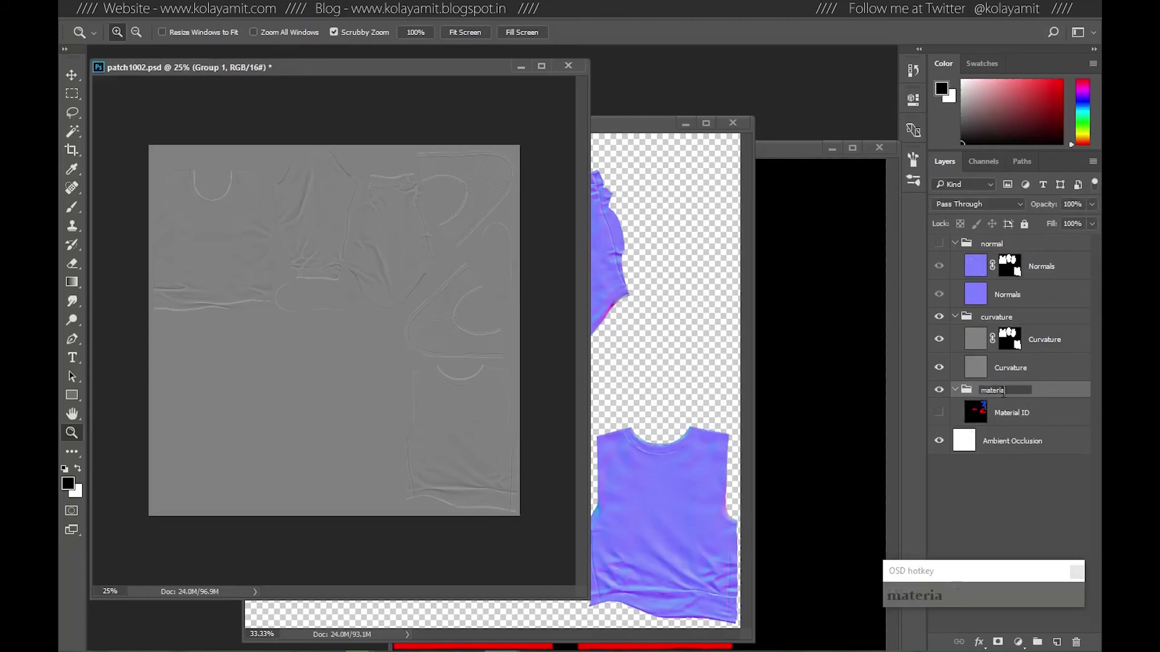
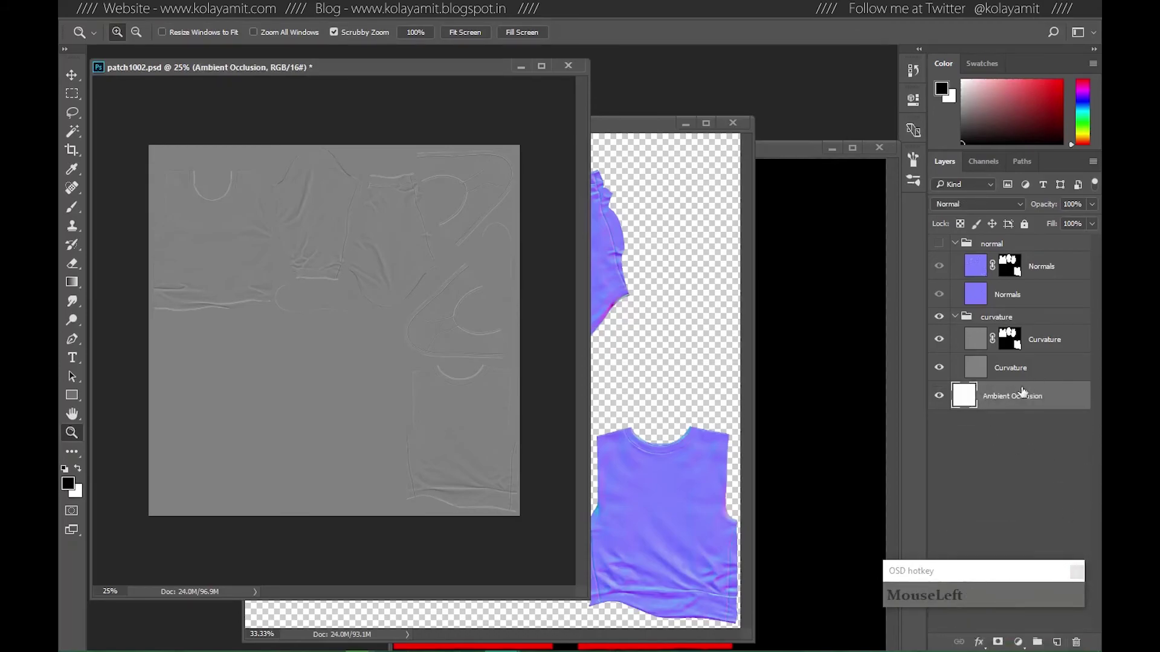
left_click(1001, 400)
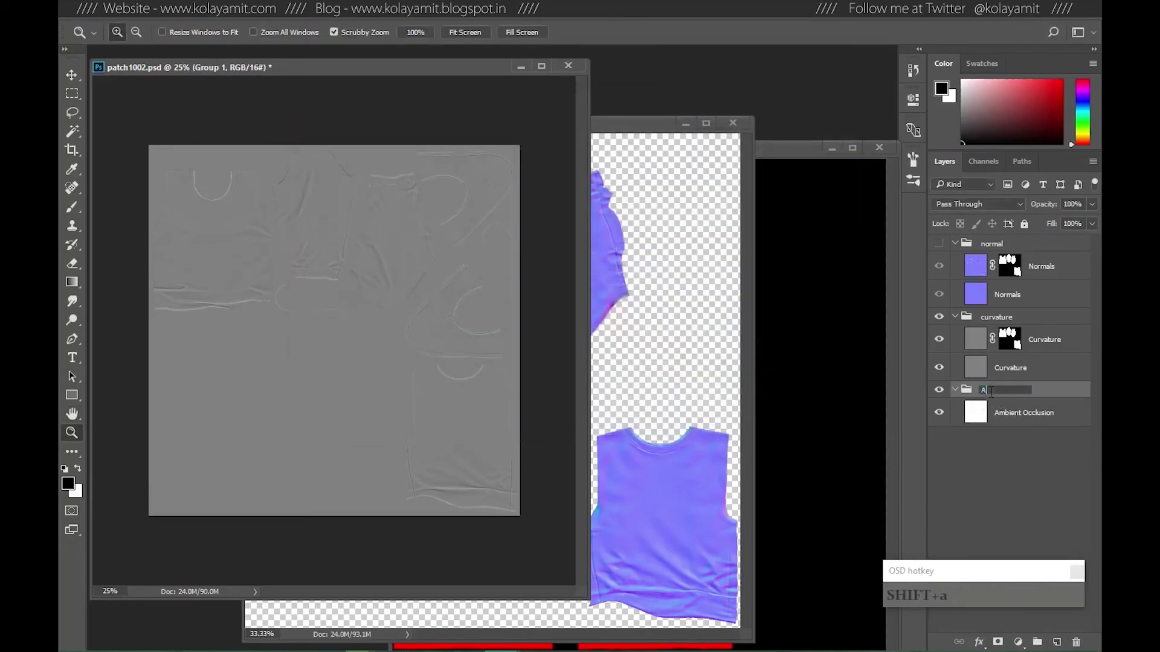
left_click(1031, 452)
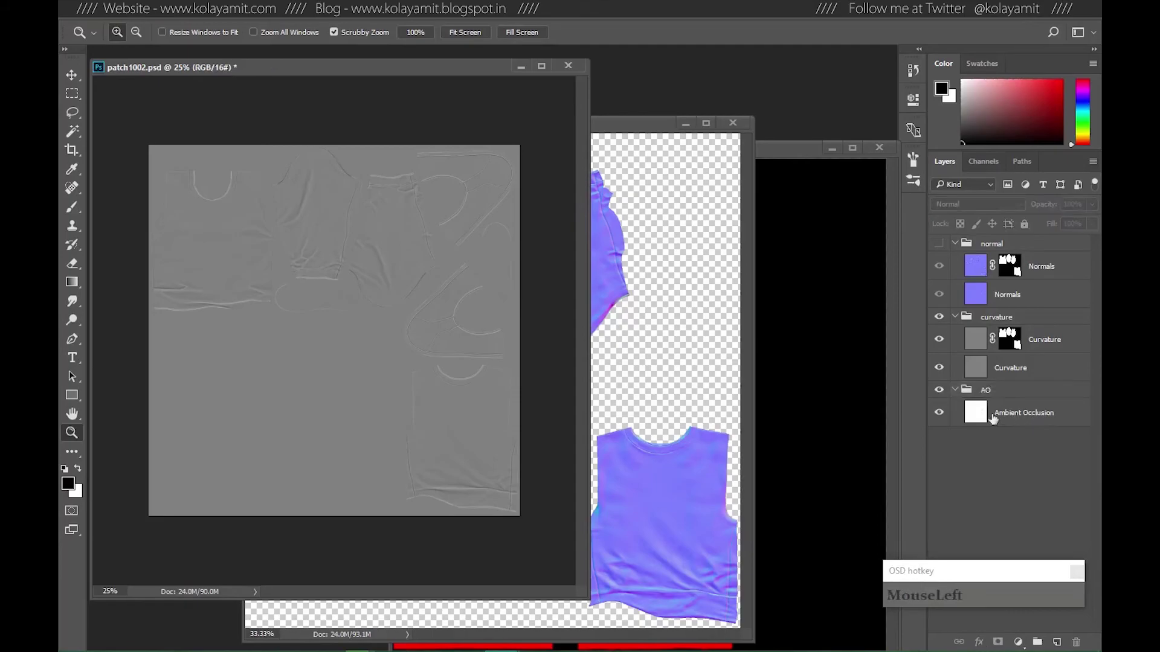
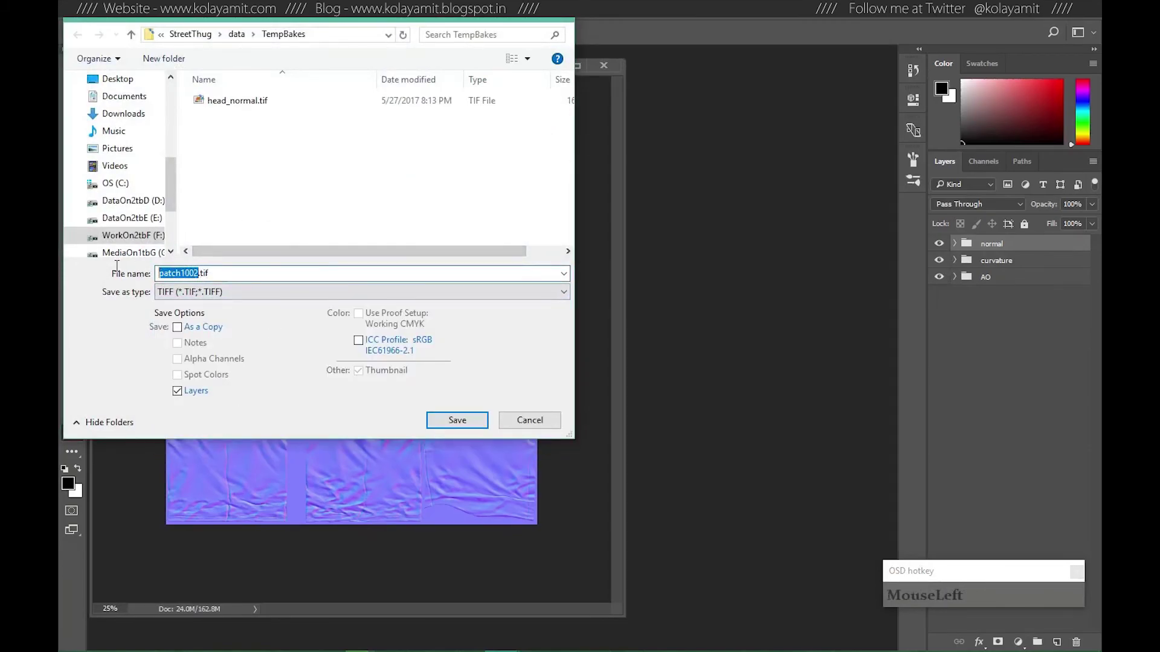
Name the merged layered file costume_normal.tif in the TIFF Save As dialog.
type("c")
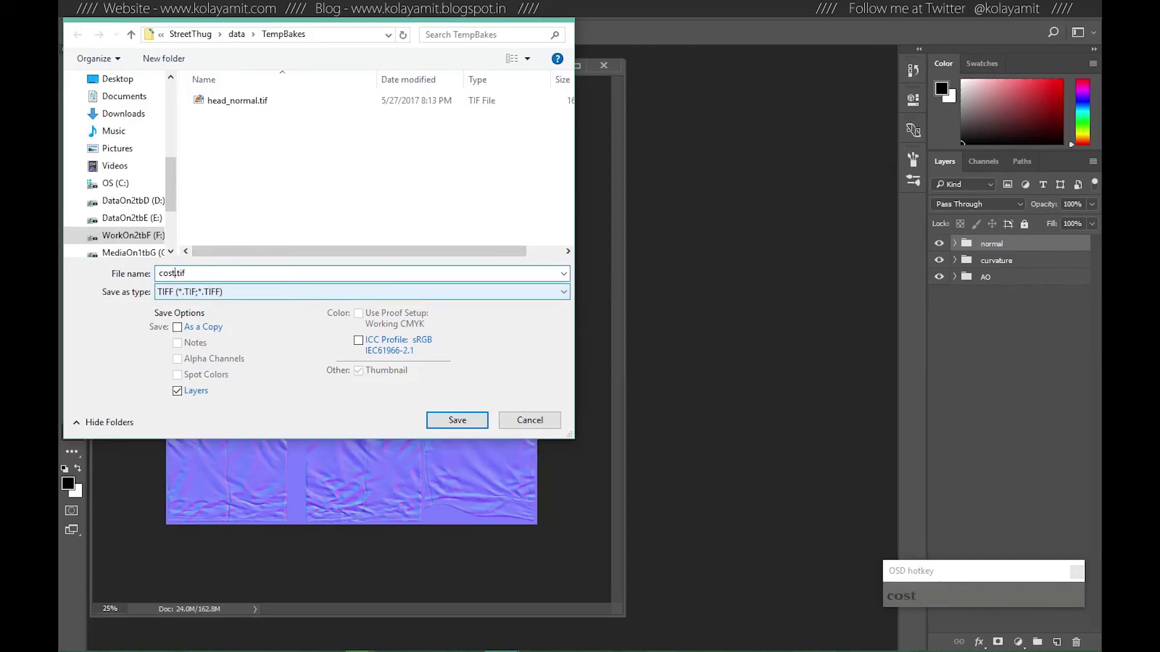
type("ostum")
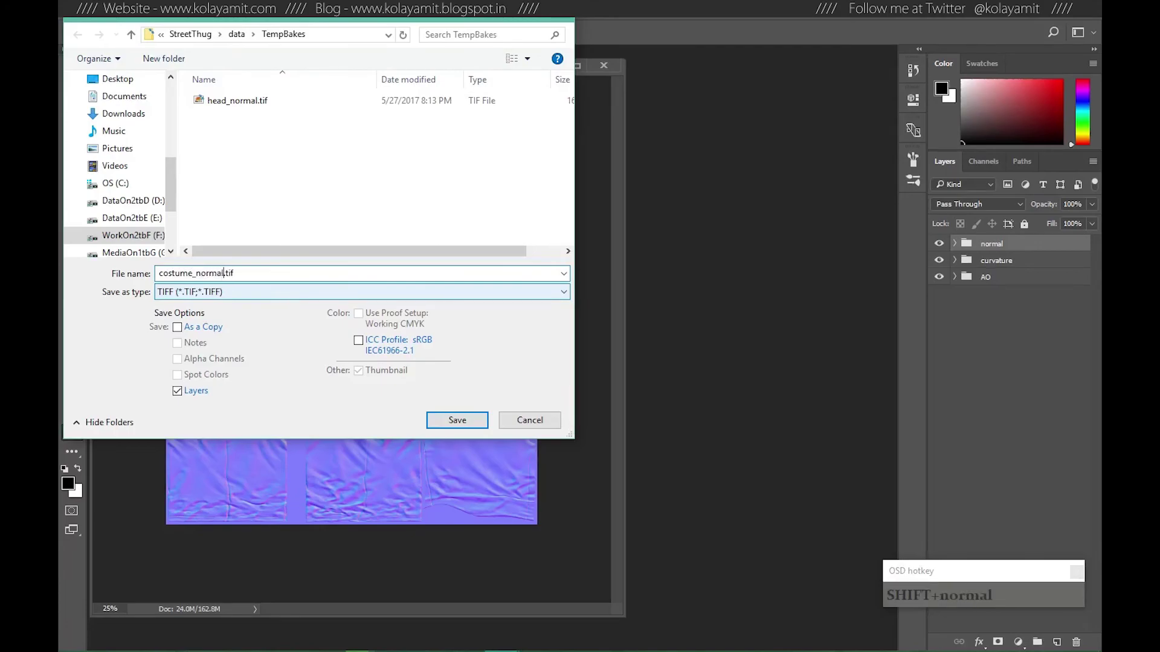
Accept the TIFF options, then select tshirt_geo, trouser_geo and both shoe meshes in Maya.
left_click(201, 395)
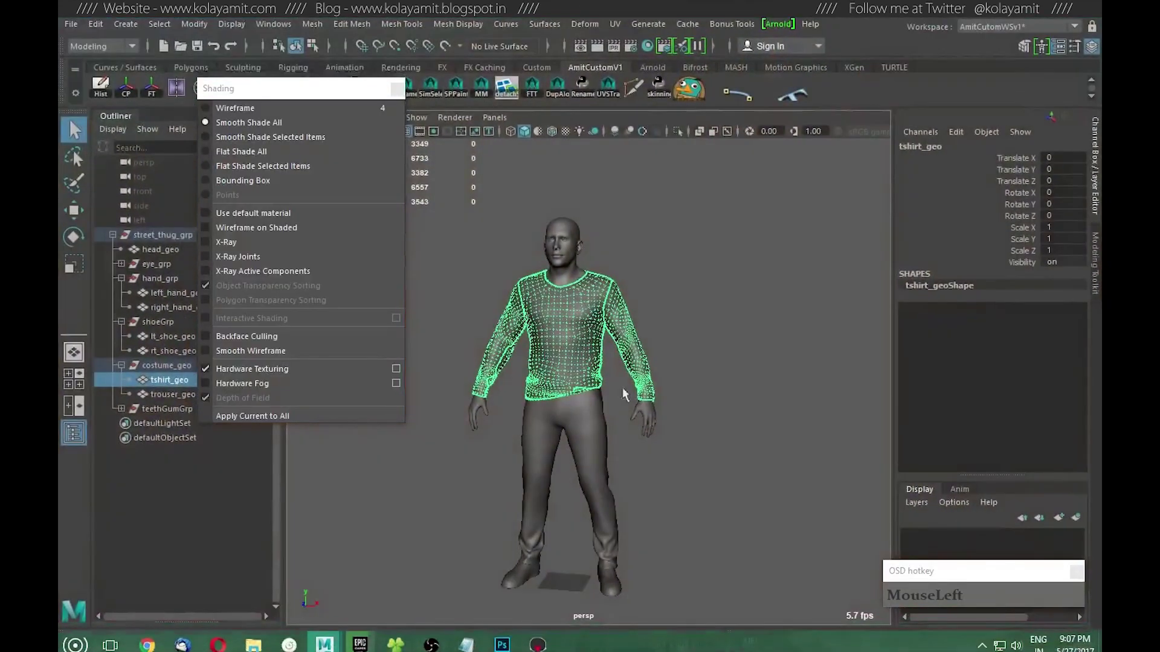
left_click(640, 415)
left_click(617, 586)
left_click(525, 581)
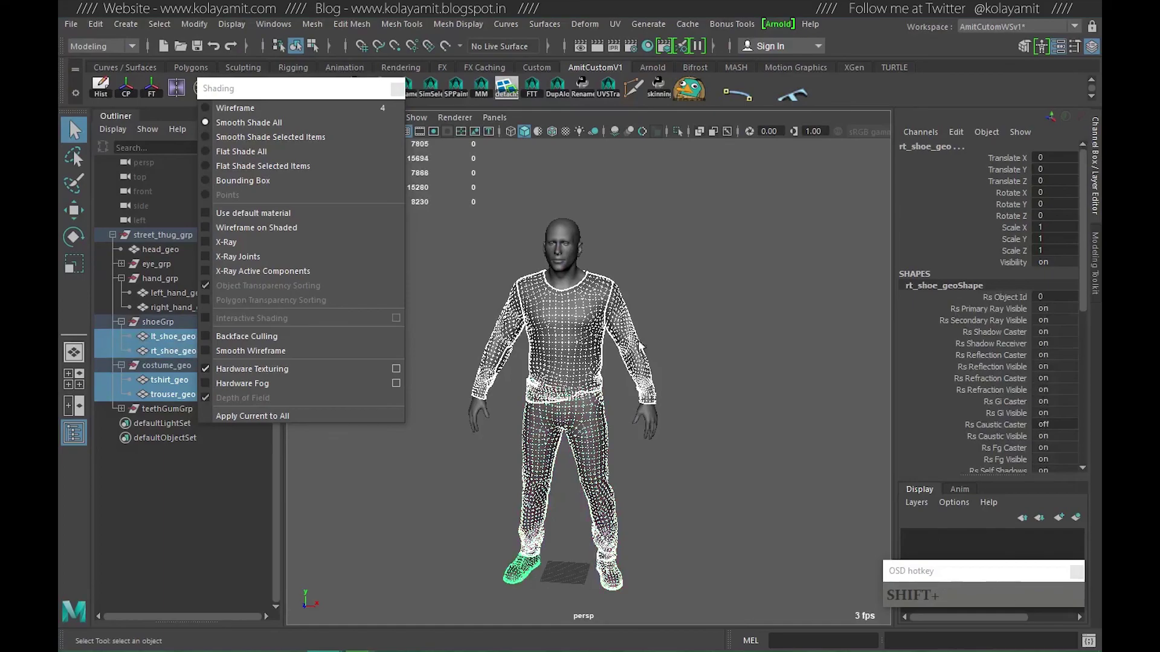
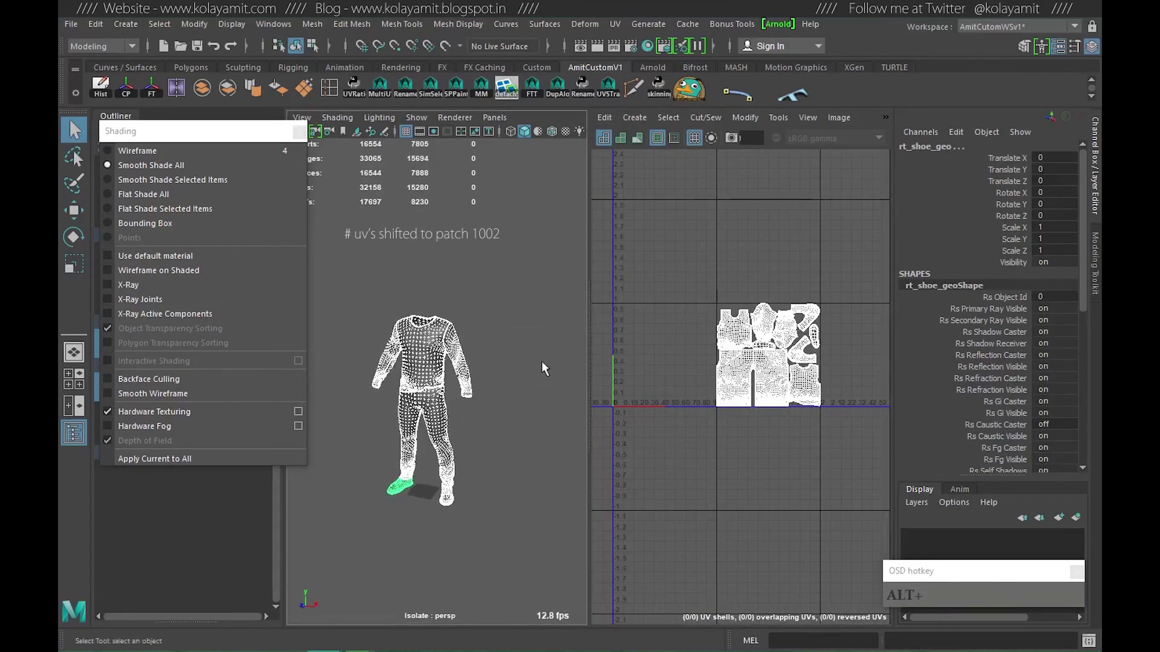
Switch the panel layout back to a single perspective view framing the costume.
left_click(512, 407)
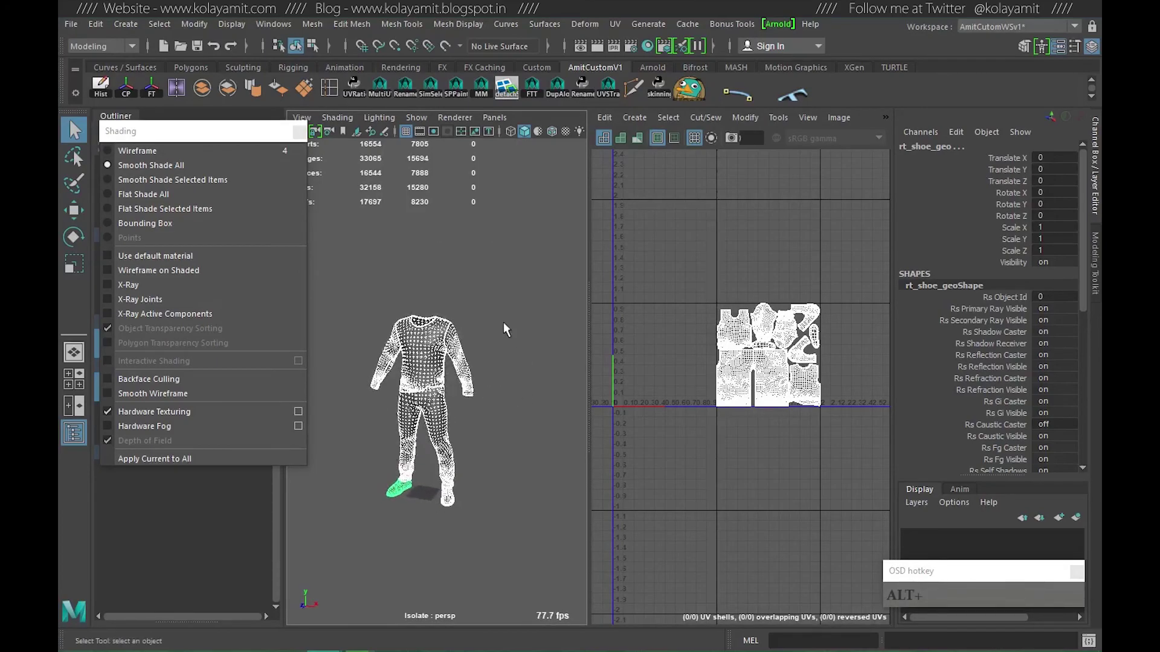
left_click(510, 347)
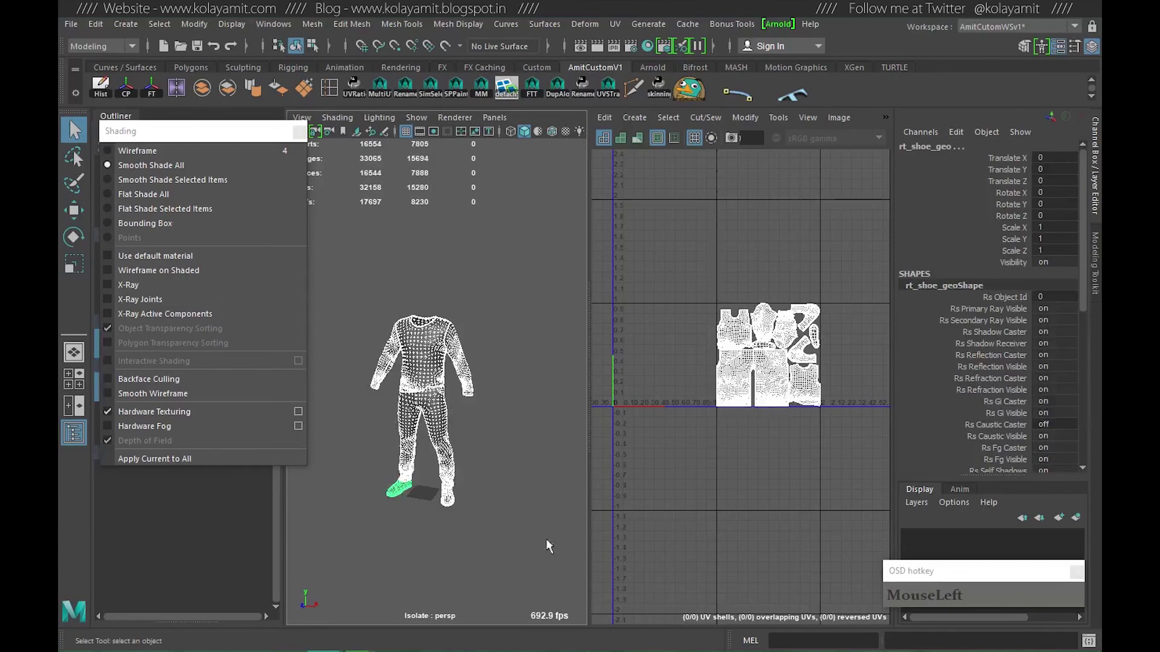
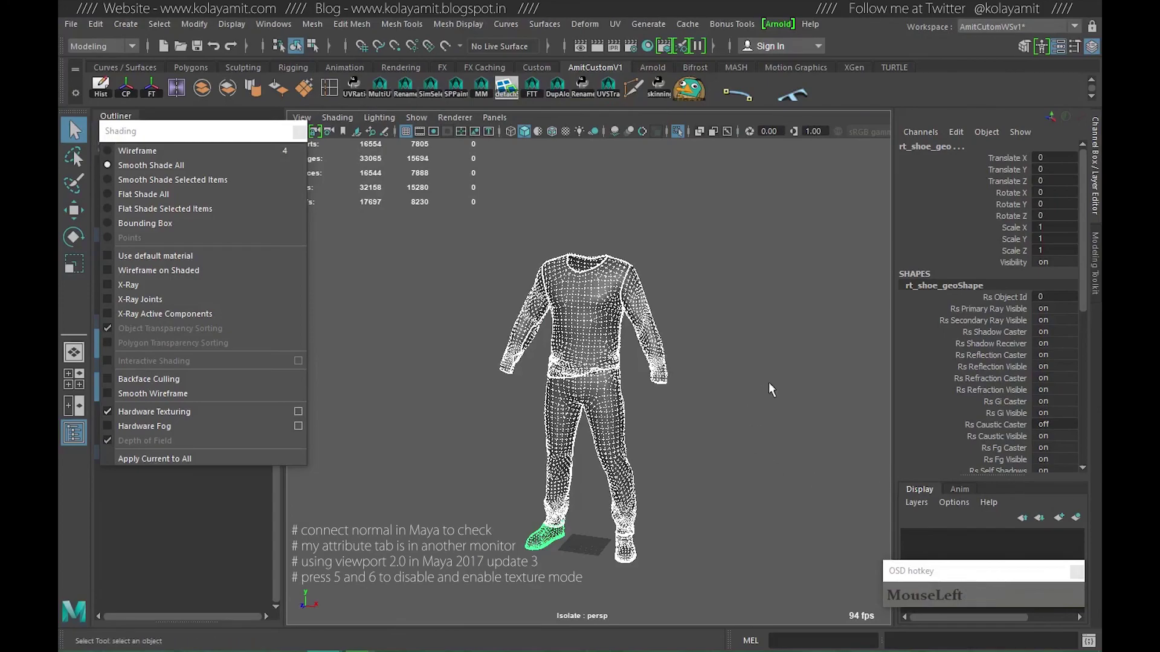
Deselect the costume, orbit to its back and toggle textured shading with 6 to check the normal map.
left_click(663, 422)
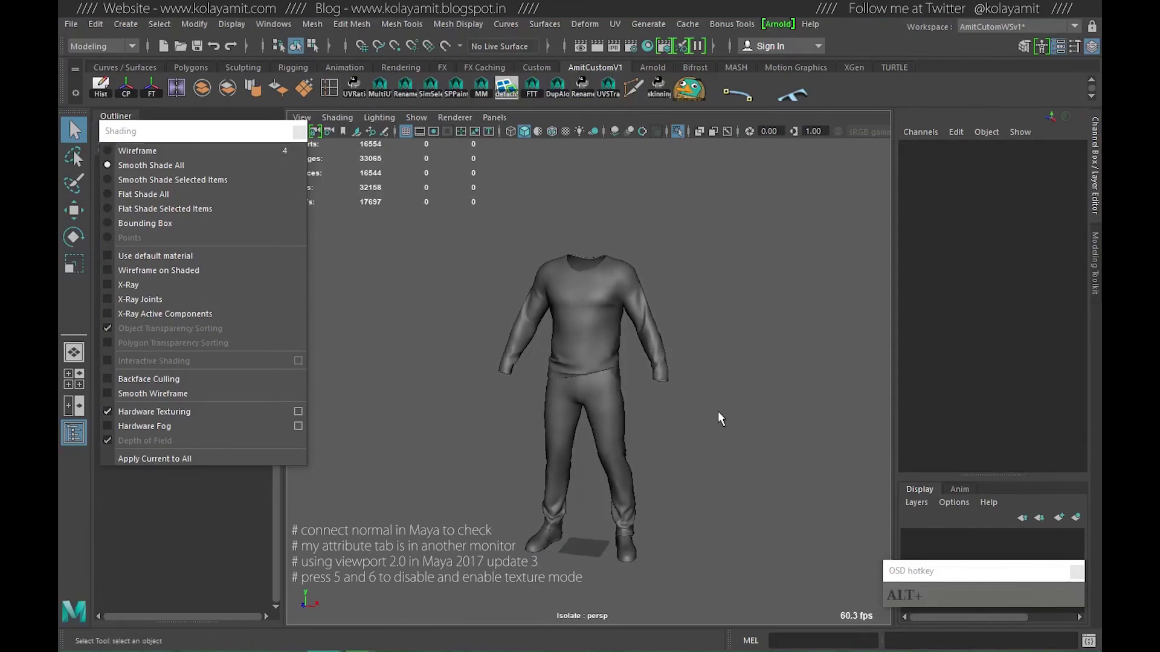
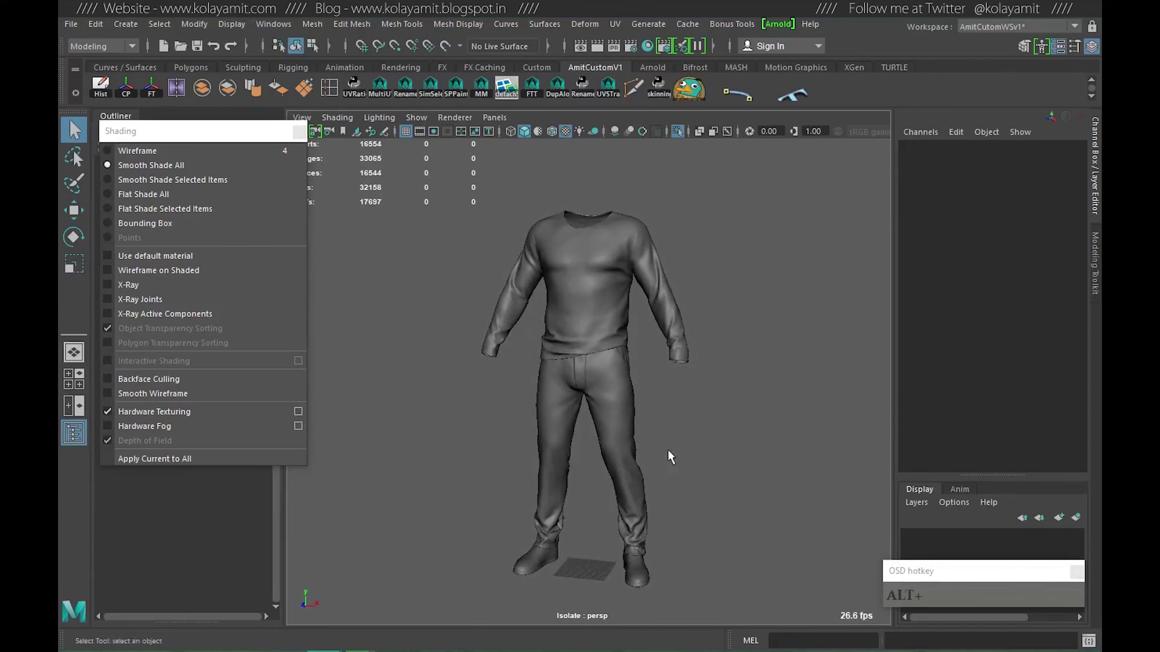
double_click(723, 439)
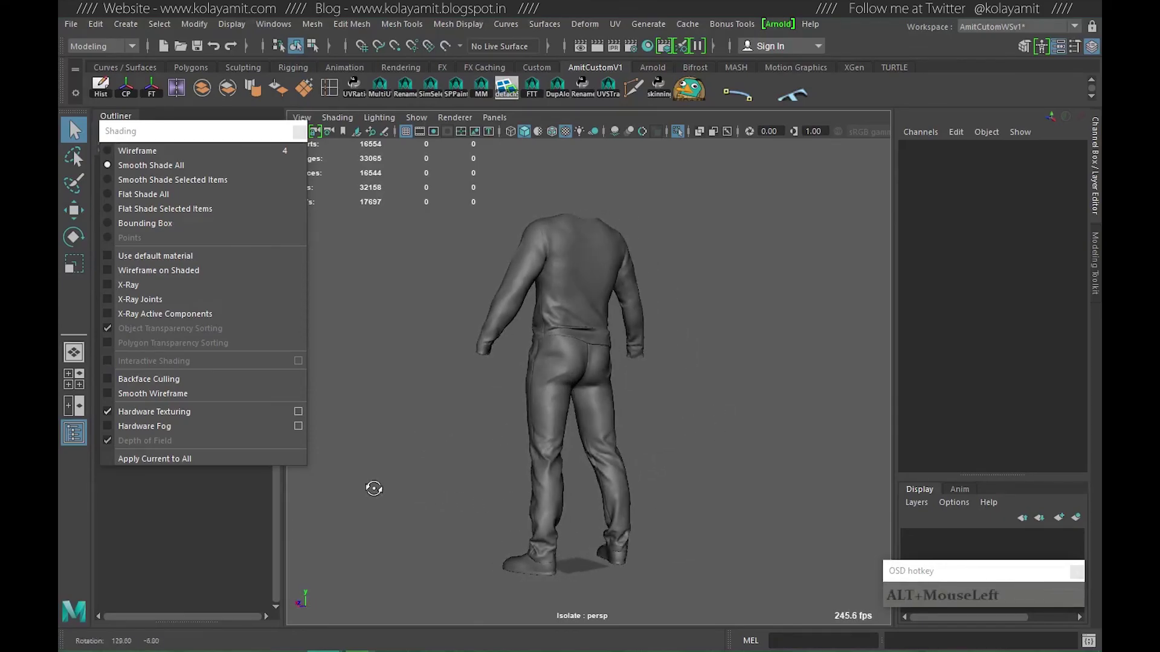
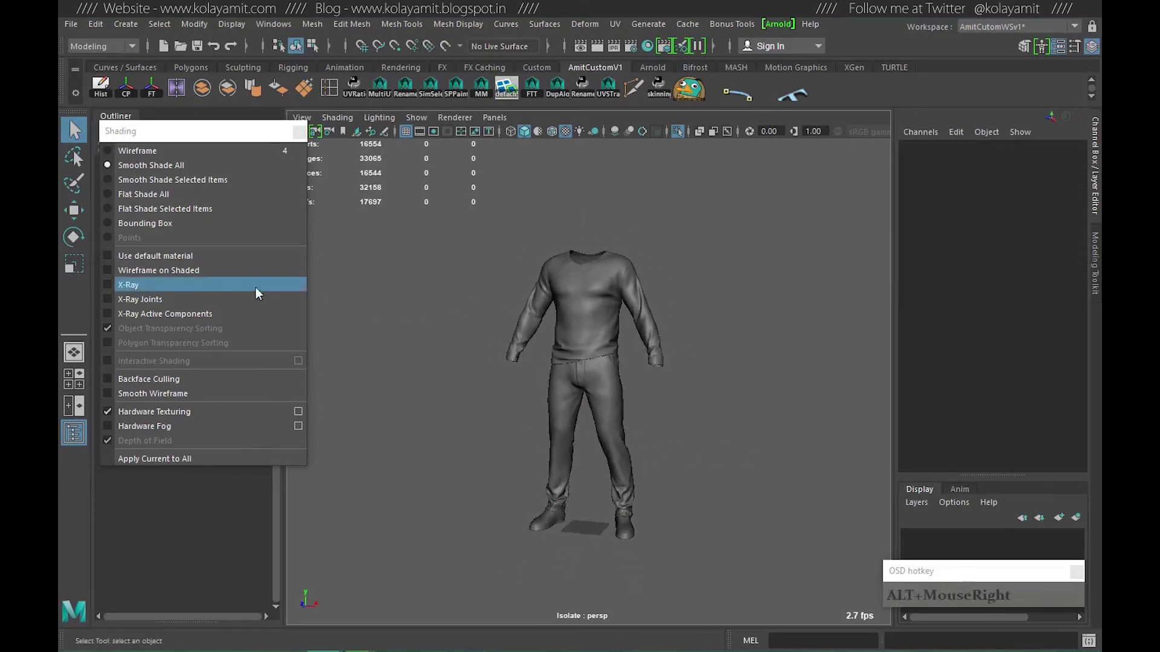
right_click(644, 384)
right_click(701, 414)
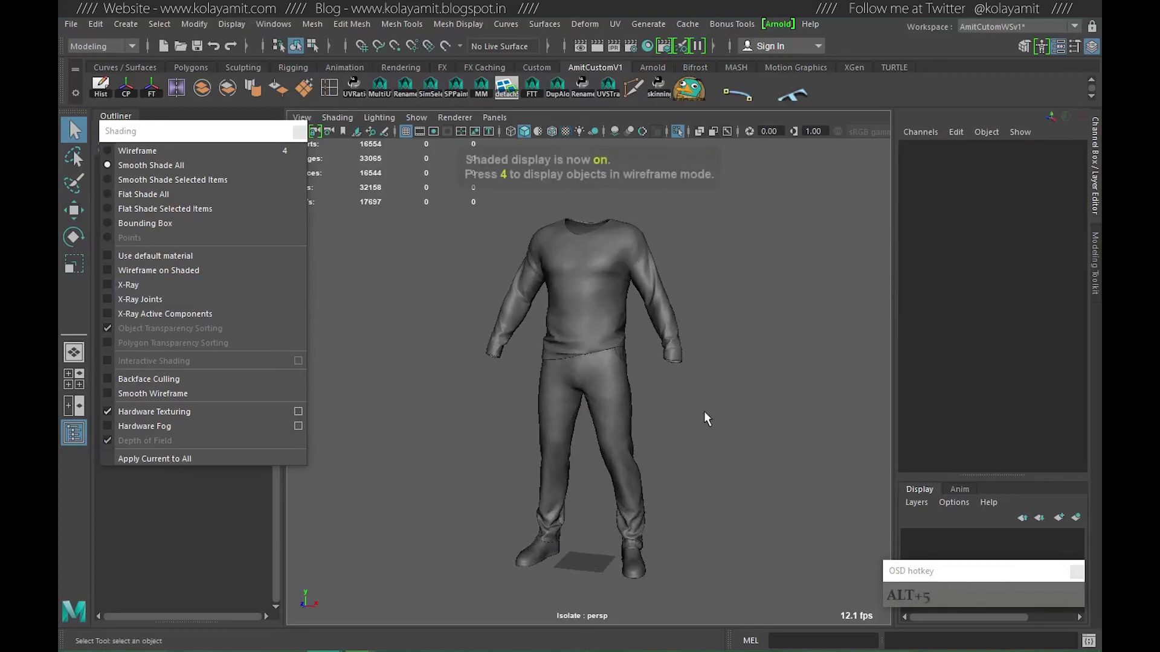
key("6")
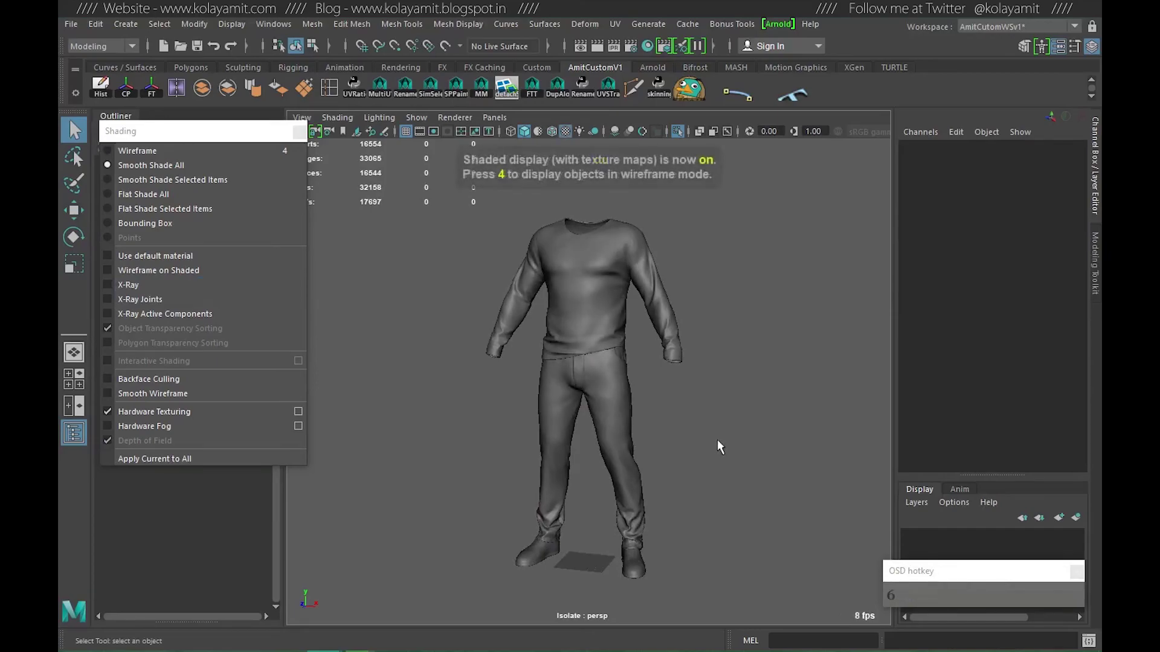
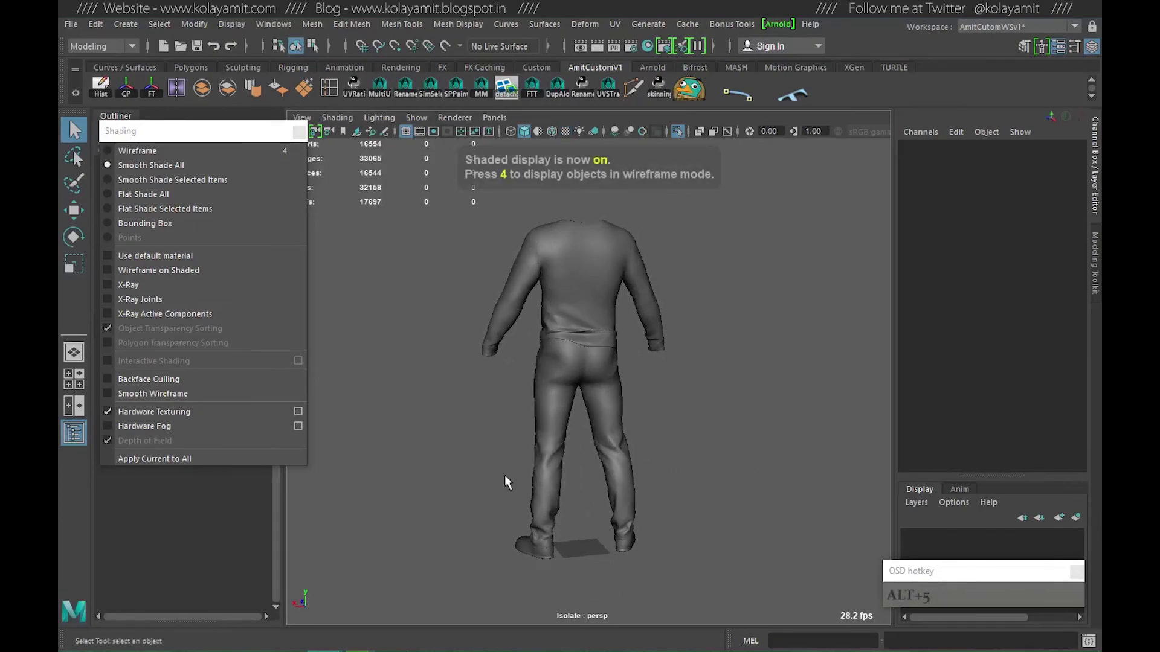
key("6")
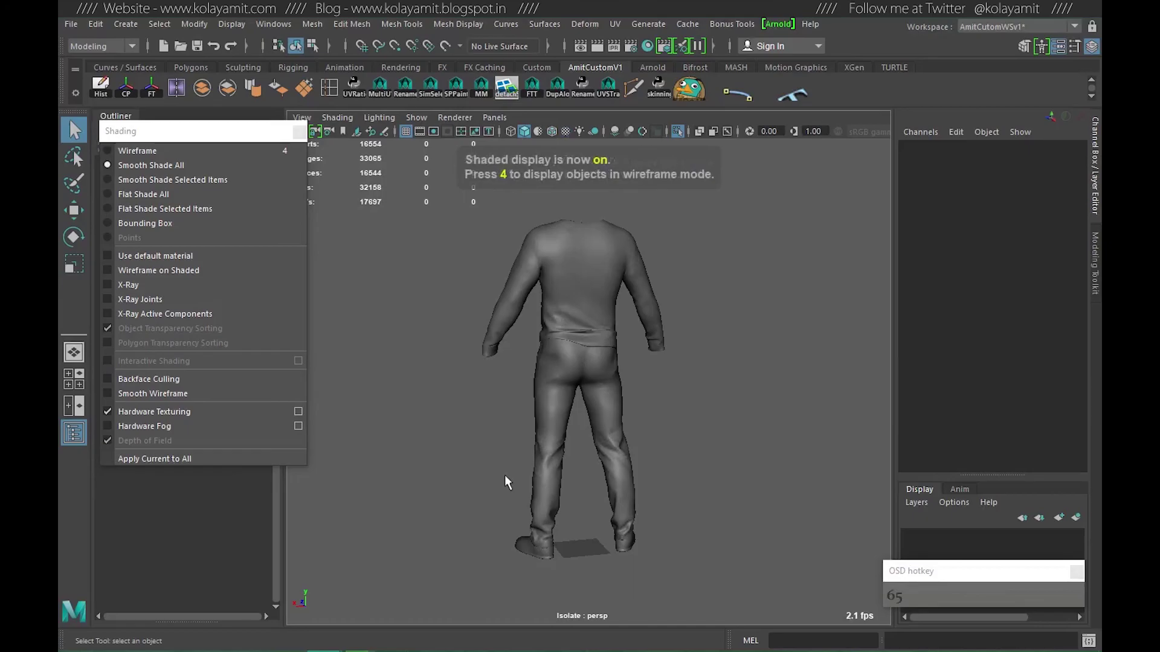
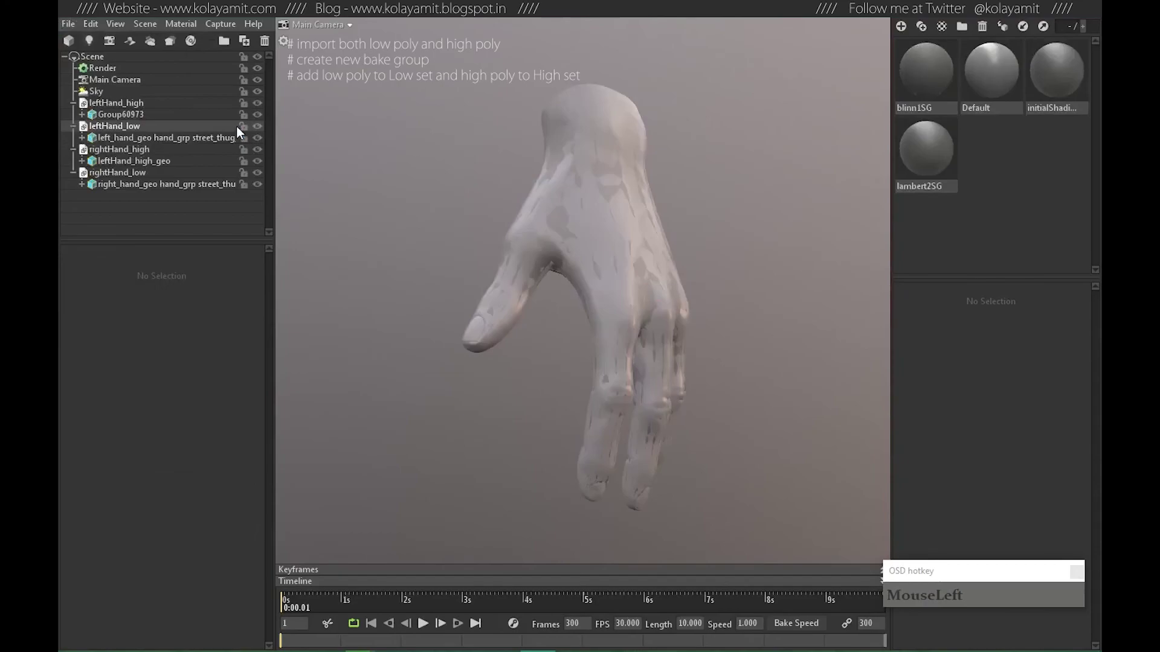
Create Baker 1, drop both low hand meshes into Low and both high ones into High, and show the Low cage.
left_click(76, 127)
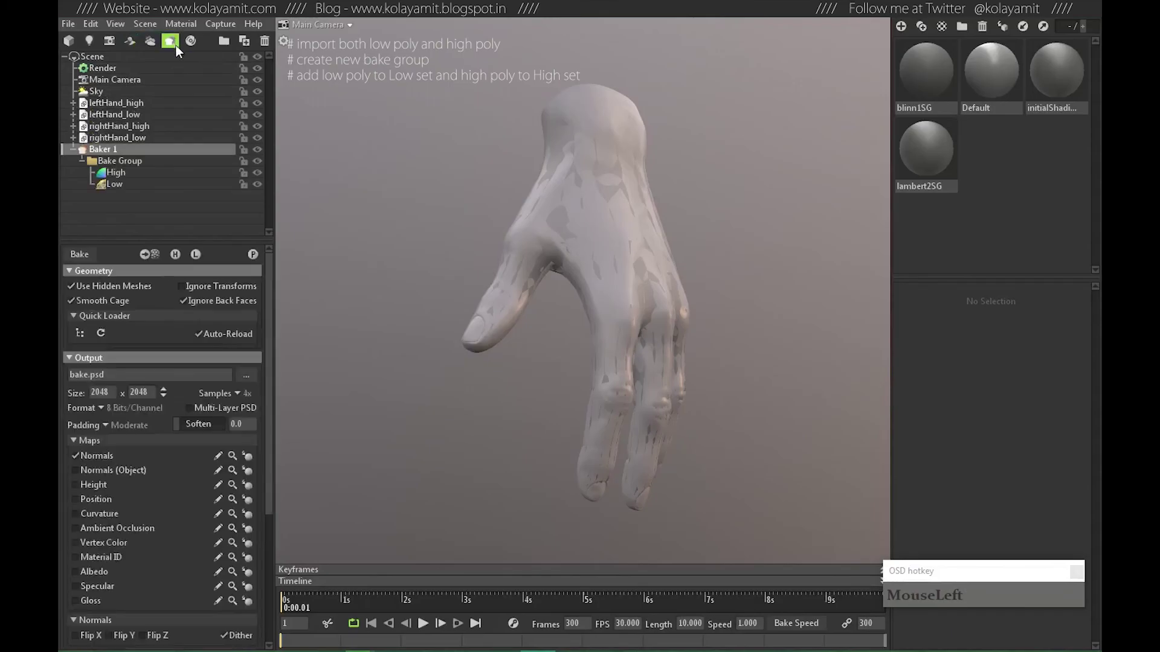
left_click(139, 119)
left_click_drag(131, 141, 141, 117)
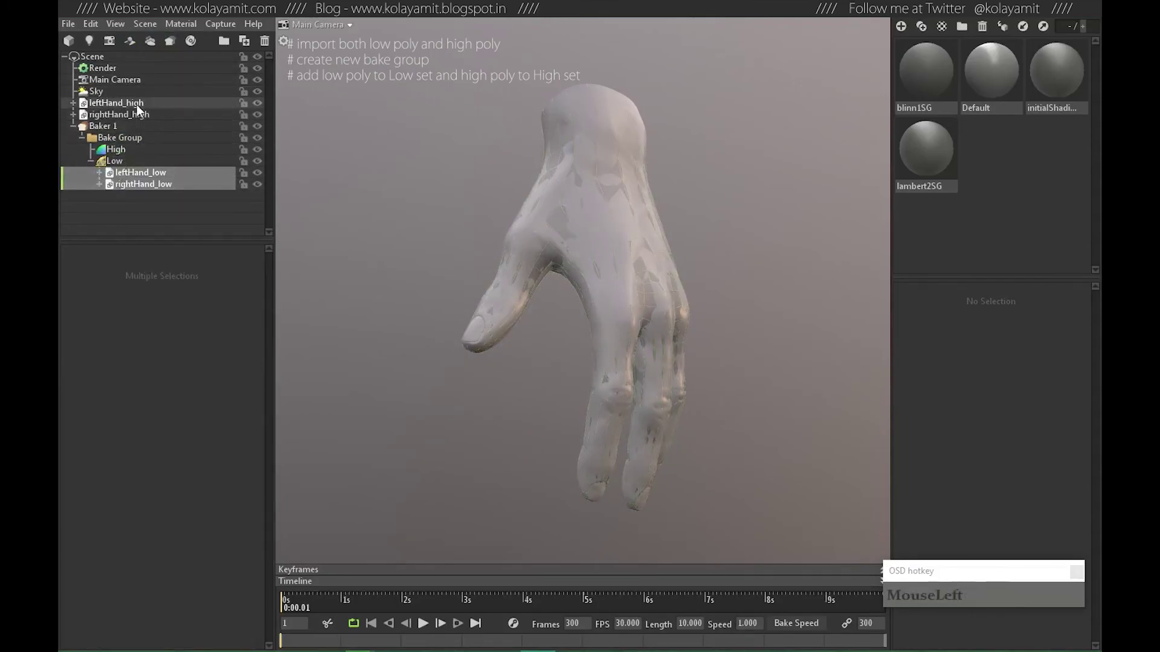
left_click_drag(139, 115, 150, 152)
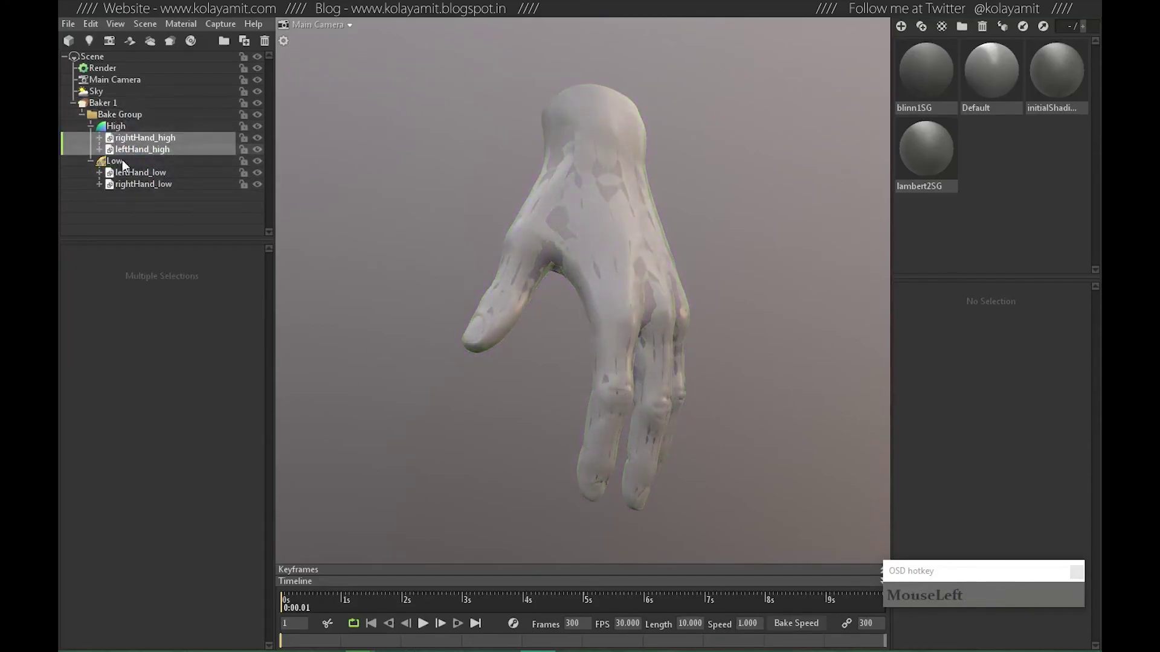
left_click(469, 282)
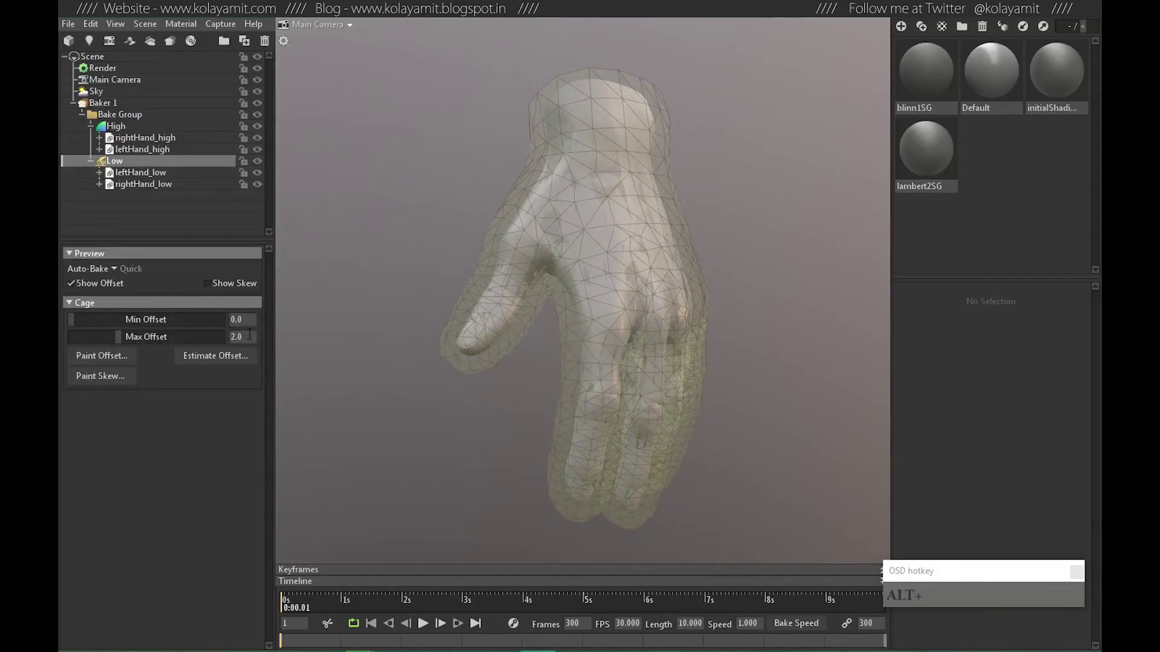
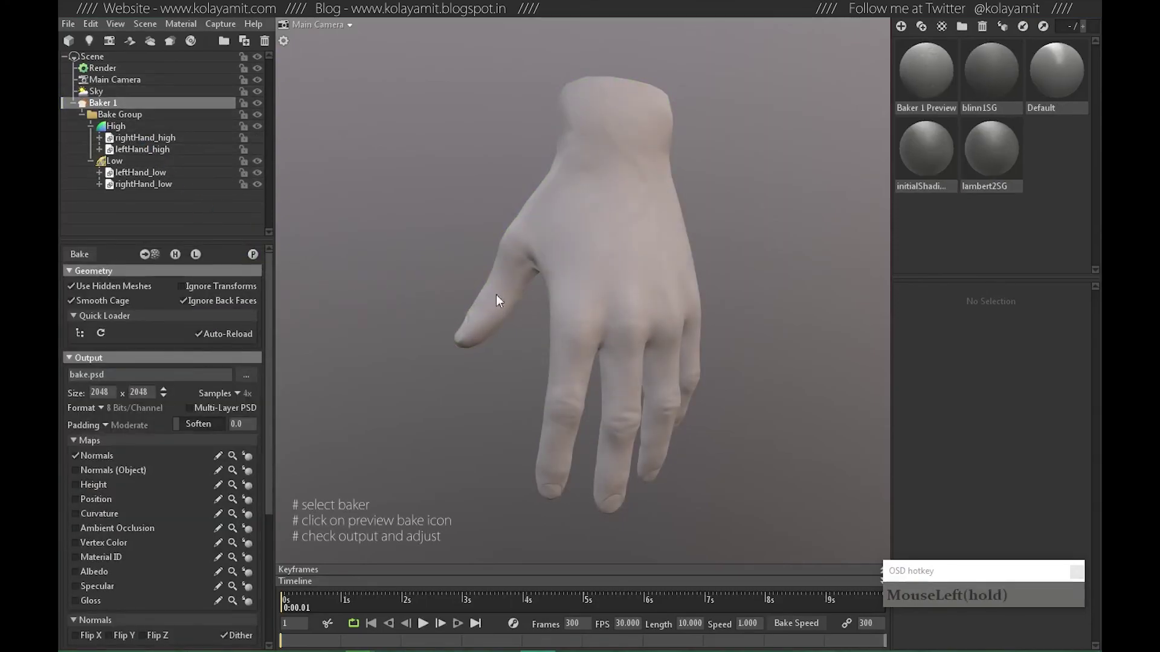
Orbit, pan and zoom around the hands to check the bake cage from several angles.
left_click(604, 312)
left_click(666, 336)
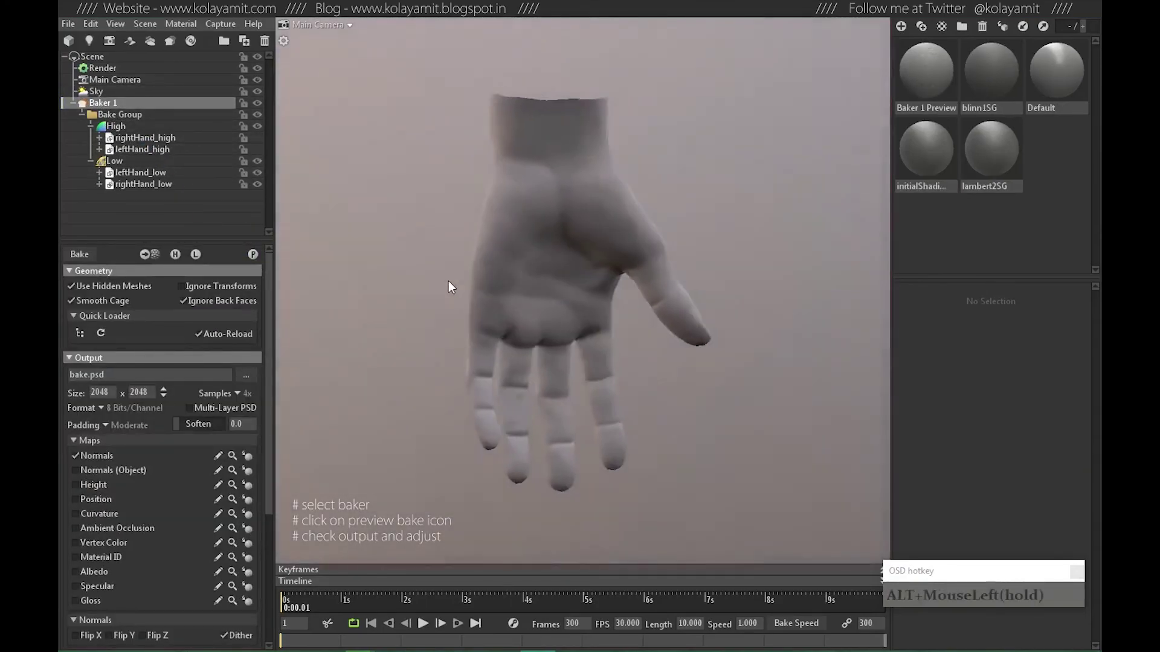
right_click(487, 248)
right_click(628, 291)
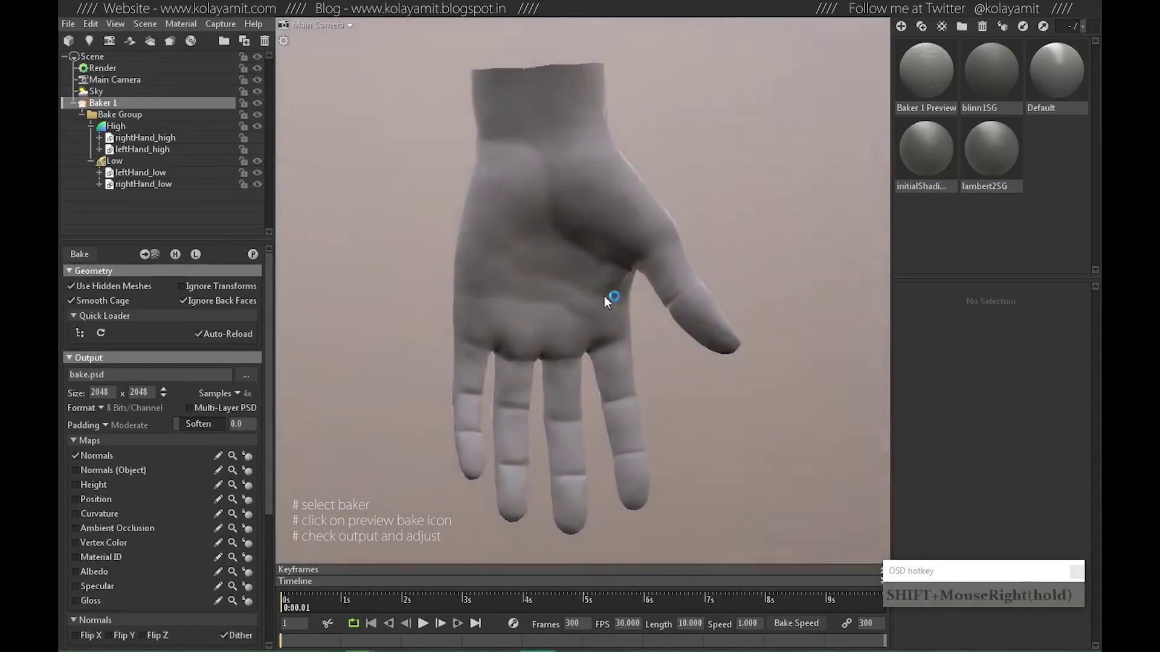
left_click(459, 326)
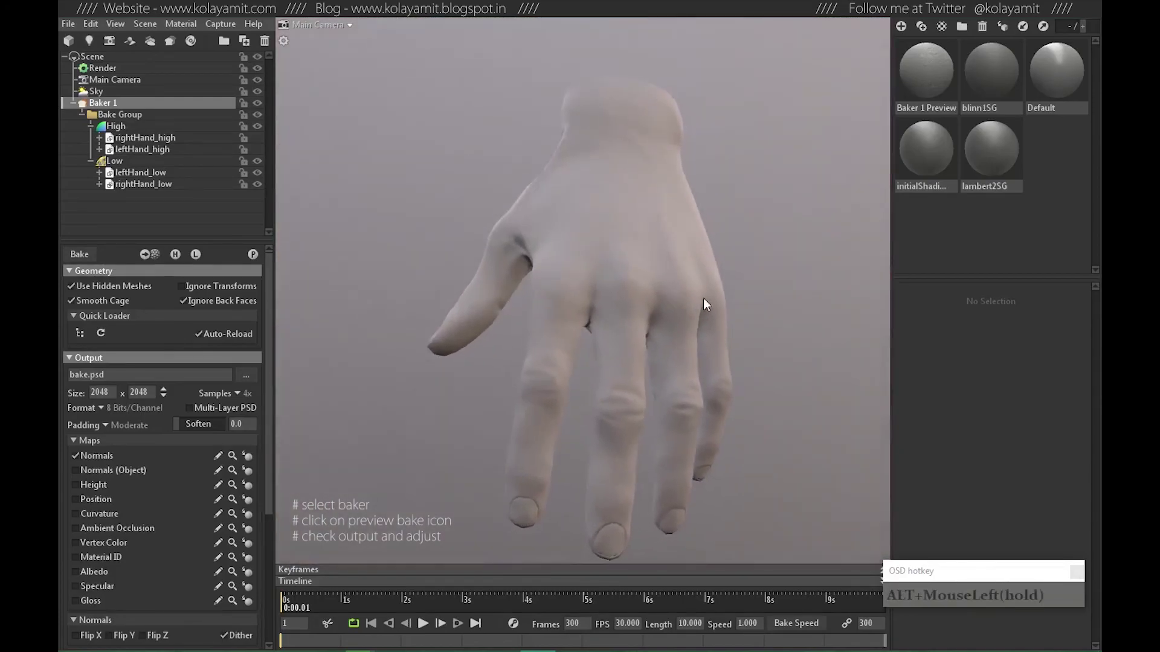
right_click(641, 278)
left_click(612, 293)
left_click(658, 344)
right_click(646, 352)
left_click(595, 338)
right_click(619, 380)
left_click_drag(605, 369, 638, 257)
left_click(562, 372)
right_click(613, 384)
middle_click(642, 421)
left_click(605, 335)
right_click(562, 398)
middle_click(512, 280)
right_click(540, 310)
left_click(556, 349)
left_click(610, 377)
middle_click(575, 347)
left_click(535, 346)
left_click(606, 346)
left_click(618, 311)
middle_click(599, 259)
right_click(574, 278)
left_click_drag(647, 319, 486, 470)
right_click(657, 372)
left_click(614, 391)
right_click(652, 379)
middle_click(581, 327)
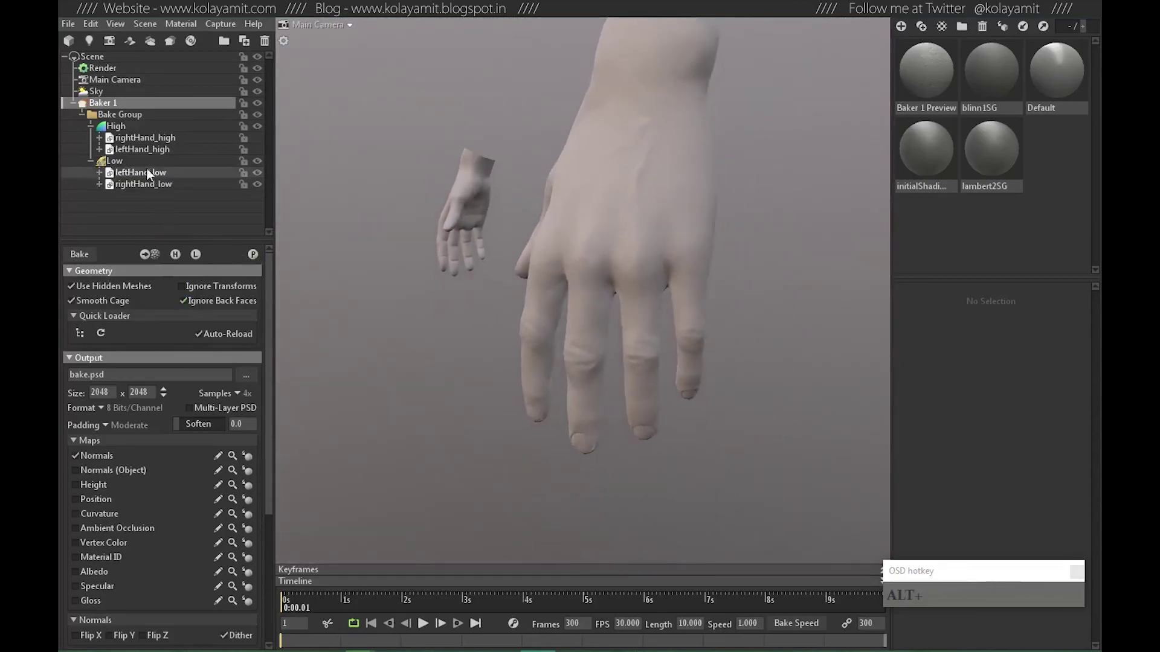
Reselect the Low set and inspect the cage coverage on the palm and back of the hand.
left_click(120, 165)
left_click(649, 362)
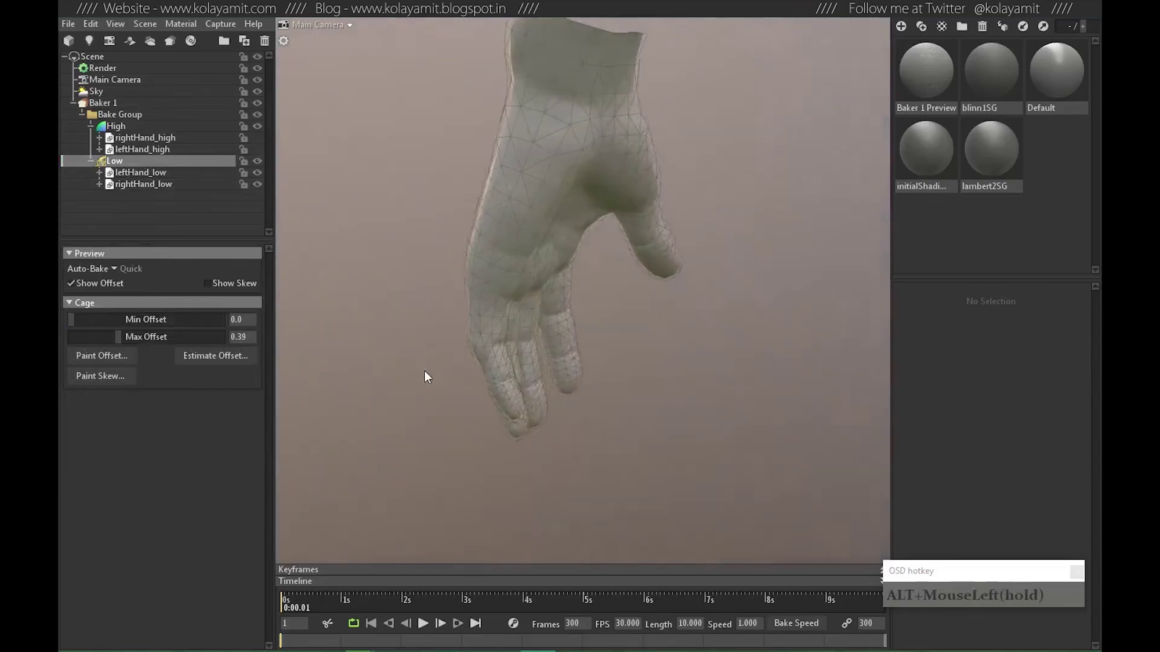
middle_click(524, 298)
right_click(533, 345)
left_click(515, 362)
left_click(555, 374)
left_click_drag(671, 370, 645, 434)
middle_click(624, 355)
right_click(612, 329)
left_click(635, 389)
left_click(562, 405)
left_click(504, 349)
left_click(459, 318)
left_click(548, 358)
right_click(668, 367)
left_click(555, 373)
right_click(562, 354)
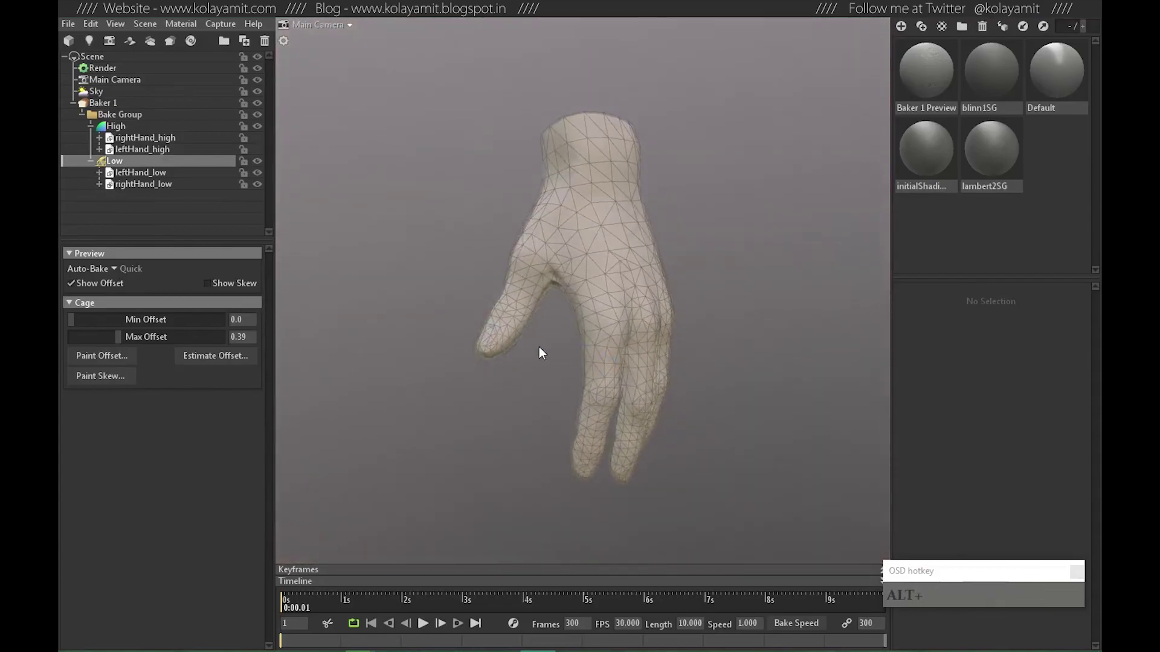
left_click(628, 367)
left_click(690, 331)
left_click(650, 324)
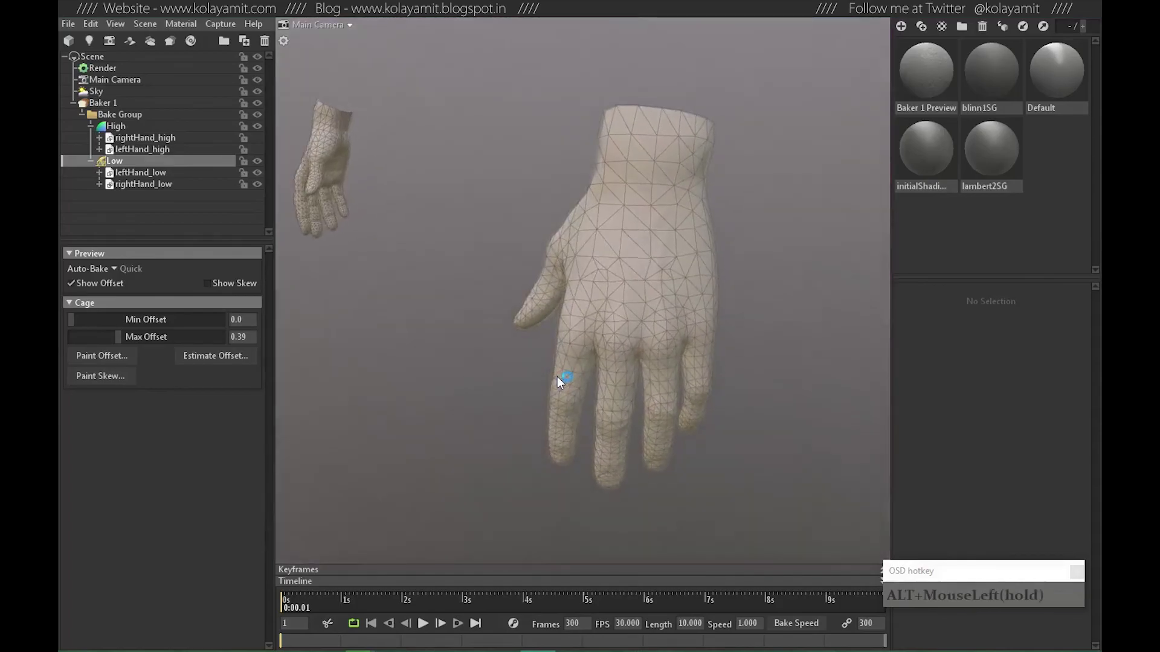
right_click(581, 331)
left_click(582, 375)
left_click_drag(557, 361, 780, 354)
left_click(649, 367)
right_click(707, 345)
middle_click(638, 361)
left_click(657, 368)
left_click(606, 346)
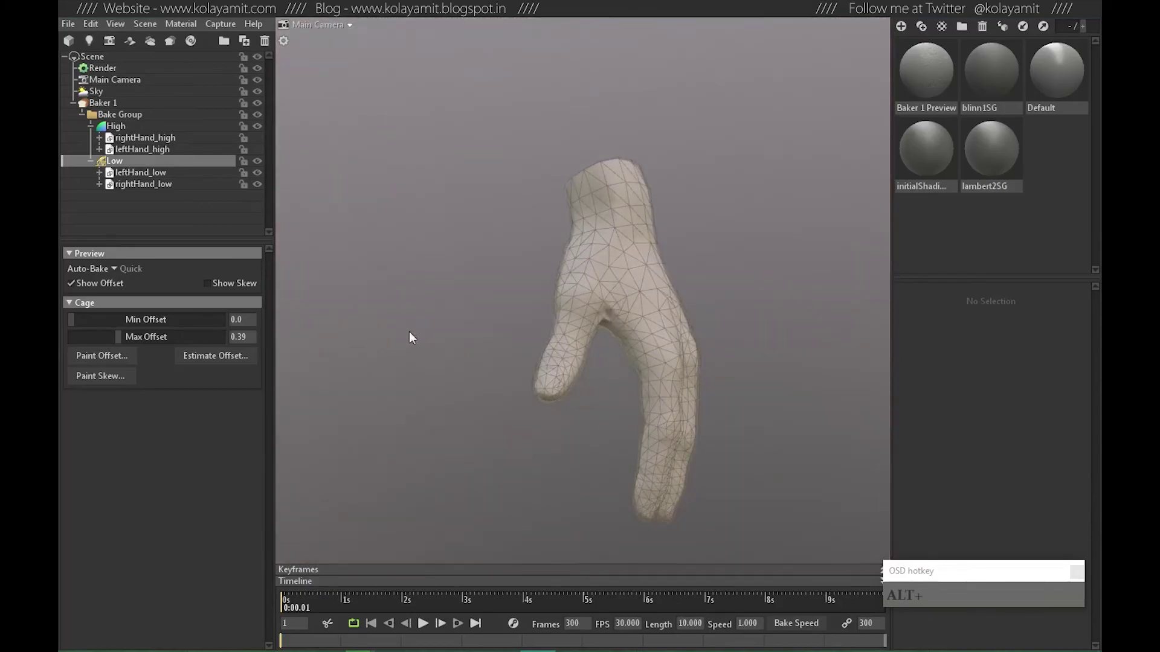
left_click(698, 339)
middle_click(581, 353)
right_click(570, 336)
left_click_drag(662, 331, 685, 308)
left_click(636, 375)
left_click_drag(649, 353, 472, 385)
left_click(668, 316)
left_click(625, 336)
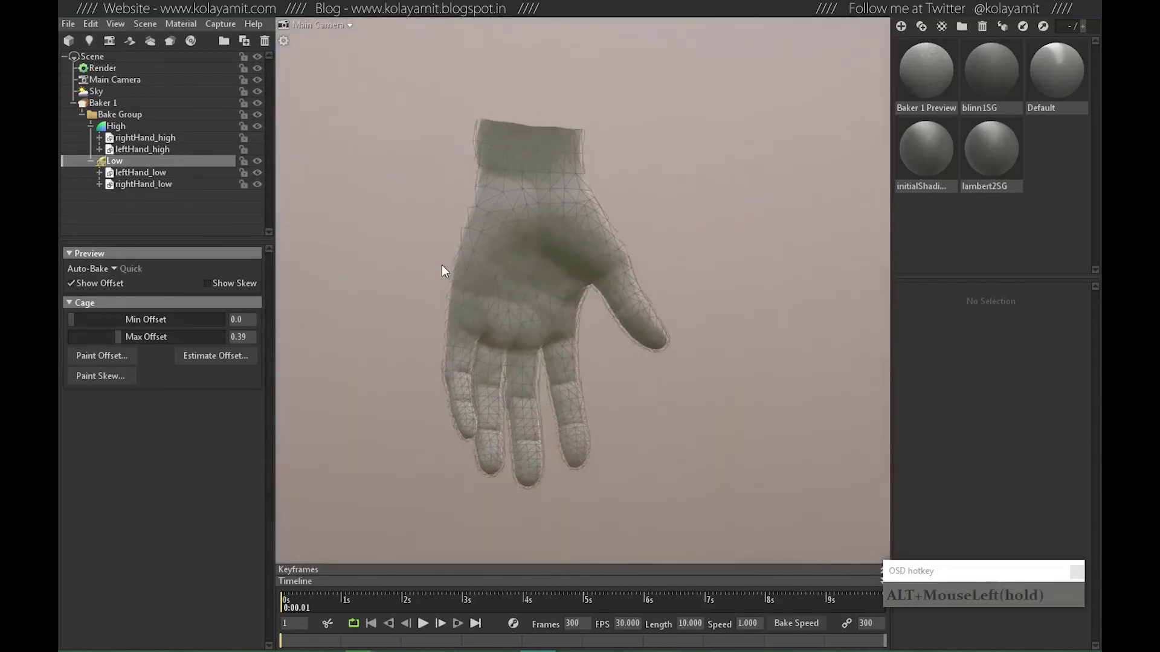
left_click(603, 331)
right_click(662, 325)
Turn off Show Offset for the cage and view the baked hand preview from a side angle.
left_click(85, 286)
right_click(602, 347)
left_click(679, 299)
left_click(634, 327)
right_click(755, 309)
right_click(527, 311)
middle_click(427, 314)
right_click(657, 333)
left_click(570, 357)
middle_click(442, 351)
middle_click(588, 343)
left_click(736, 412)
middle_click(464, 373)
right_click(581, 366)
left_click_drag(588, 414, 579, 415)
right_click(665, 394)
middle_click(614, 339)
left_click(709, 393)
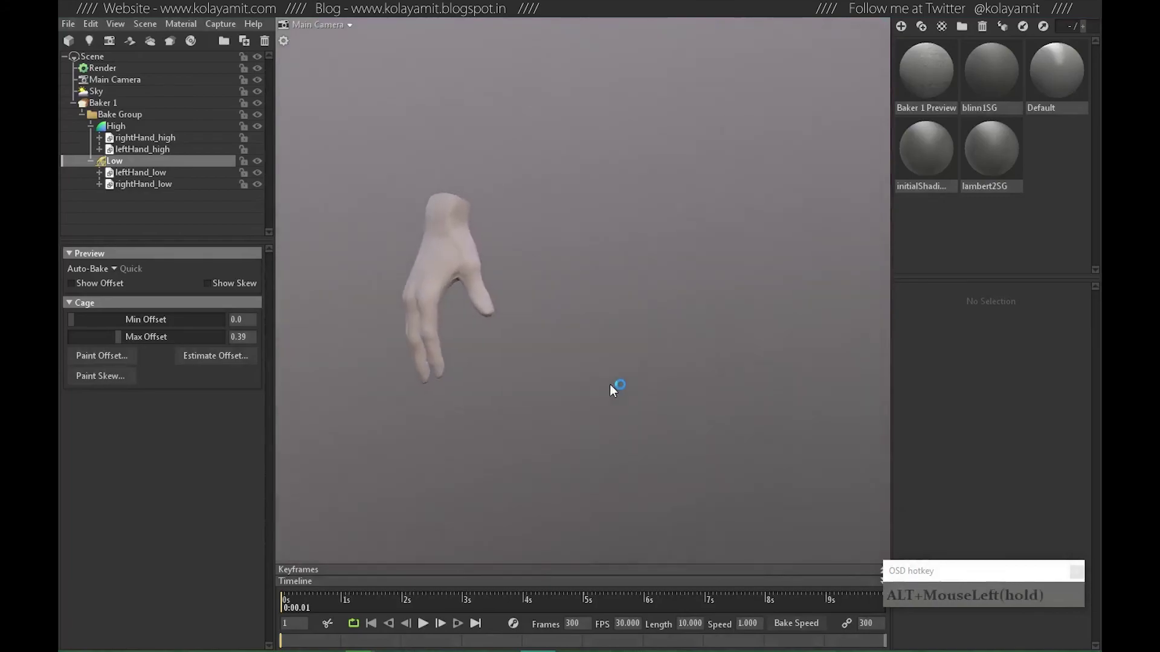
right_click(677, 304)
left_click(641, 322)
Select the hand baker in the viewport to bring up its bake geometry, output and map settings.
middle_click(736, 328)
left_click(512, 312)
middle_click(560, 314)
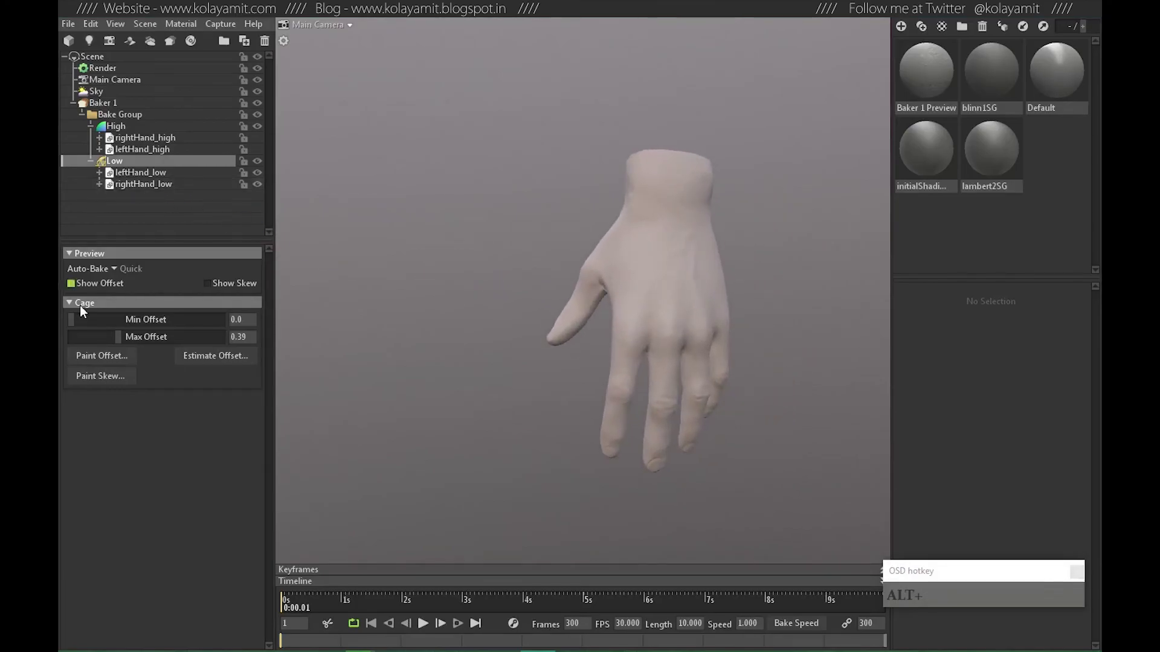
Point the bake output to the tempLow data folder for the layered hands.psd.
left_click(110, 113)
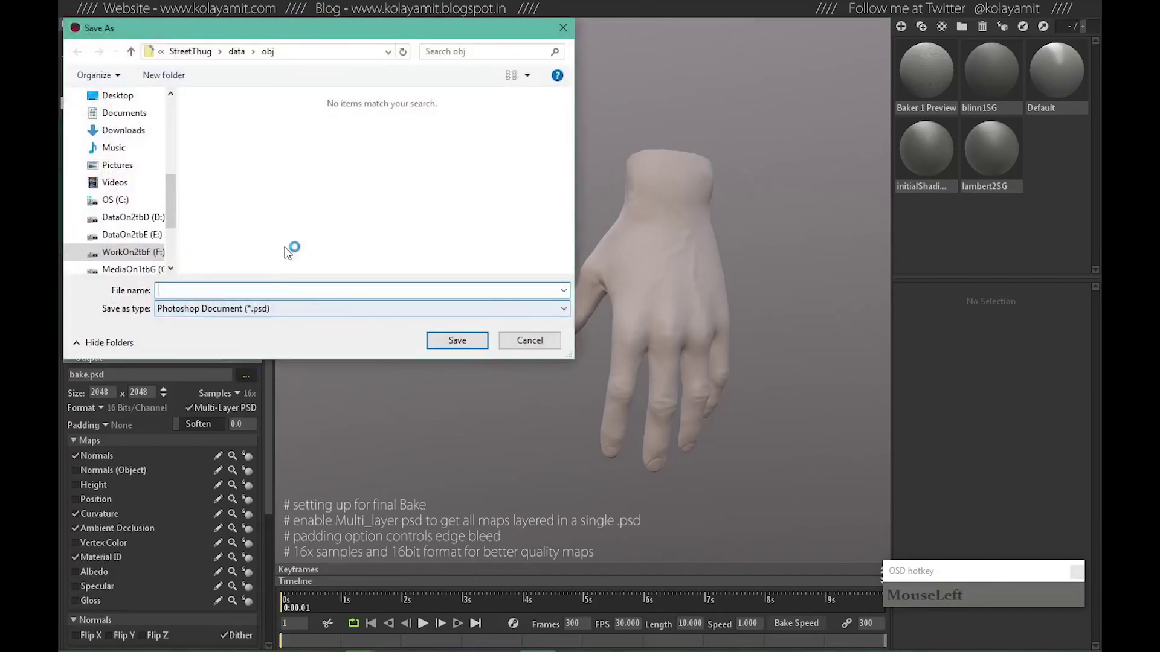
key("BackSpace")
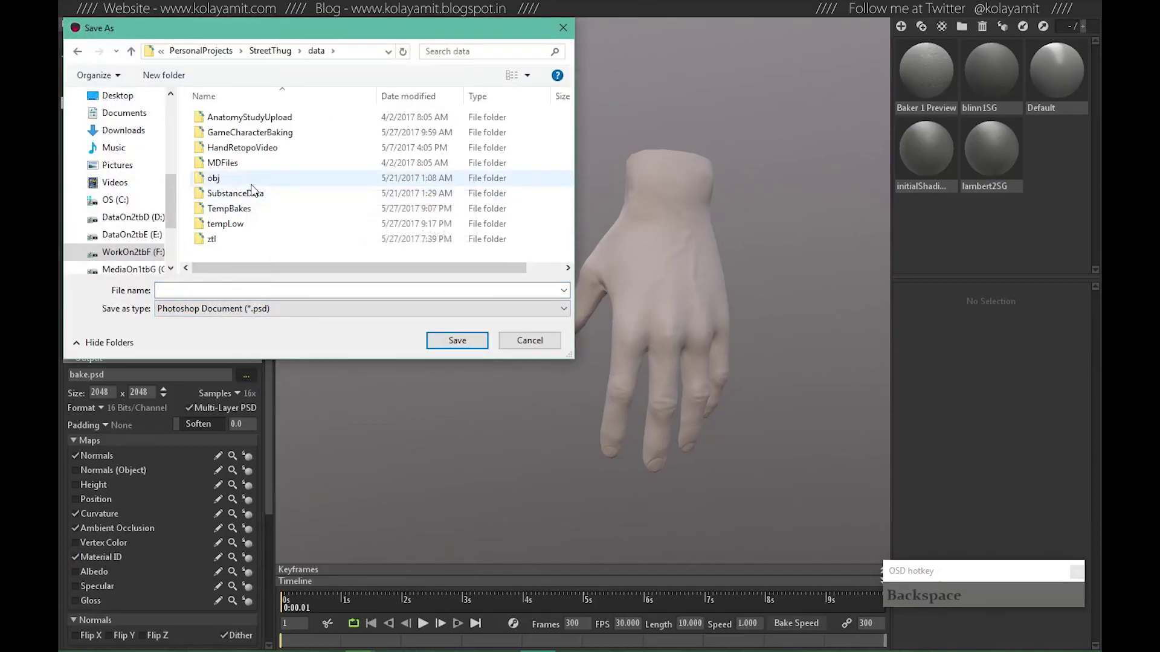
left_click(241, 225)
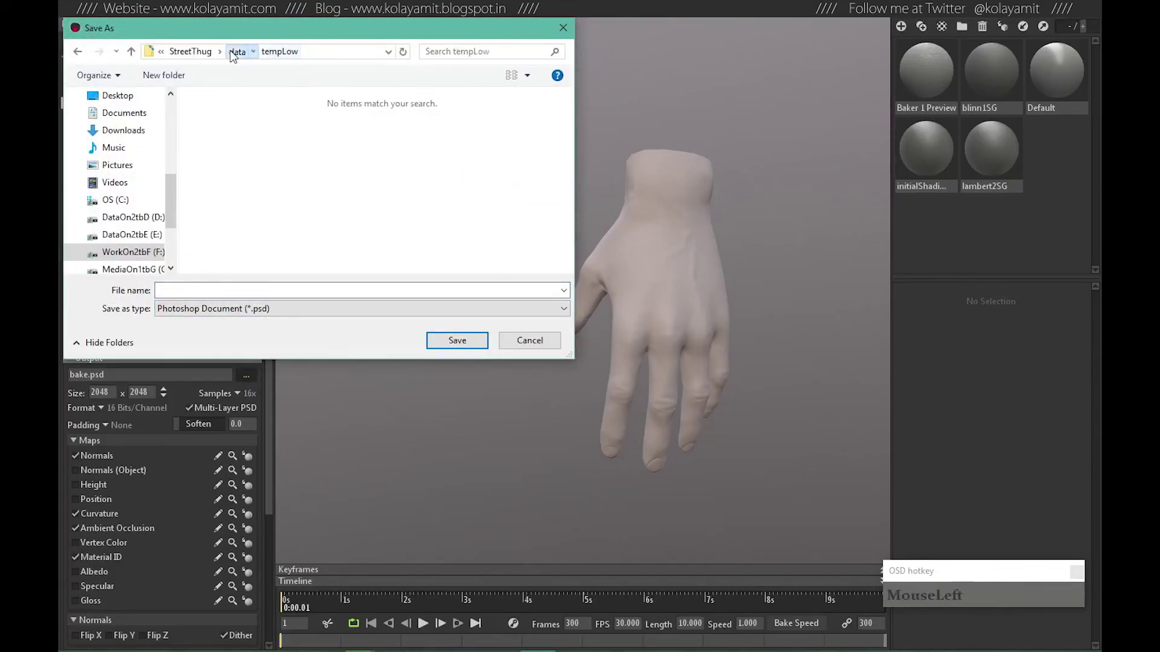
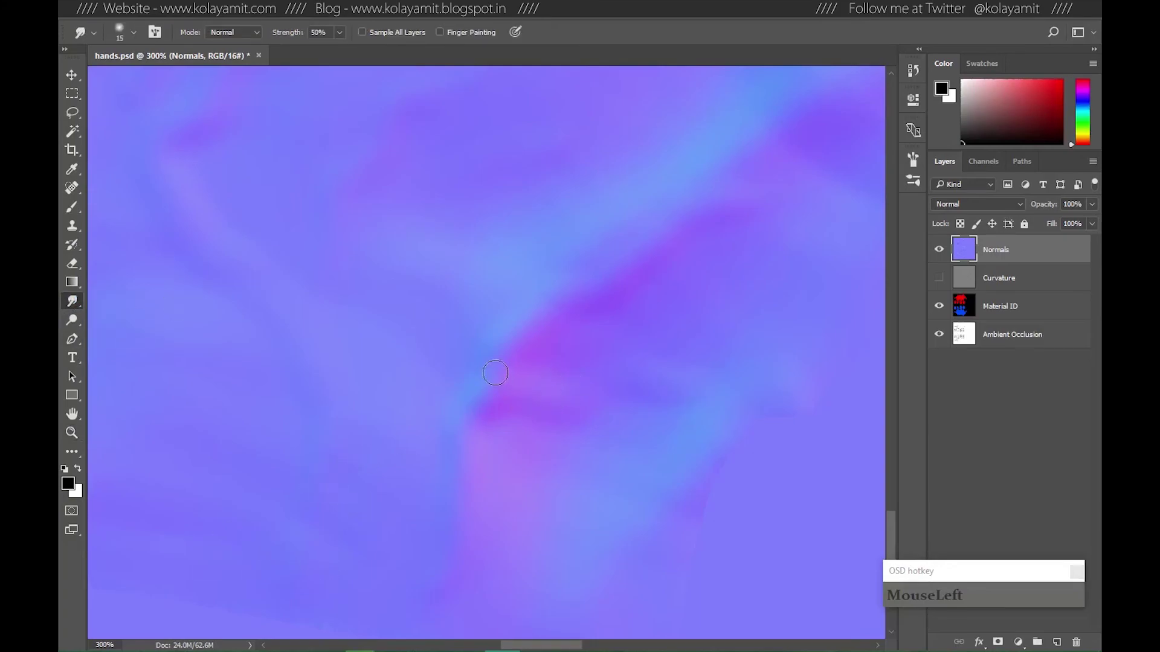
Bring up the Brush Settings panel (F5) to soften the 15 px smudge brush to 0% hardness.
key("F5")
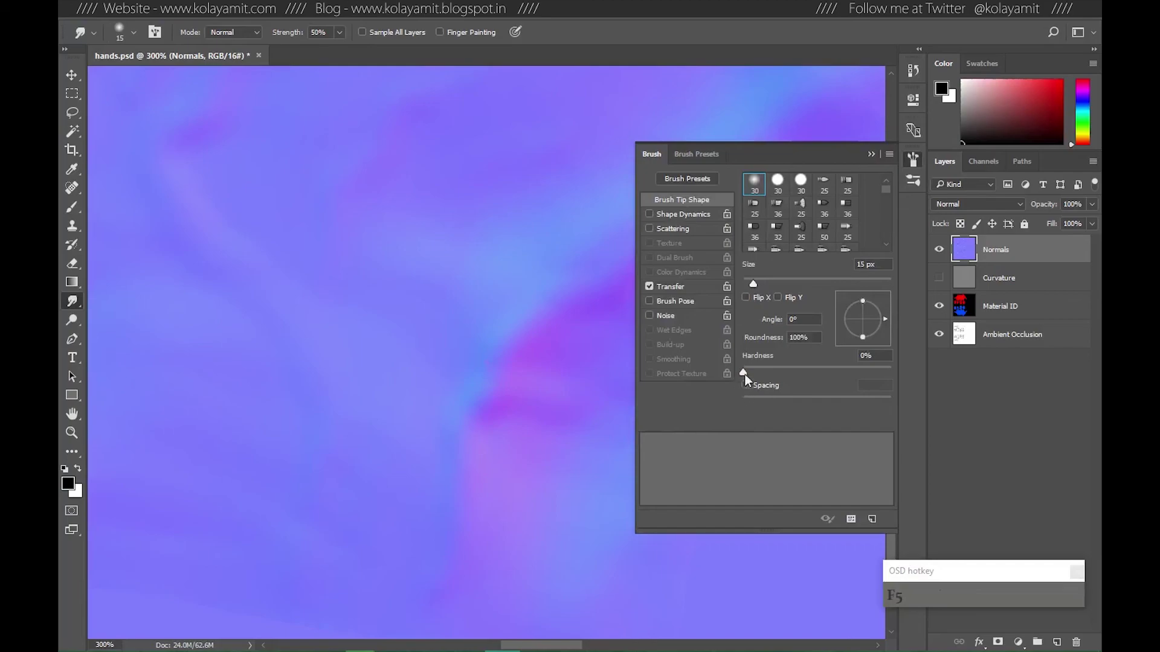
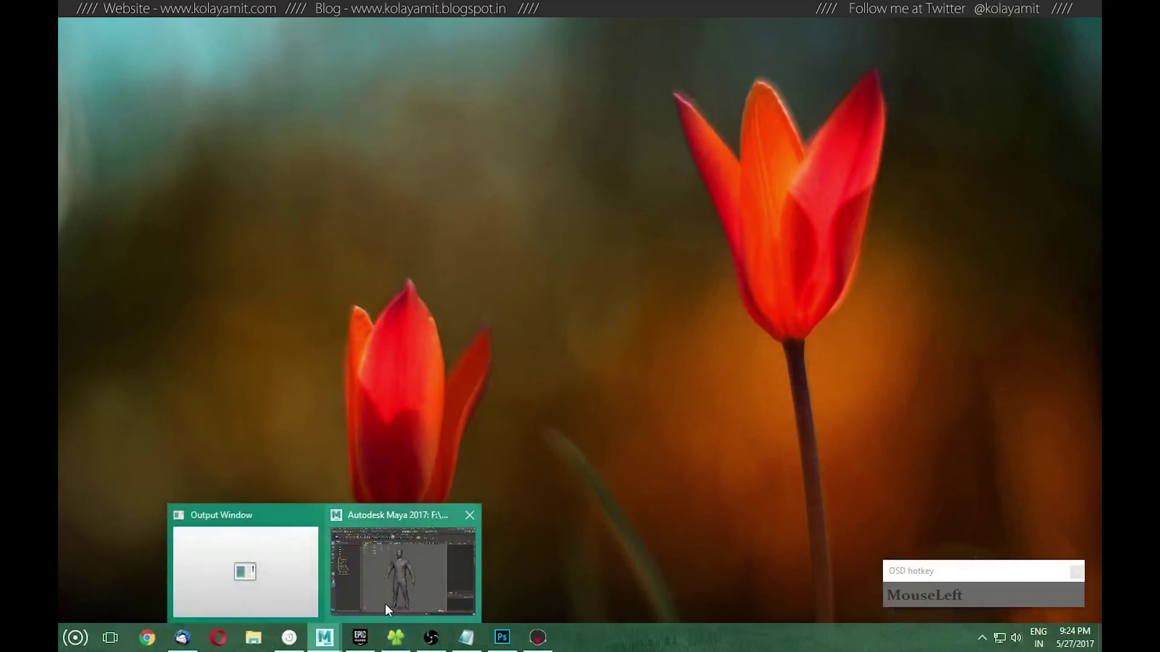
Switch from the taskbar to the Maya character scene and select the right hand mesh.
left_click(554, 345)
left_click(689, 445)
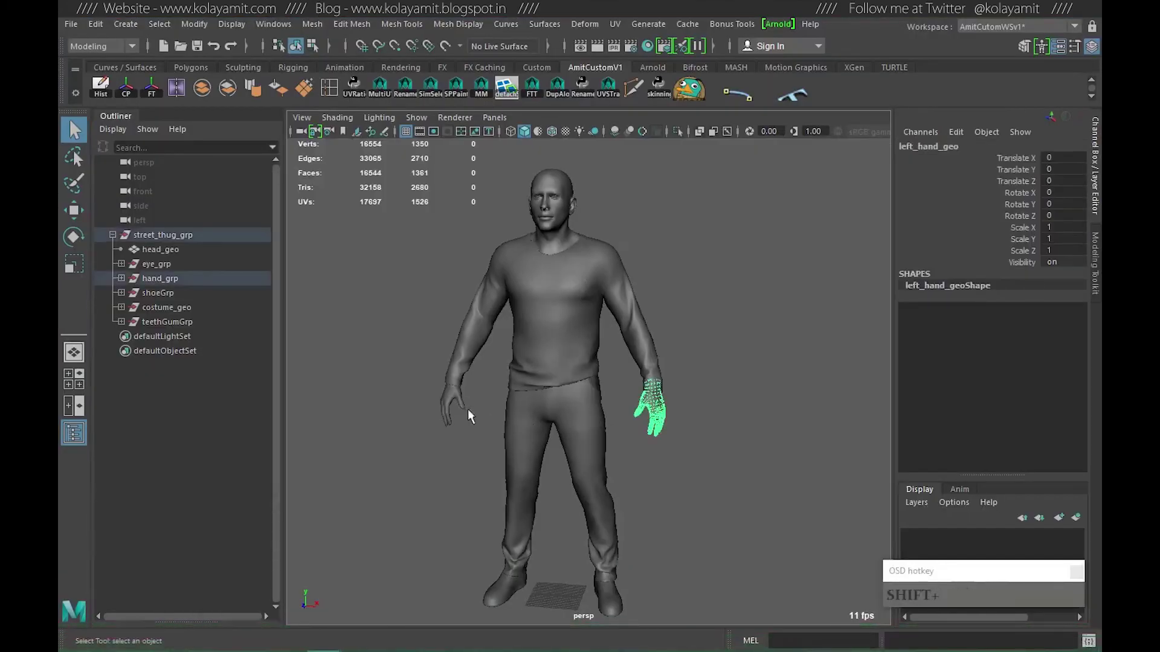
left_click(440, 409)
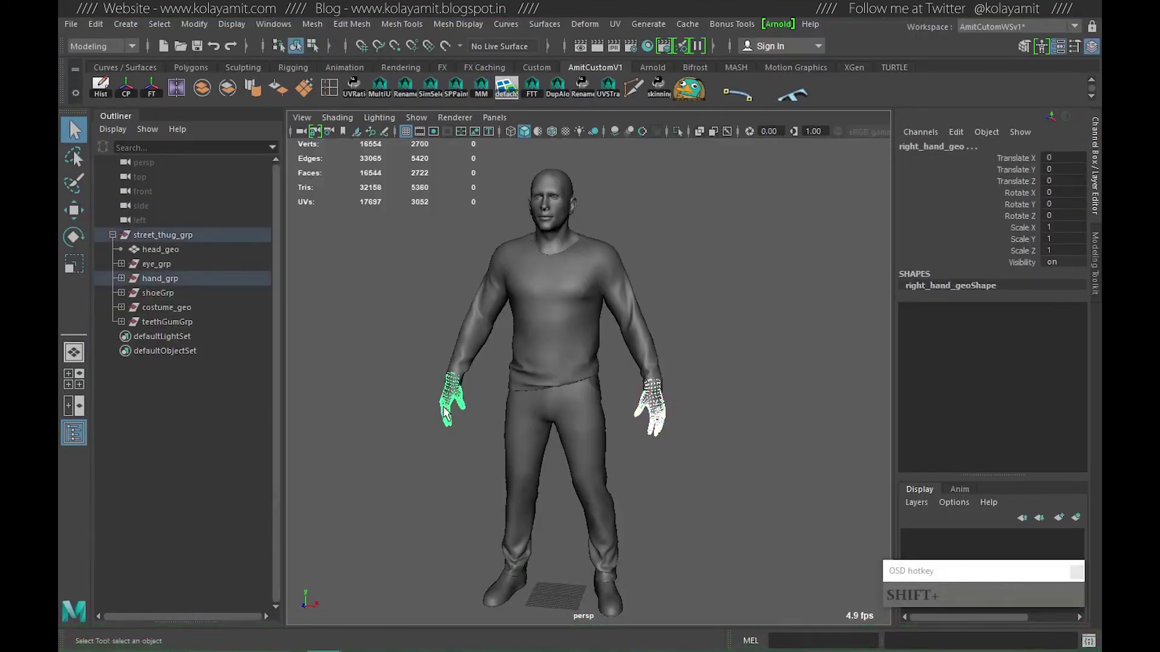
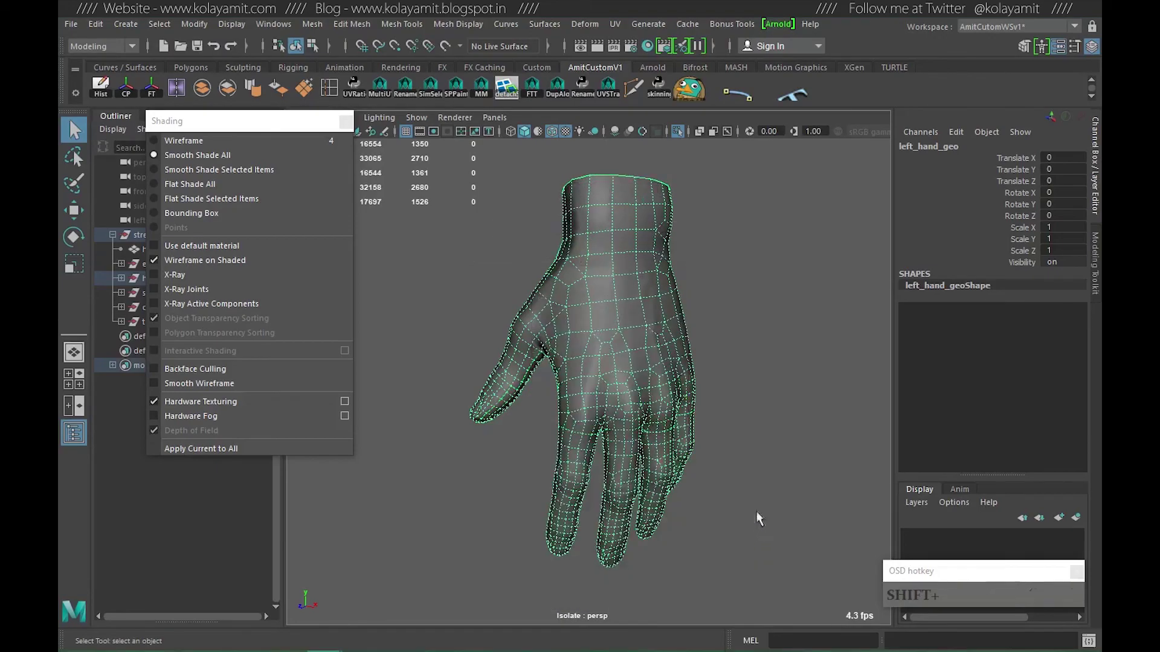
Deselect the hand mesh and display it solid shaded without the wireframe overlay.
left_click(600, 437)
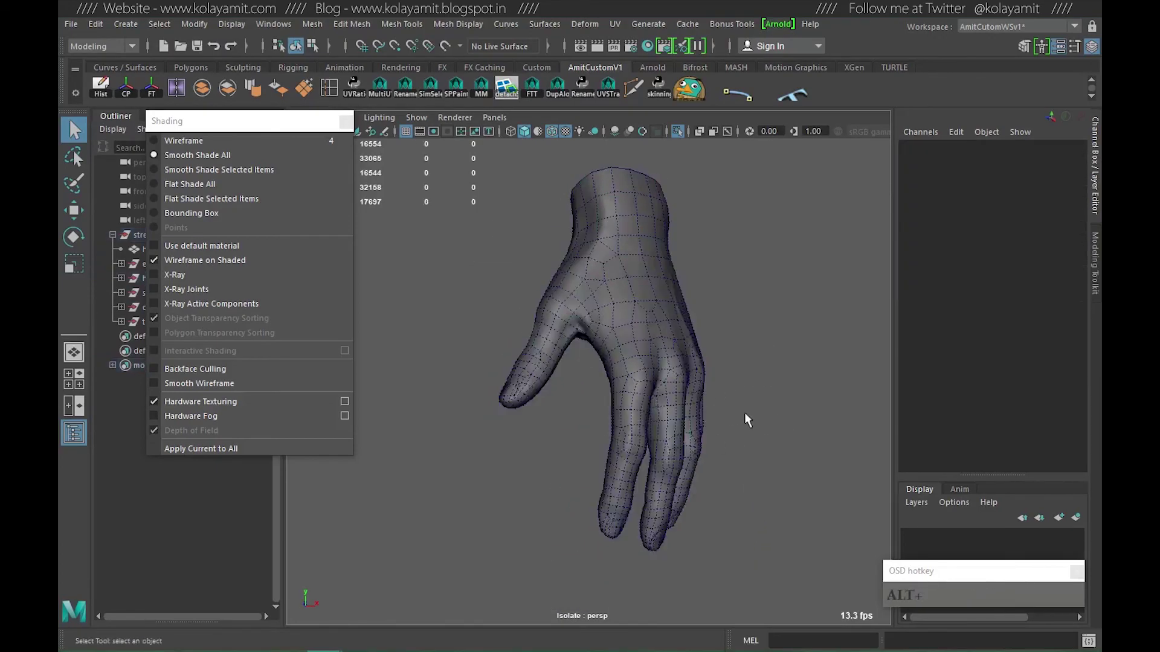
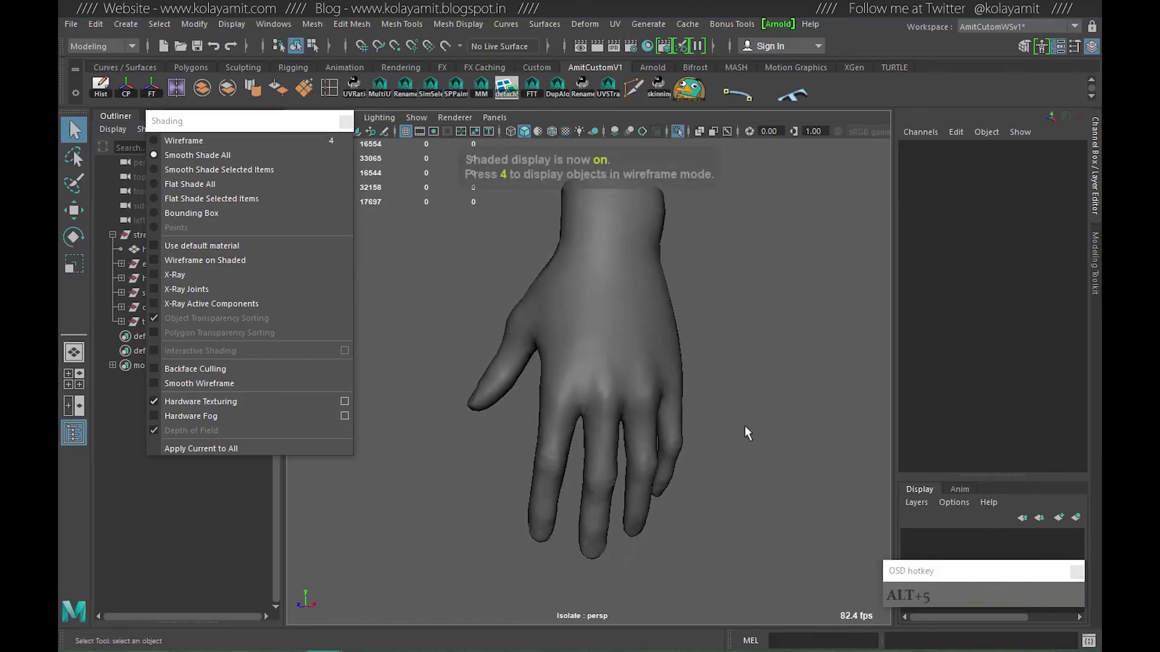
key("6")
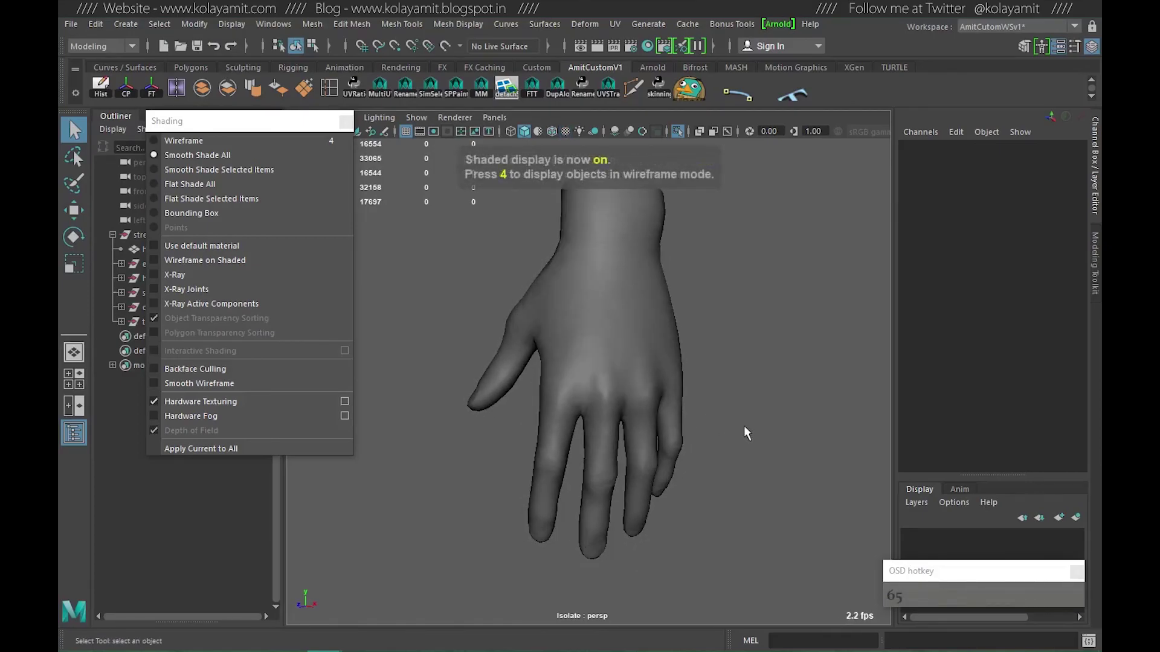
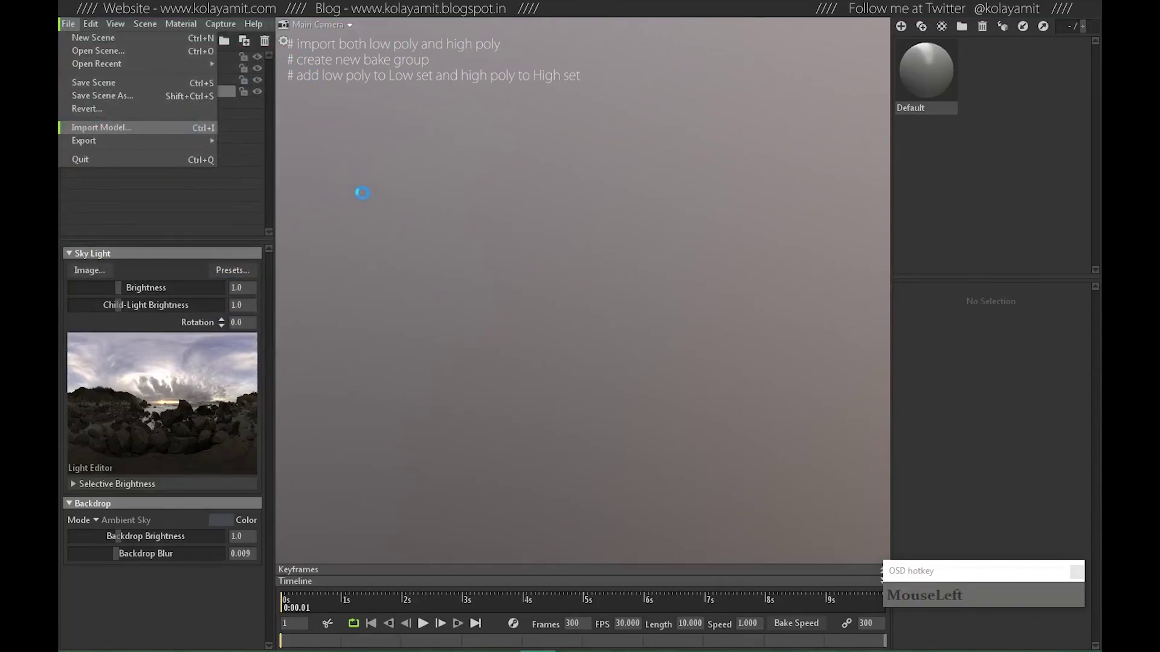
Import the high and low gum and teeth OBJ models into the empty Toolbag scene.
left_click(589, 270)
right_click(626, 277)
left_click(627, 317)
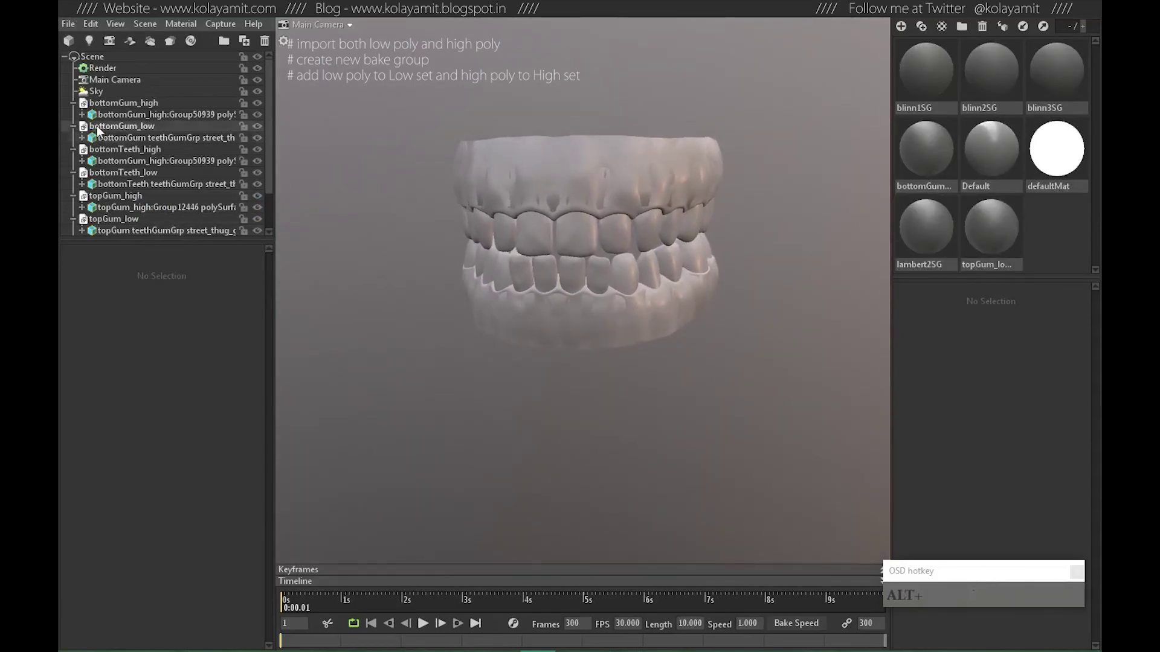
left_click(77, 107)
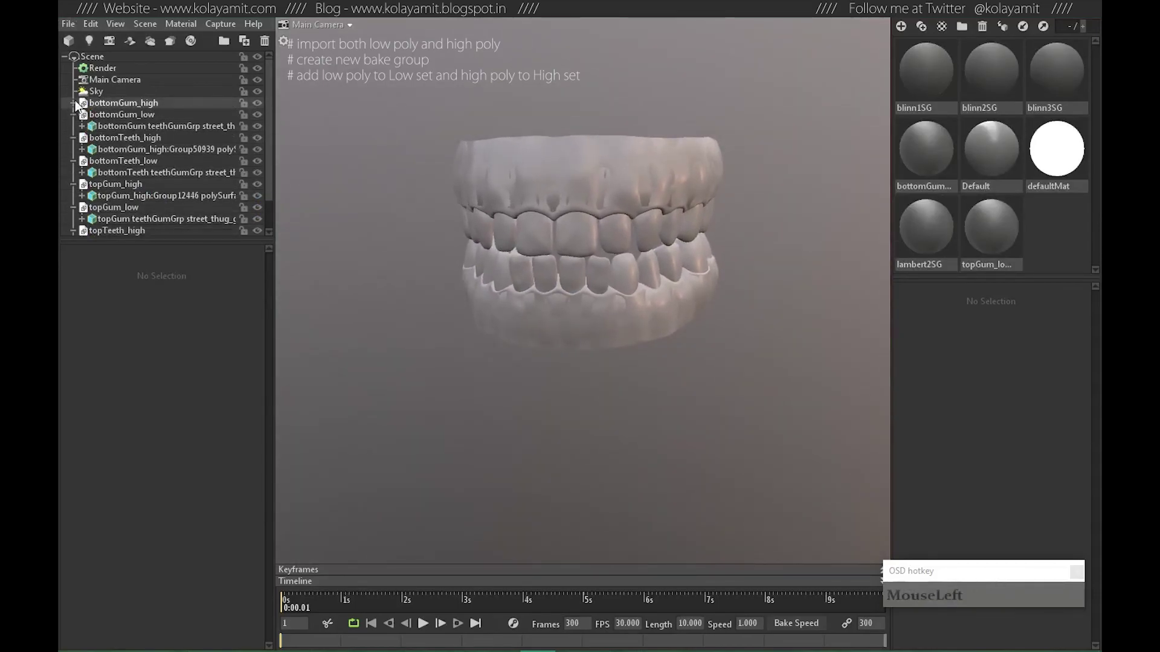
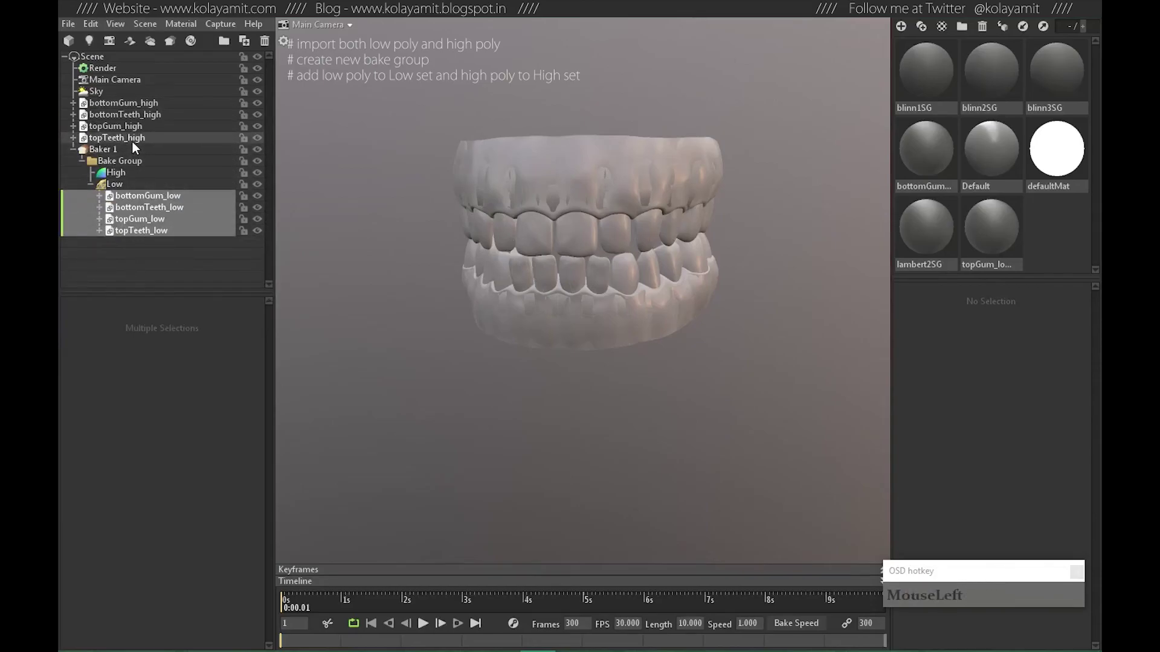
Move the four _high gum and teeth meshes into Baker 1's High set and show its bake settings.
left_click_drag(145, 110, 361, 310)
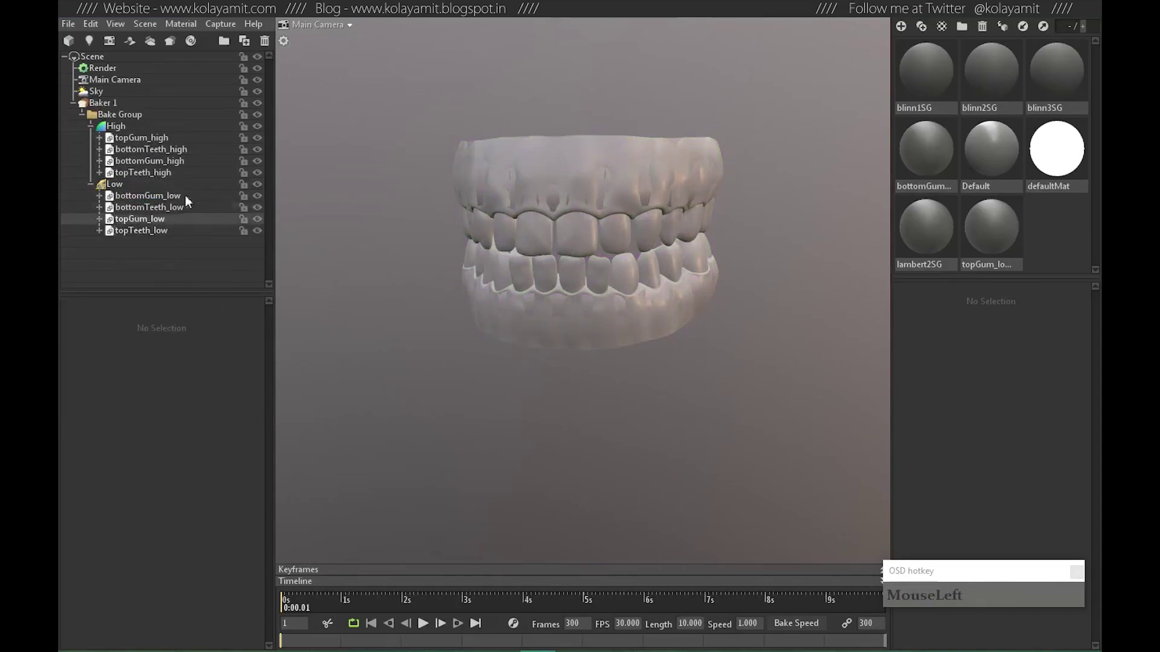
left_click_drag(570, 327, 522, 327)
left_click(334, 233)
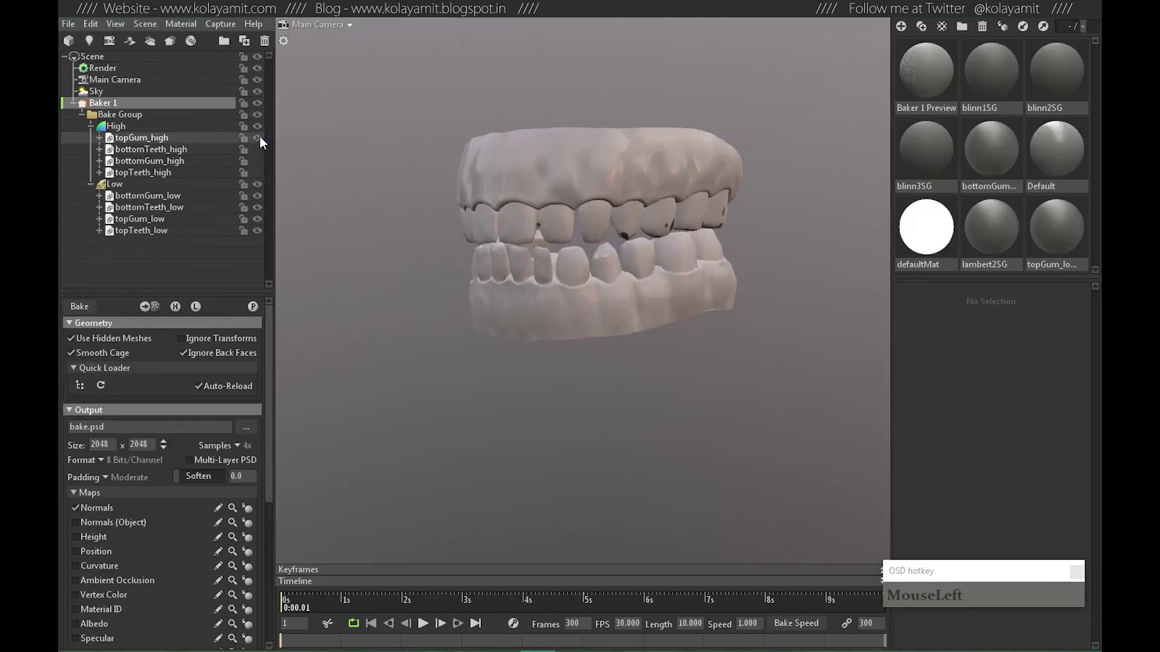
Hide the high-poly gum and teeth meshes and inspect the low-poly teeth with the bake preview.
left_click(523, 324)
right_click(586, 292)
left_click(577, 323)
right_click(524, 228)
middle_click(567, 247)
right_click(581, 270)
left_click_drag(604, 318, 620, 260)
right_click(596, 251)
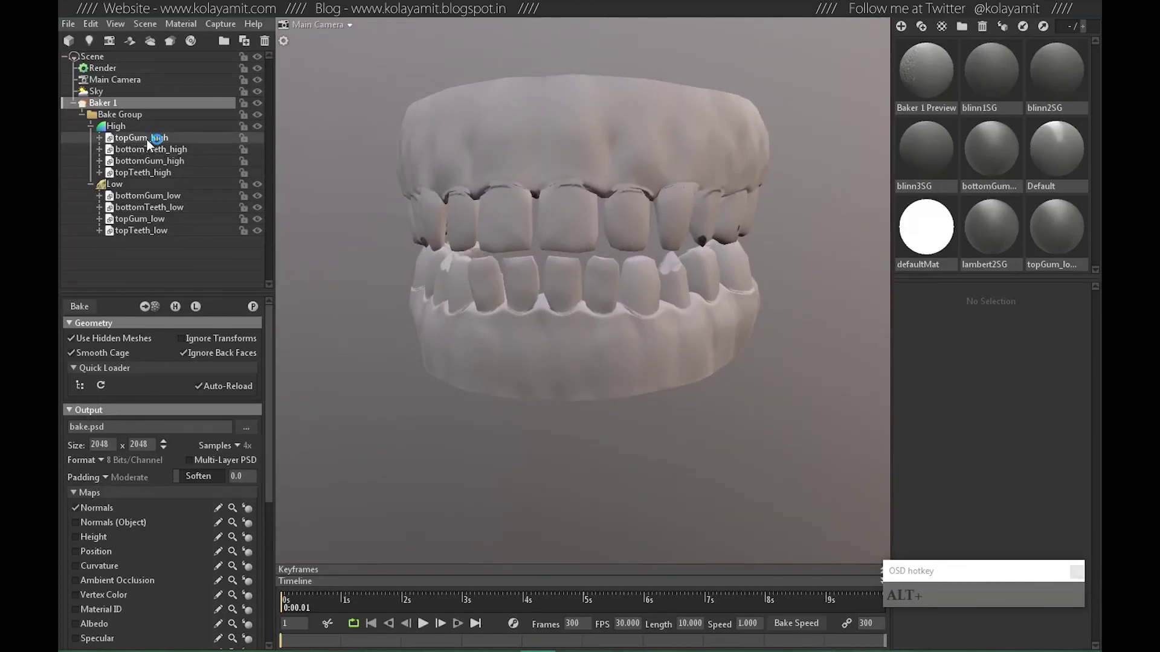
left_click_drag(672, 300, 676, 306)
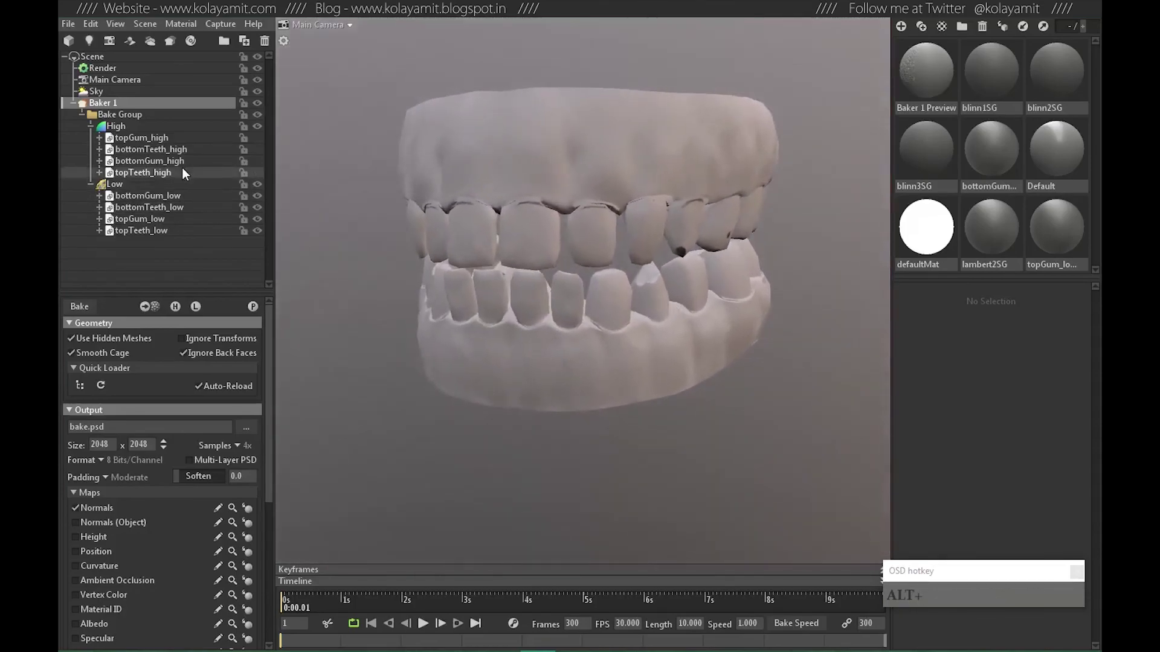
Drag topTeeth and bottomTeeth, high and low, out of Baker 1 so only the gums stay in High and Low.
left_click(171, 145)
left_click(178, 157)
left_click(179, 163)
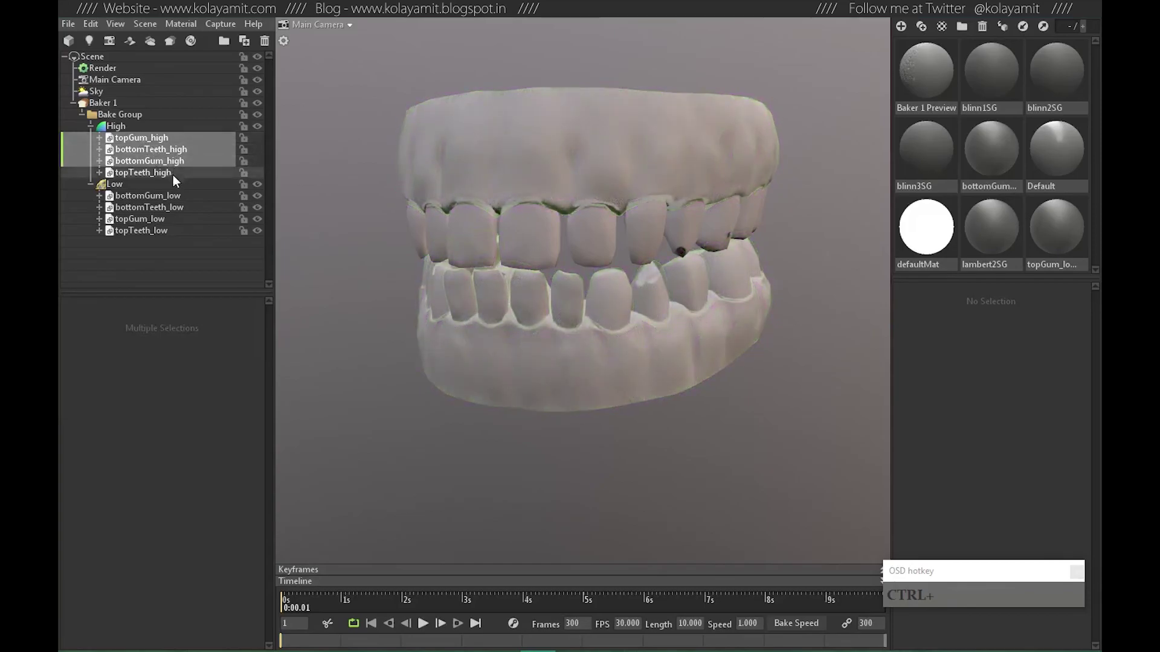
left_click(170, 157)
left_click(163, 180)
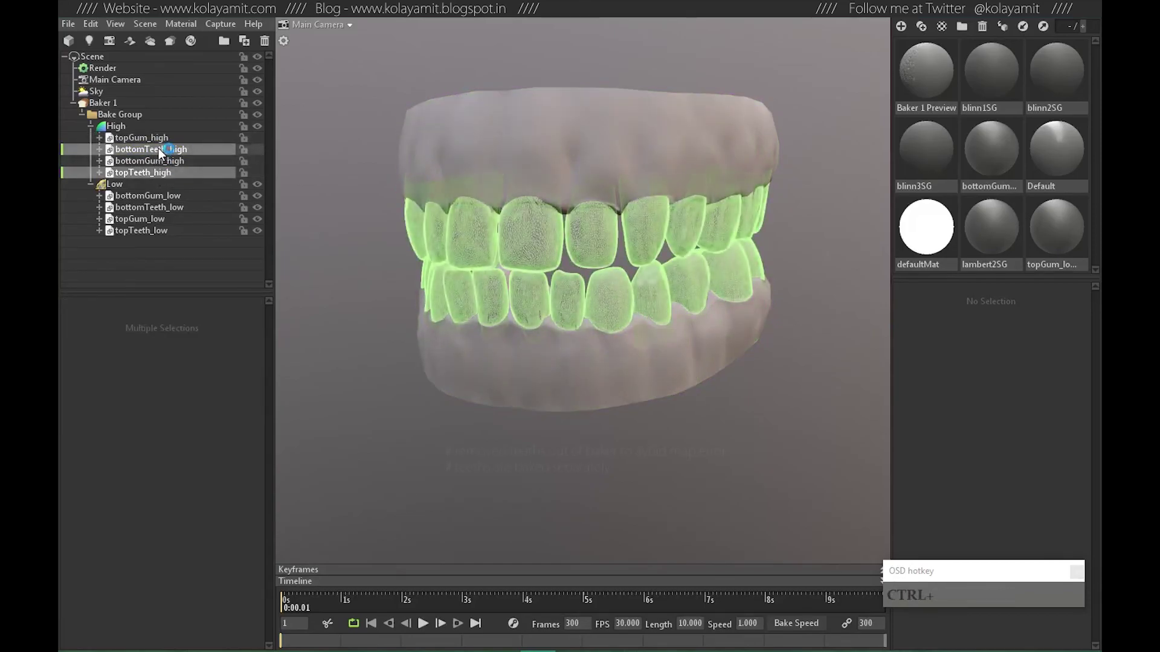
left_click_drag(158, 153, 174, 144)
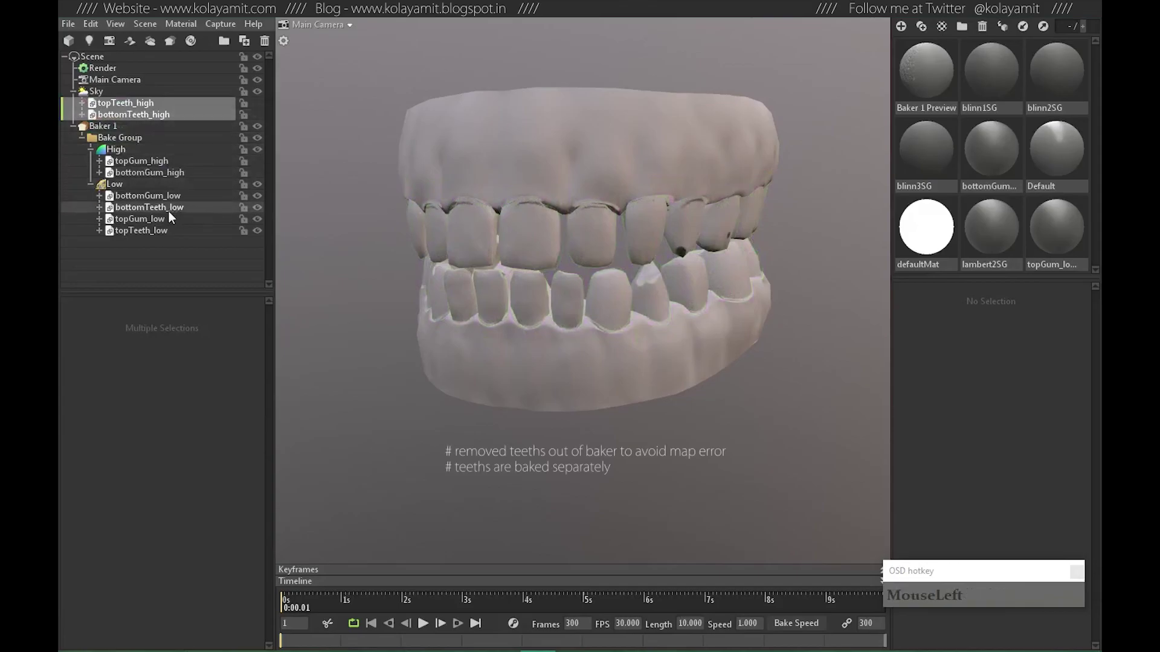
left_click(163, 233)
Show the baked preview on the gums and orbit to inspect the result.
left_click_drag(160, 209, 176, 157)
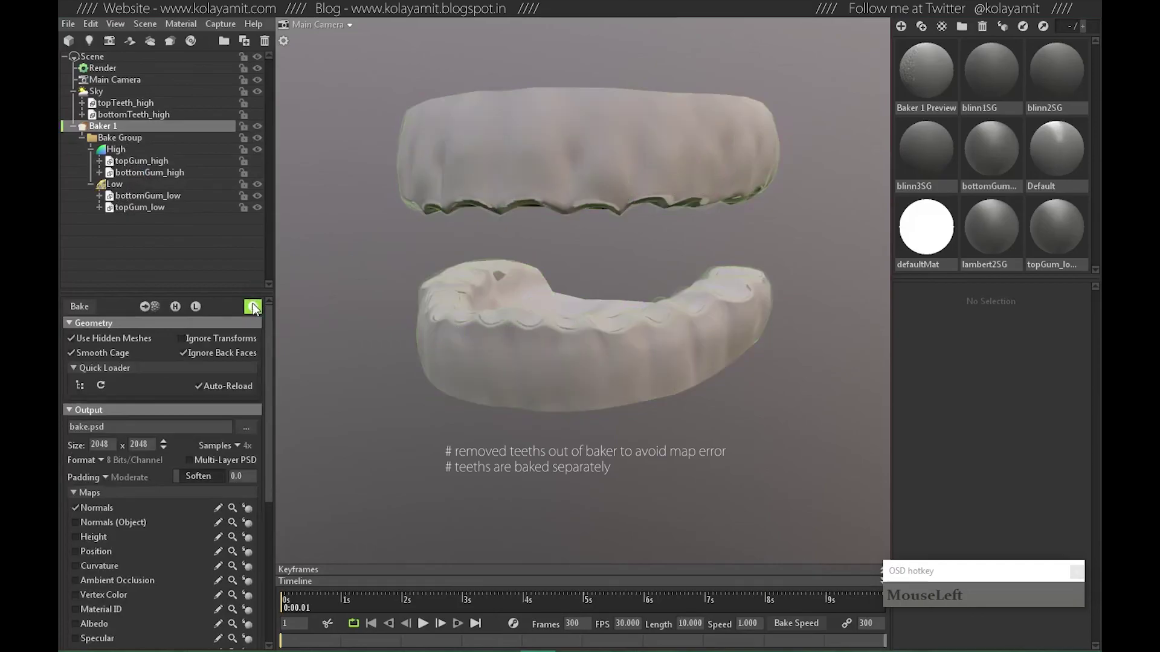
left_click(607, 280)
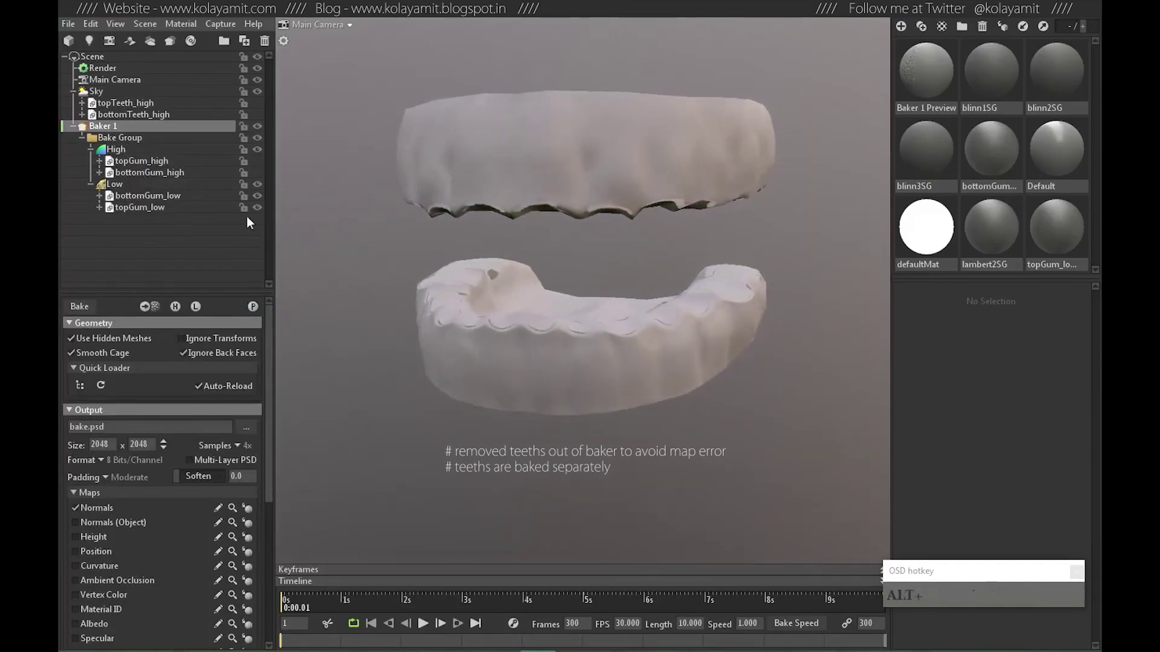
left_click_drag(123, 189, 142, 391)
left_click(667, 323)
left_click(838, 260)
left_click_drag(577, 367, 612, 372)
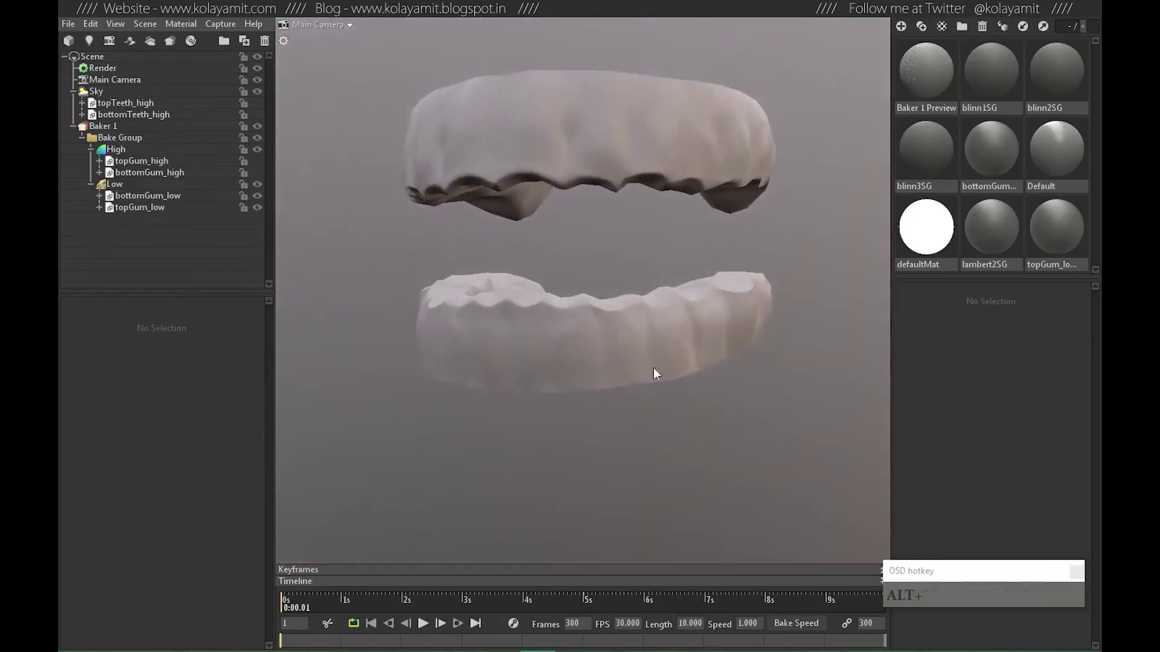
Inspect the gum bake from several more viewport angles.
right_click(724, 349)
left_click(618, 355)
right_click(621, 326)
middle_click(648, 333)
right_click(666, 316)
left_click(557, 319)
right_click(661, 307)
left_click_drag(678, 354, 636, 336)
Select the Low bake group to check its cage with 0.324 max offset.
left_click(125, 184)
left_click(611, 347)
left_click(89, 341)
left_click_drag(632, 396, 638, 365)
right_click(639, 358)
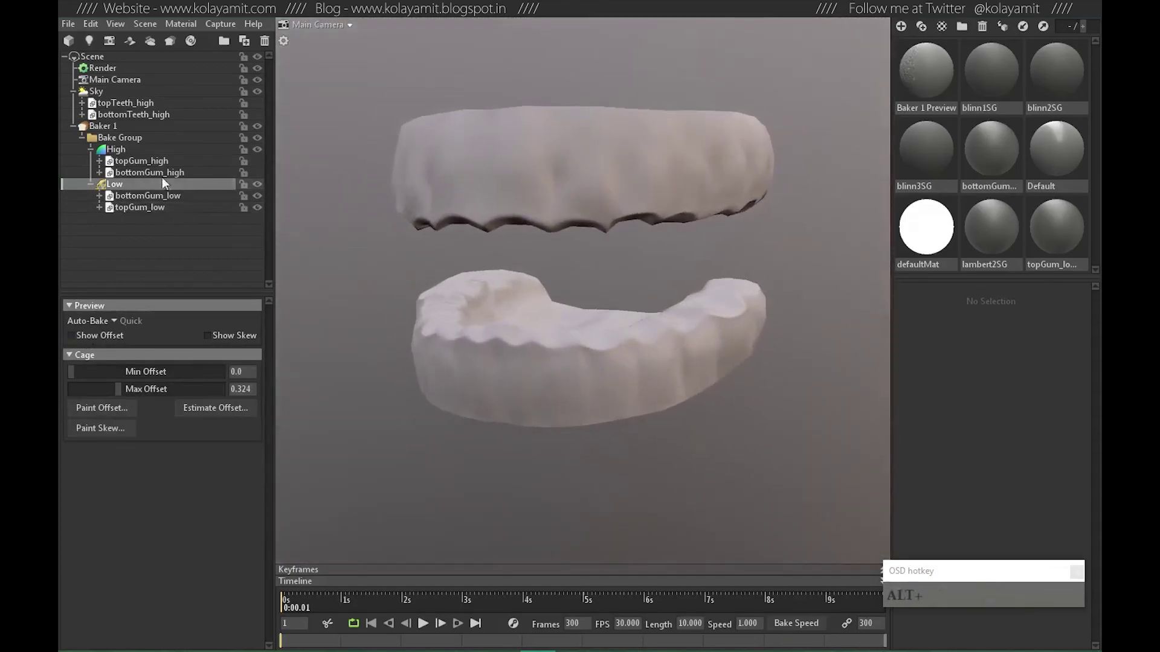
Set Baker 1 output to 16x samples, 16-bit, no padding, multi-layer PSD with curvature and AO maps.
left_click(110, 135)
scroll("down", 3)
left_click(89, 505)
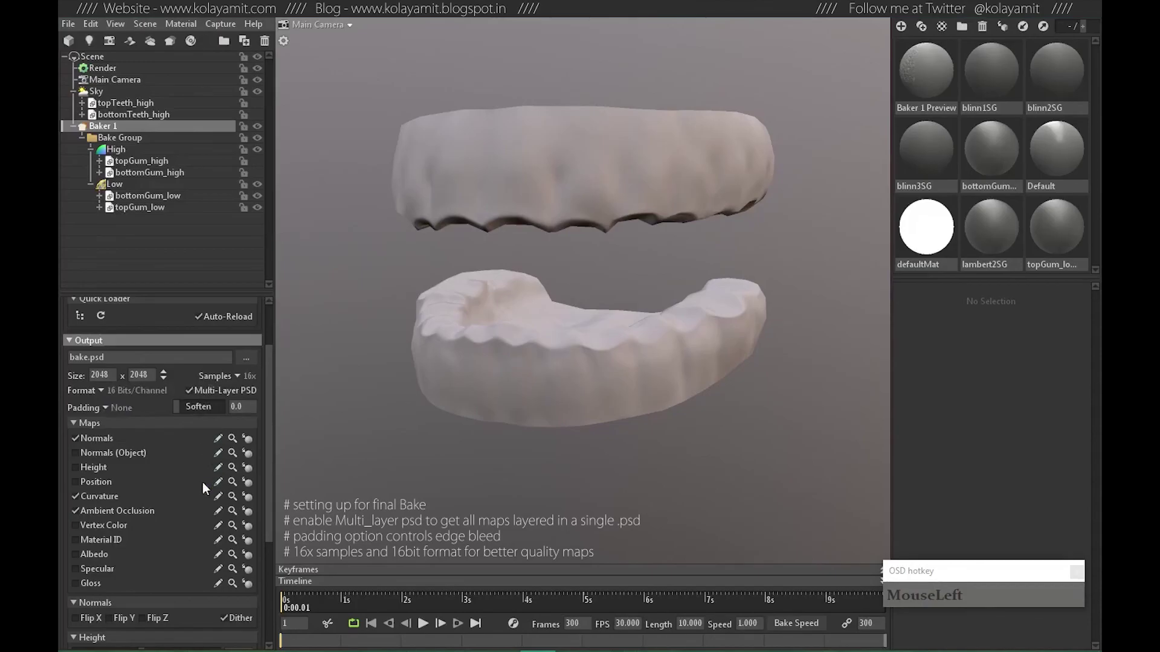
scroll("down", 3)
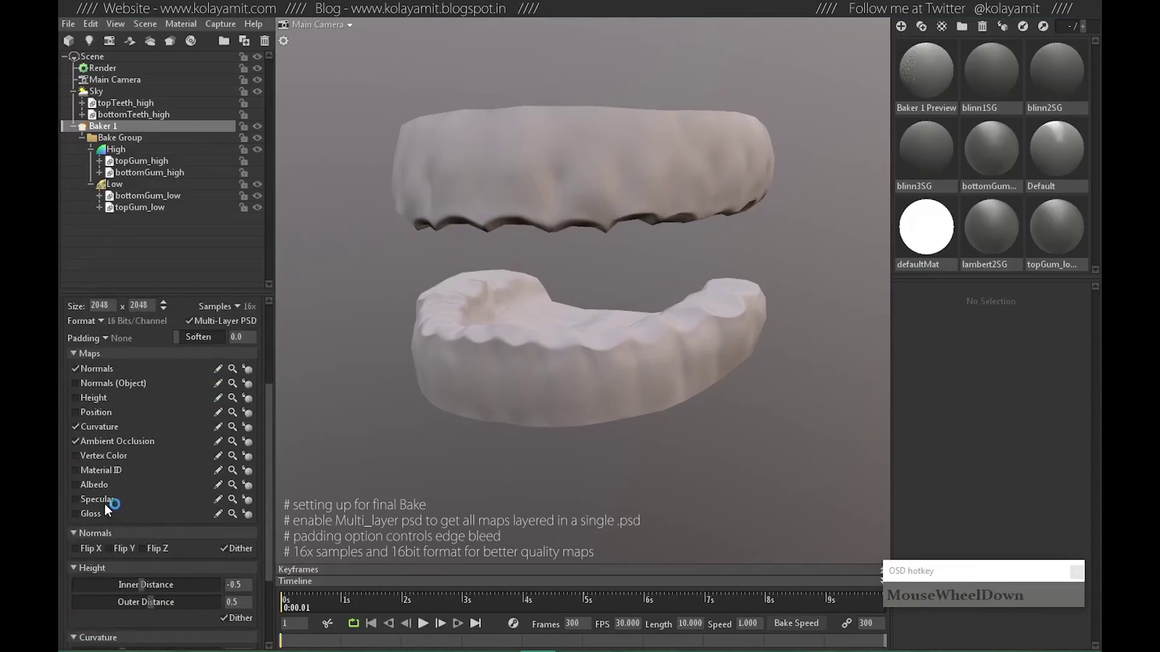
left_click(93, 473)
scroll("down", 3)
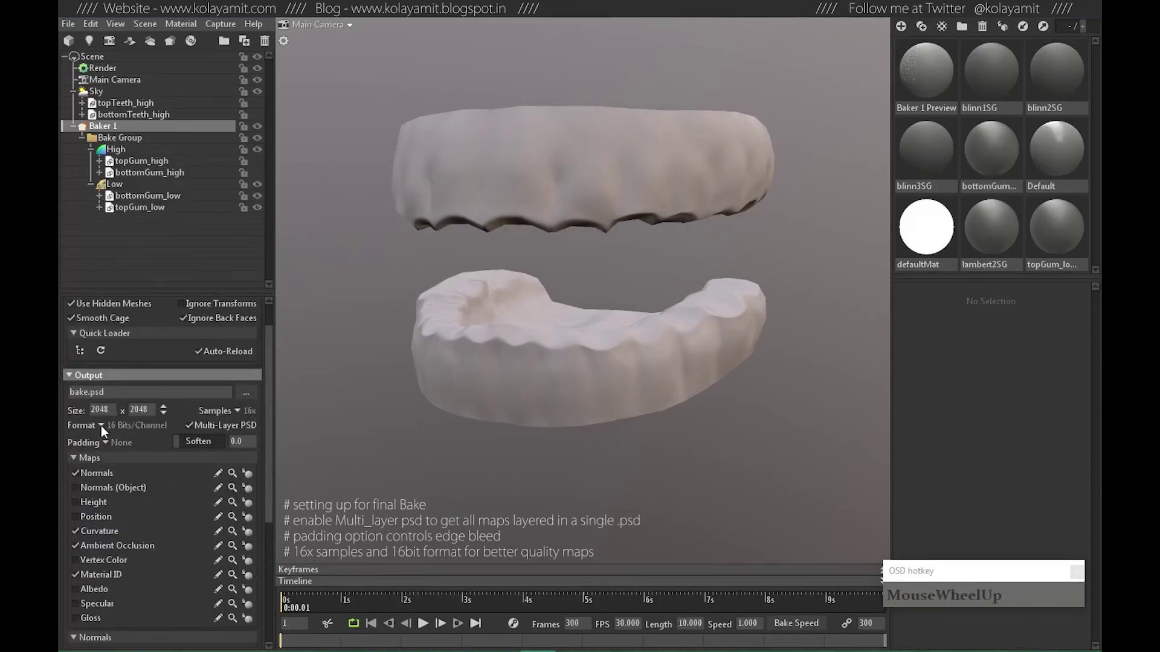
scroll("up", 3)
Save the bake output into the TempBakes folder, bake, and select both low-poly gum meshes.
left_click(247, 397)
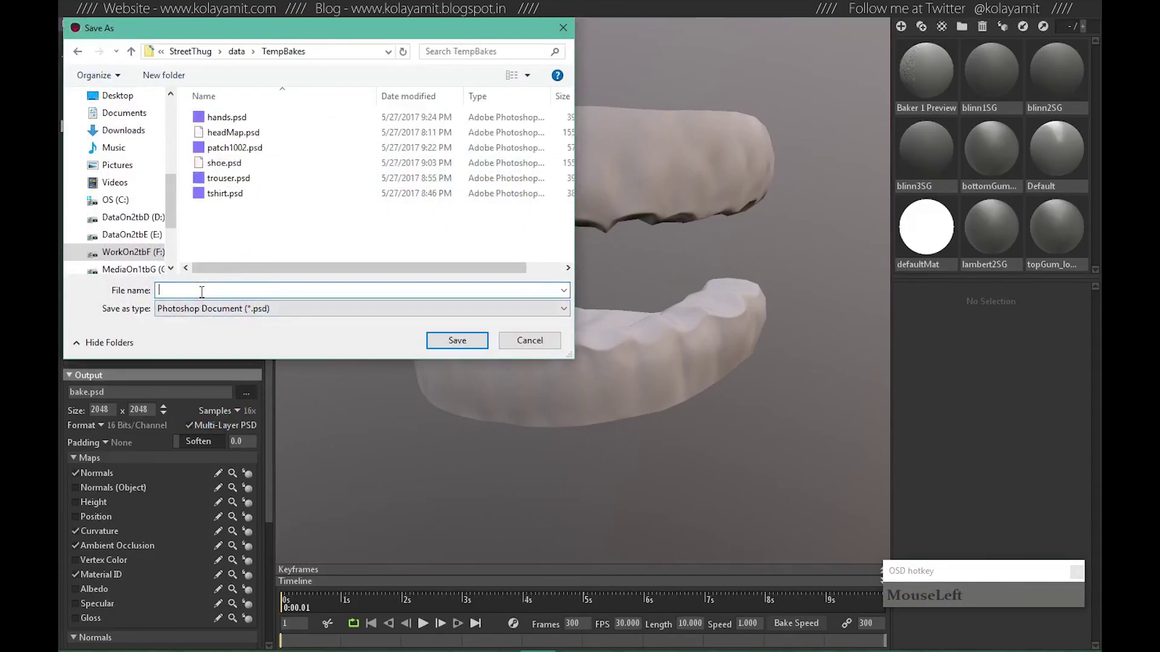
key("Return")
scroll("up", 3)
left_click(90, 312)
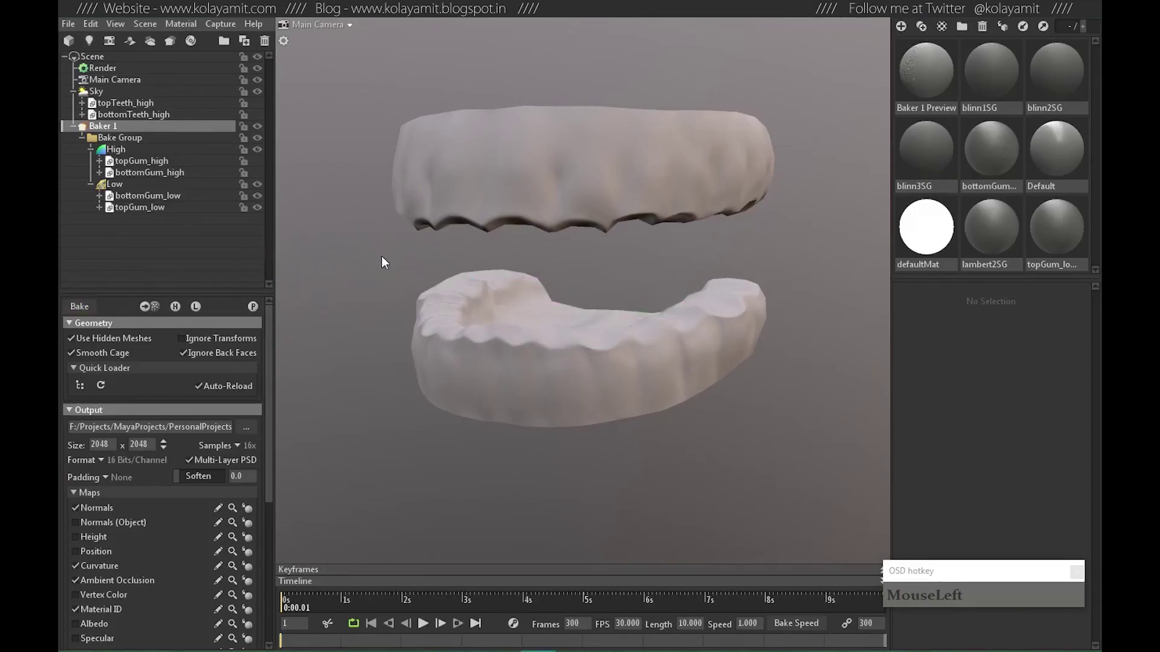
left_click(139, 209)
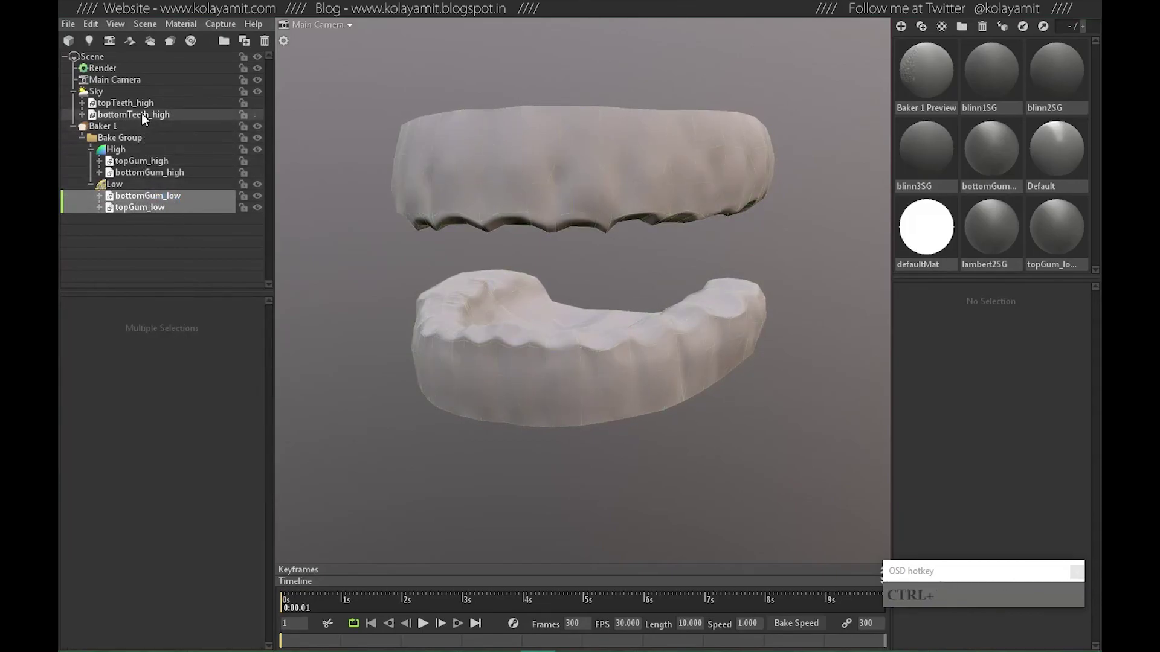
Move the low and high gum meshes out of Baker 1 to the scene root.
left_click_drag(147, 200, 149, 169)
left_click_drag(146, 164, 156, 118)
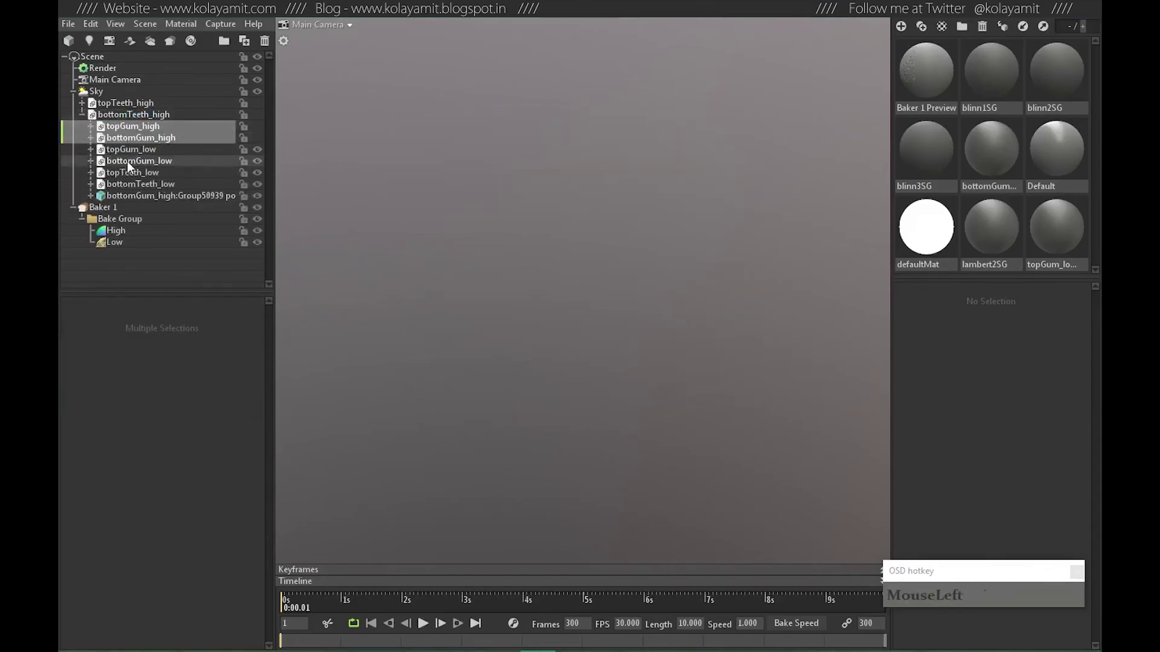
left_click(151, 167)
left_click(135, 155)
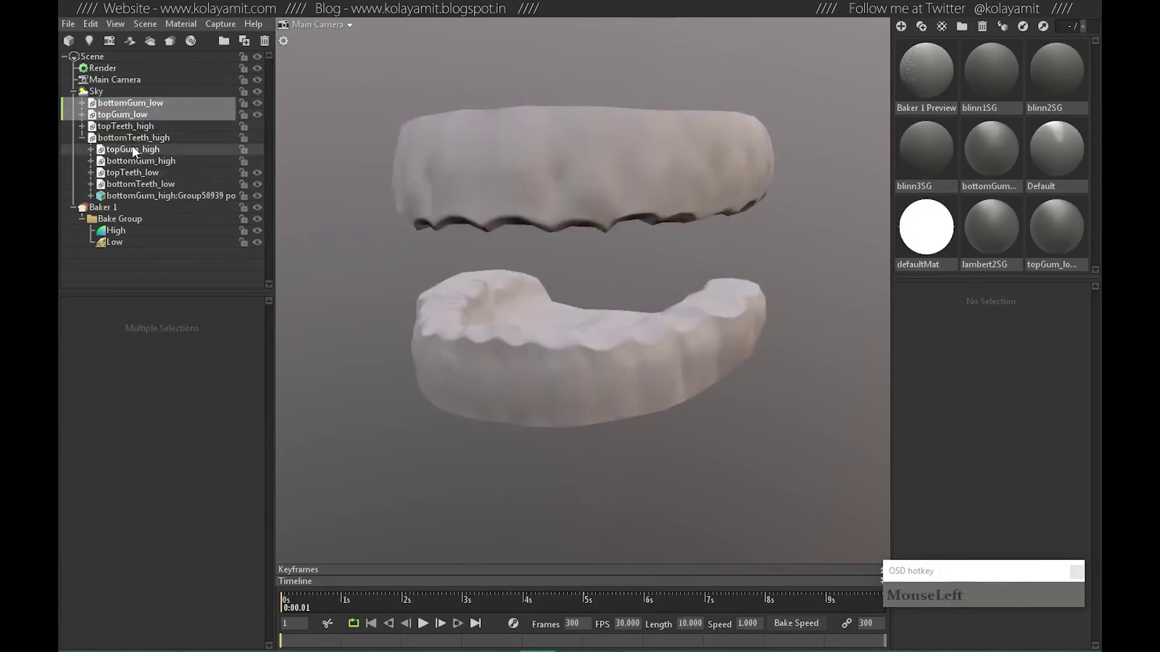
left_click(146, 187)
Move the teeth meshes out of the bake groups so they are visible again.
left_click_drag(139, 154, 143, 169)
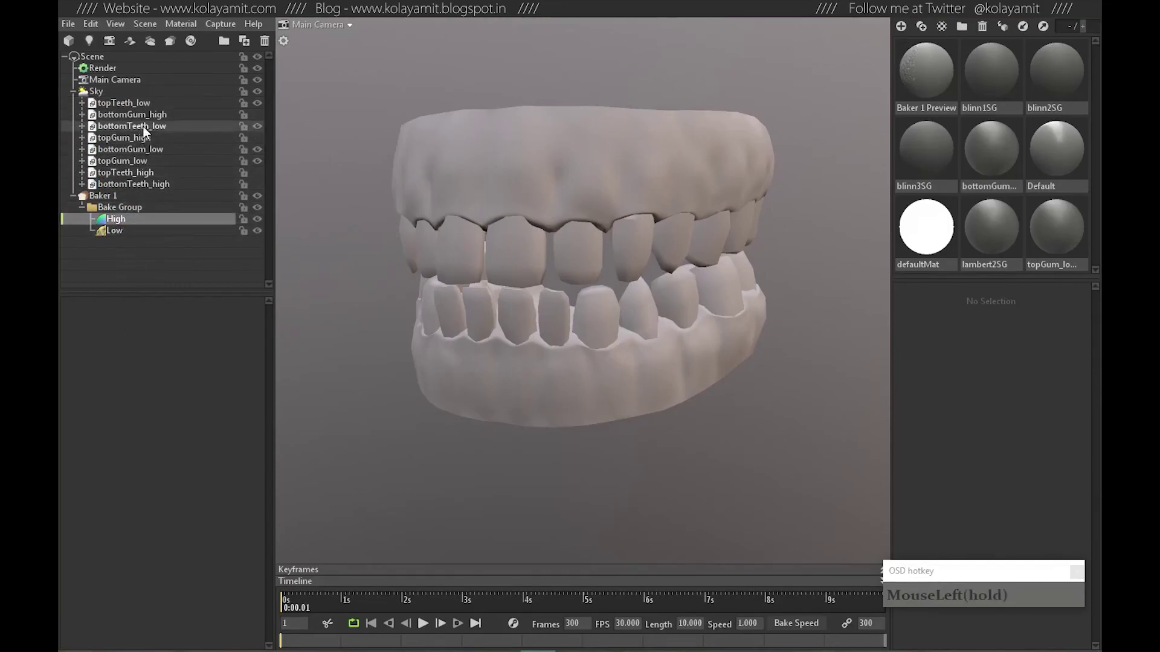
left_click(157, 145)
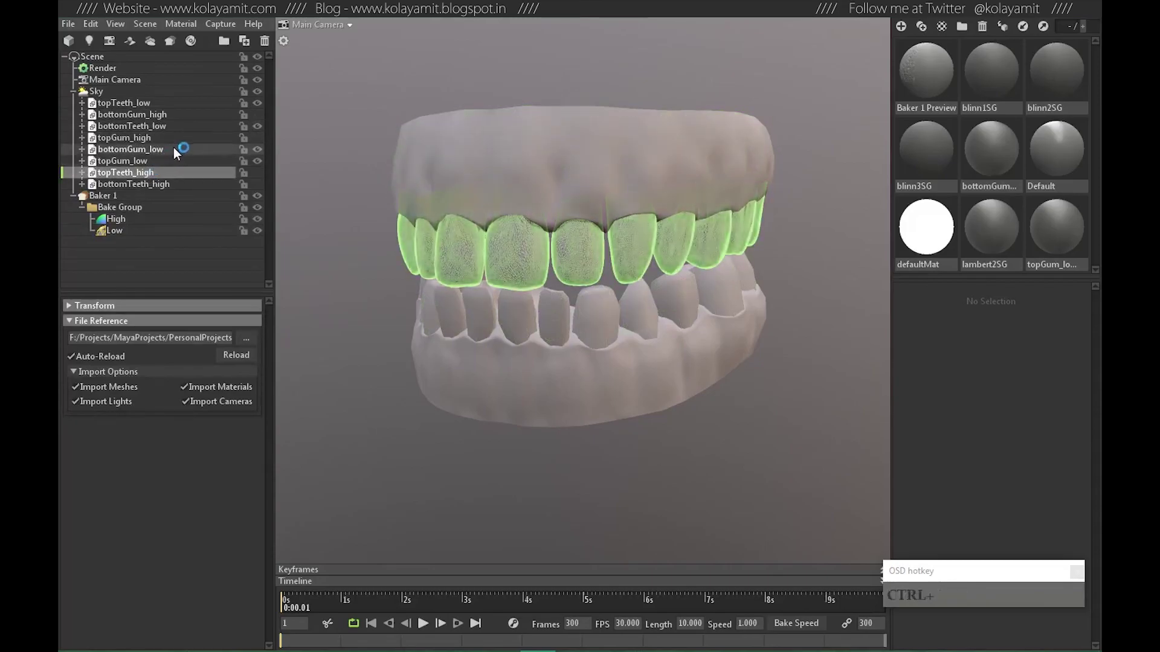
left_click(145, 105)
left_click(147, 106)
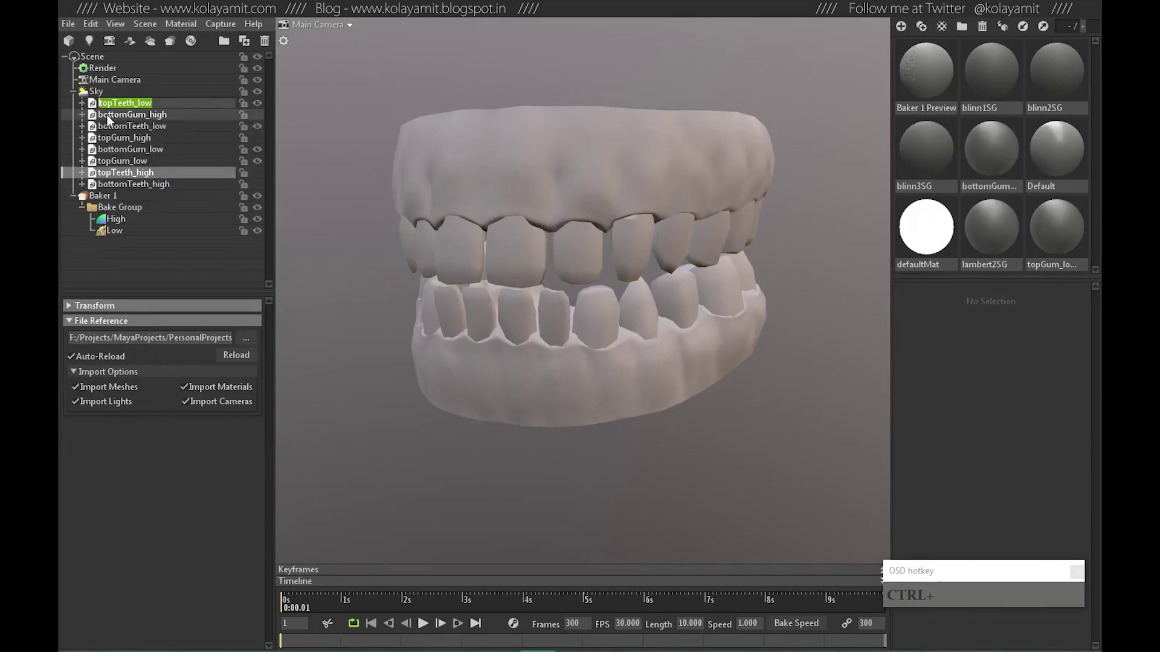
Place the high and low teeth meshes into Baker 1's High and Low groups and select Low.
left_click_drag(84, 120, 177, 253)
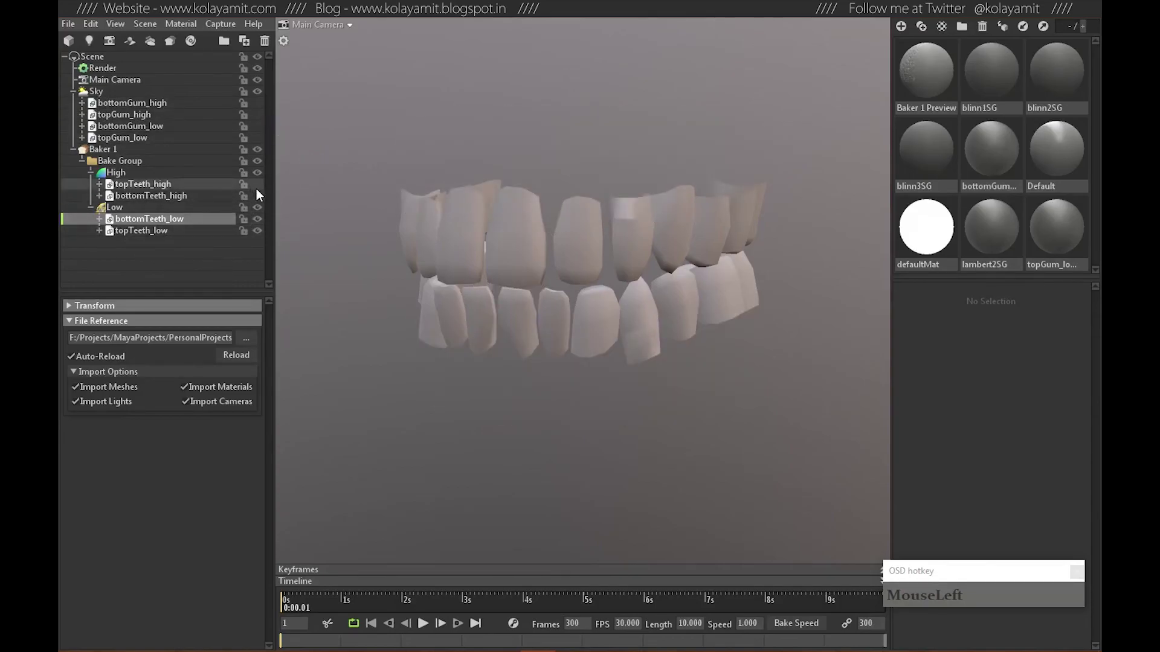
left_click(505, 211)
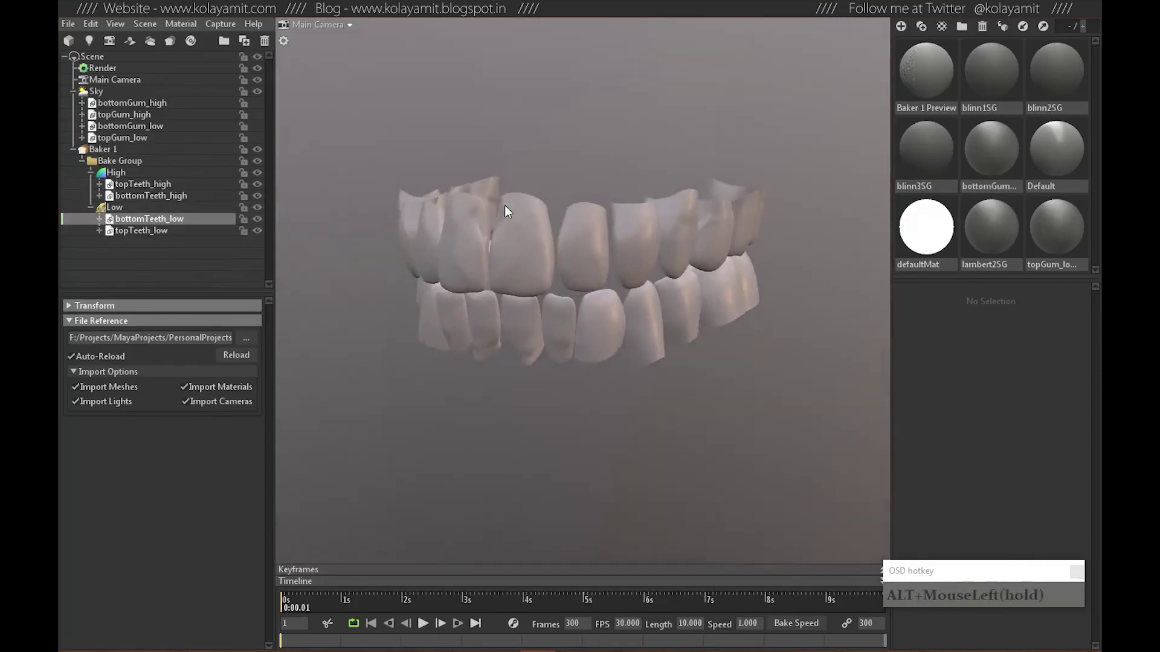
left_click_drag(109, 158, 205, 322)
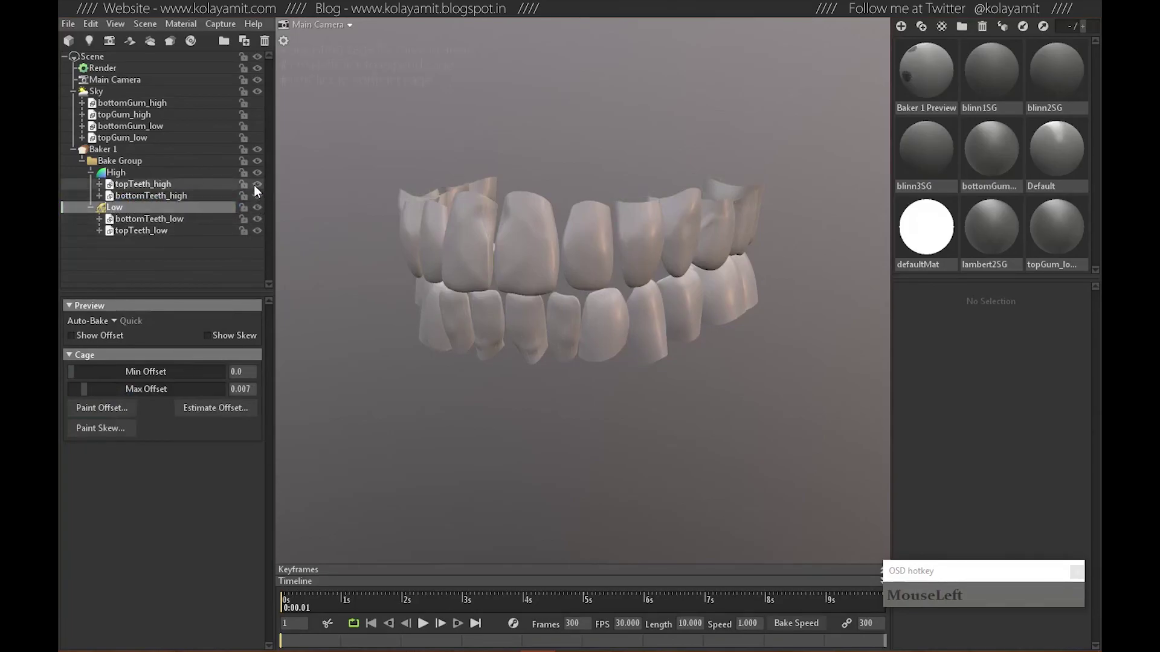
Raise the teeth cage's max offset and inspect the preview close-up.
left_click_drag(498, 311, 112, 390)
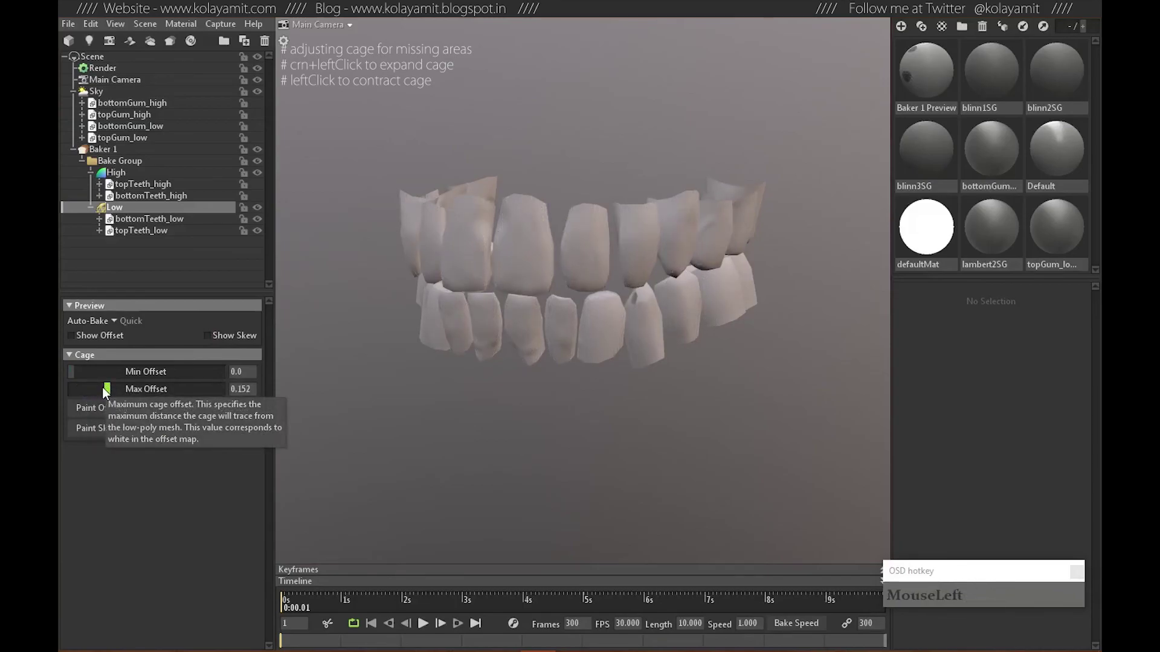
left_click(773, 277)
left_click(562, 291)
right_click(531, 273)
middle_click(536, 319)
right_click(559, 289)
left_click(653, 311)
right_click(675, 293)
middle_click(672, 203)
left_click(574, 316)
right_click(640, 335)
middle_click(485, 306)
Raise the cage offset further and open Paint Offset for the missing areas.
left_click_drag(528, 300, 423, 276)
right_click(438, 278)
left_click(392, 331)
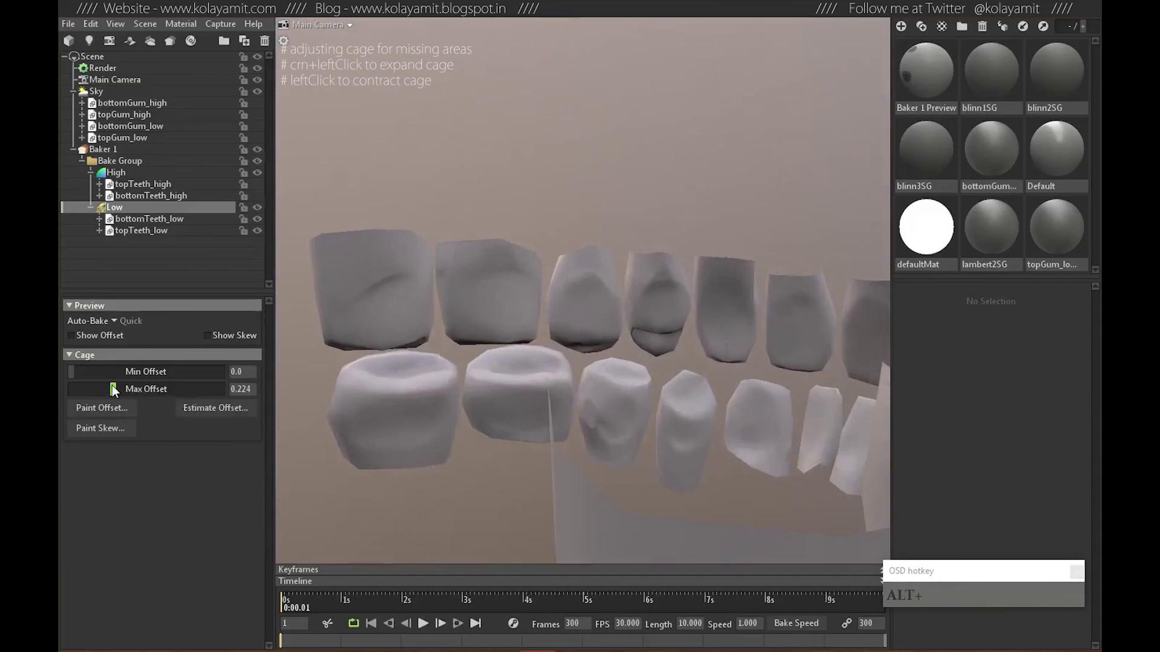
left_click(115, 390)
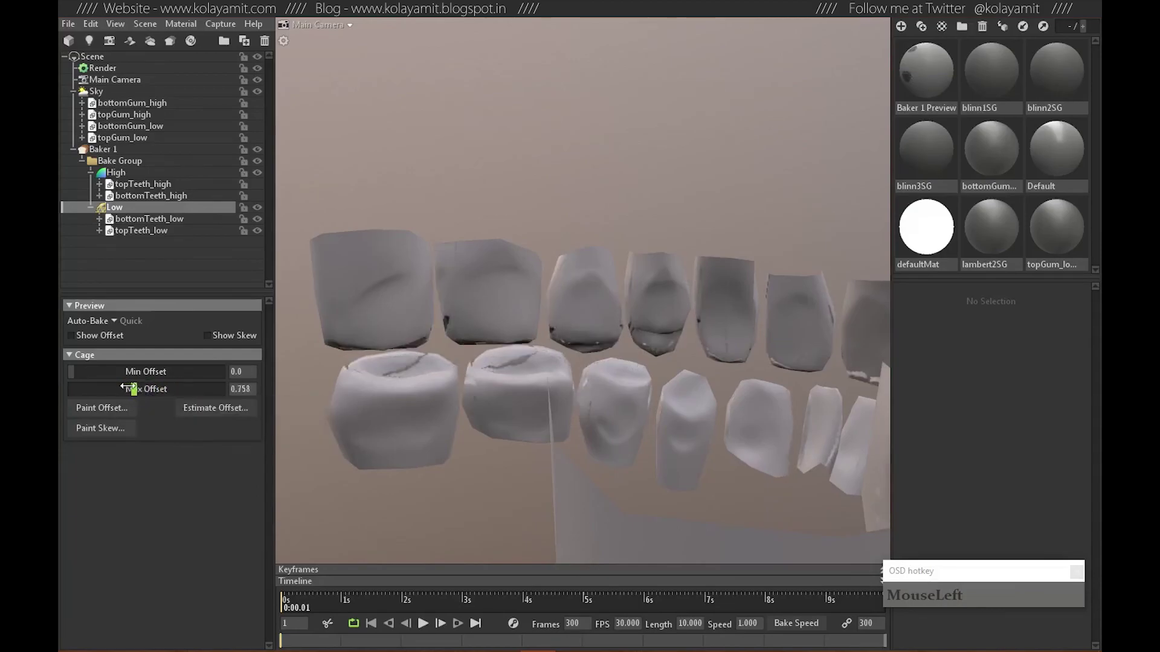
left_click(724, 388)
left_click(834, 378)
right_click(704, 379)
Bring the max offset back down to about 0.181 and inspect the teeth preview.
left_click_drag(667, 393, 840, 345)
left_click(598, 357)
right_click(691, 358)
left_click(596, 393)
middle_click(620, 404)
right_click(599, 335)
left_click(593, 424)
right_click(583, 421)
middle_click(579, 378)
right_click(617, 349)
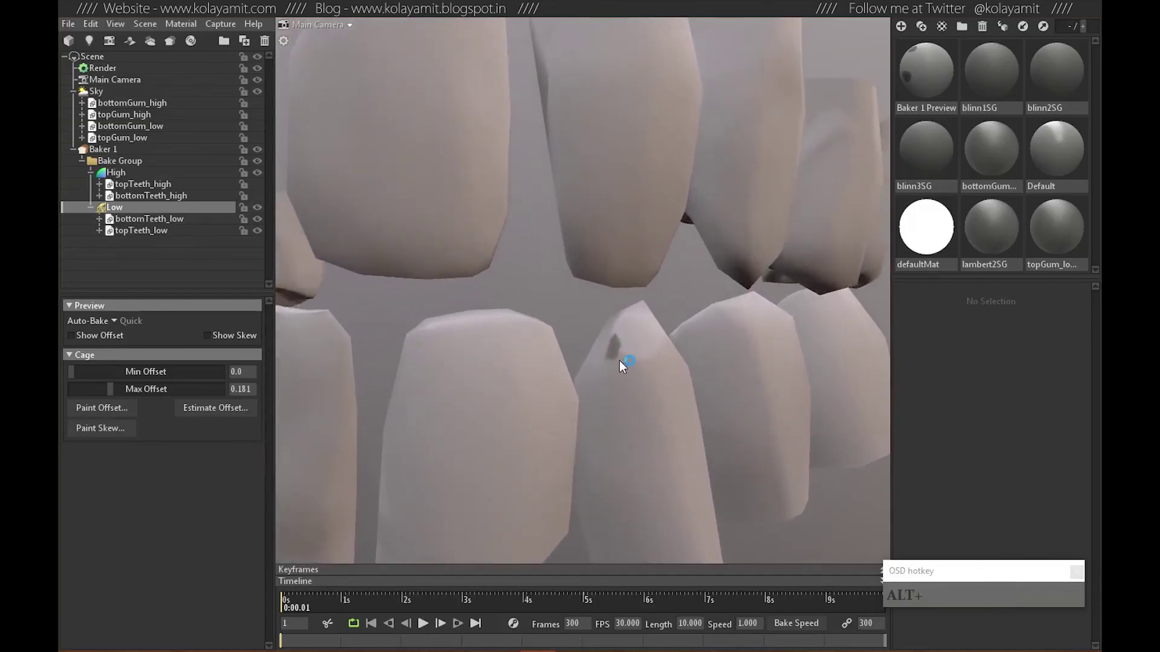
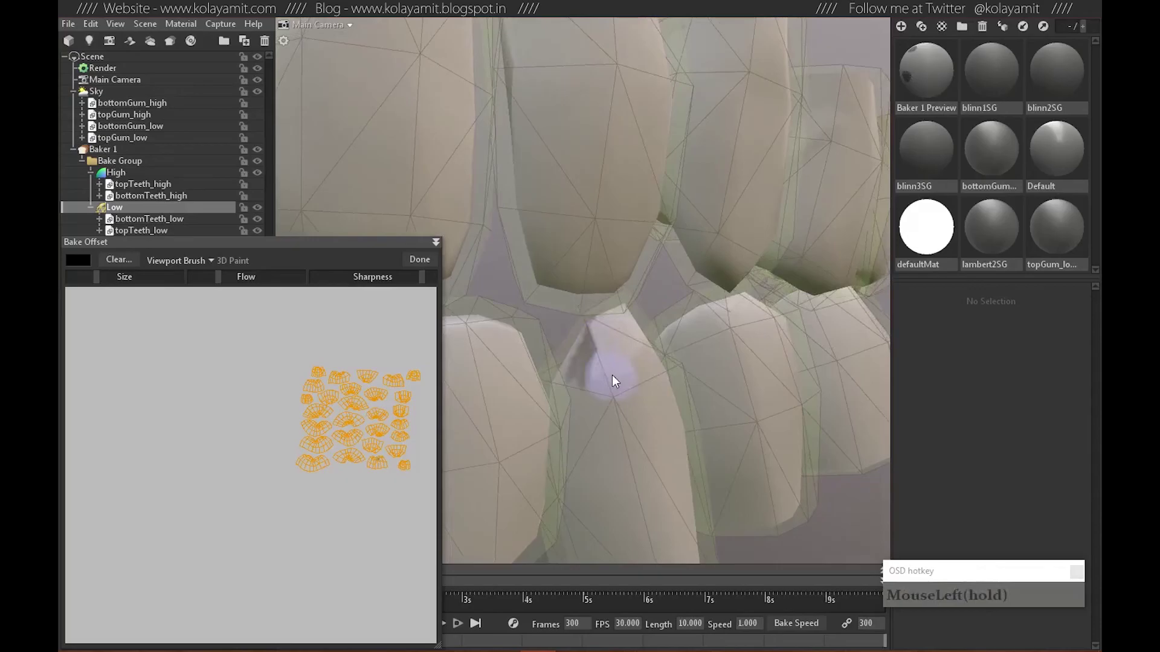
Brush cage offset over the visible gaps where the high-poly teeth poke through the cage.
left_click(596, 326)
left_click(585, 315)
left_click(606, 384)
right_click(682, 409)
left_click(718, 415)
right_click(577, 420)
left_click(642, 367)
left_click(614, 373)
right_click(590, 349)
middle_click(556, 349)
right_click(643, 297)
left_click(665, 390)
right_click(649, 357)
left_click(707, 326)
left_click(743, 334)
left_click(697, 339)
left_click(698, 330)
left_click(684, 304)
left_click(792, 373)
right_click(780, 363)
left_click(668, 378)
left_click(654, 382)
left_click(666, 380)
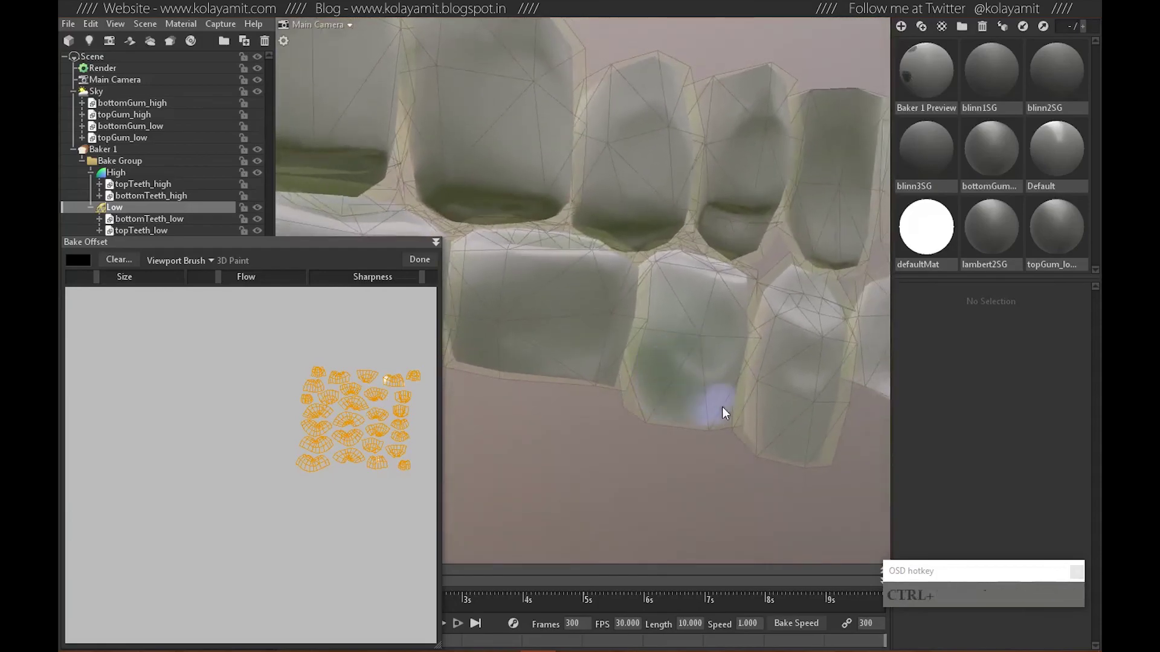
Work around the teeth from other angles, painting offset wherever the cage still clips the high-poly.
left_click(656, 335)
left_click(706, 403)
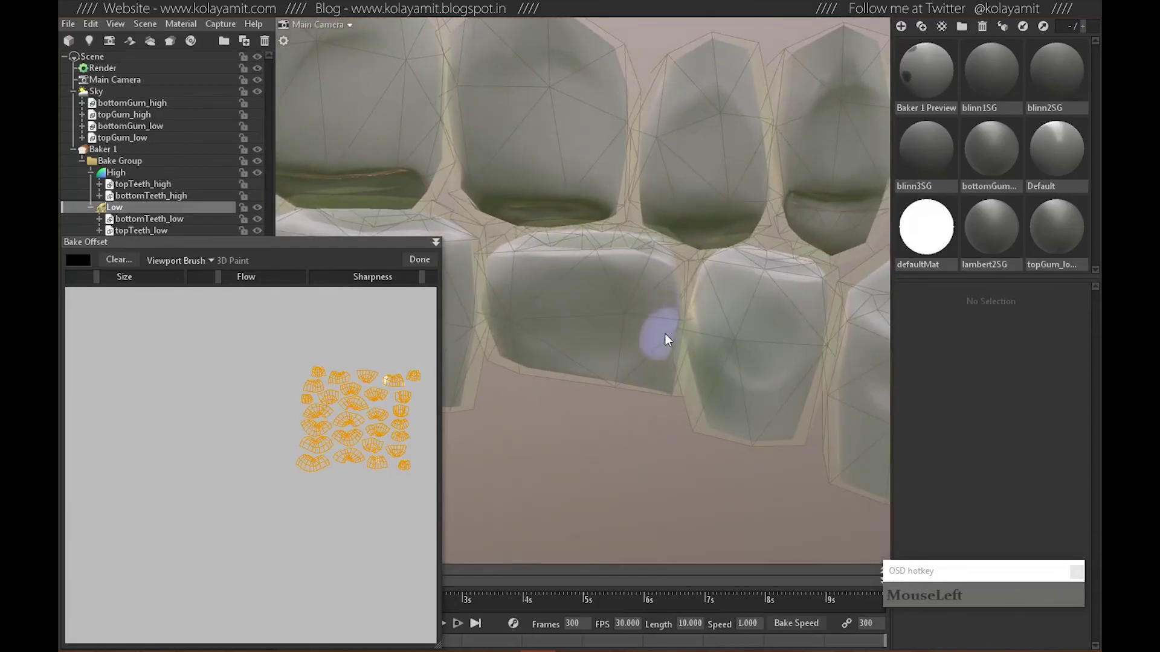
left_click(692, 391)
right_click(752, 386)
left_click(728, 381)
middle_click(765, 364)
left_click(726, 374)
middle_click(729, 356)
right_click(592, 337)
left_click(717, 338)
left_click(710, 341)
left_click(714, 323)
double_click(711, 331)
left_click(702, 405)
right_click(752, 387)
left_click(679, 379)
left_click(661, 293)
middle_click(661, 280)
left_click_drag(735, 314, 513, 317)
middle_click(532, 296)
right_click(615, 251)
middle_click(643, 229)
left_click(657, 238)
left_click(664, 243)
left_click(739, 370)
middle_click(612, 349)
right_click(695, 318)
left_click(729, 240)
left_click(674, 310)
right_click(700, 314)
middle_click(639, 395)
right_click(632, 287)
left_click(477, 252)
left_click(494, 251)
left_click(651, 333)
right_click(696, 321)
middle_click(730, 321)
left_click(722, 348)
left_click(760, 296)
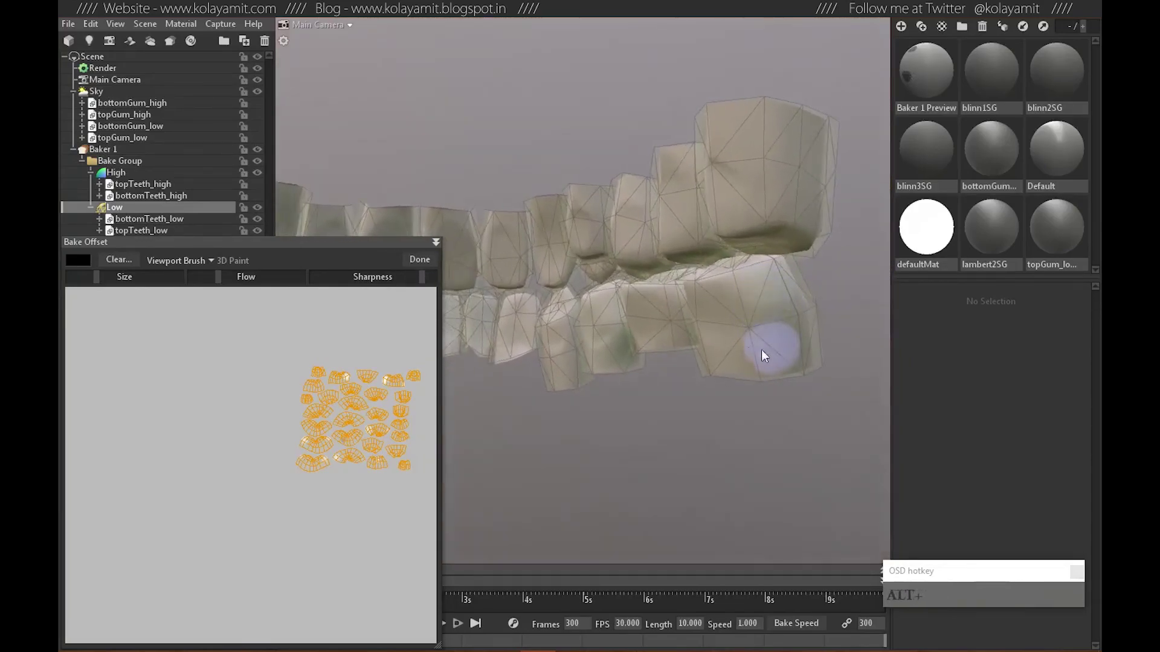
left_click(671, 313)
middle_click(619, 241)
middle_click(748, 292)
left_click(676, 331)
middle_click(635, 410)
right_click(653, 310)
middle_click(666, 374)
right_click(665, 317)
left_click(689, 356)
middle_click(822, 324)
left_click(703, 272)
left_click(680, 274)
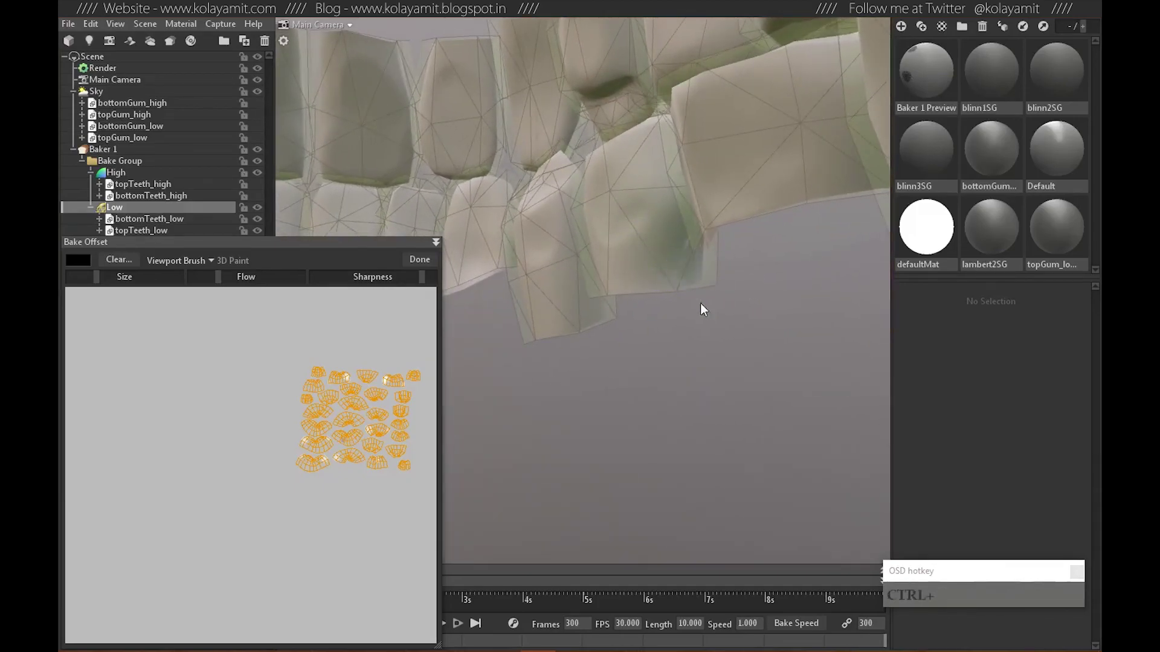
left_click(703, 301)
left_click(560, 267)
left_click(512, 240)
left_click(649, 328)
right_click(672, 278)
left_click(631, 304)
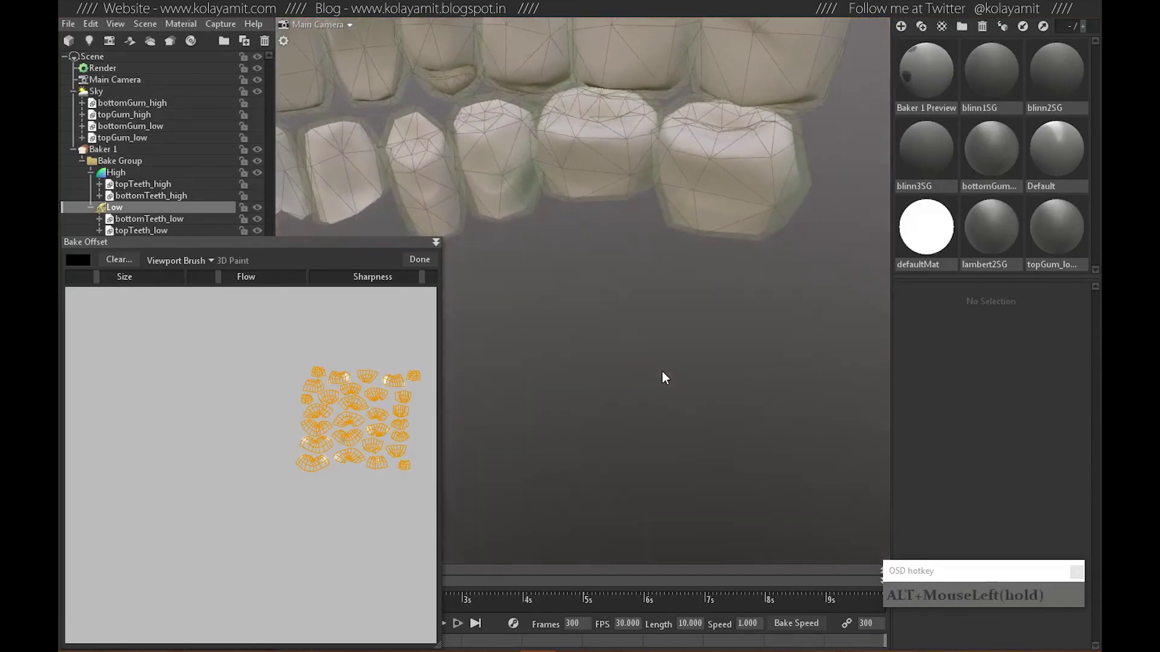
middle_click(588, 301)
middle_click(569, 349)
right_click(633, 336)
left_click(667, 388)
right_click(696, 377)
middle_click(682, 371)
left_click(679, 277)
left_click(667, 283)
left_click(642, 231)
left_click(663, 242)
left_click(664, 326)
left_click(664, 256)
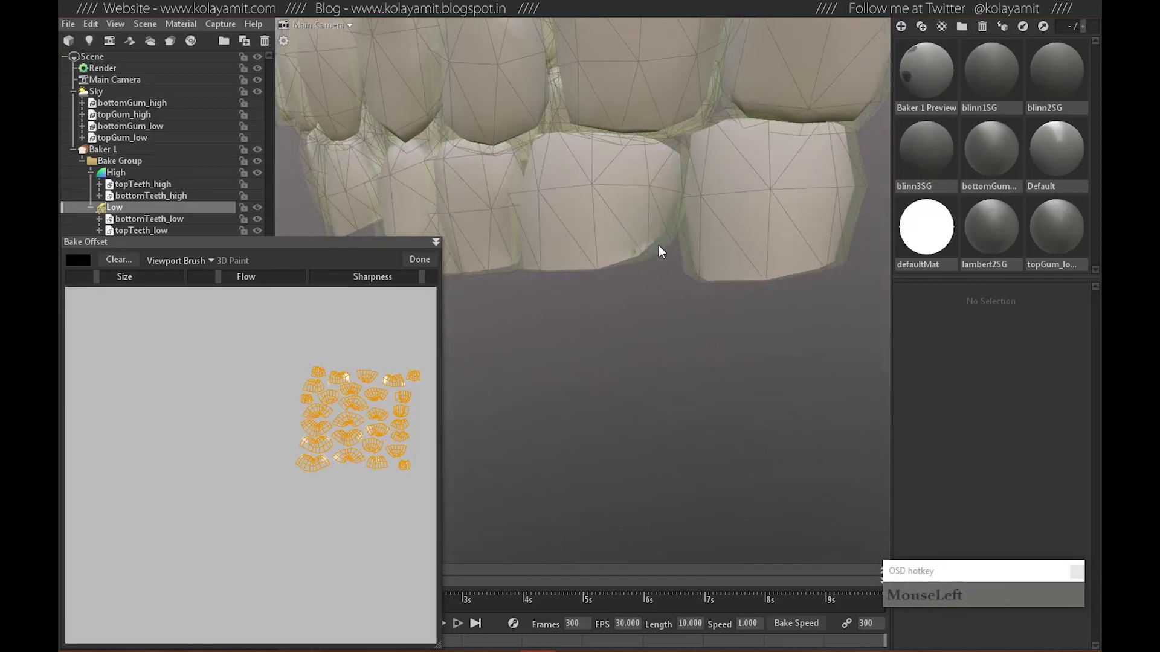
left_click(663, 310)
left_click(663, 292)
left_click(650, 265)
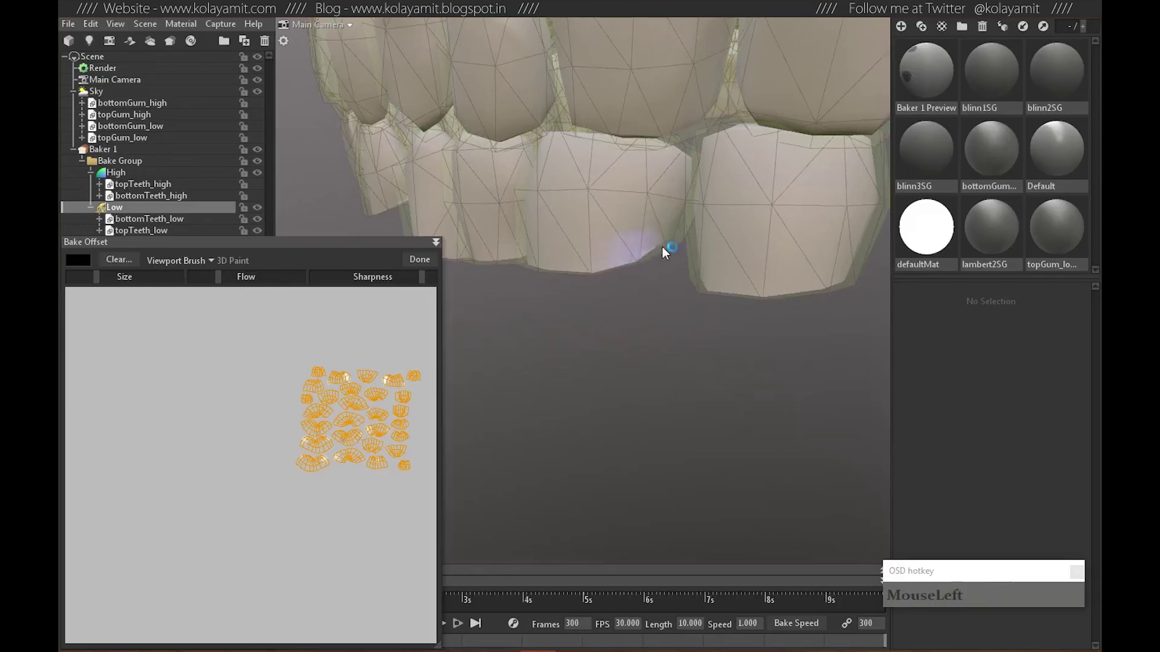
left_click(664, 308)
left_click(660, 264)
left_click(661, 254)
left_click(656, 262)
left_click(665, 253)
left_click(635, 351)
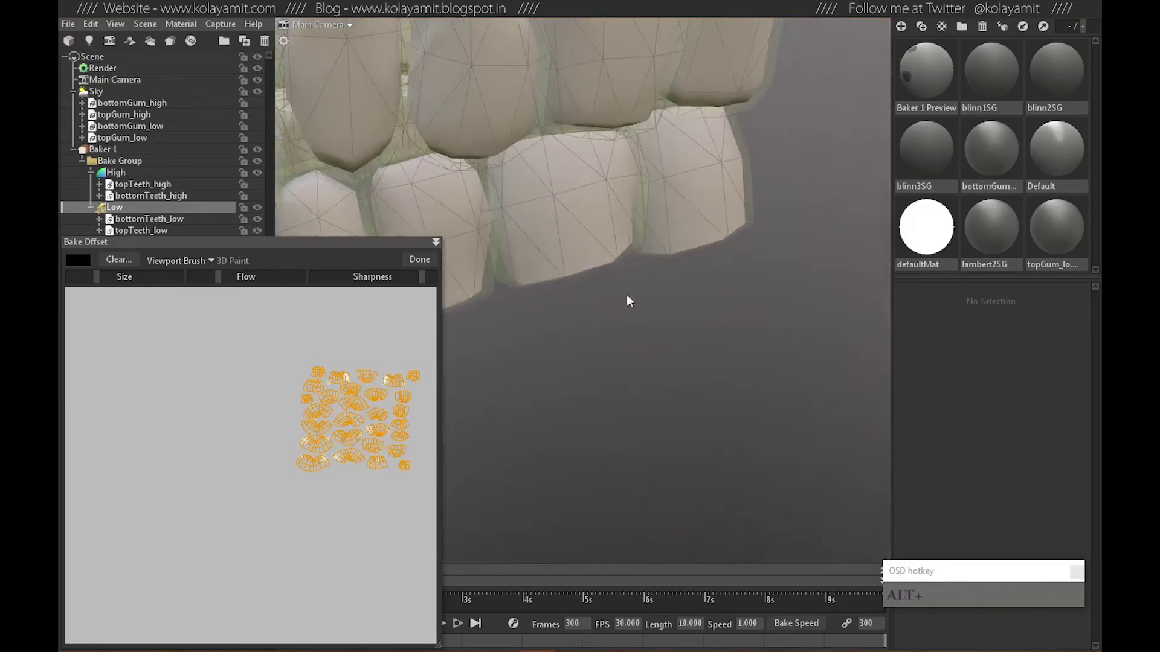
Make a final touch-up pass with a smaller brush and finish the Paint Offset session with Done.
middle_click(620, 295)
middle_click(658, 312)
right_click(719, 362)
left_click(587, 350)
middle_click(581, 326)
right_click(609, 307)
left_click(616, 353)
middle_click(576, 338)
right_click(730, 347)
left_click(596, 344)
middle_click(535, 324)
right_click(647, 289)
left_click(707, 321)
double_click(694, 247)
left_click(672, 239)
left_click(686, 309)
right_click(714, 308)
middle_click(625, 293)
left_click(695, 326)
right_click(681, 331)
middle_click(668, 287)
right_click(614, 305)
left_click(691, 358)
middle_click(721, 352)
right_click(657, 301)
left_click(650, 311)
right_click(724, 306)
middle_click(685, 291)
right_click(671, 313)
left_click(682, 321)
right_click(722, 319)
left_click(729, 335)
right_click(764, 333)
middle_click(729, 322)
right_click(690, 325)
type("--")
left_click(707, 345)
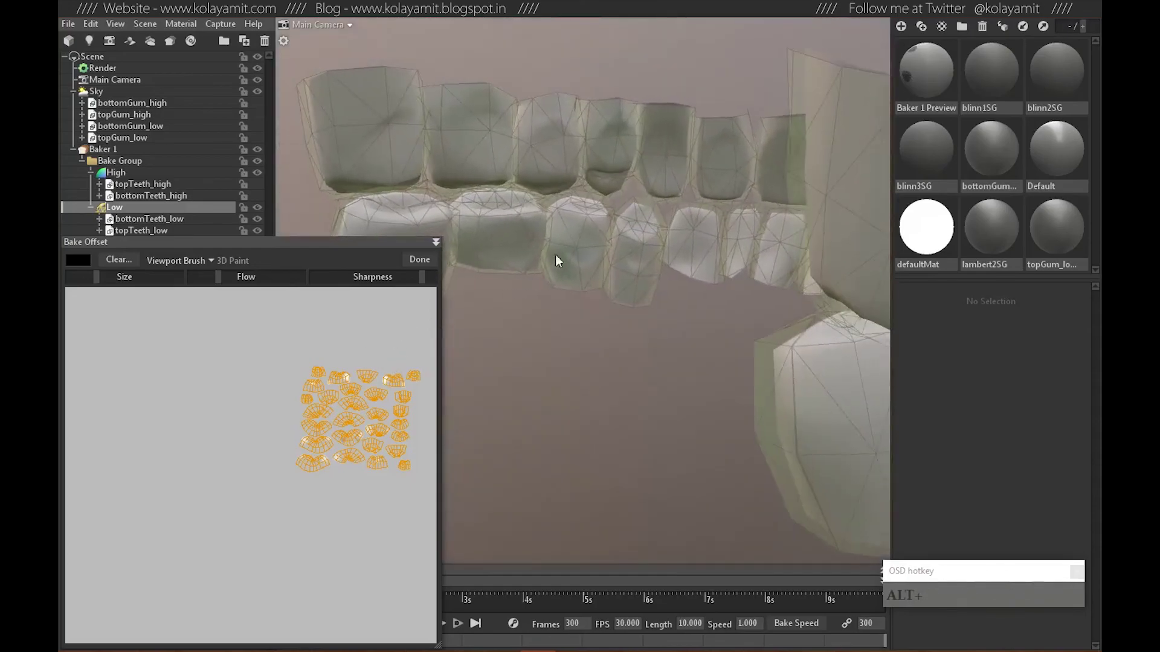
middle_click(612, 267)
right_click(533, 293)
left_click(614, 355)
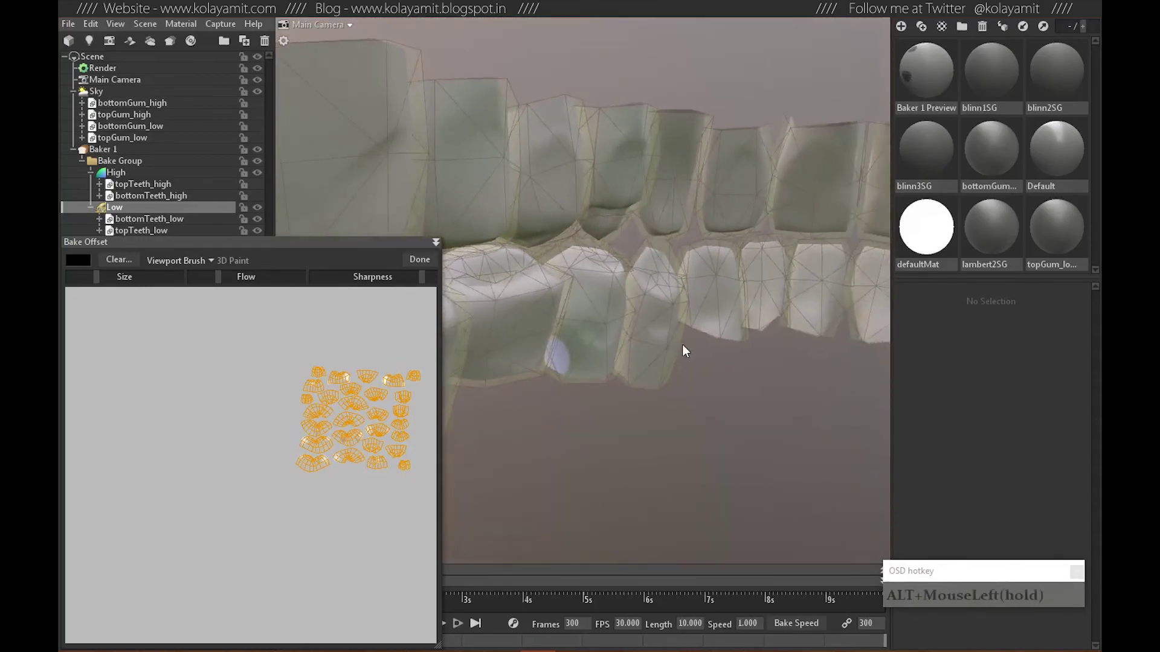
middle_click(672, 345)
right_click(682, 302)
middle_click(752, 310)
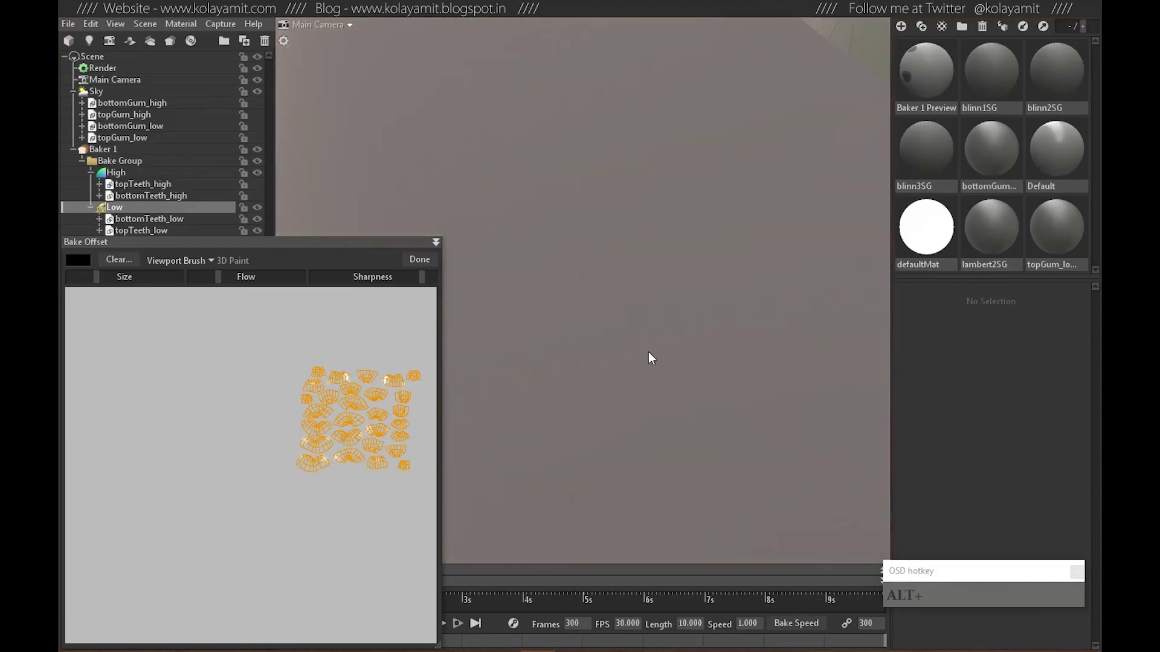
right_click(687, 351)
middle_click(592, 325)
left_click(748, 309)
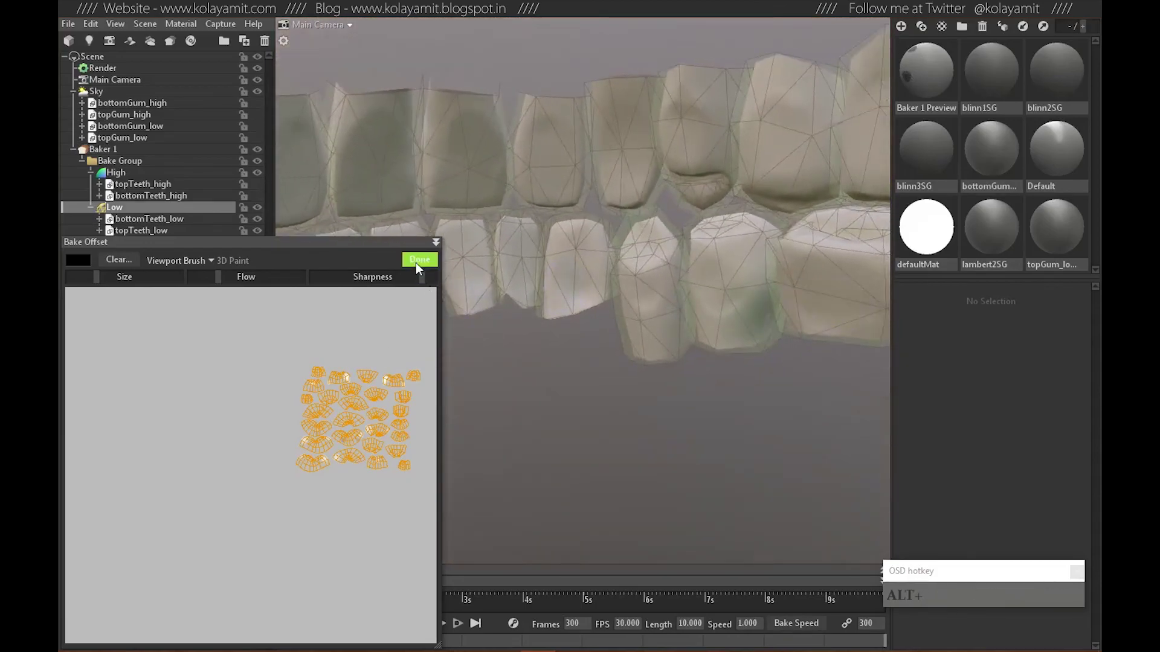
Orbit and inspect the teeth cage preview from several angles in the viewport.
left_click(421, 264)
left_click(675, 345)
right_click(683, 337)
middle_click(642, 339)
right_click(779, 296)
left_click(619, 339)
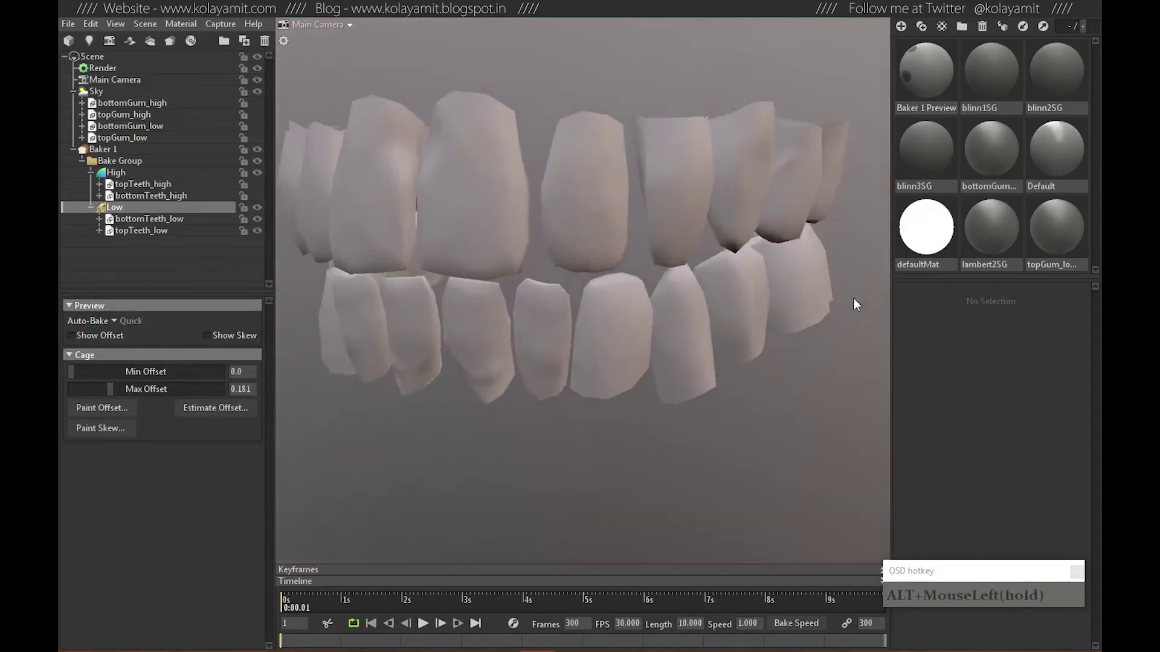
left_click_drag(604, 348, 834, 325)
left_click(544, 338)
middle_click(540, 372)
left_click(606, 339)
left_click(569, 366)
right_click(571, 366)
middle_click(603, 319)
right_click(563, 362)
left_click_drag(594, 391, 292, 390)
Finish checking the cage, then choose where the baked teeth output file is saved.
middle_click(592, 316)
left_click(761, 375)
right_click(715, 368)
middle_click(694, 279)
left_click(613, 334)
middle_click(740, 323)
right_click(674, 320)
left_click(609, 371)
right_click(758, 340)
left_click(541, 335)
right_click(625, 321)
middle_click(624, 353)
right_click(580, 342)
left_click_drag(550, 342, 438, 351)
left_click(110, 153)
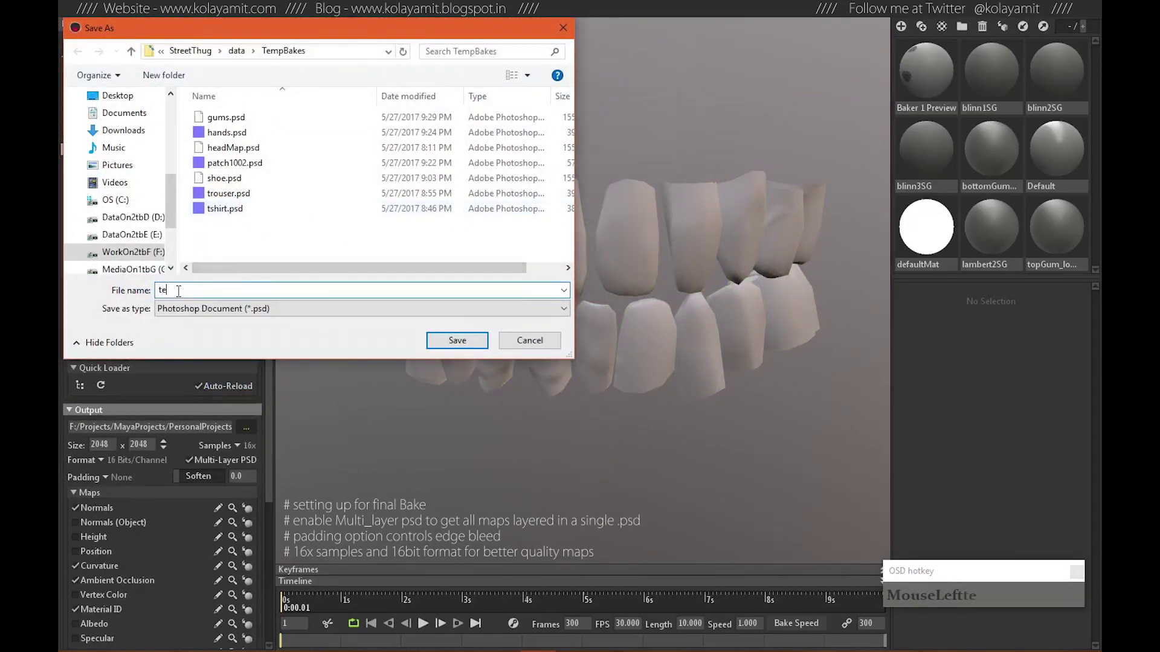
Name the output file teeth in TempBakes and review the enabled maps (Normals, Curvature, AO, Material ID).
type("teeth")
key("Return")
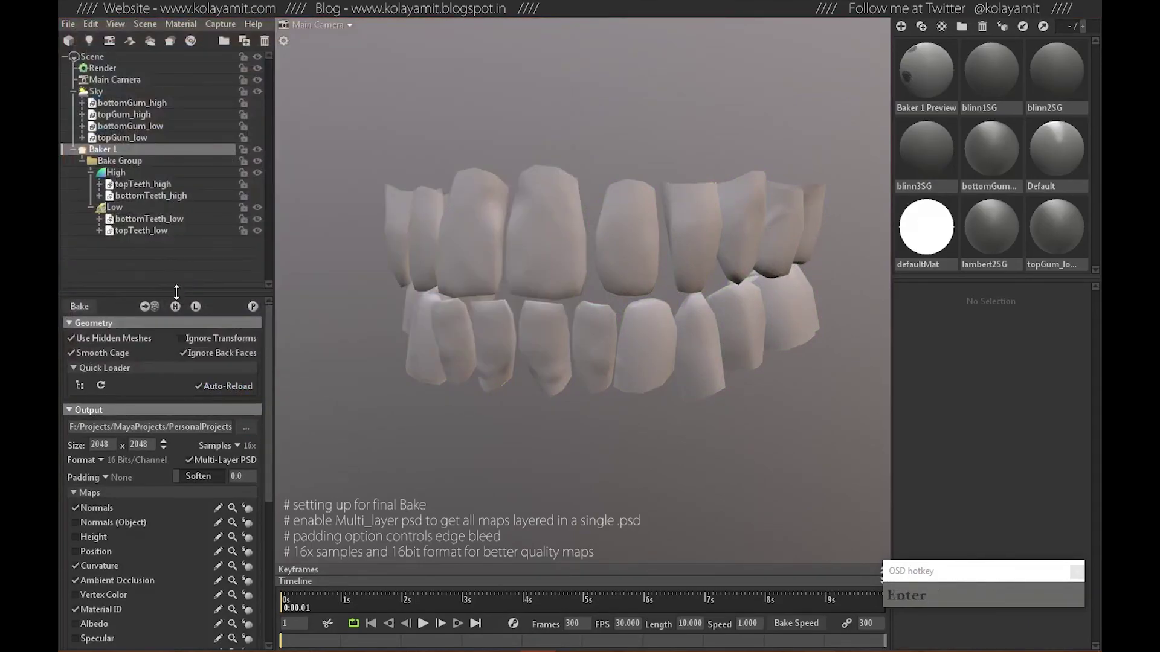
scroll("down", 3)
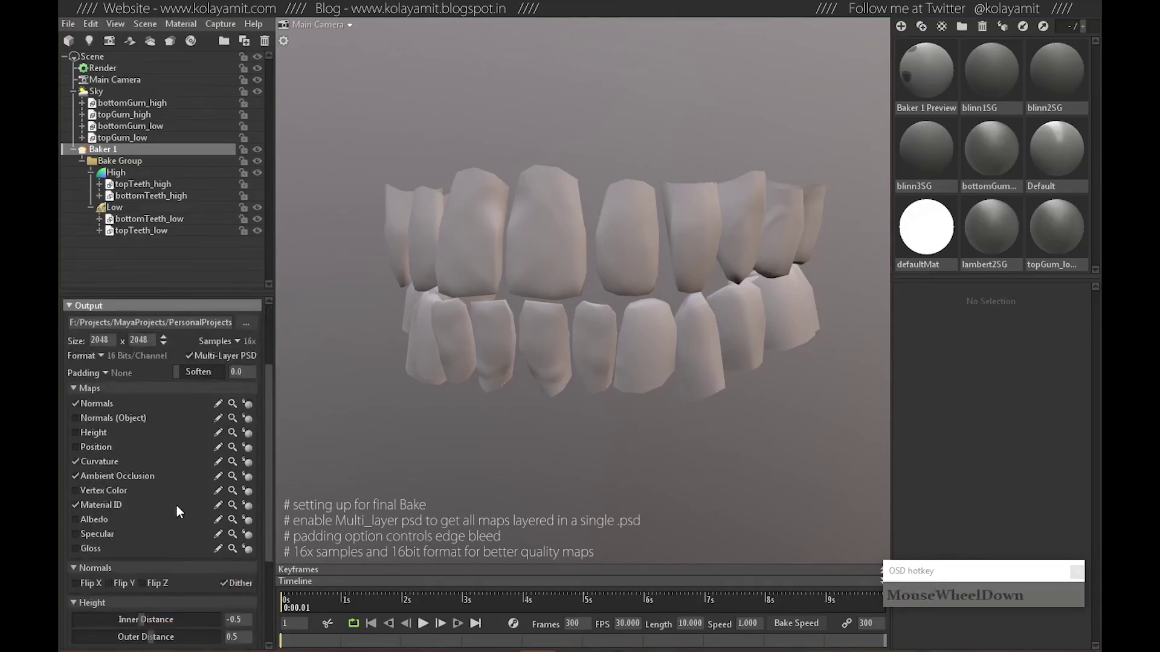
scroll("up", 3)
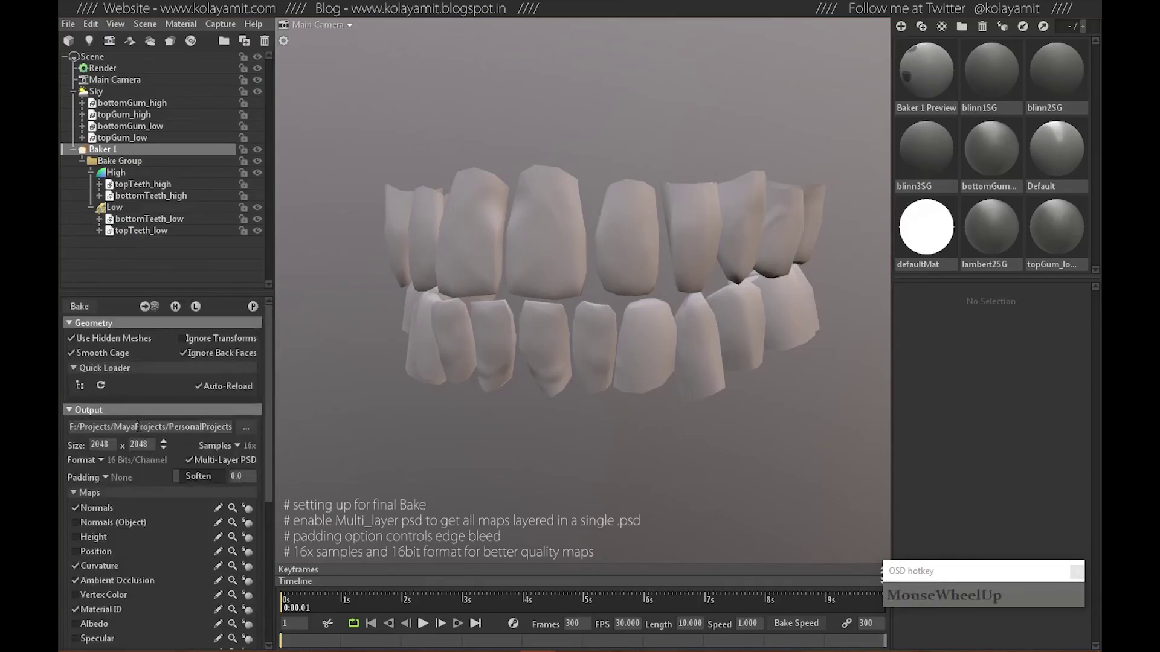
Start baking the teeth maps.
left_click(85, 312)
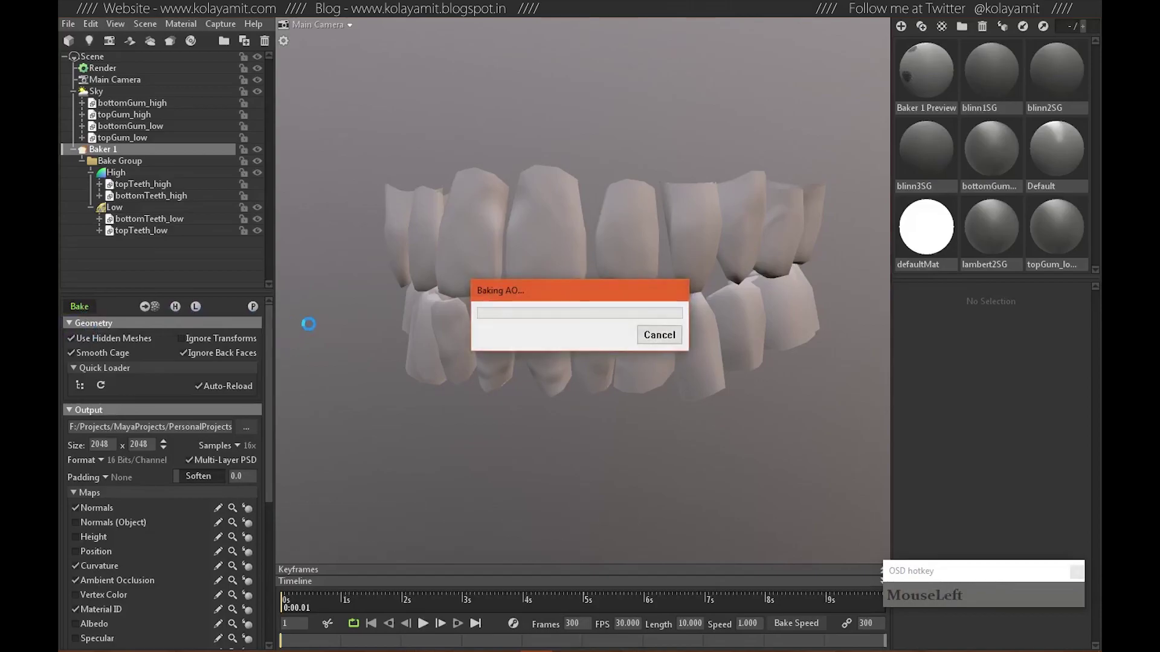
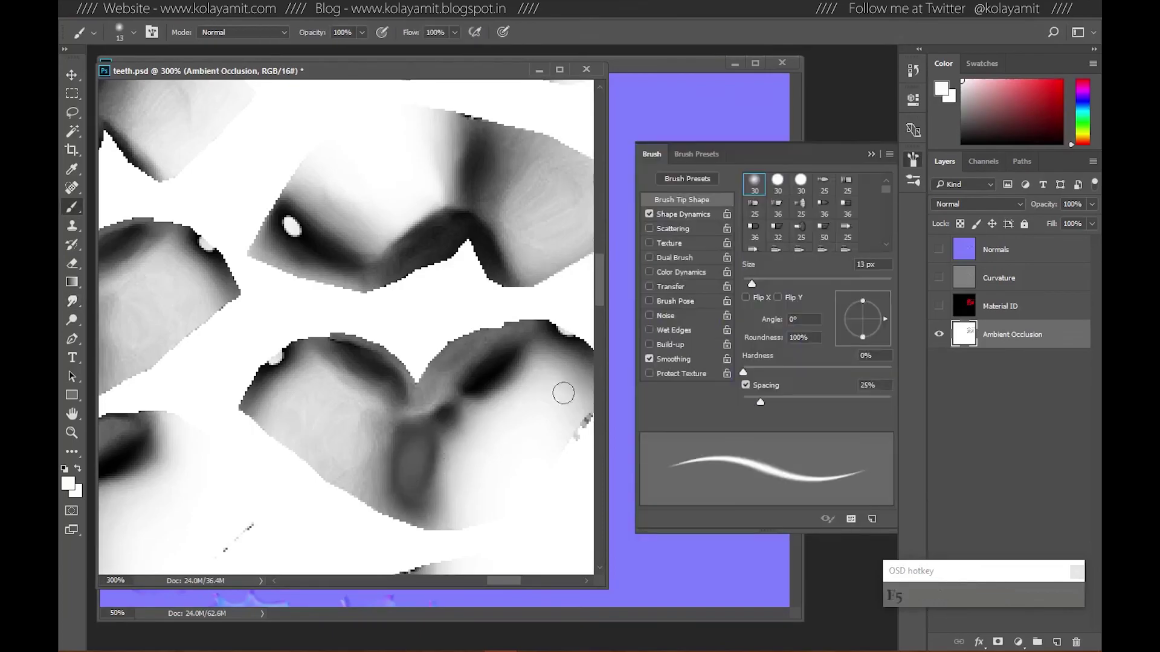
Browse the brush presets and bring up the Brush panel for masking the AO layer.
left_click(697, 163)
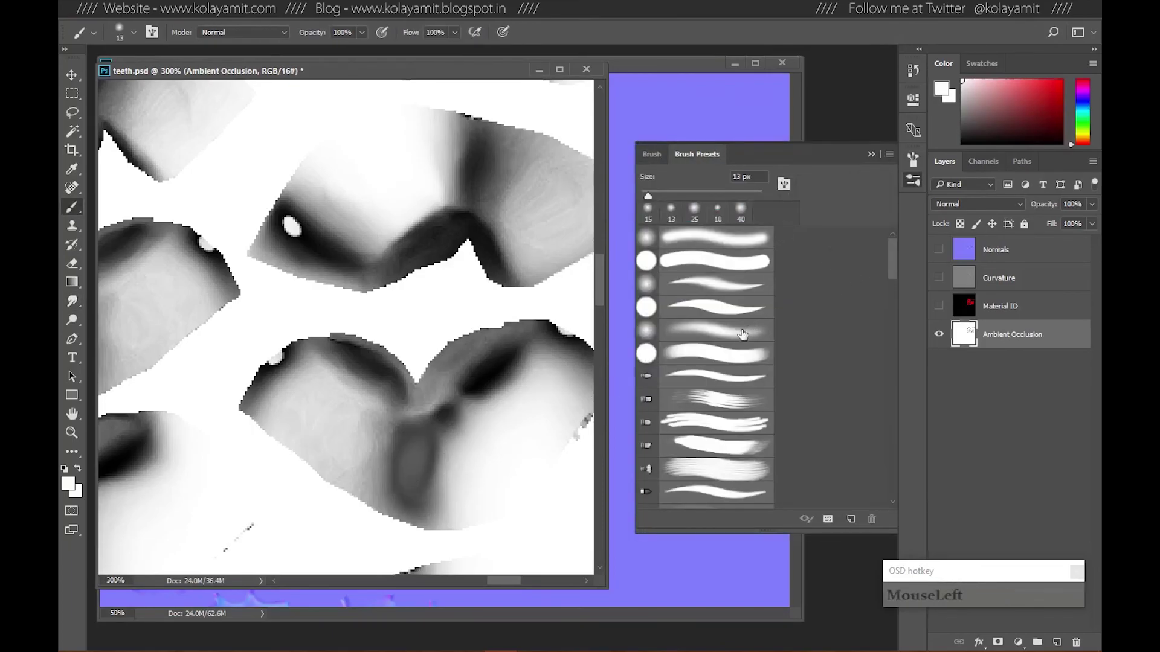
key("F5")
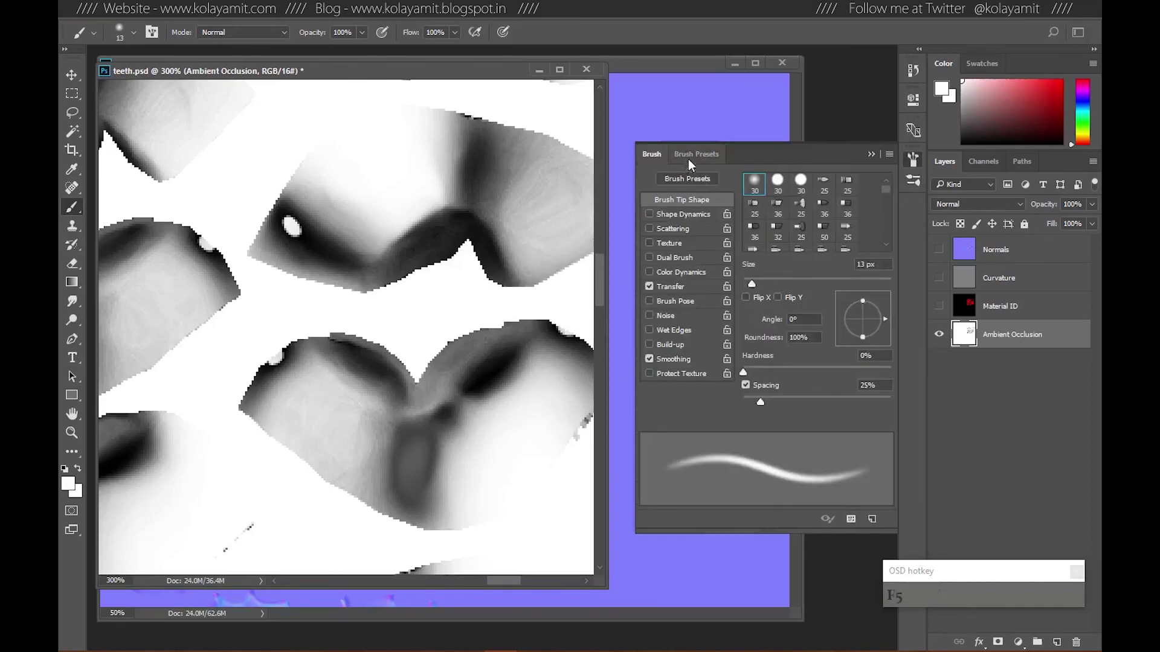
left_click(691, 156)
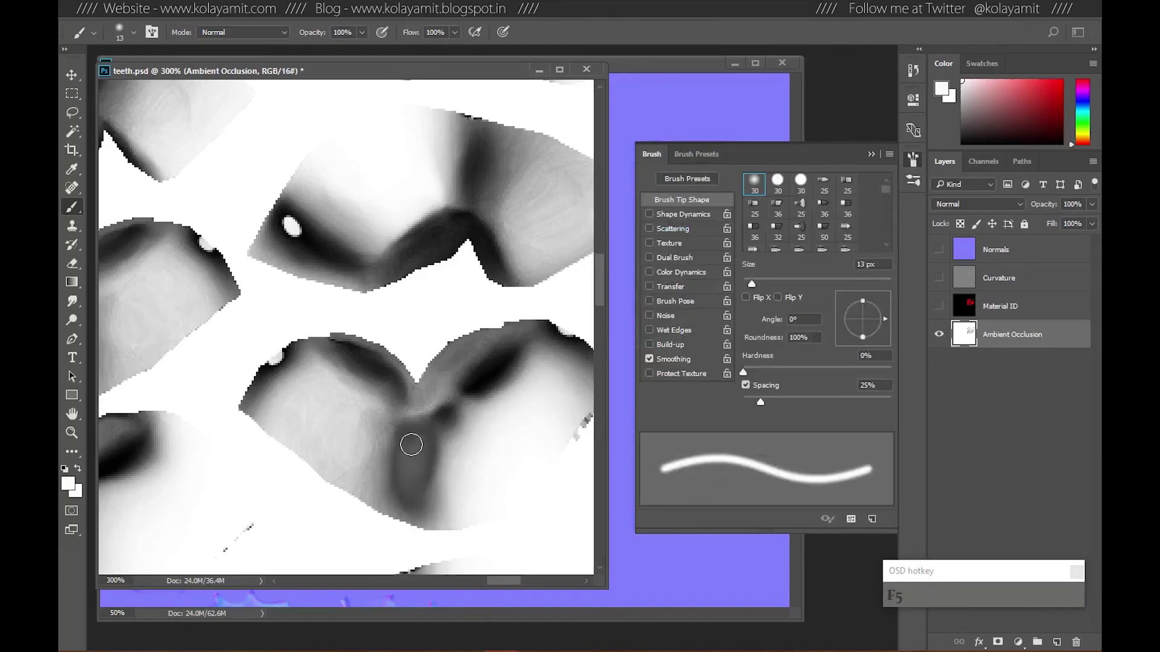
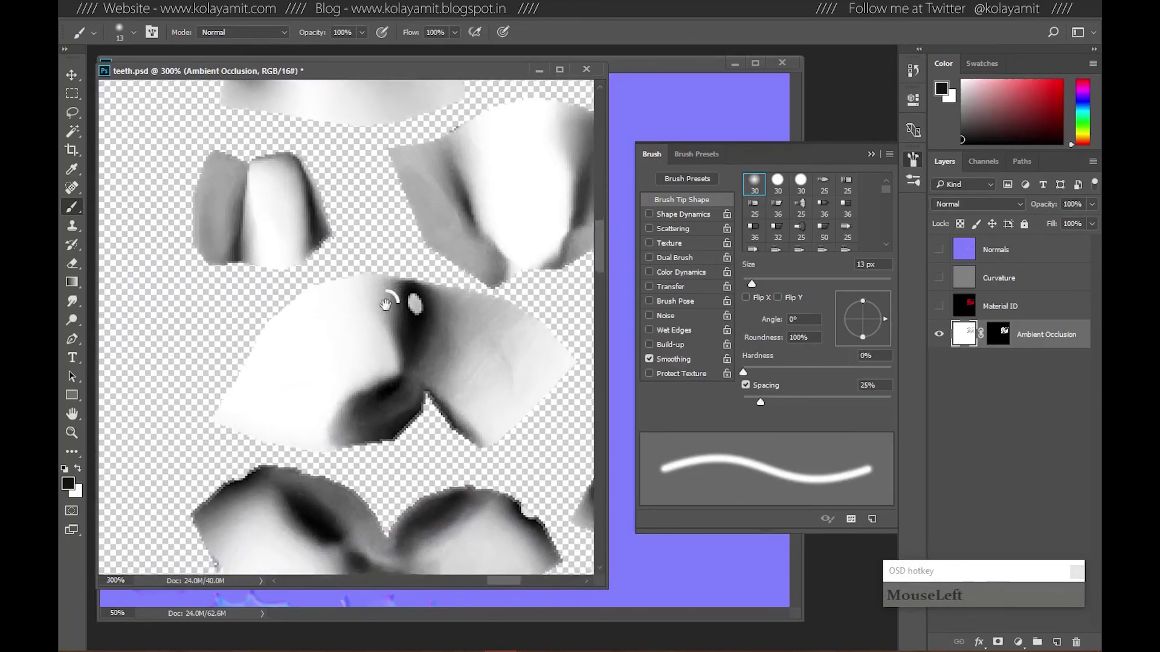
Pick the brush size and hardness for cleaning the teeth AO map.
right_click(391, 306)
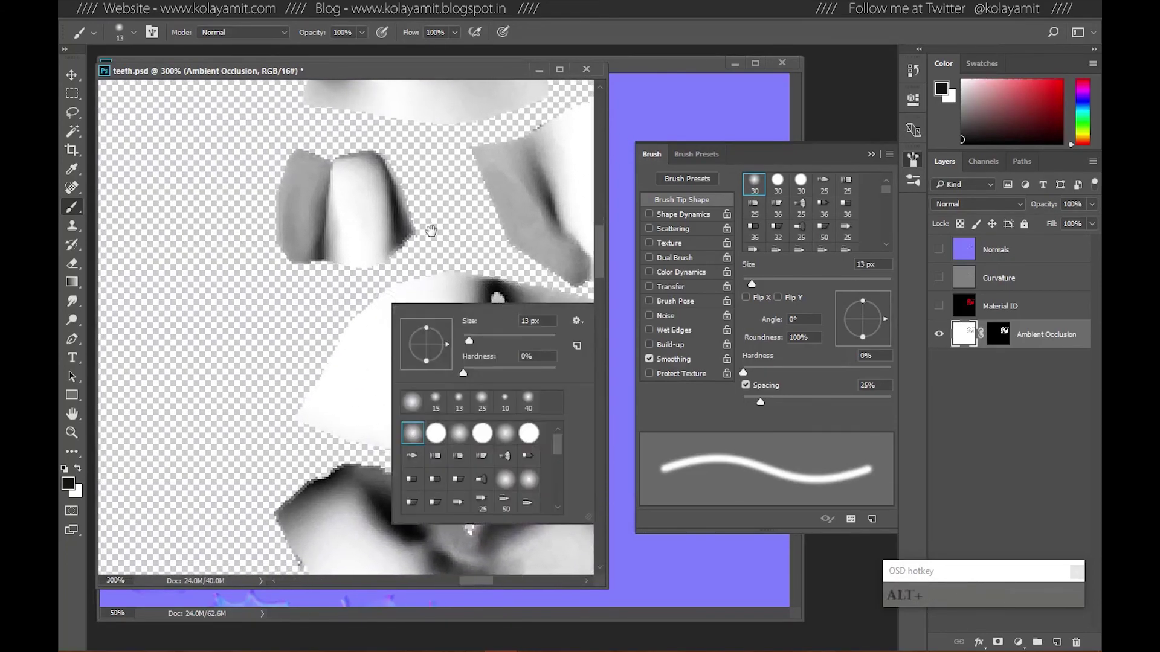
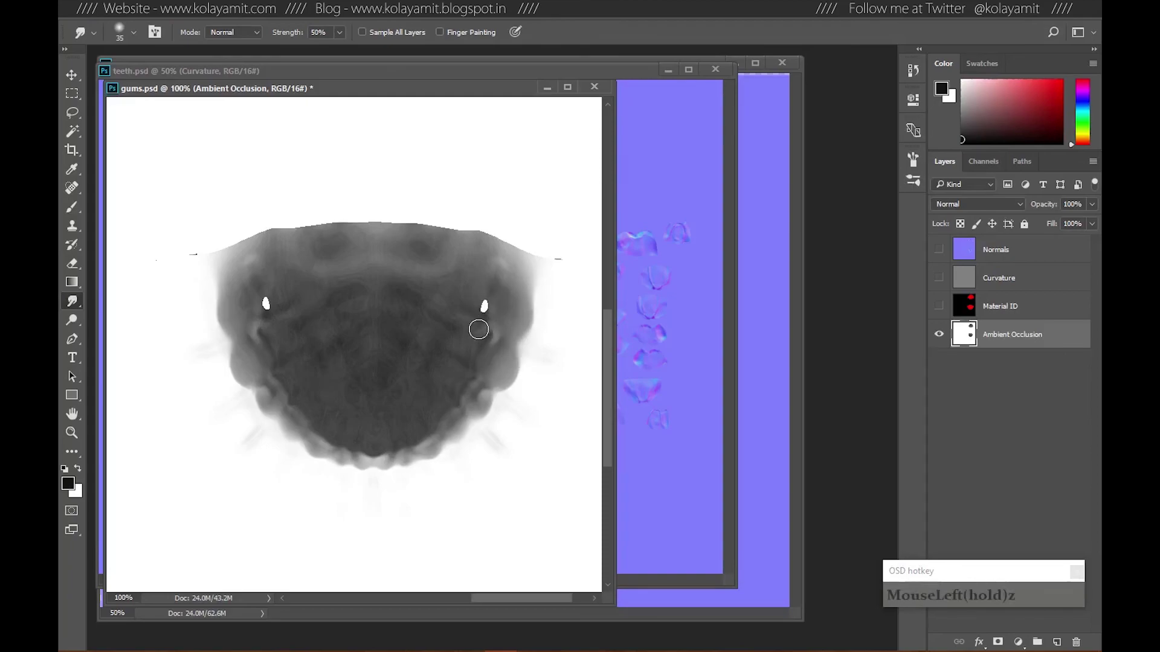
Paint out spots on the gums Ambient Occlusion map.
type("MouseLeft(hold)zb")
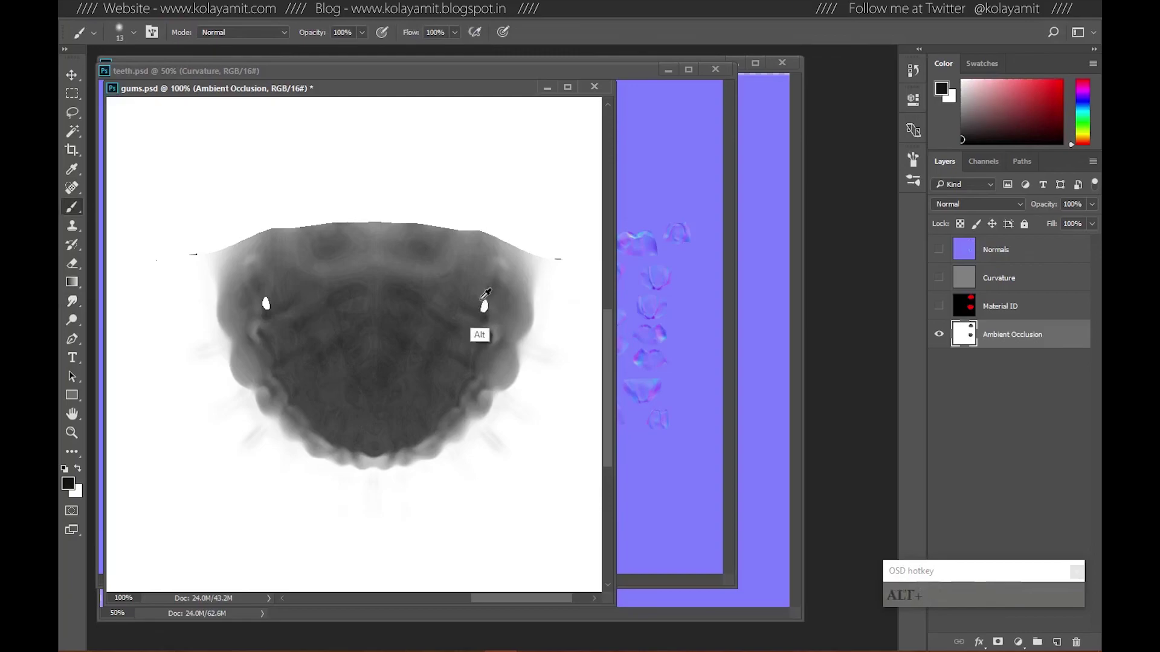
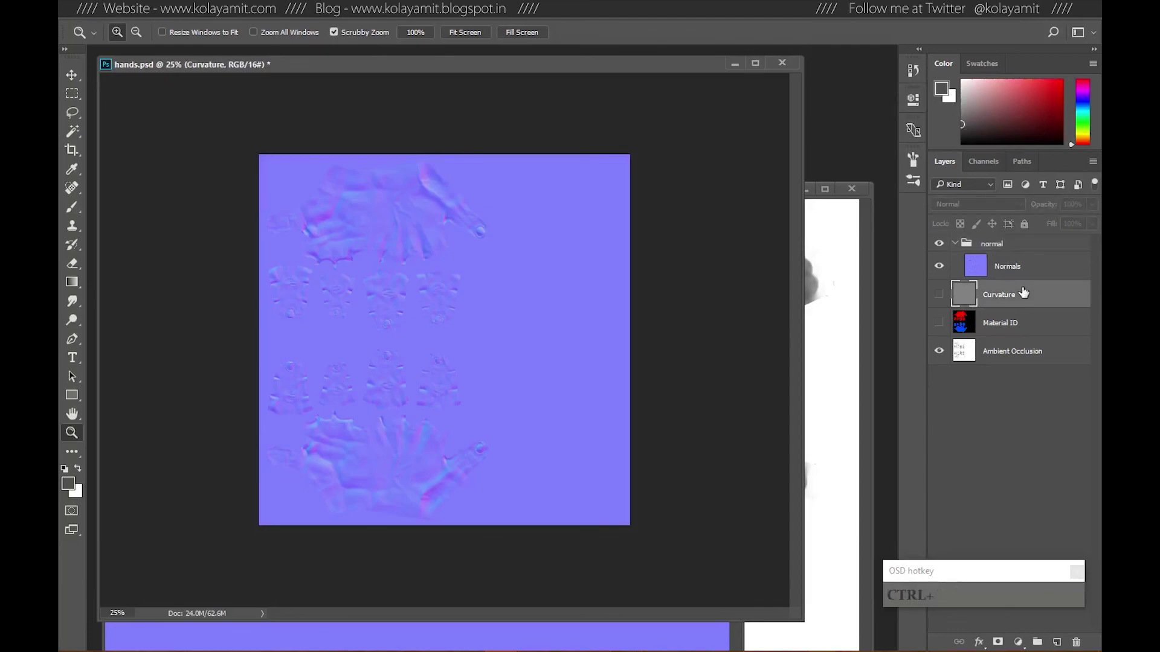
Name the AO group and delete the Material ID layer from hands.psd.
left_click(986, 296)
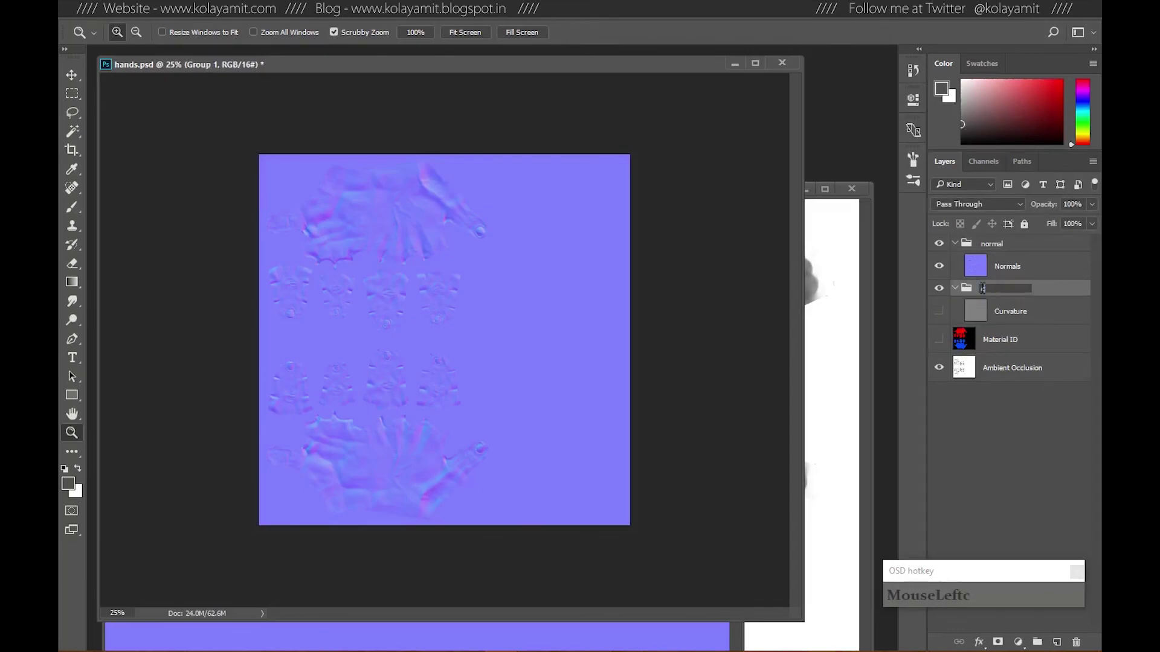
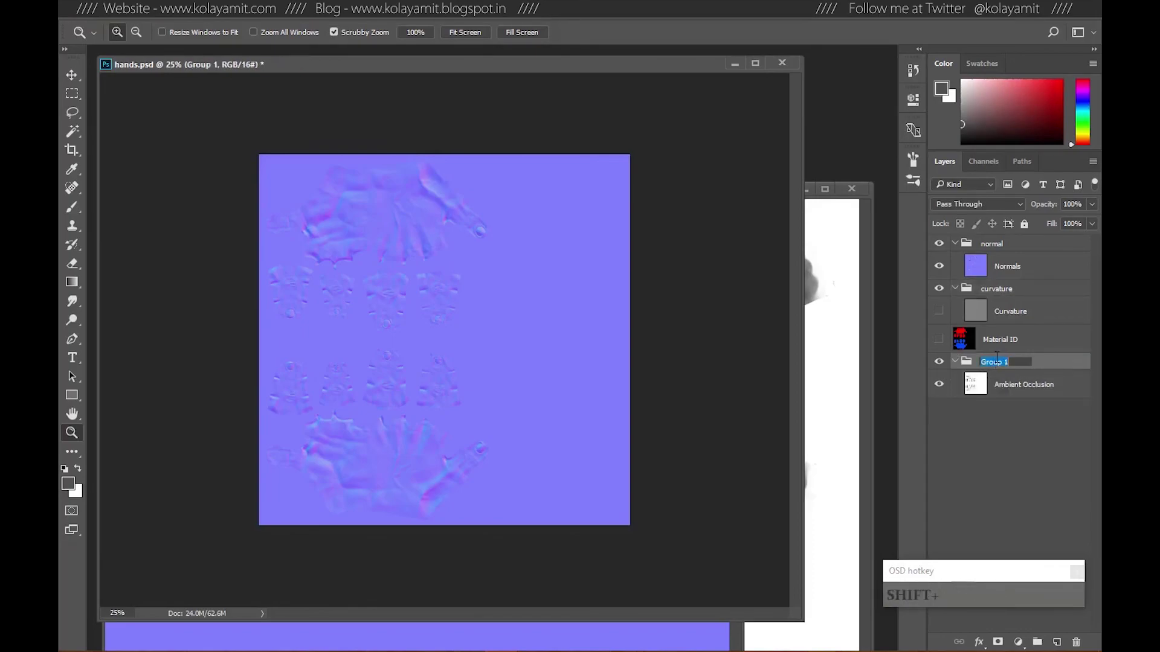
key("Return")
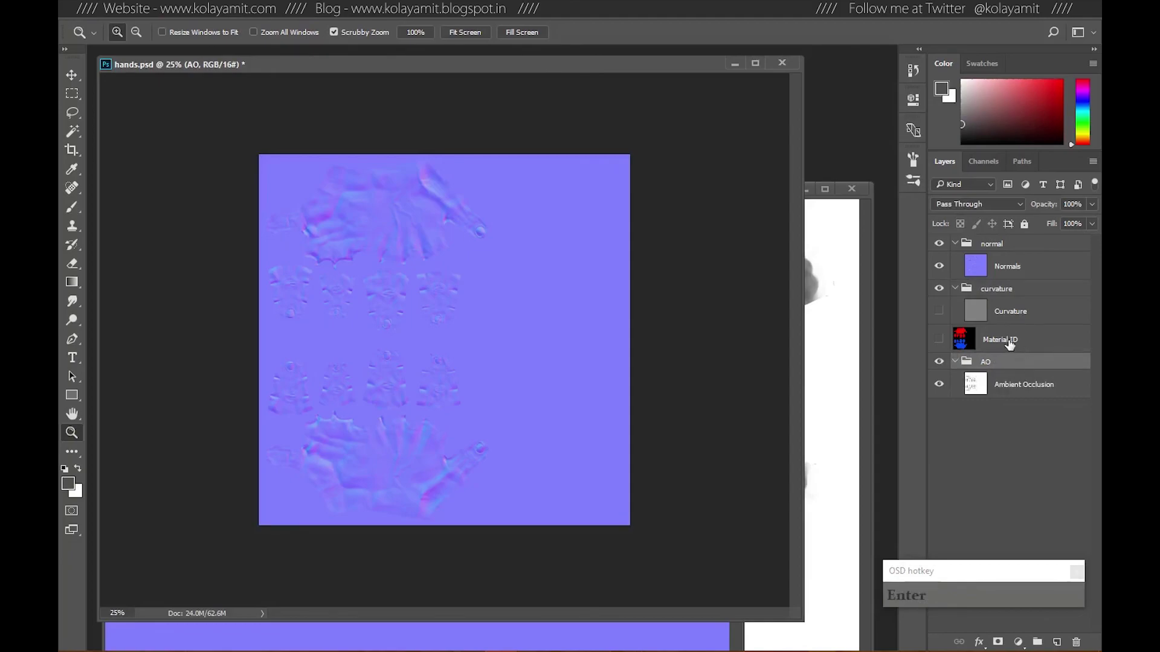
left_click(1010, 343)
key("Delete")
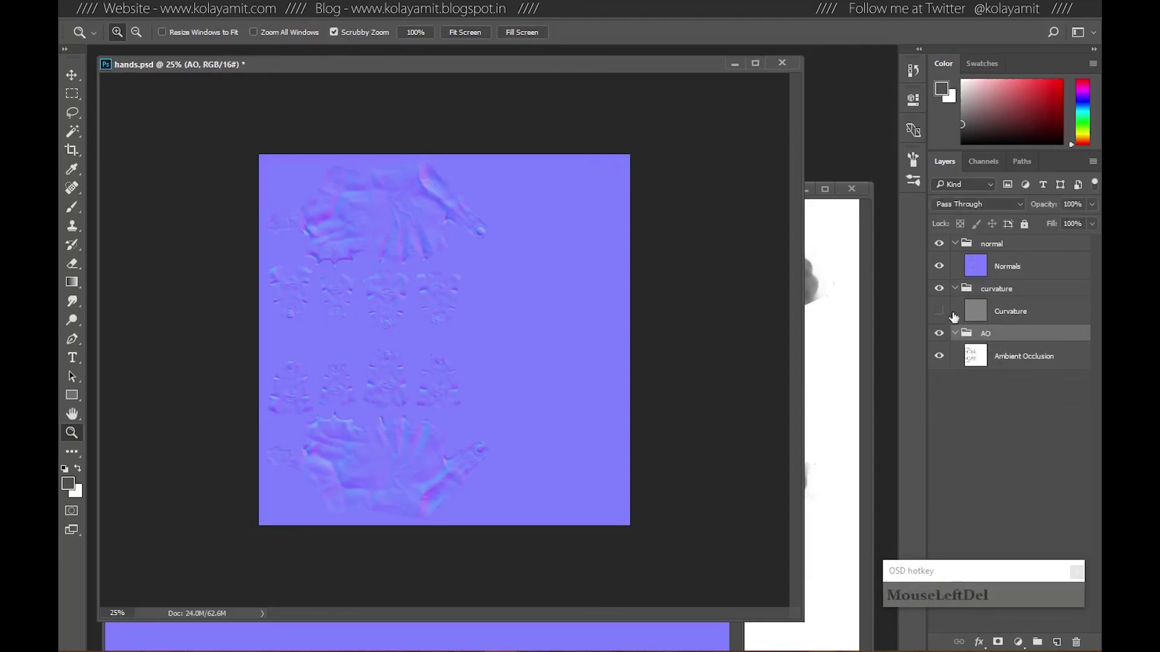
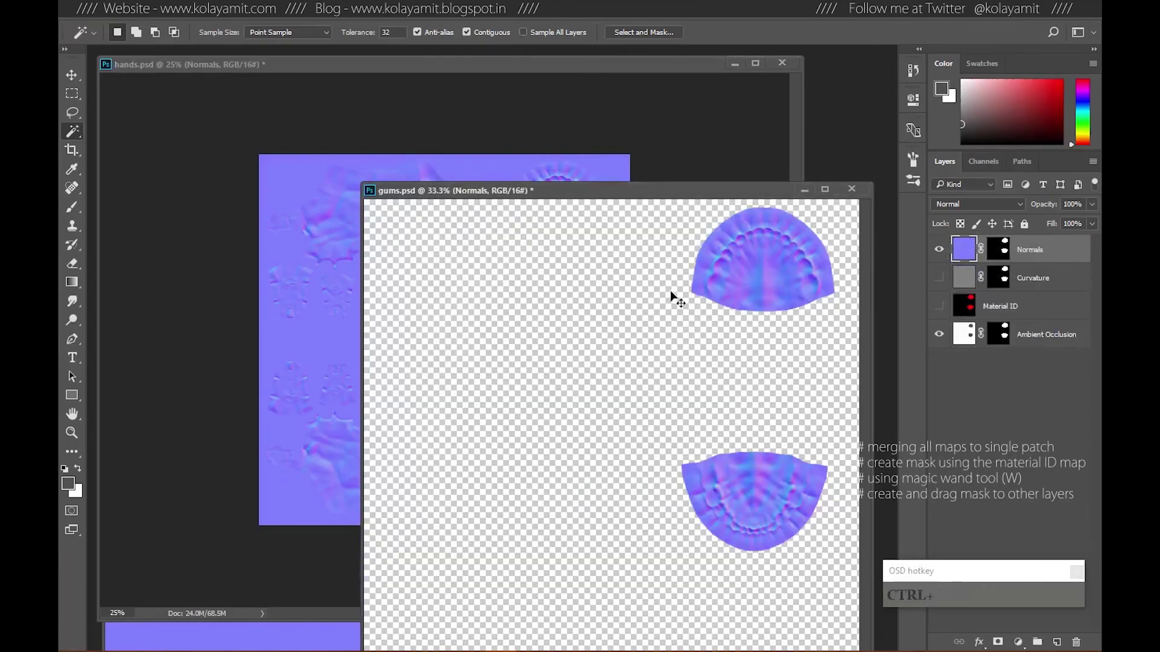
Move the gums Curvature layer over, deselect, and pick the Ambient Occlusion layer to drag next.
left_click(974, 278)
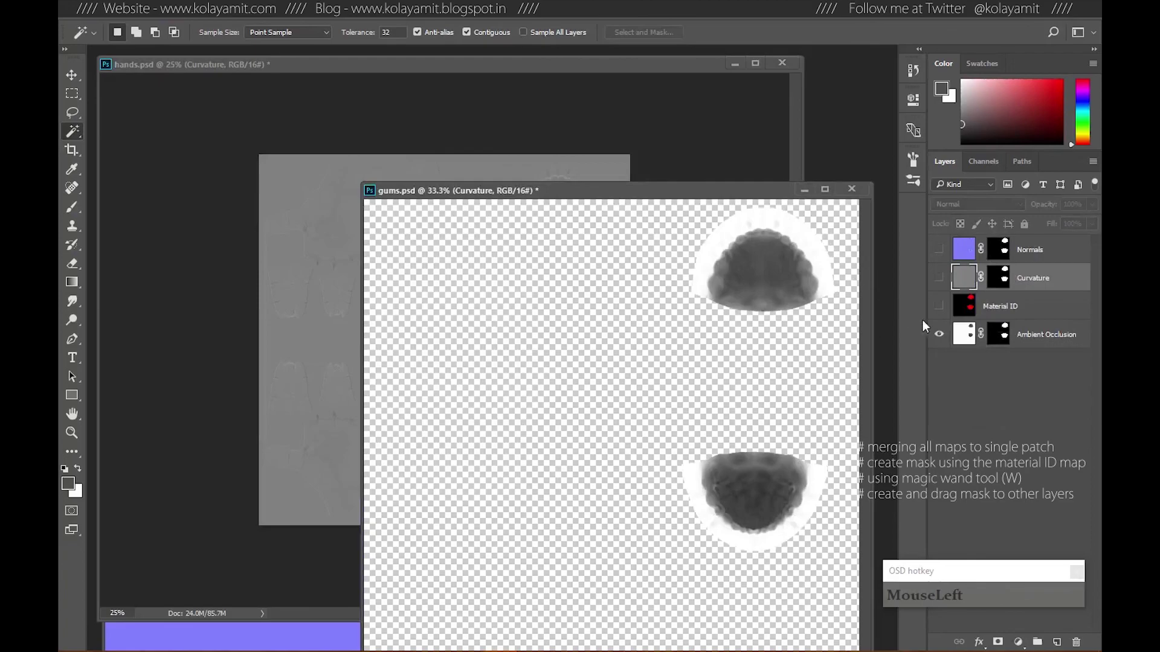
key("ctrl+d")
left_click(964, 340)
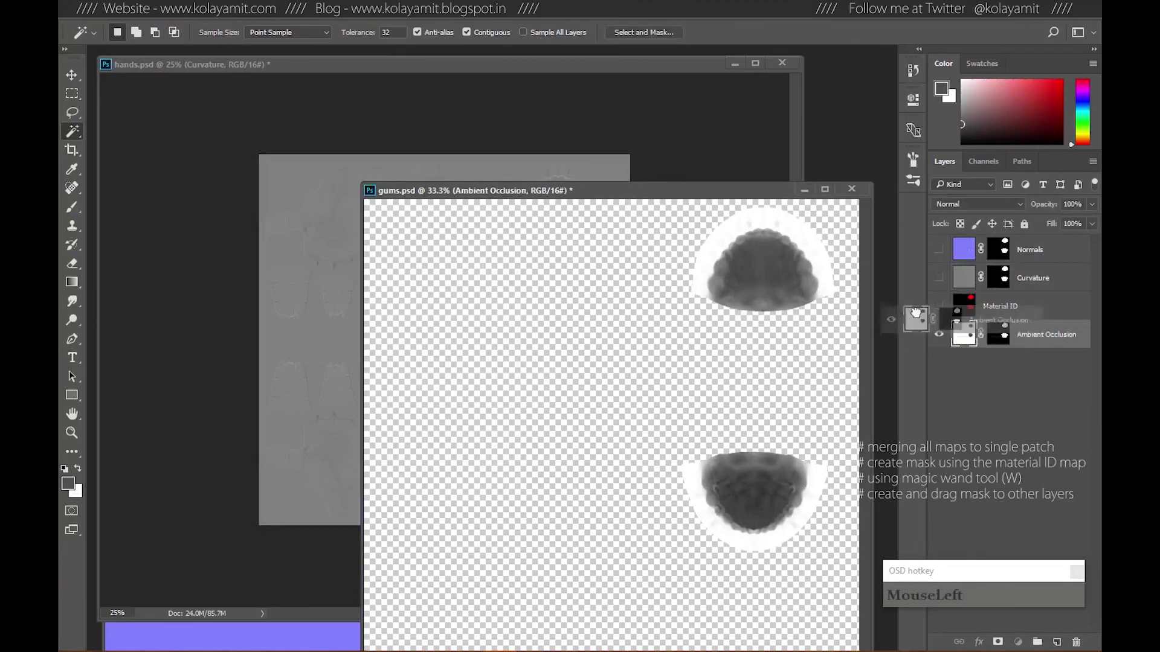
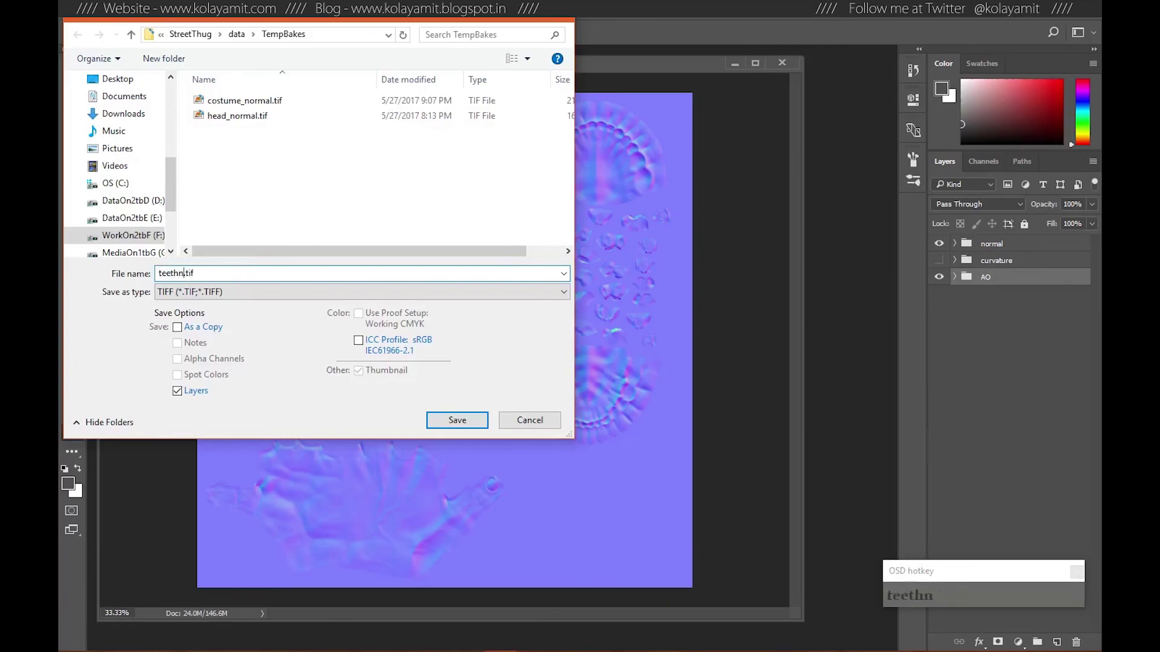
Edit the file name to teethGumHands.tif for the merged layered TIFF.
key("BackSpace")
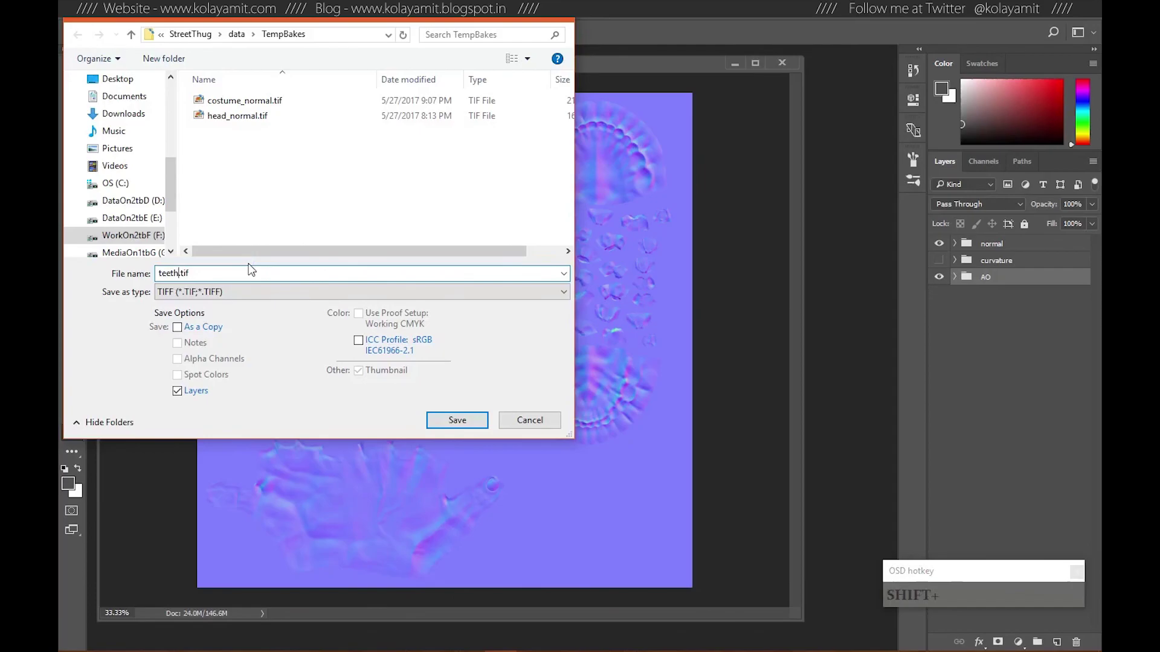
key("shift+g")
type("Hand")
key("BackSpace")
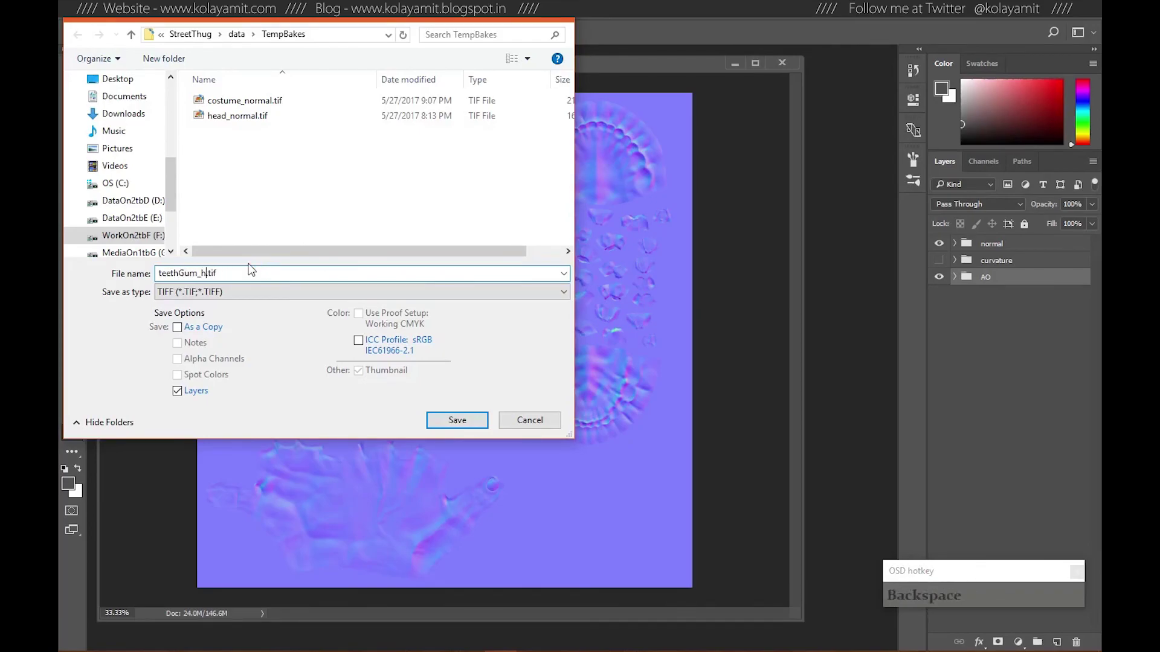
type("H")
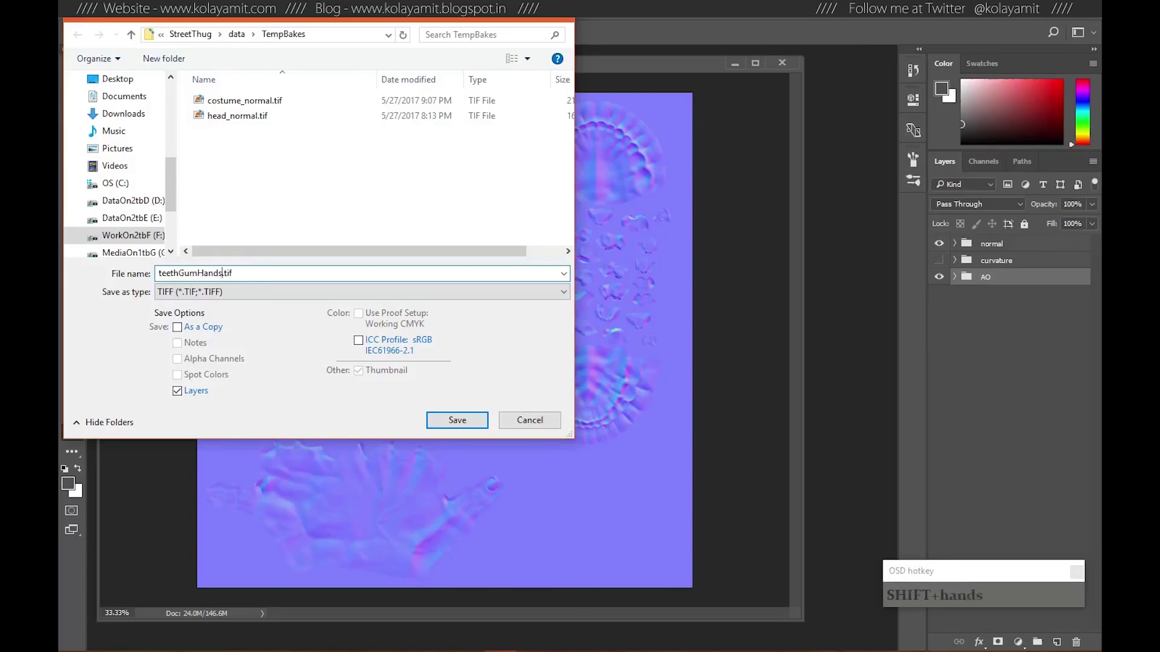
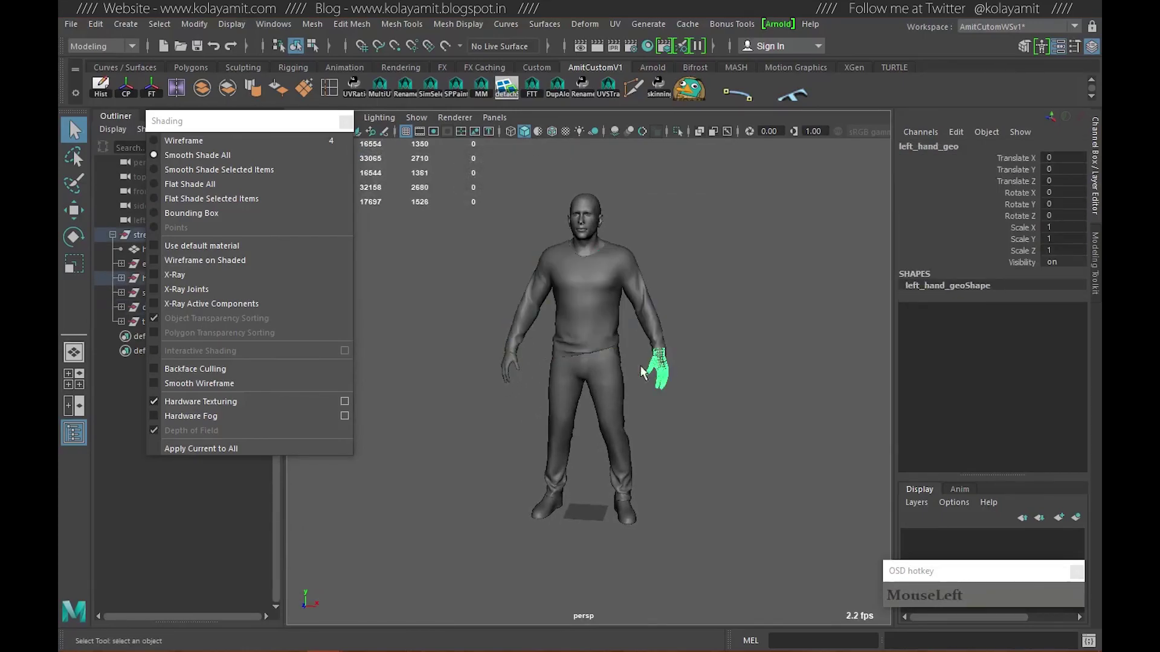
Select the other hand mesh, then the teethGumGrp in the Outliner.
left_click(513, 369)
left_click(278, 131)
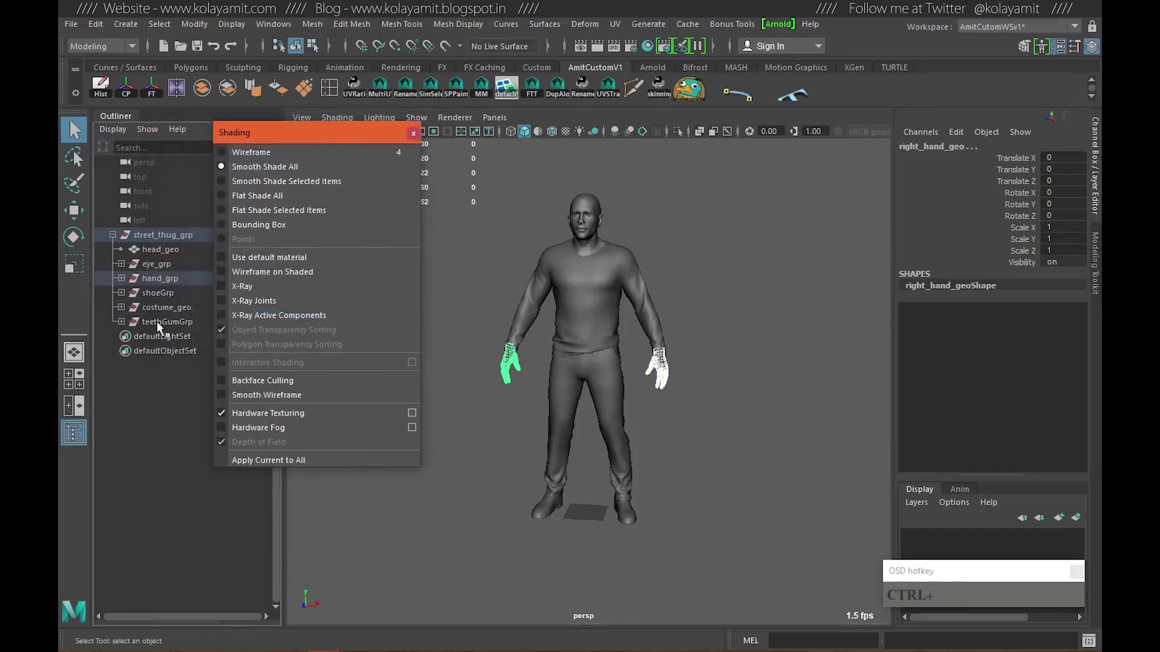
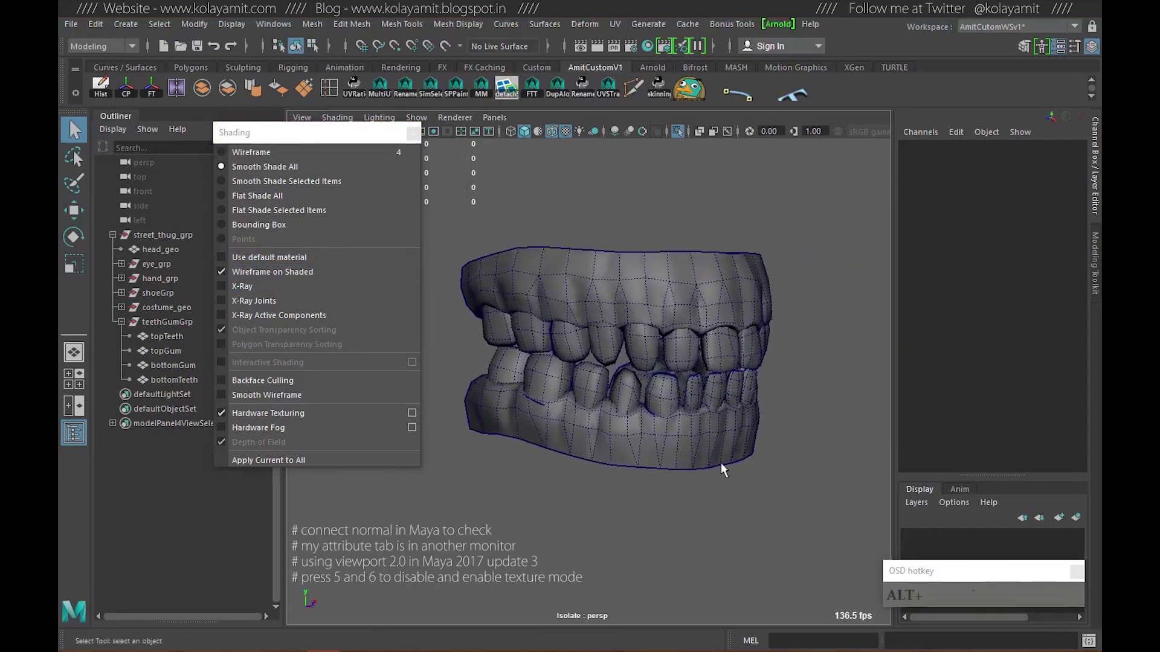
Toggle Wireframe on Shaded and cycle shading modes 5/6 while inspecting the teeth and gums.
left_click(255, 271)
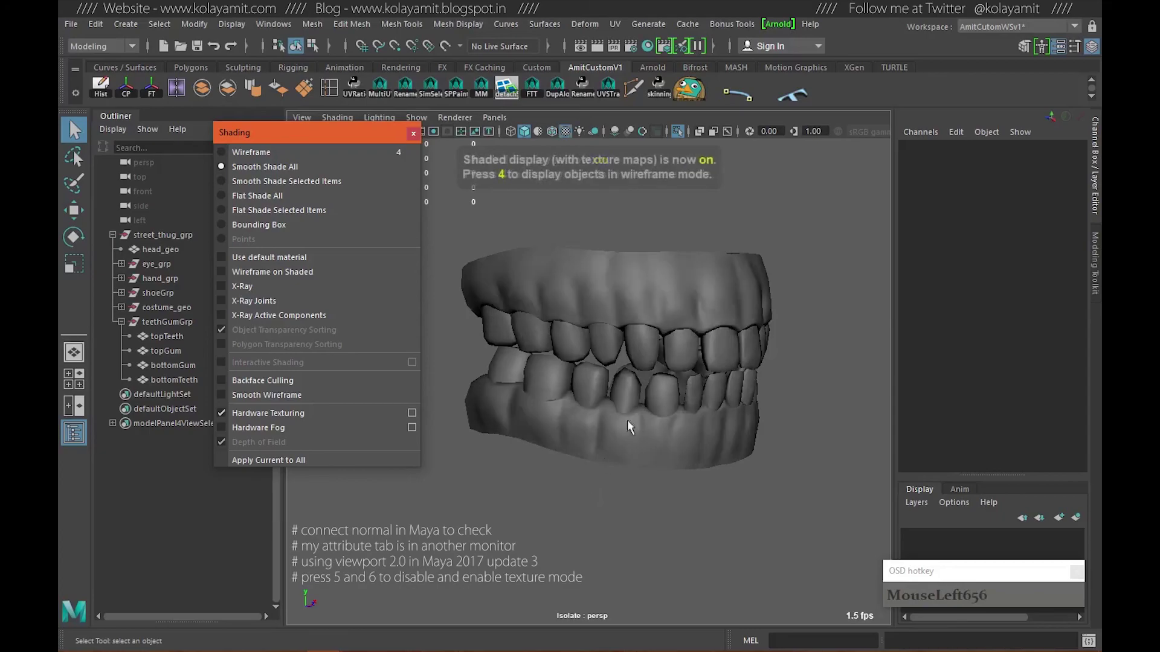
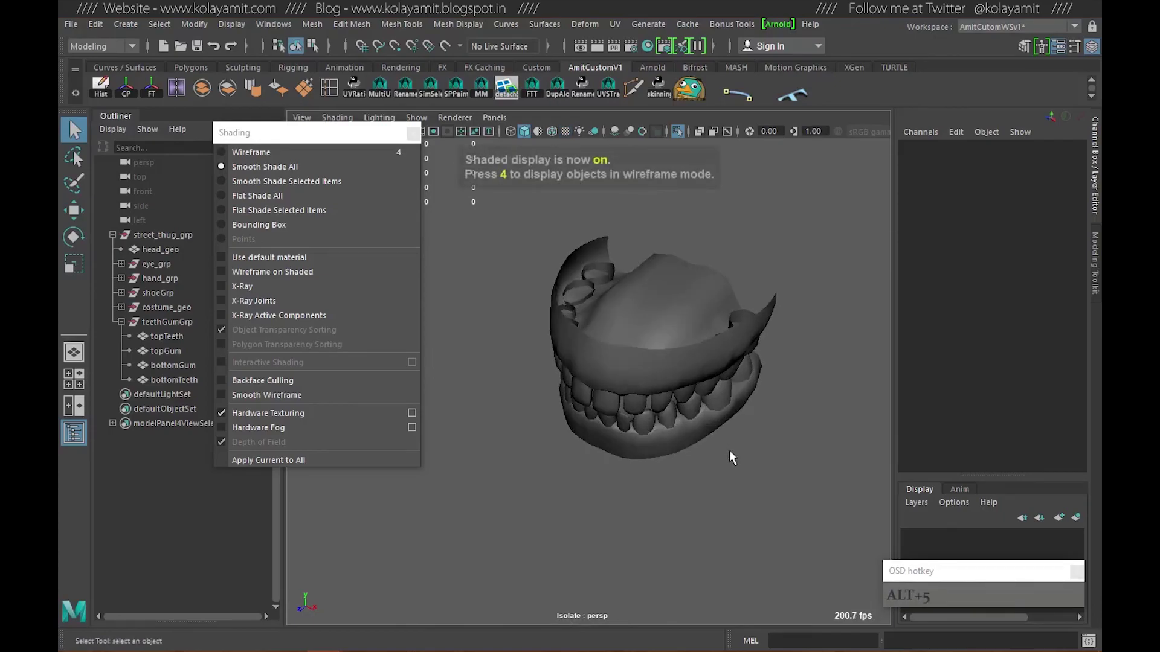
type("5")
type("6")
left_click(263, 276)
type("5")
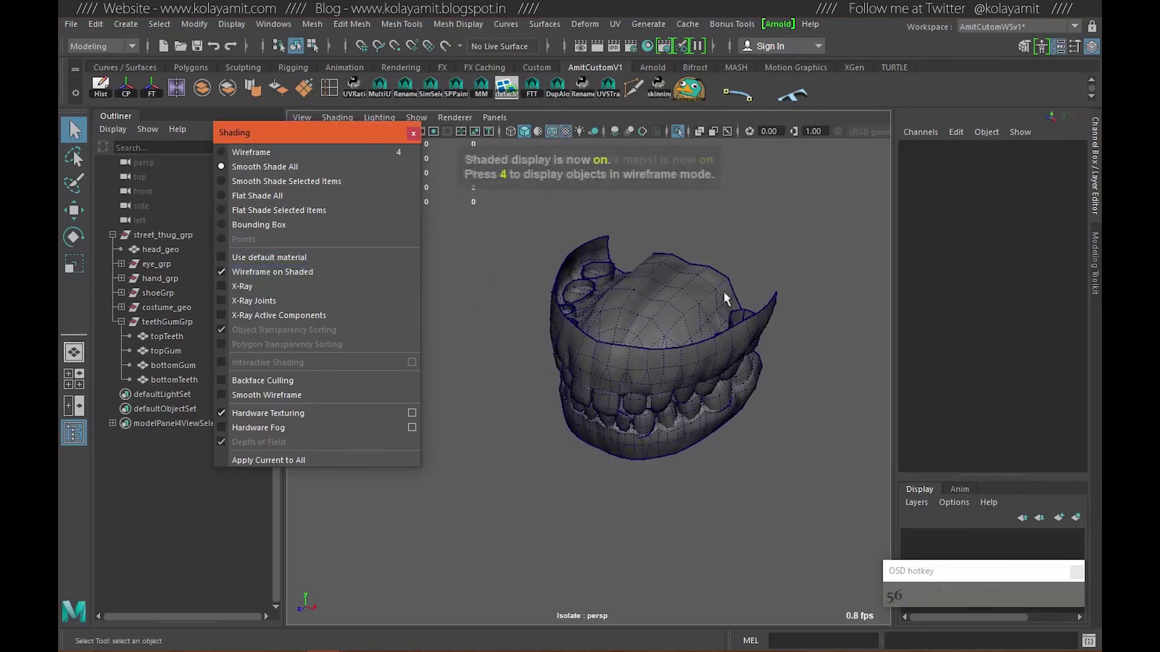
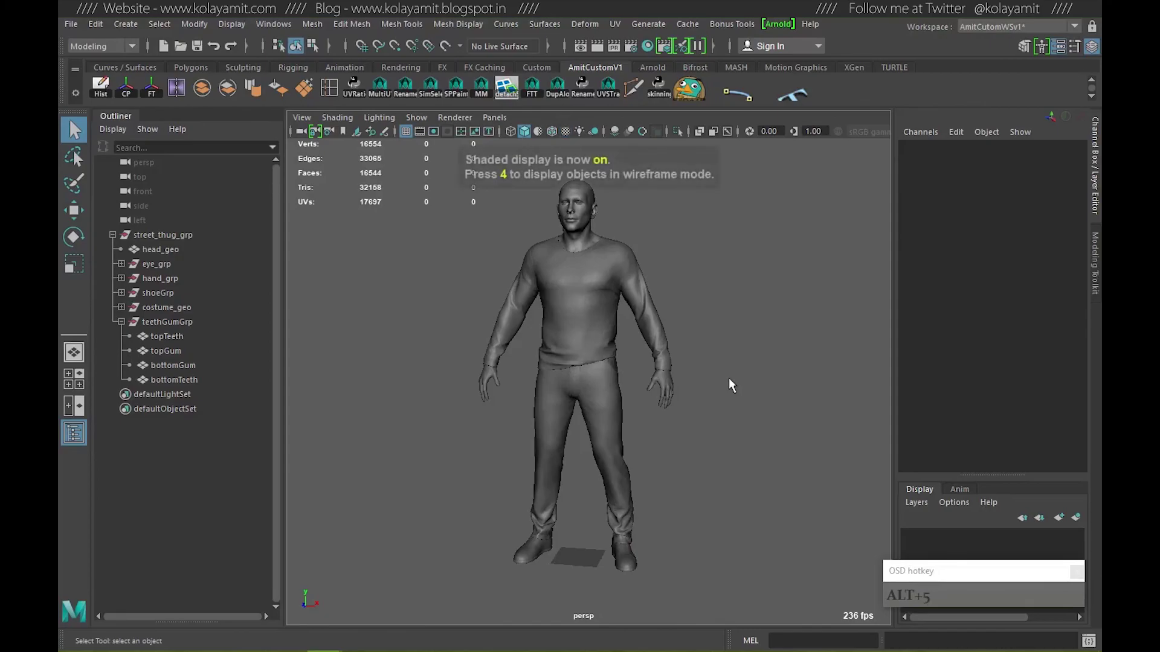
key("6")
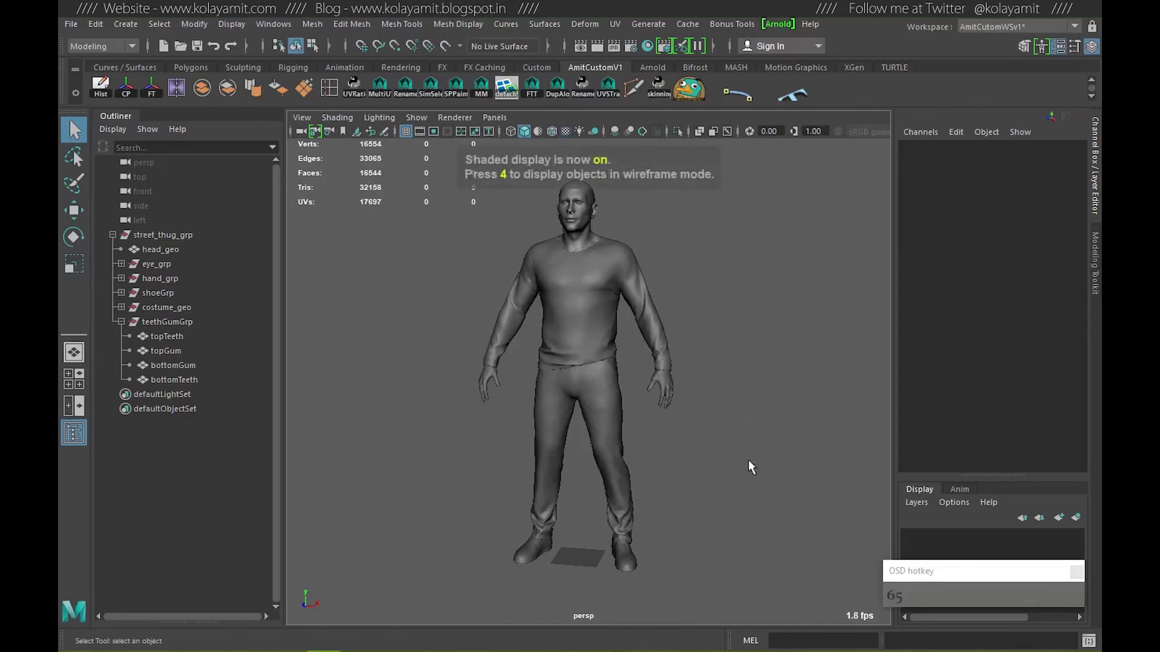
left_click(341, 122)
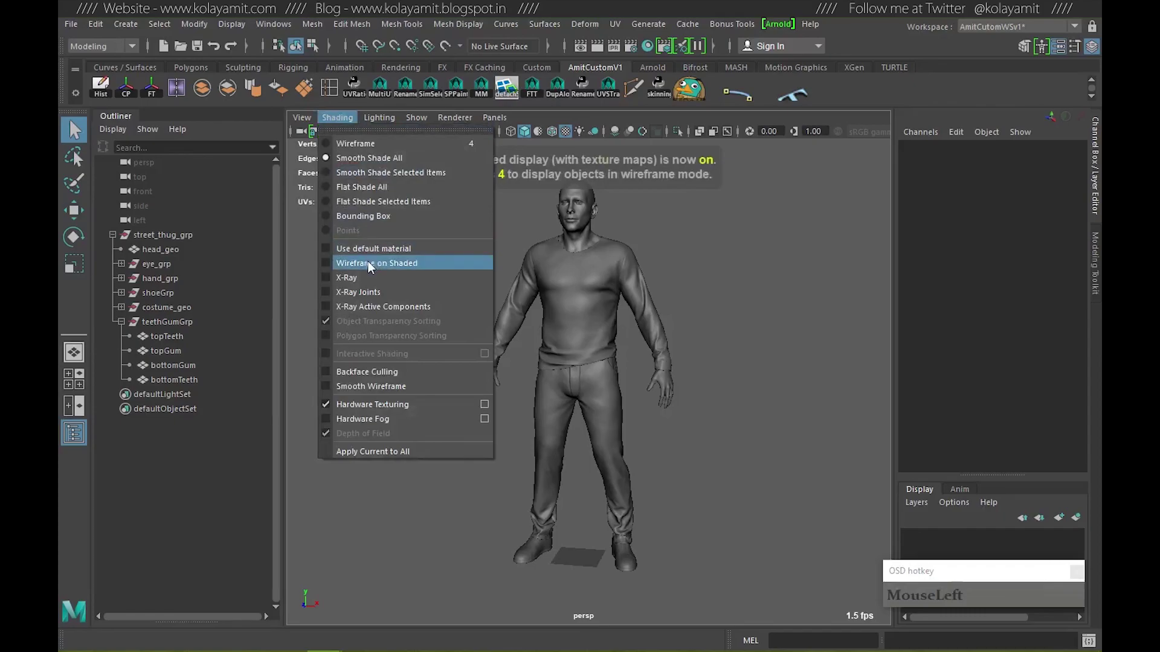
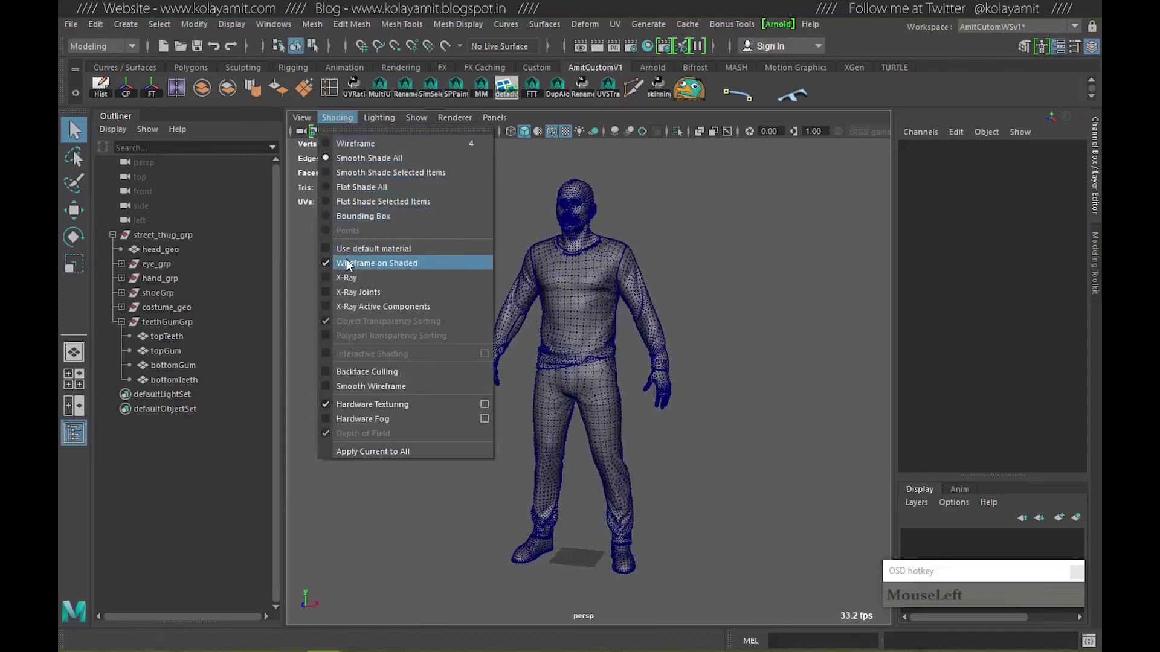
right_click(667, 308)
left_click(704, 329)
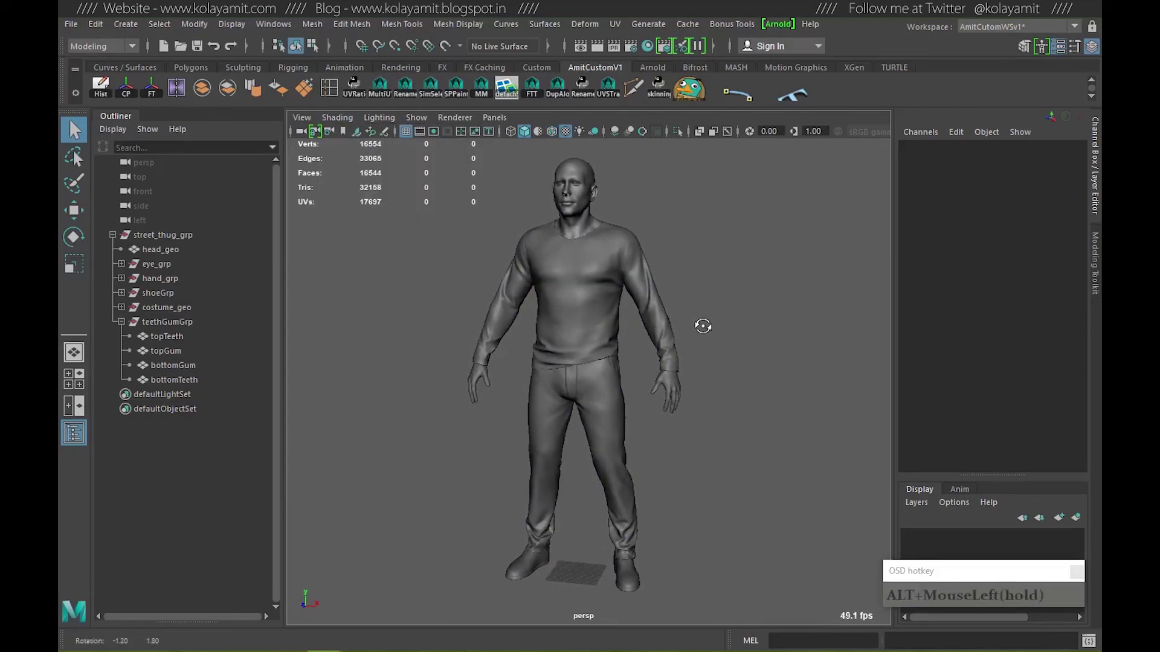